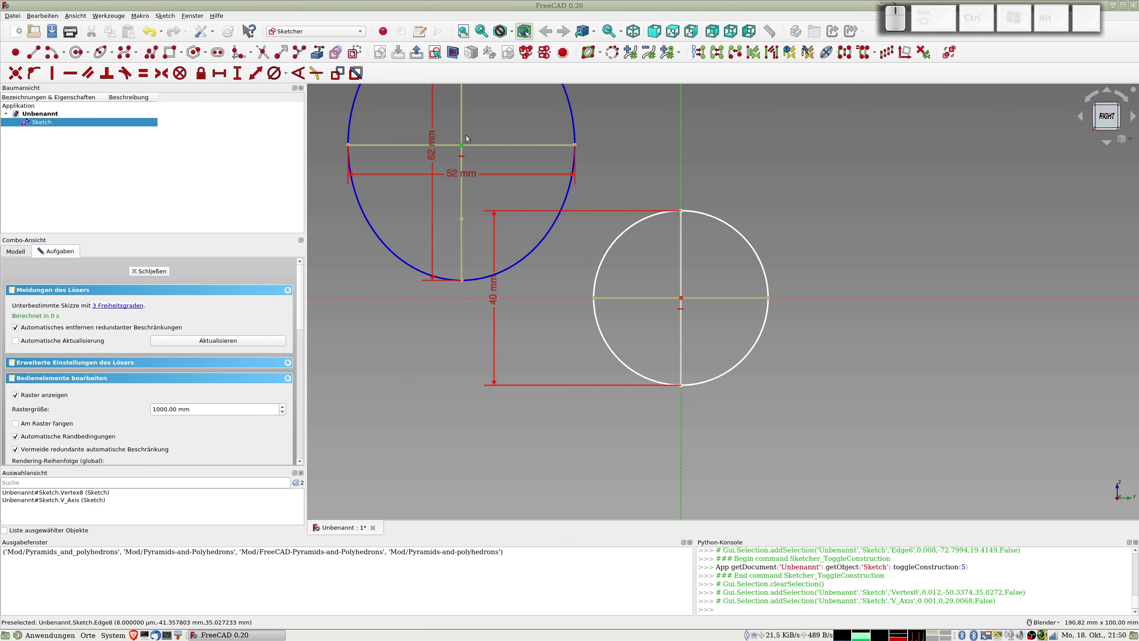
- Attempt to tie the ellipse and circle centres to the vertical axis, then undo the conflicting constraint
{"action": "left_click", "coordinate": [682, 296]}
{"action": "key", "text": "c"}
{"action": "key", "text": "Escape"}
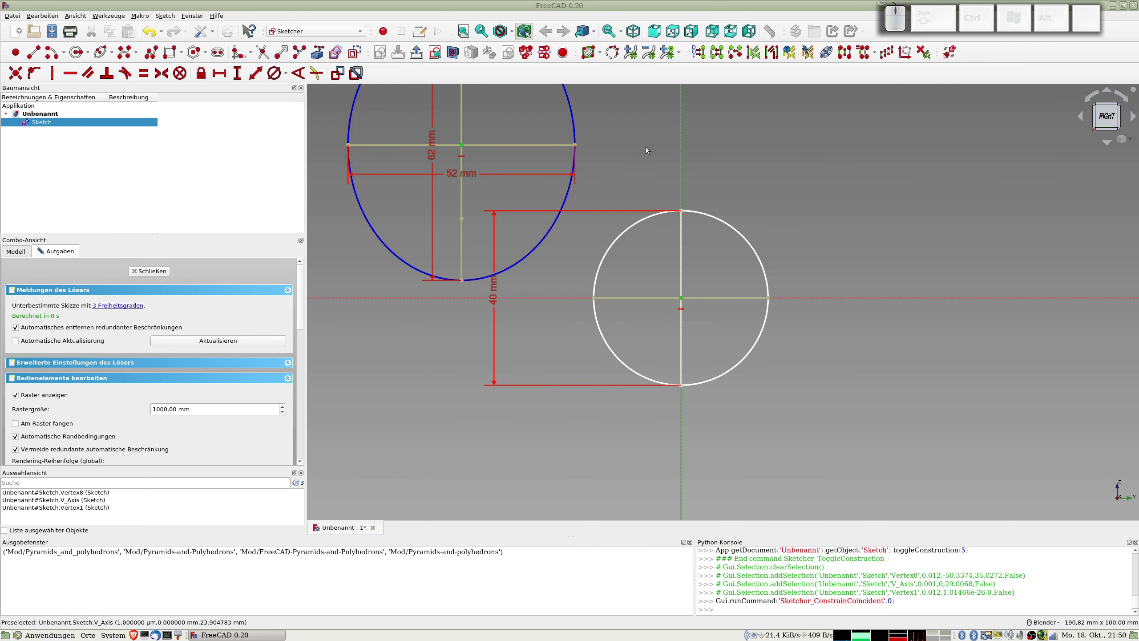
{"action": "key", "text": "shift+o"}
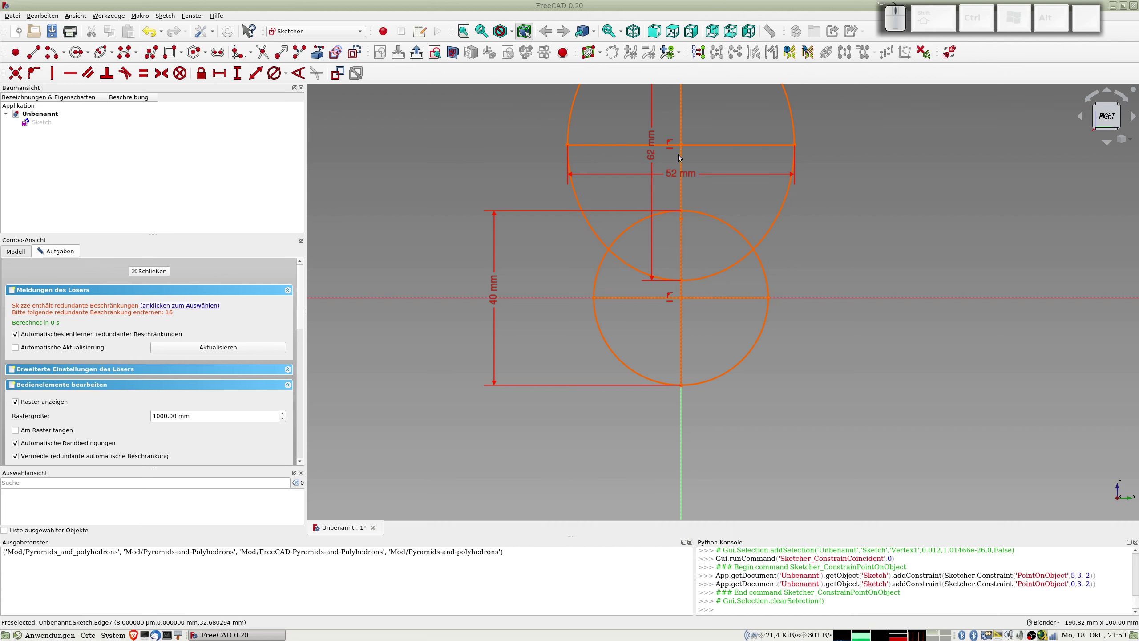
{"action": "key", "text": "ctrl+z"}
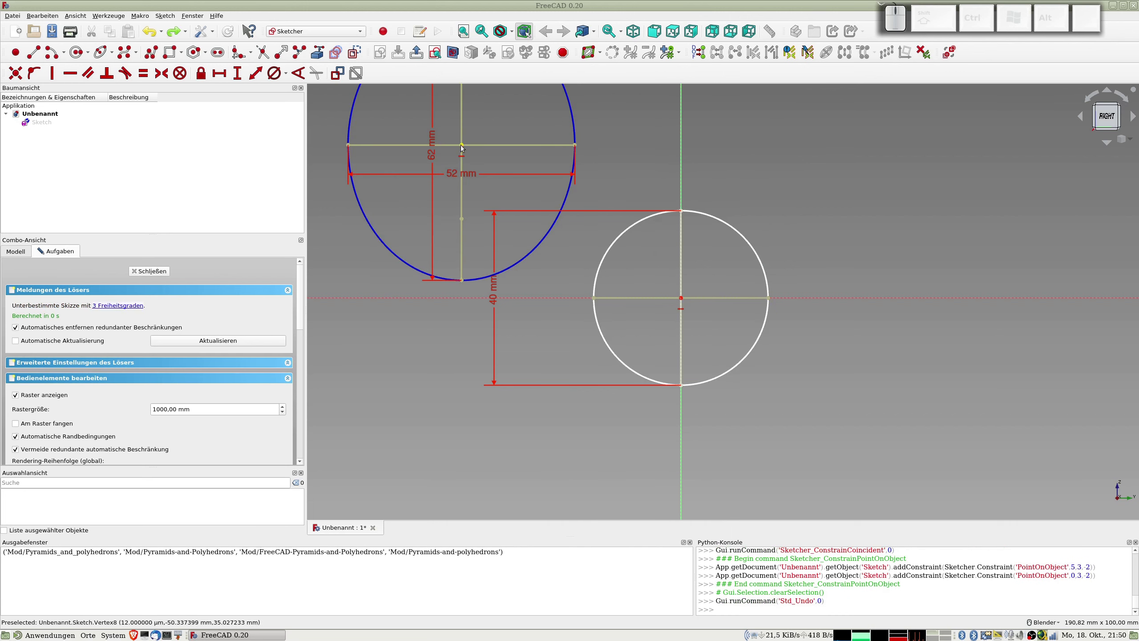
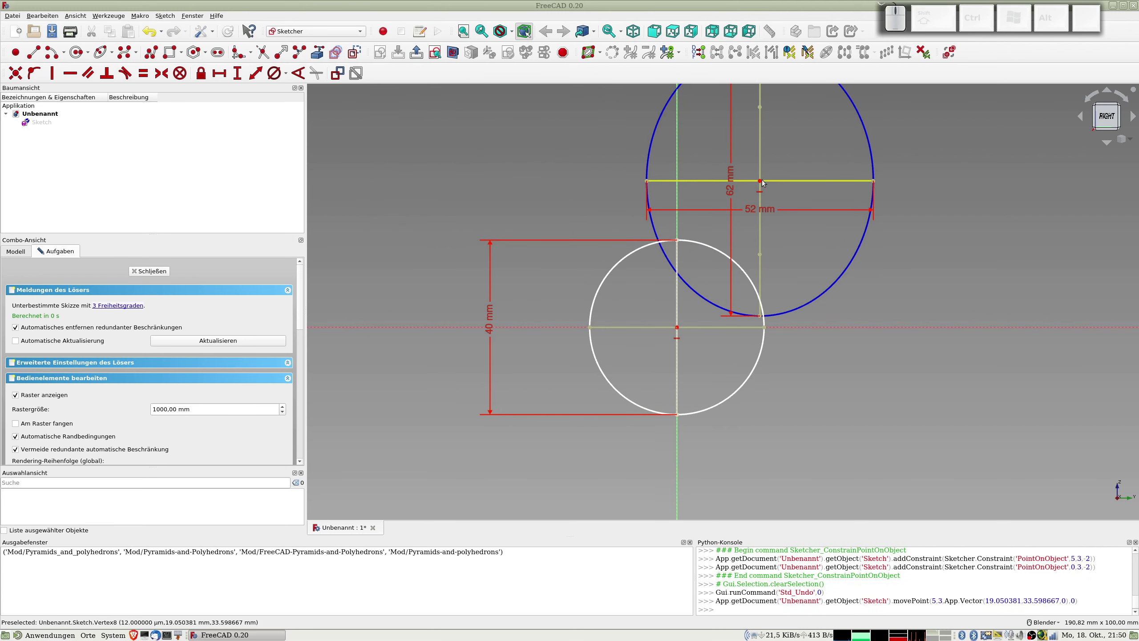
- Constrain the 62 × 52 mm ellipse centre onto the vertical axis and move it down around the 40 mm circle
{"action": "left_click", "coordinate": [761, 179]}
{"action": "left_click", "coordinate": [677, 159]}
{"action": "key", "text": "shift+o"}
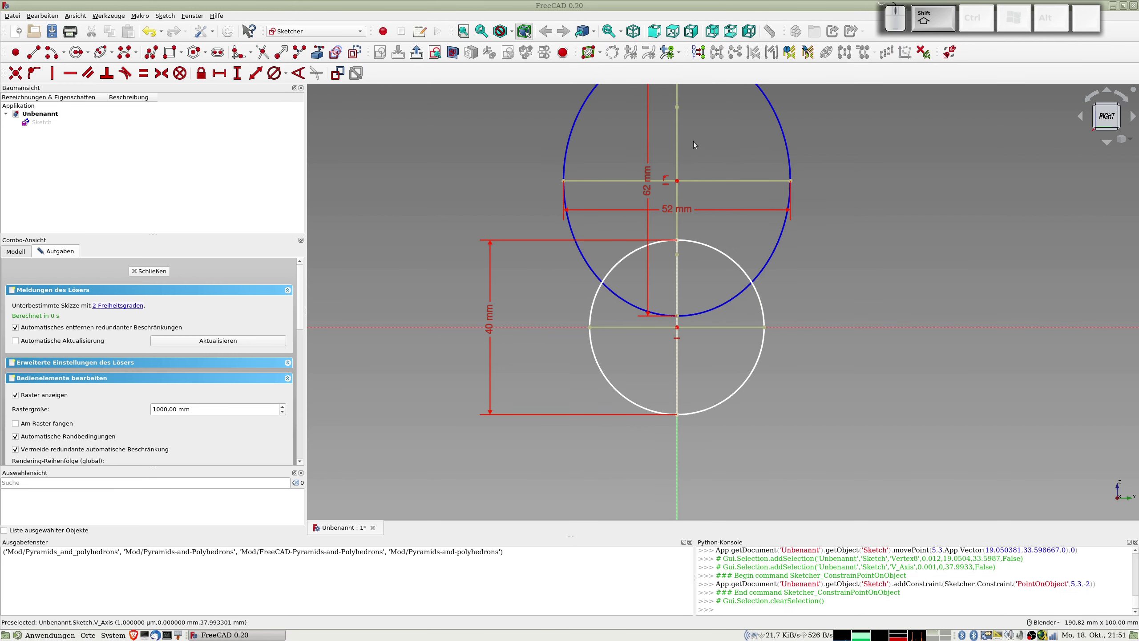
{"action": "left_click_drag", "start_coordinate": [678, 179], "coordinate": [664, 292]}
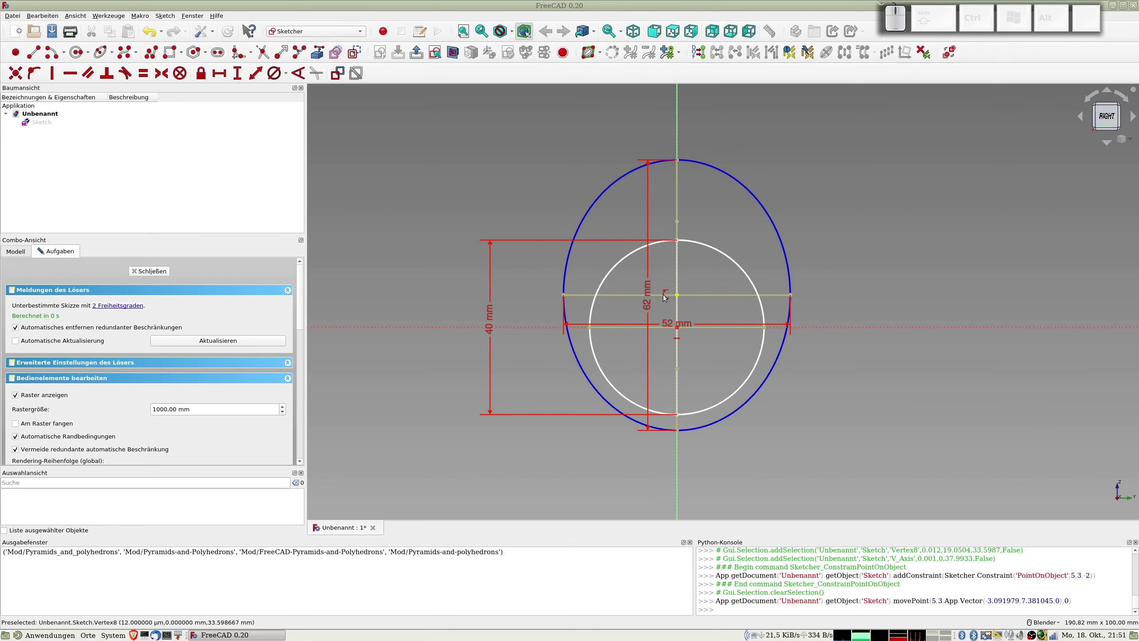
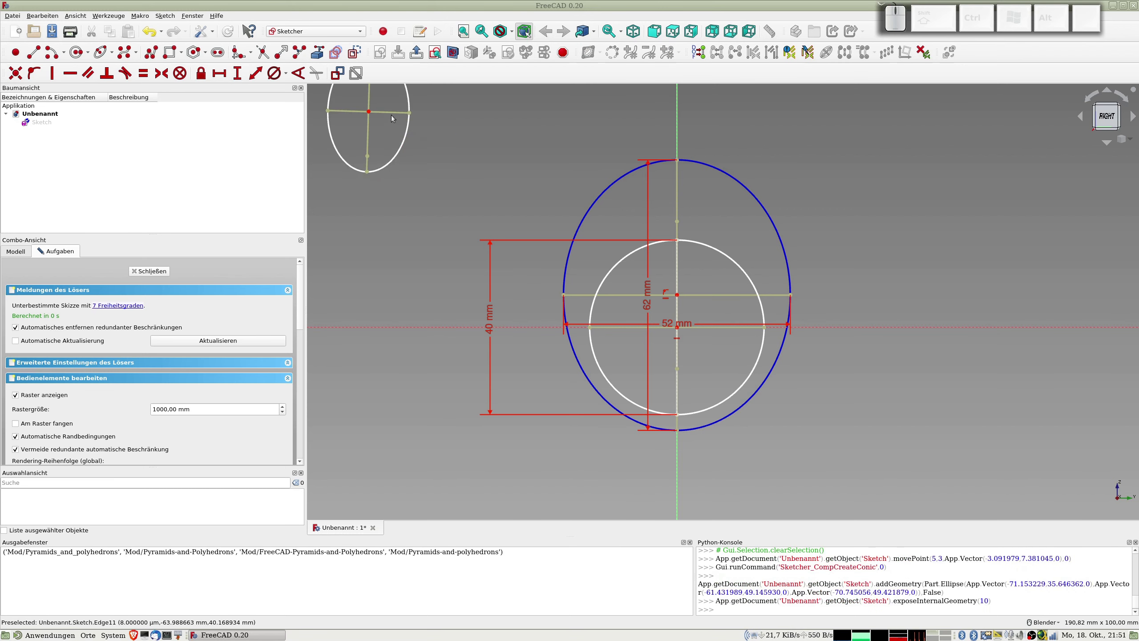
- Make the new ellipse's axis horizontal and dimension it 52 mm long by 42 mm wide
{"action": "left_click", "coordinate": [392, 111]}
{"action": "key", "text": "h"}
{"action": "middle_click", "coordinate": [459, 124]}
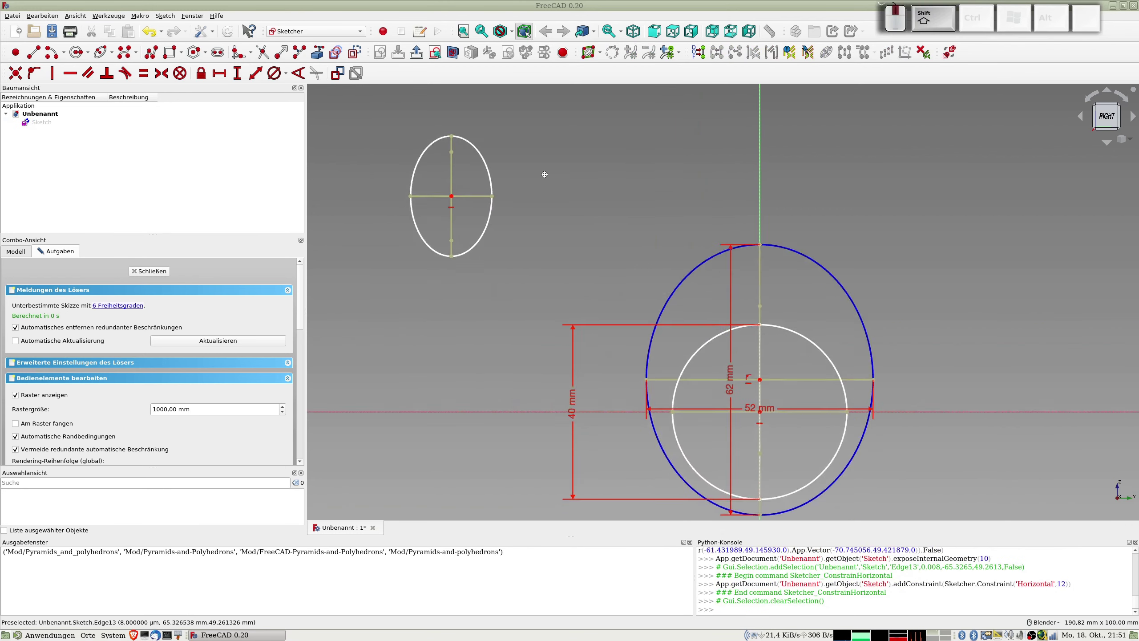
{"action": "left_click", "coordinate": [458, 153]}
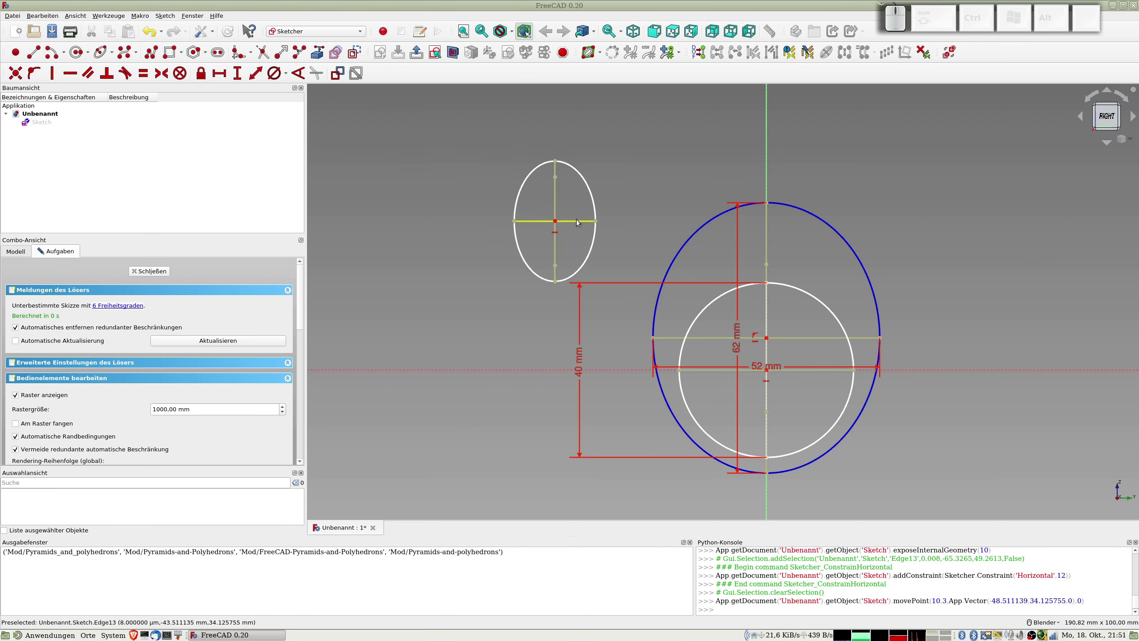
{"action": "left_click", "coordinate": [557, 199]}
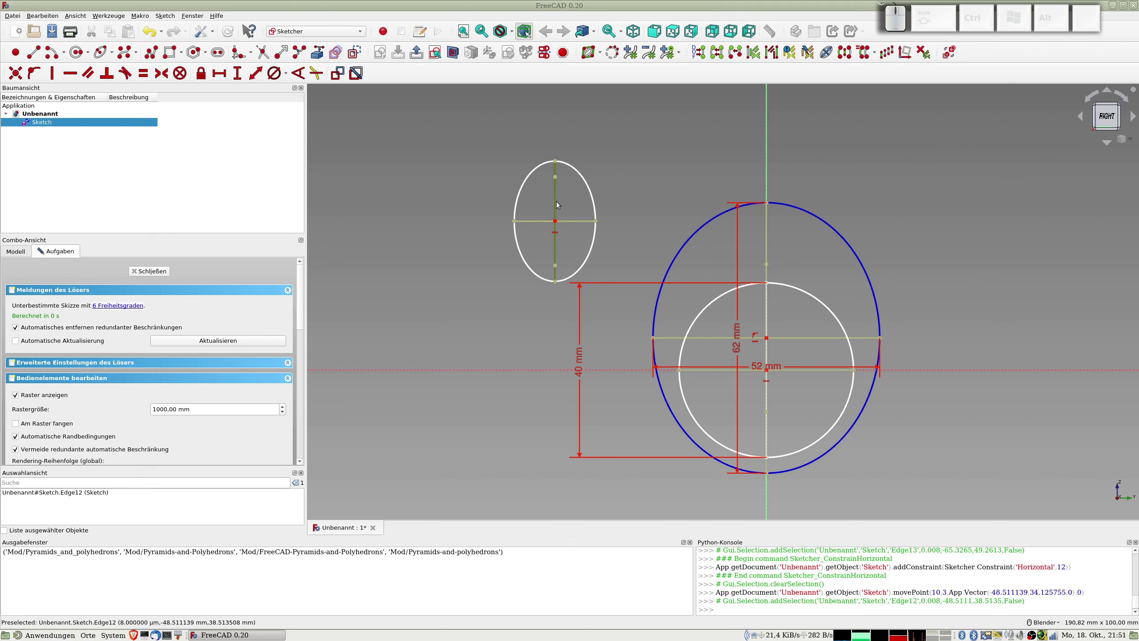
{"action": "key", "text": "shift+d"}
{"action": "key", "text": "KP_5"}
{"action": "key", "text": "KP_2"}
{"action": "key", "text": "KP_Enter"}
{"action": "left_click", "coordinate": [572, 218]}
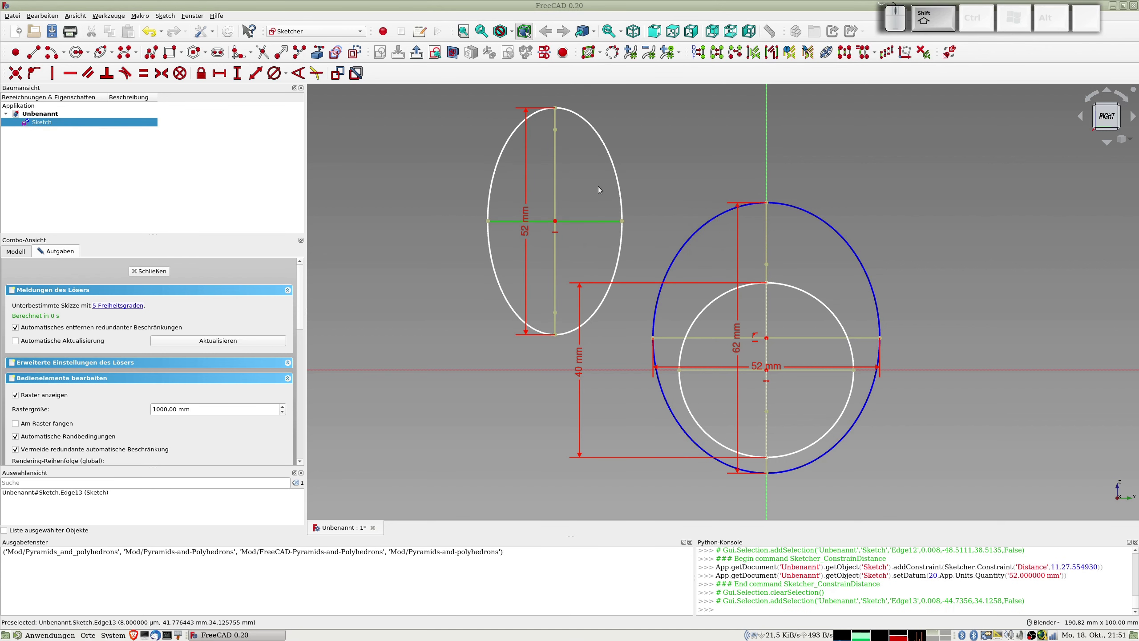
{"action": "key", "text": "shift+d"}
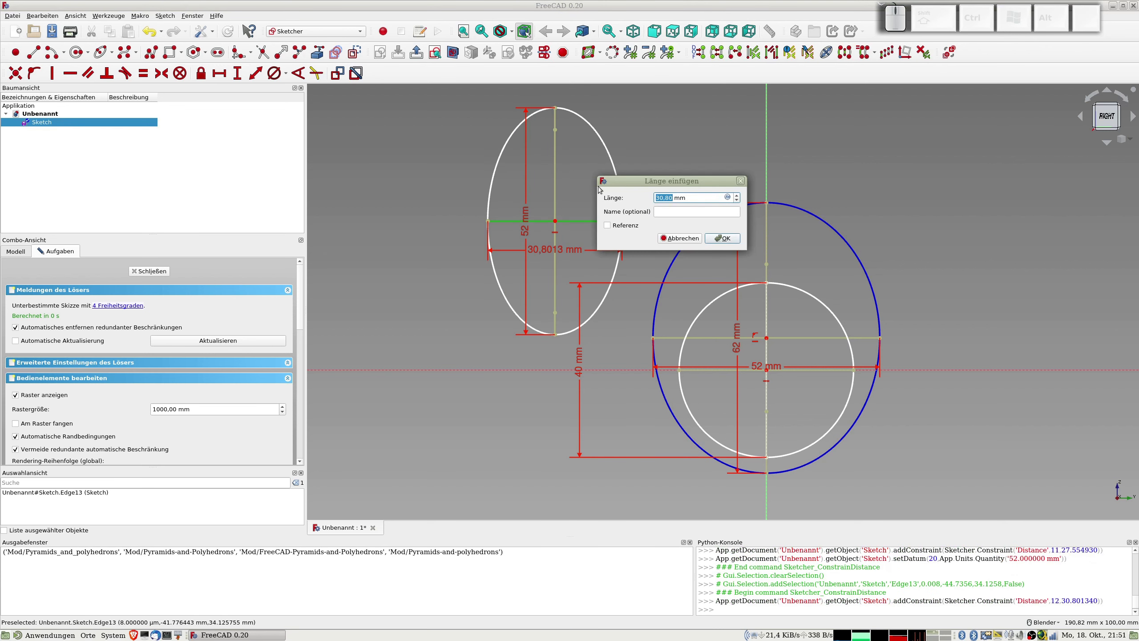
{"action": "key", "text": "KP_4"}
{"action": "key", "text": "KP_2"}
{"action": "key", "text": "KP_Enter"}
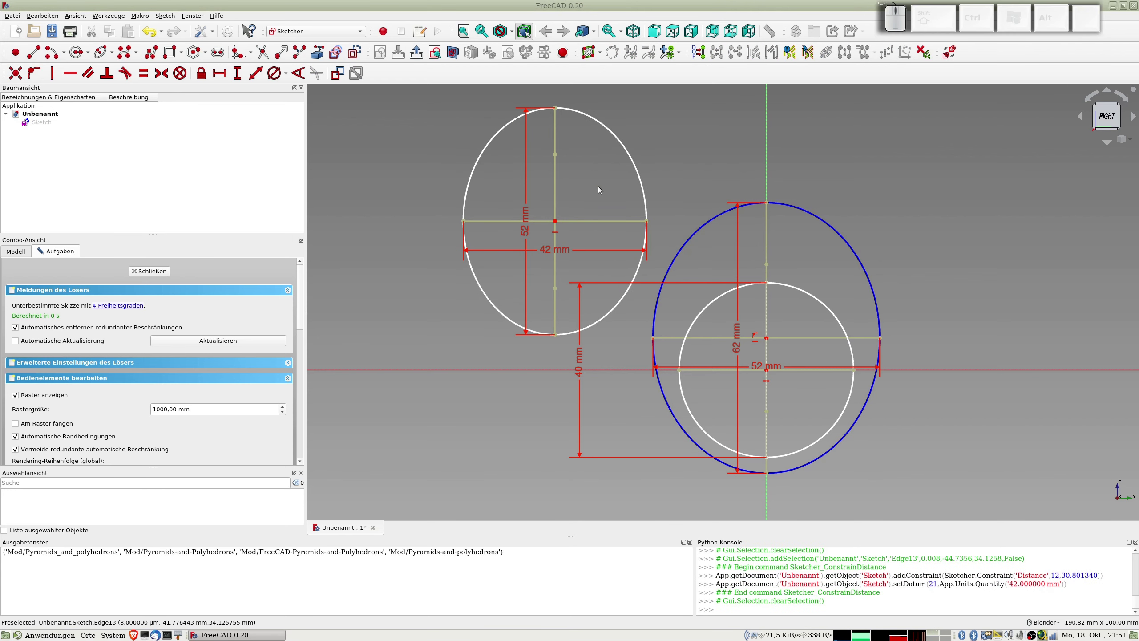
- Centre the 52 × 42 mm ellipse on the vertical axis, make it normal geometry and move it inside the outer ellipse
{"action": "left_click", "coordinate": [556, 218]}
{"action": "left_click", "coordinate": [768, 171]}
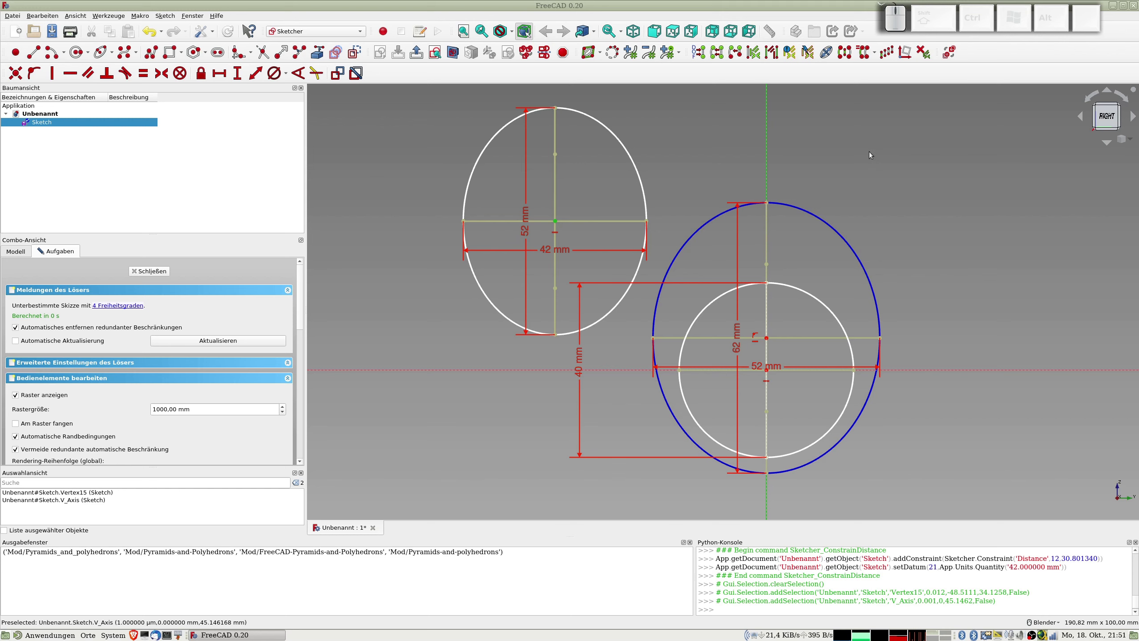
{"action": "key", "text": "shift+o"}
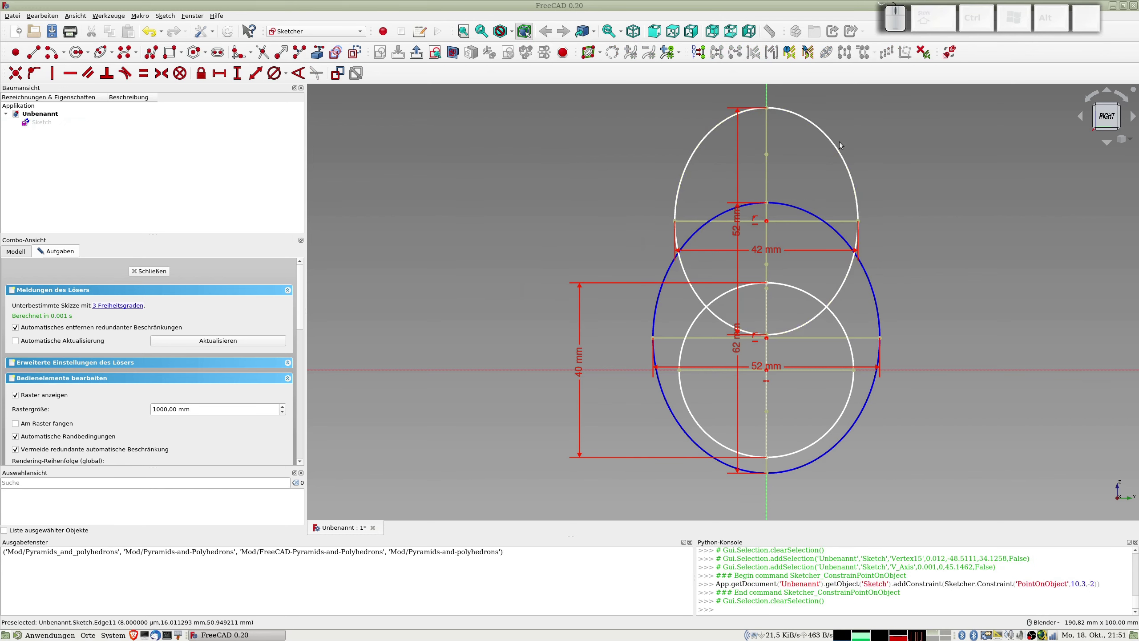
{"action": "left_click", "coordinate": [835, 141]}
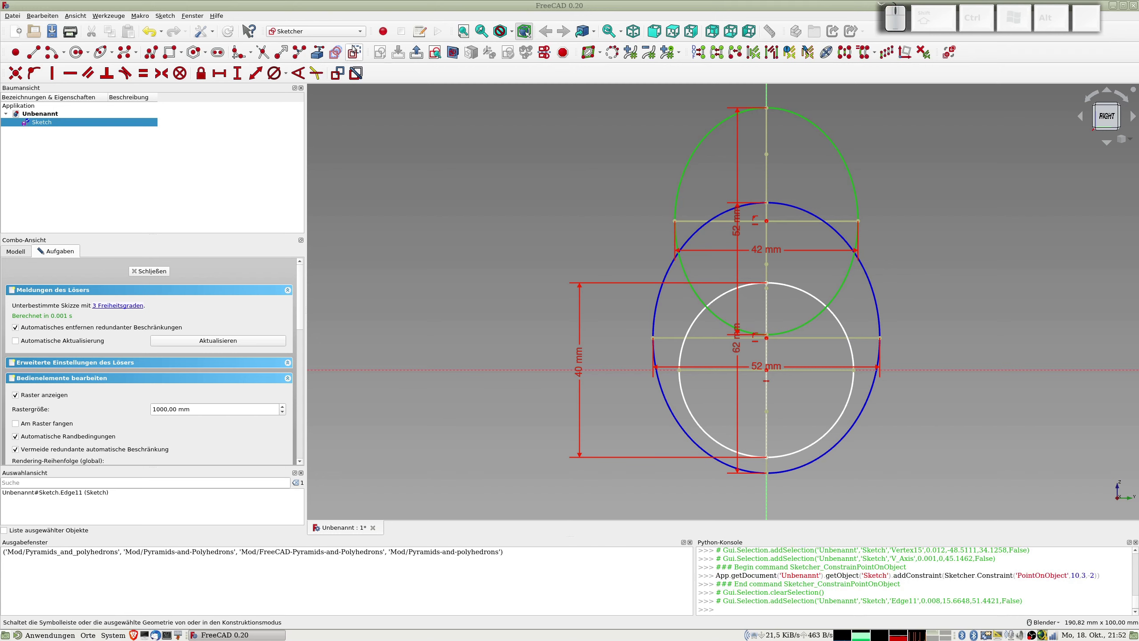
{"action": "left_click", "coordinate": [353, 43]}
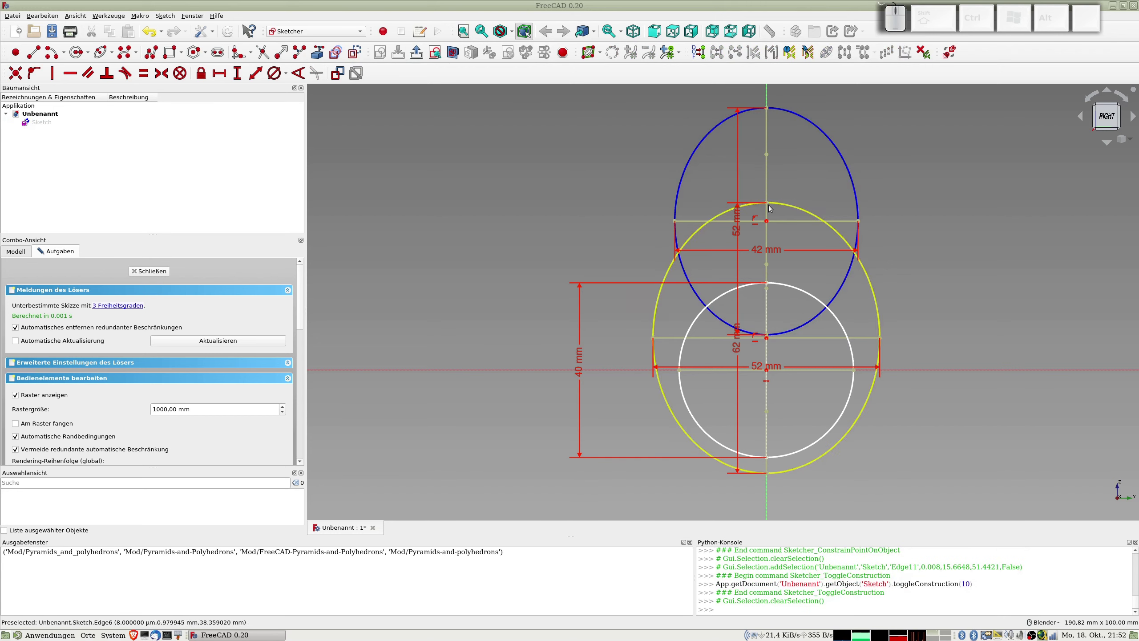
{"action": "left_click_drag", "start_coordinate": [768, 219], "coordinate": [782, 345]}
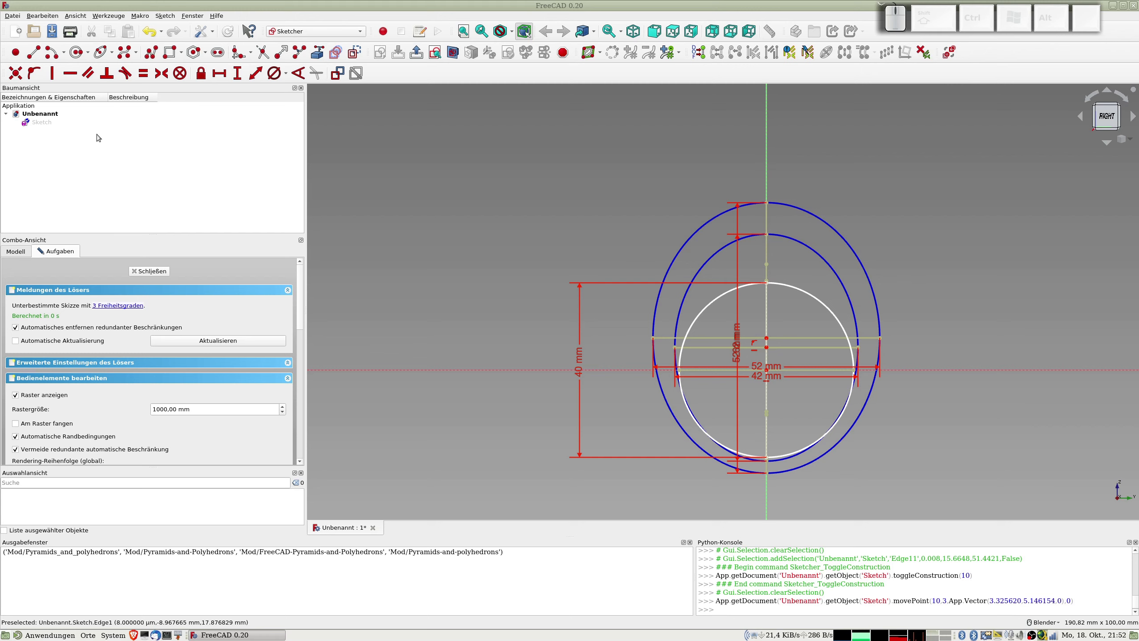
{"action": "left_click_drag", "start_coordinate": [159, 275], "coordinate": [411, 274]}
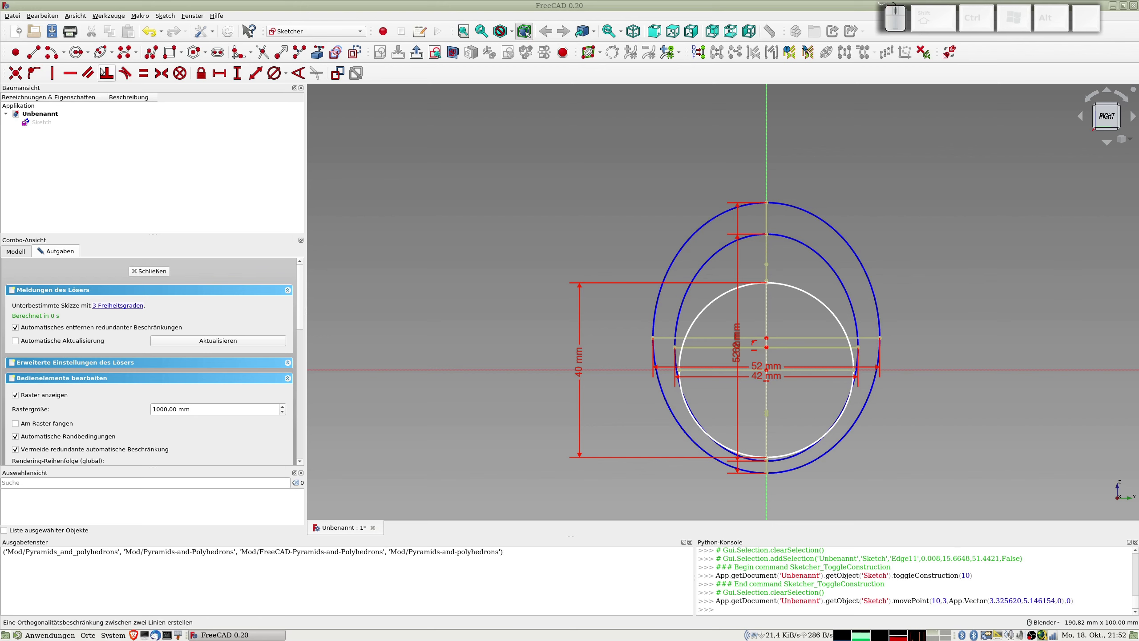
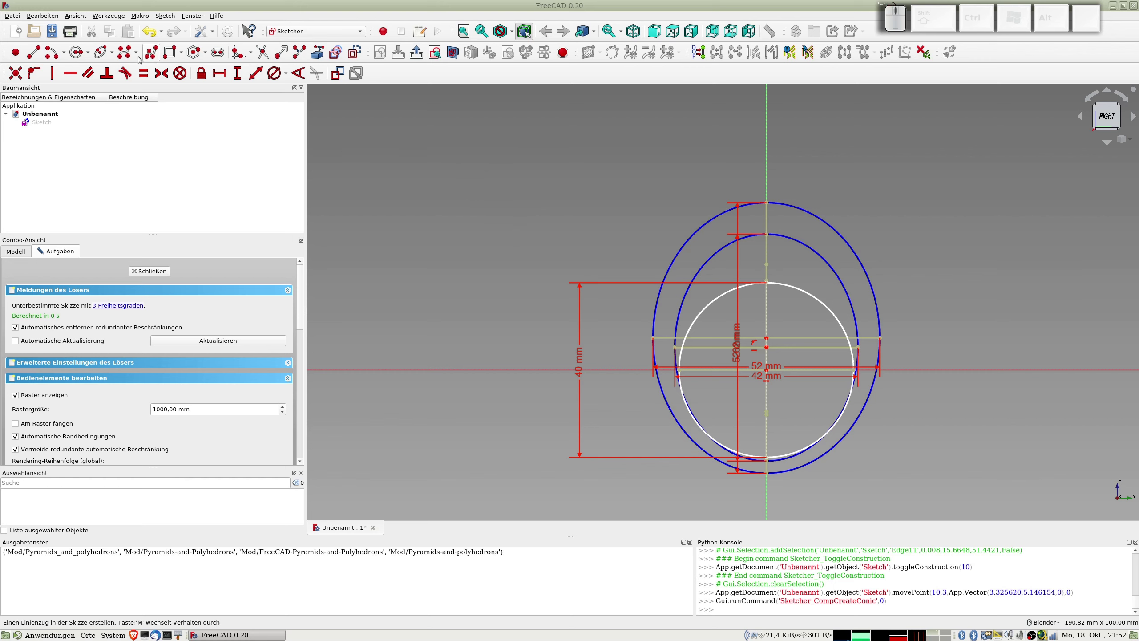
- Draw a third ellipse with horizontal axis and dimension it 25 mm by 20 mm
{"action": "left_click", "coordinate": [103, 55]}
{"action": "left_click", "coordinate": [45, 247]}
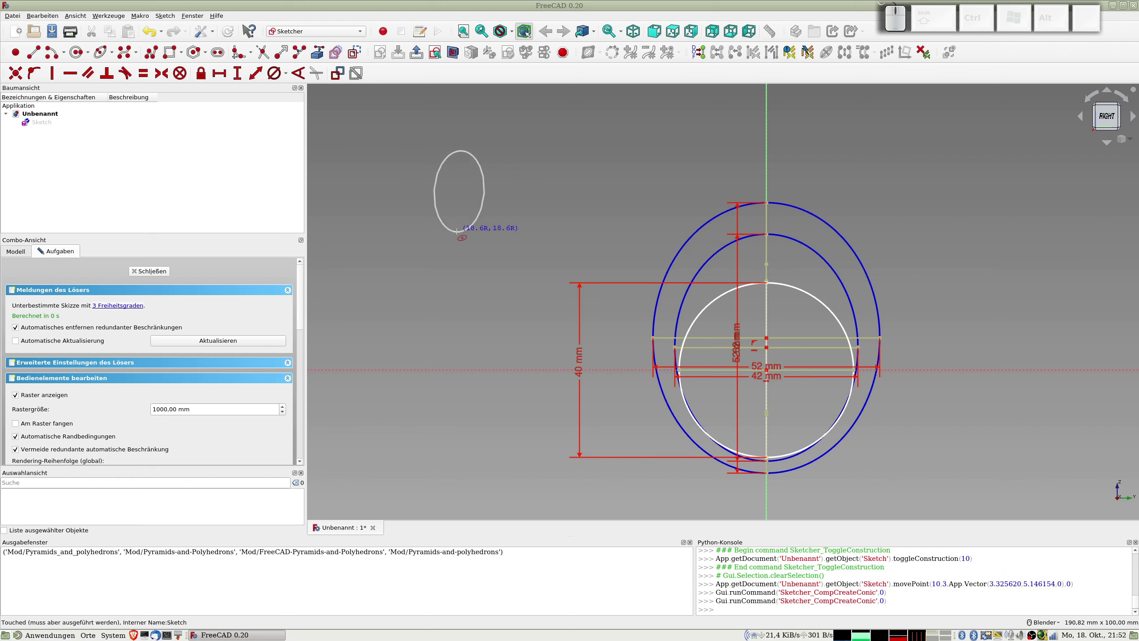
{"action": "left_click", "coordinate": [45, 247]}
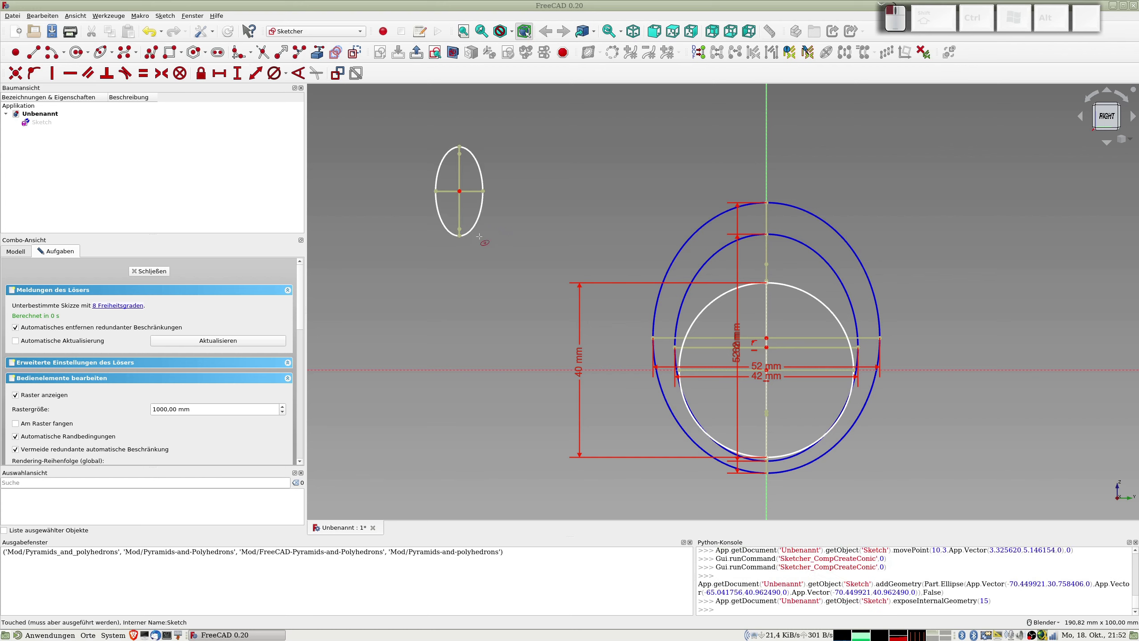
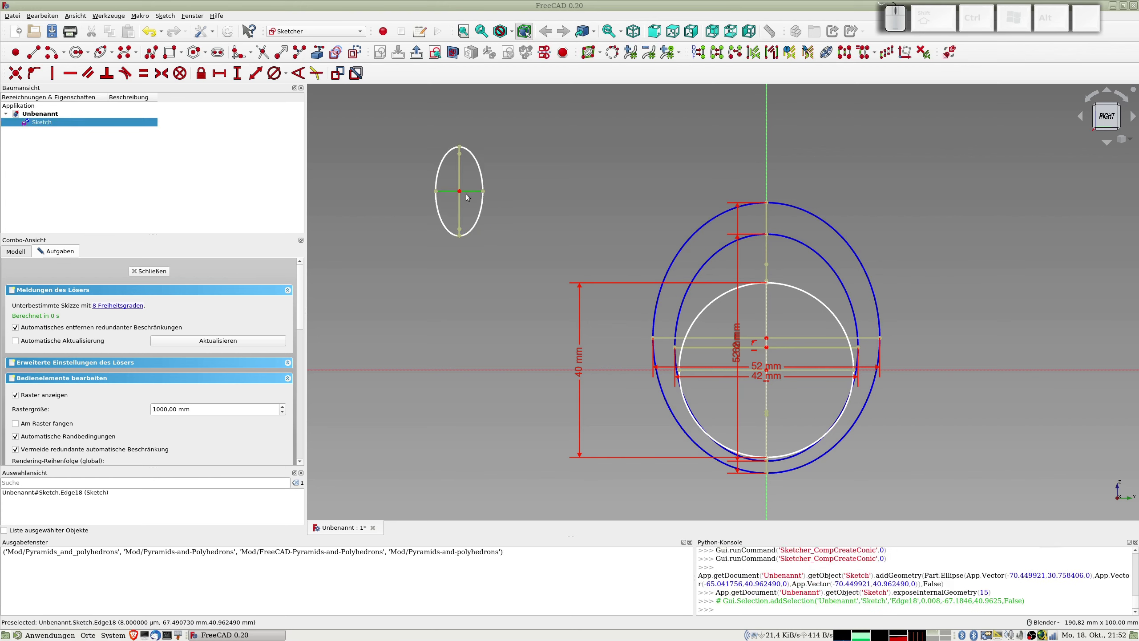
{"action": "key", "text": "h"}
{"action": "left_click", "coordinate": [462, 170]}
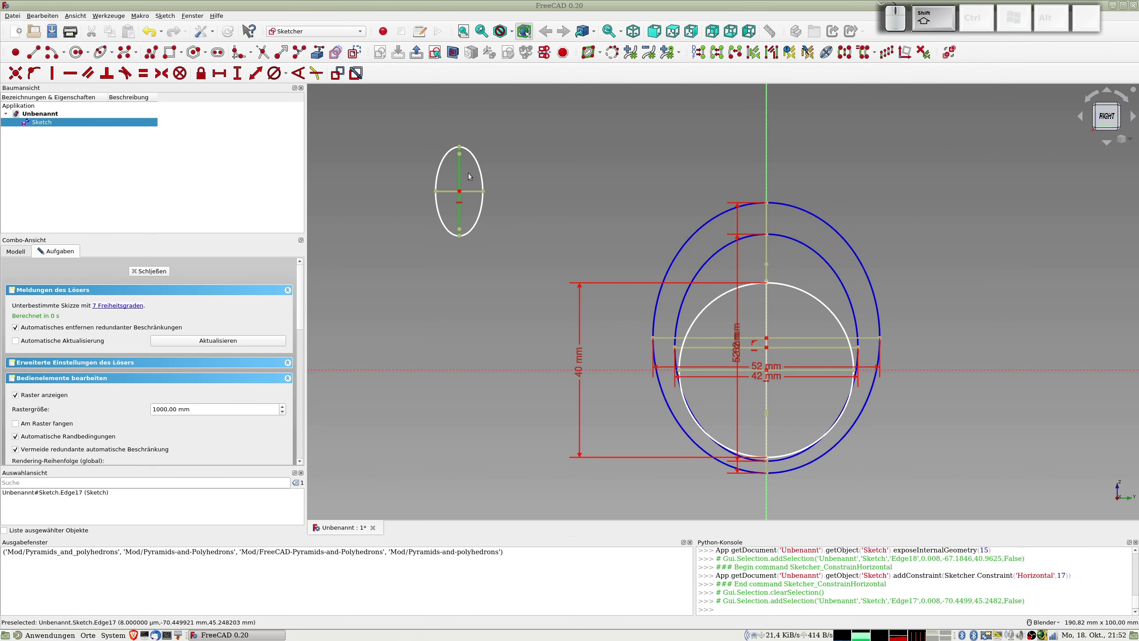
{"action": "key", "text": "shift+d"}
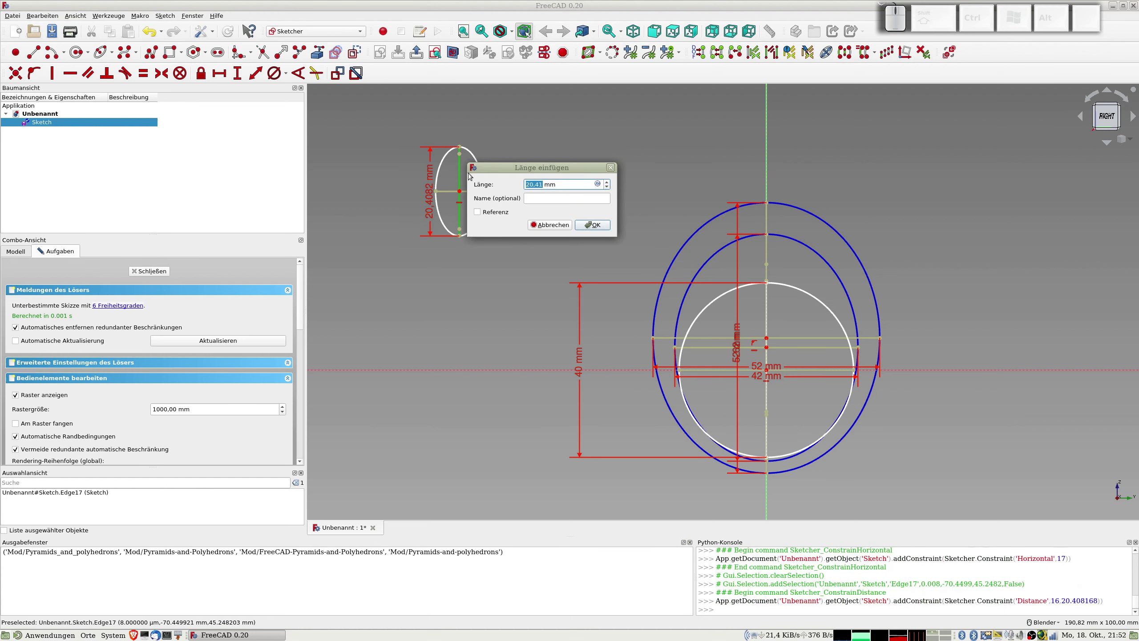
{"action": "key", "text": "KP_2"}
{"action": "key", "text": "KP_5"}
{"action": "key", "text": "KP_Enter"}
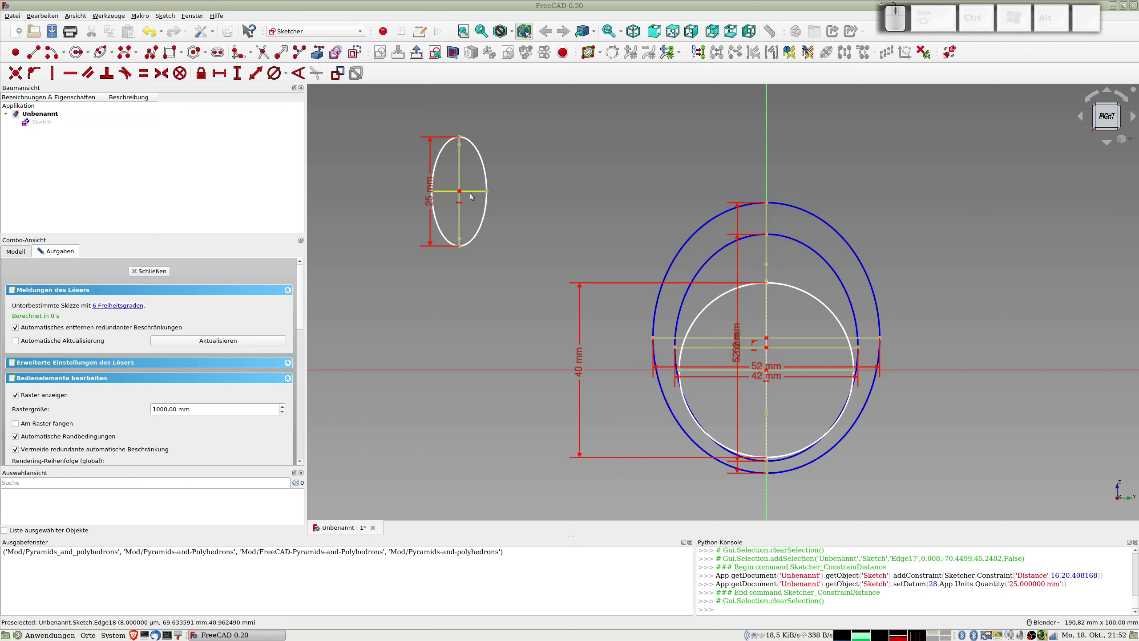
{"action": "left_click", "coordinate": [472, 190]}
{"action": "key", "text": "shift+d"}
{"action": "key", "text": "KP_2"}
{"action": "key", "text": "KP_0"}
{"action": "key", "text": "KP_Enter"}
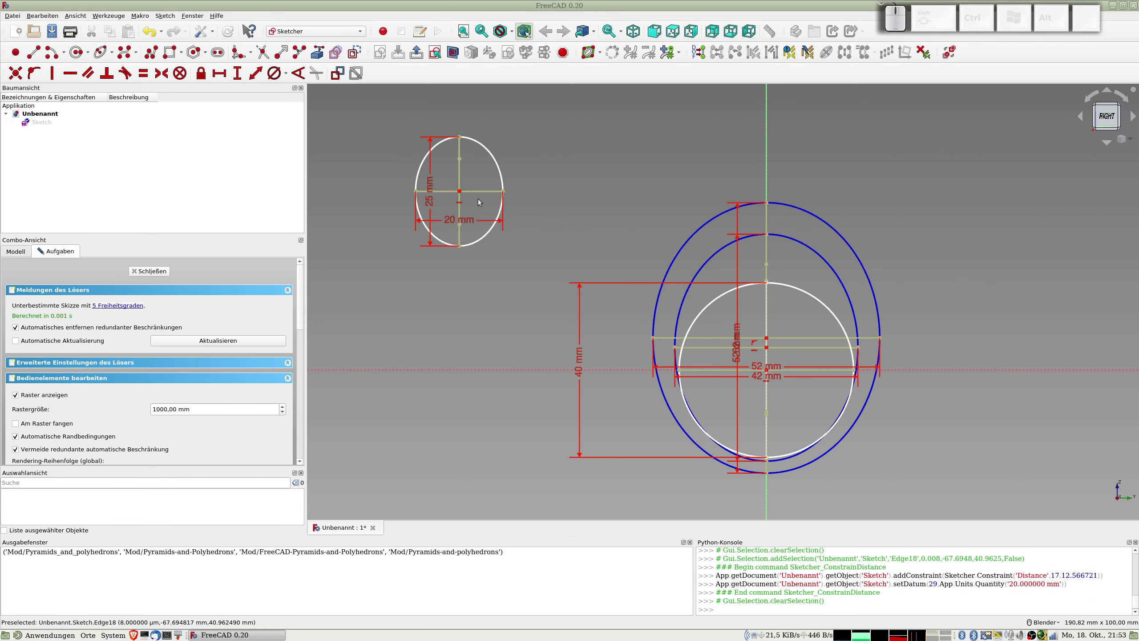
- Reduce the small ellipse to 20 mm high by 15 mm wide
{"action": "left_click", "coordinate": [473, 218]}
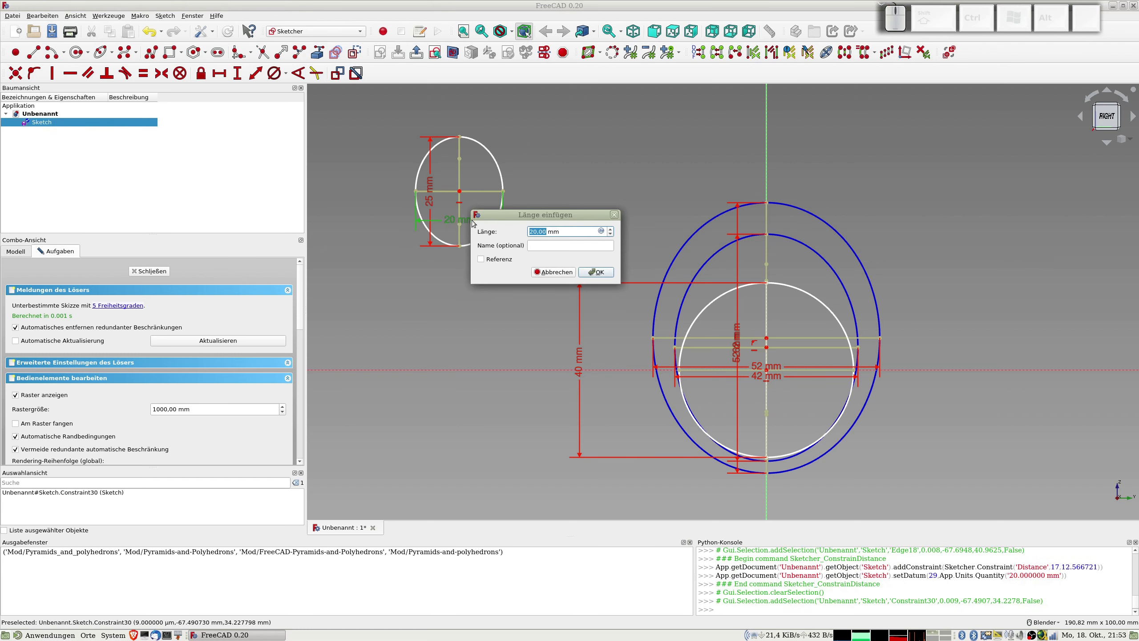
{"action": "key", "text": "KP_1"}
{"action": "key", "text": "KP_5"}
{"action": "key", "text": "KP_Enter"}
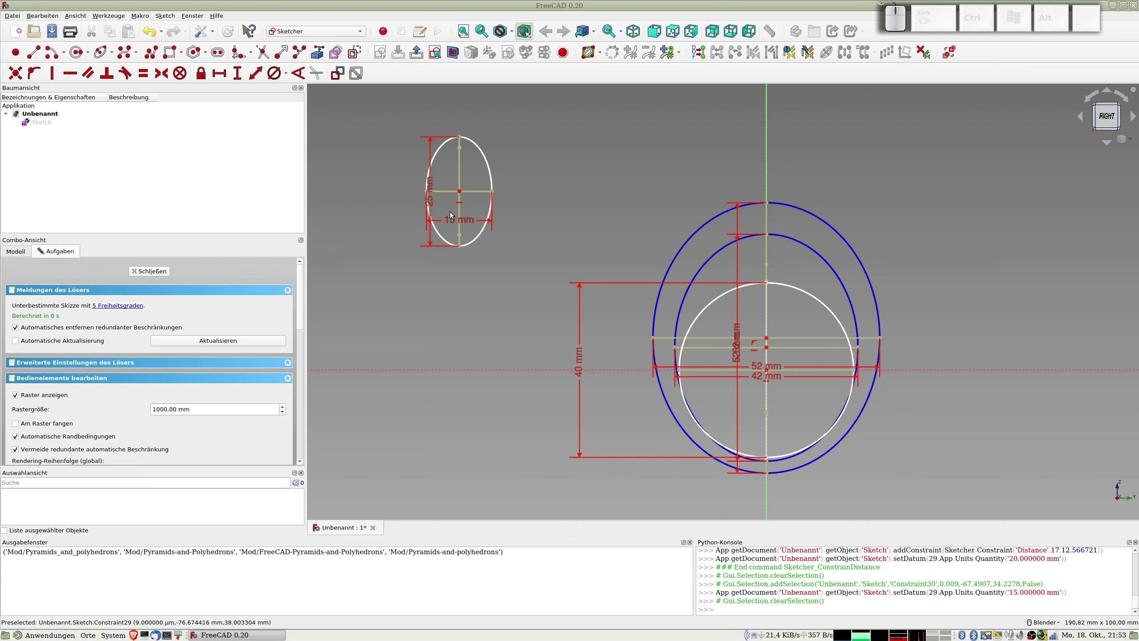
{"action": "left_click", "coordinate": [430, 197]}
{"action": "key", "text": "KP_2"}
{"action": "key", "text": "KP_0"}
{"action": "key", "text": "KP_Enter"}
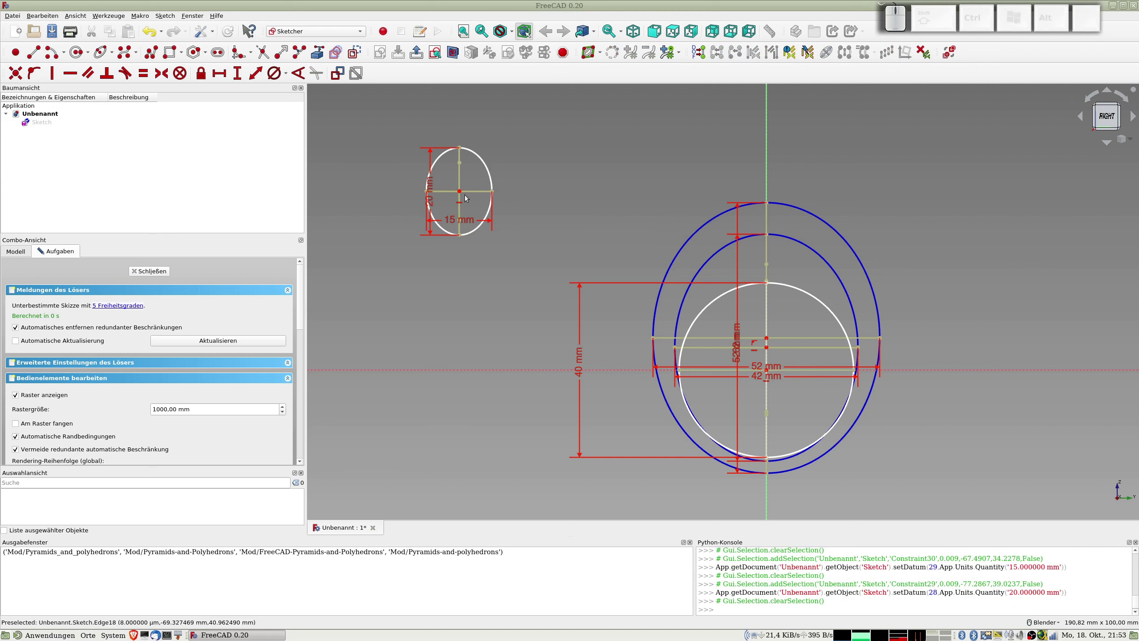
- Centre the 15 × 20 mm ellipse on the vertical axis and make it construction geometry
{"action": "left_click", "coordinate": [461, 188]}
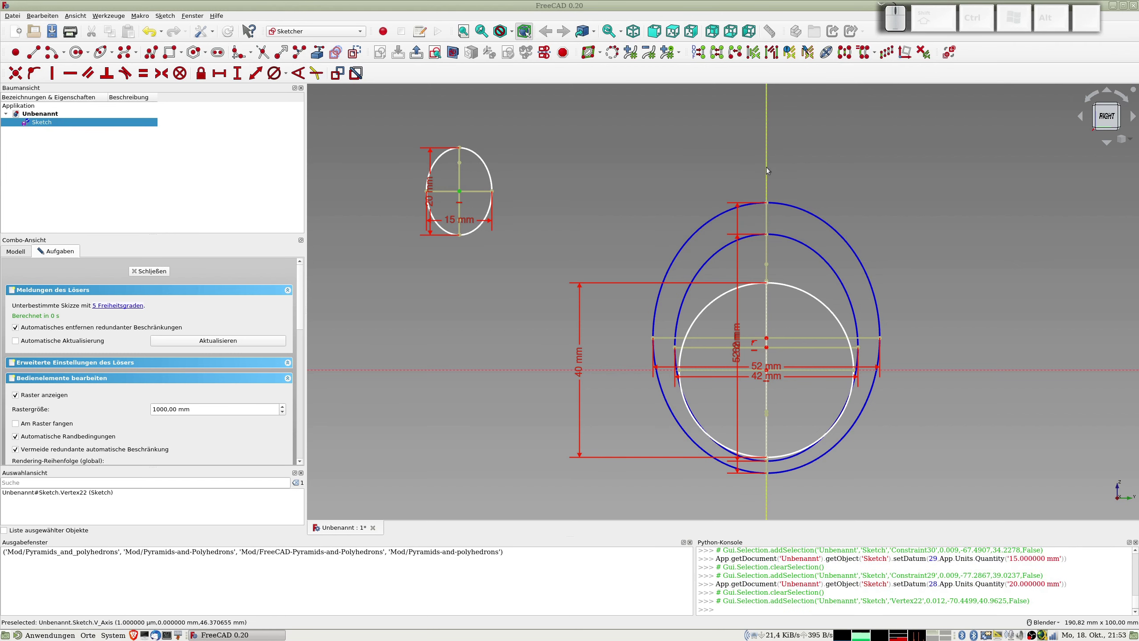
{"action": "left_click", "coordinate": [768, 166]}
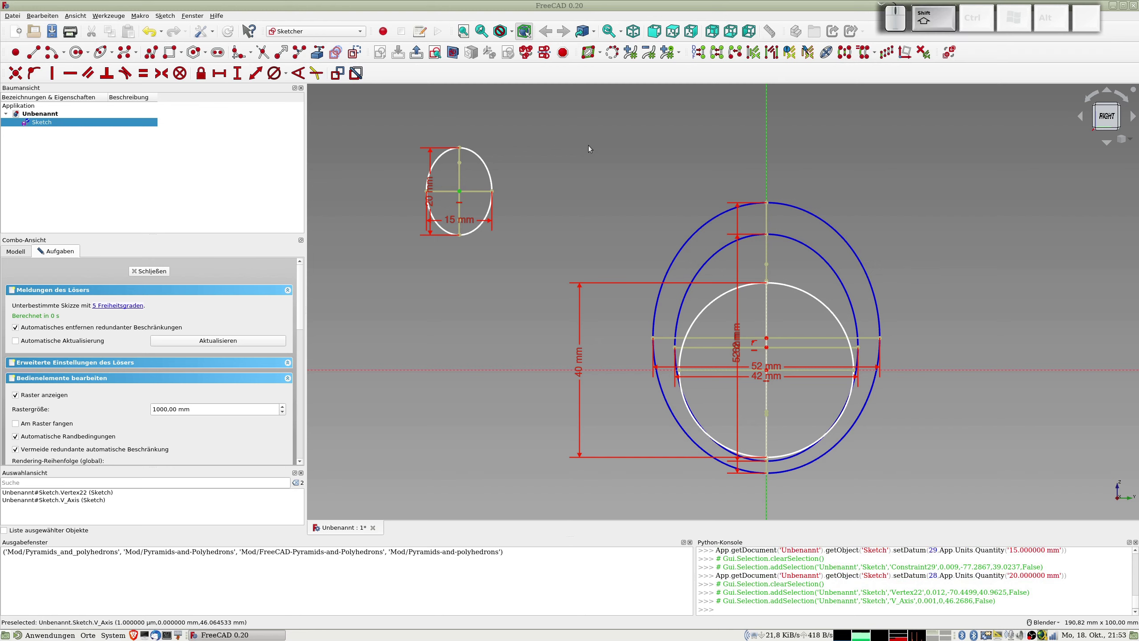
{"action": "key", "text": "shift+o"}
{"action": "left_click", "coordinate": [779, 149]}
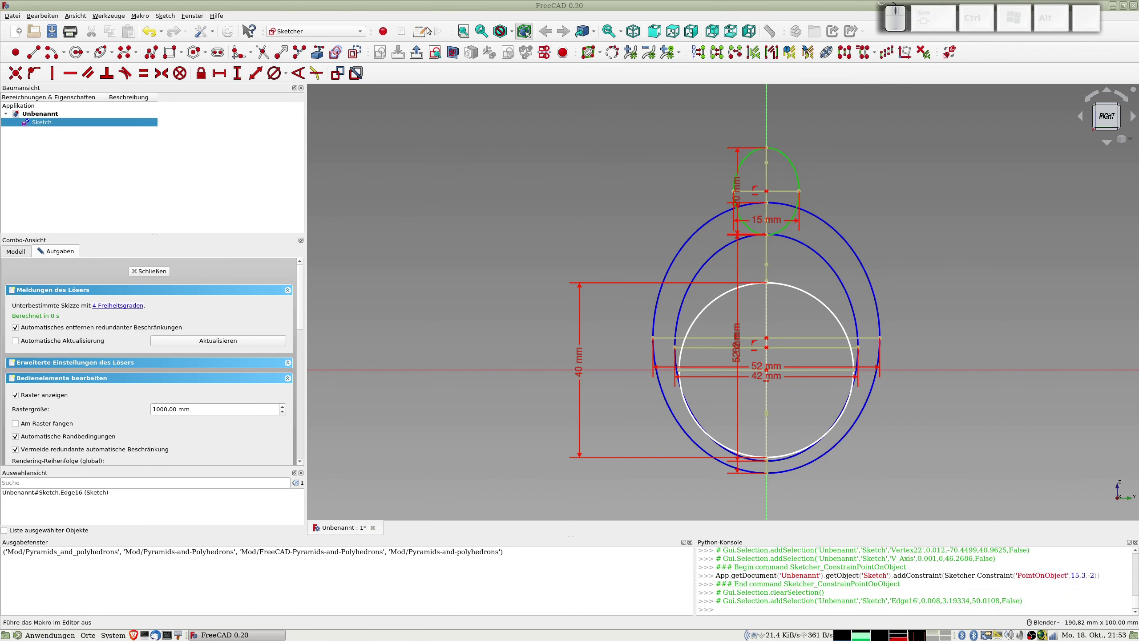
{"action": "left_click", "coordinate": [359, 52]}
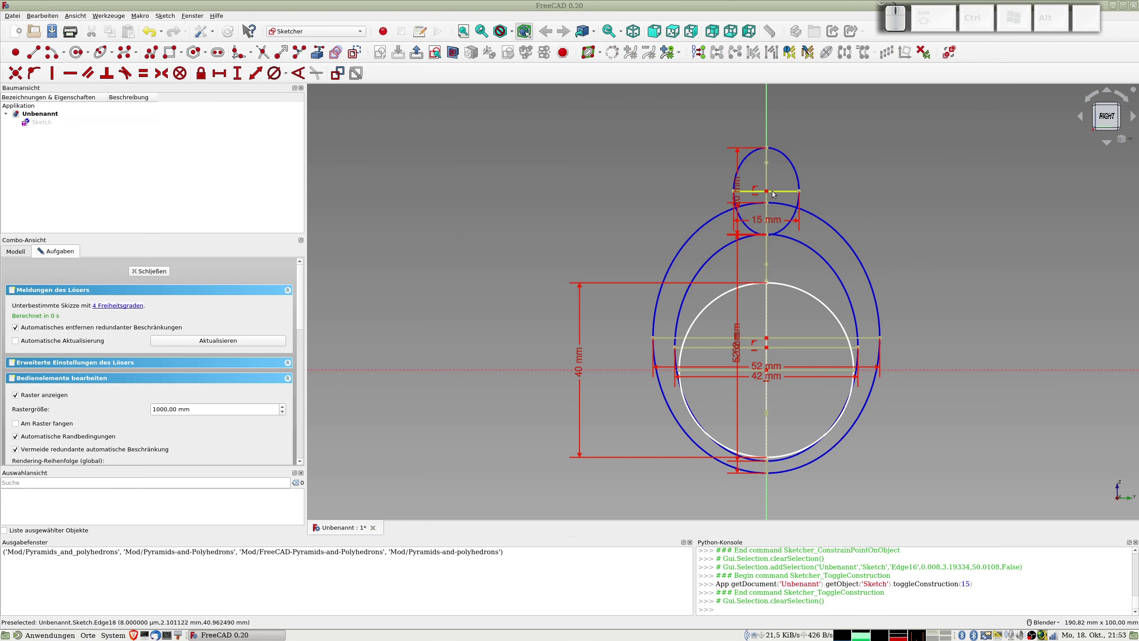
- Drag the small ellipse down into the inner circle, close the sketch and select it in the tree
{"action": "left_click_drag", "start_coordinate": [768, 189], "coordinate": [773, 327]}
{"action": "left_click_drag", "start_coordinate": [767, 345], "coordinate": [793, 349]}
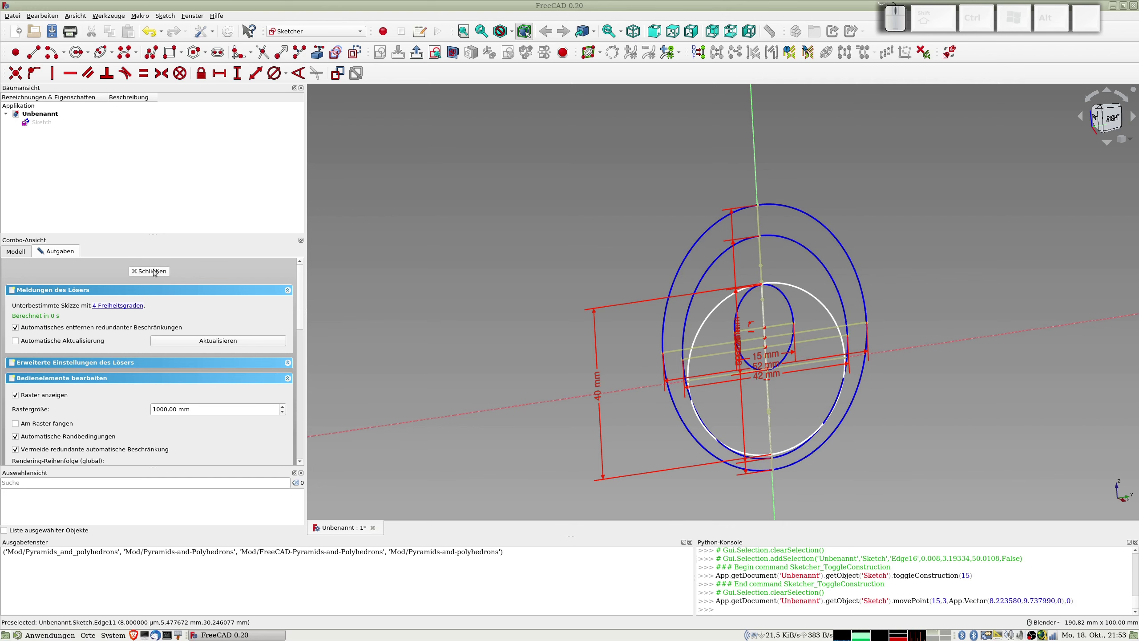
{"action": "left_click", "coordinate": [157, 273]}
{"action": "left_click", "coordinate": [48, 123]}
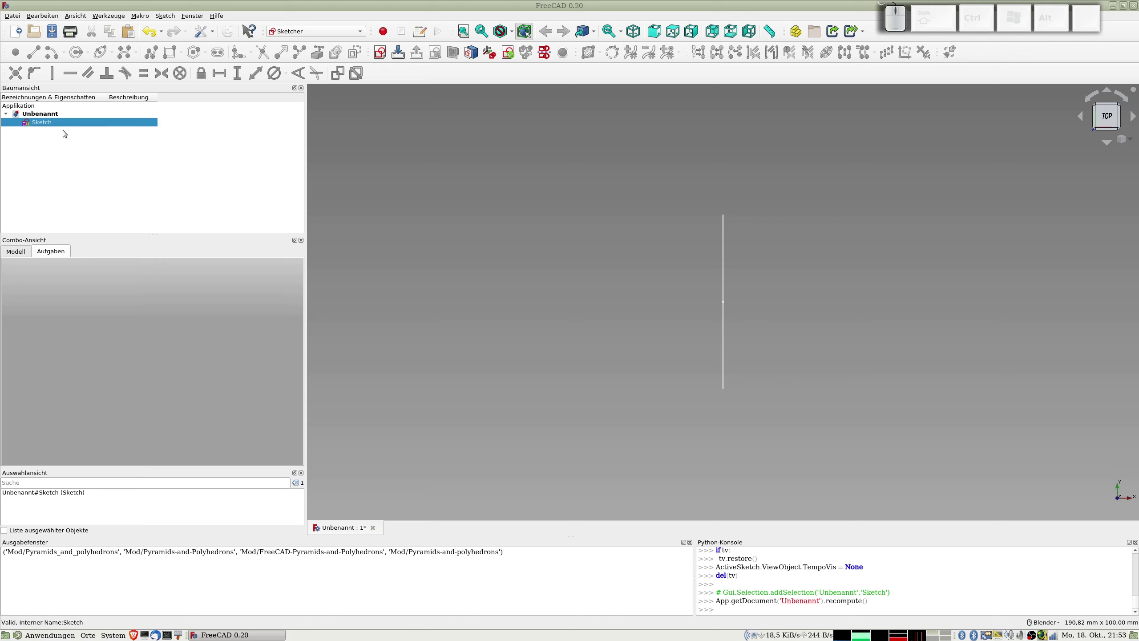
- Copy the fuselage sketch and paste four copies of it
{"action": "left_click", "coordinate": [56, 122]}
{"action": "key", "text": "ctrl+c"}
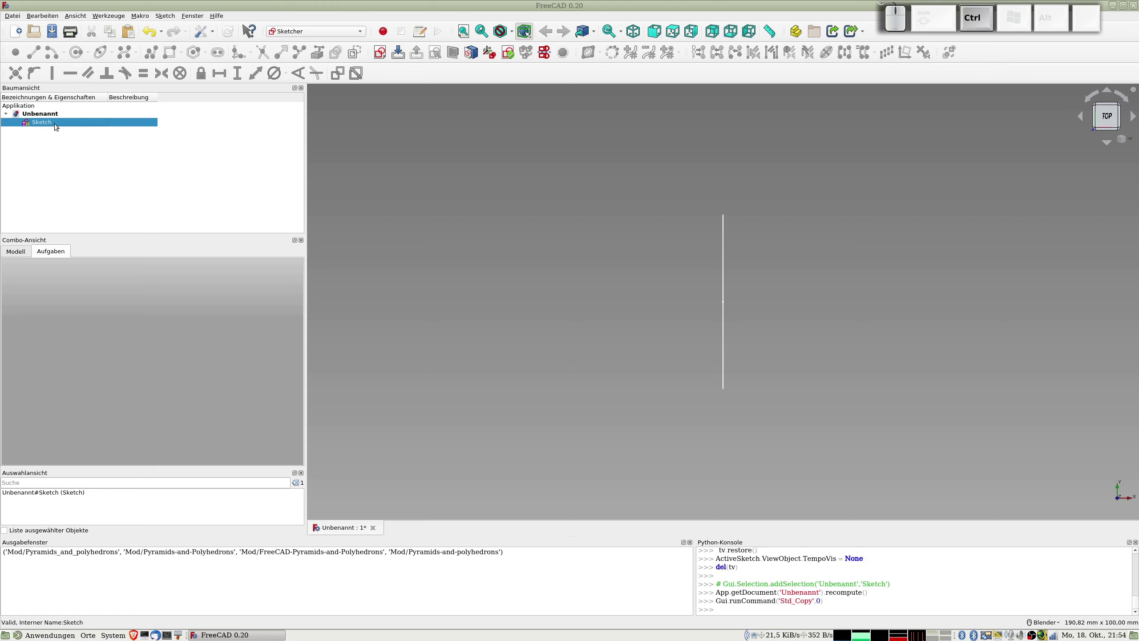
{"action": "key", "text": "ctrl+v"}
{"action": "key", "text": "ctrl+v"}
{"action": "key", "text": "ctrl+v"}
{"action": "key", "text": "ctrl+v"}
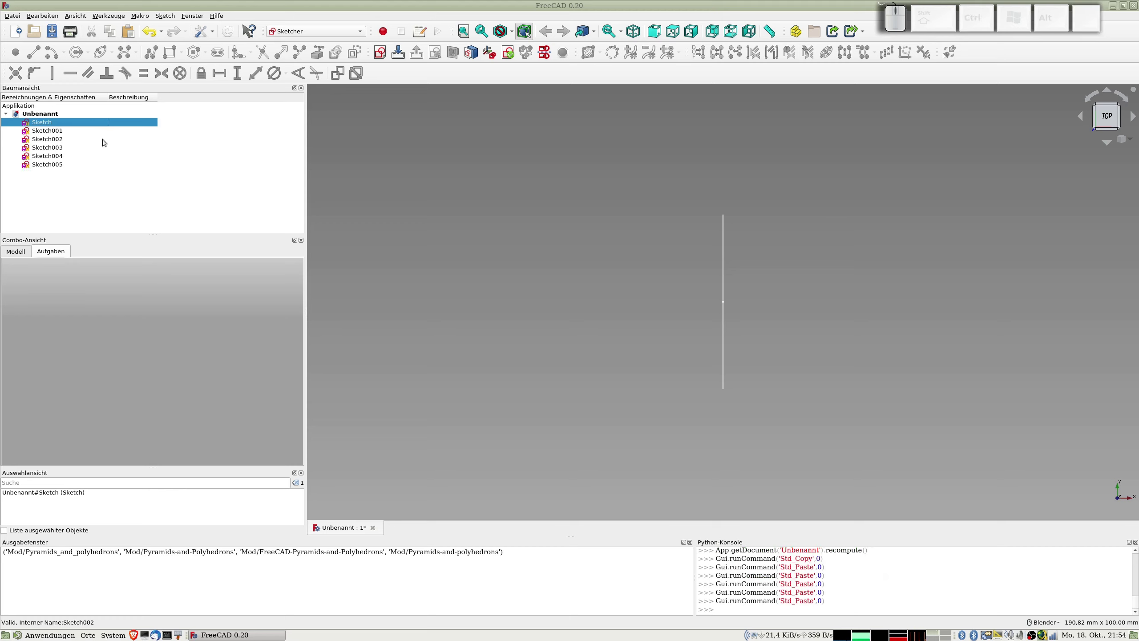
{"action": "left_click", "coordinate": [42, 117]}
- Set Sketch001's Placement X position to 150 mm
{"action": "left_click", "coordinate": [48, 128]}
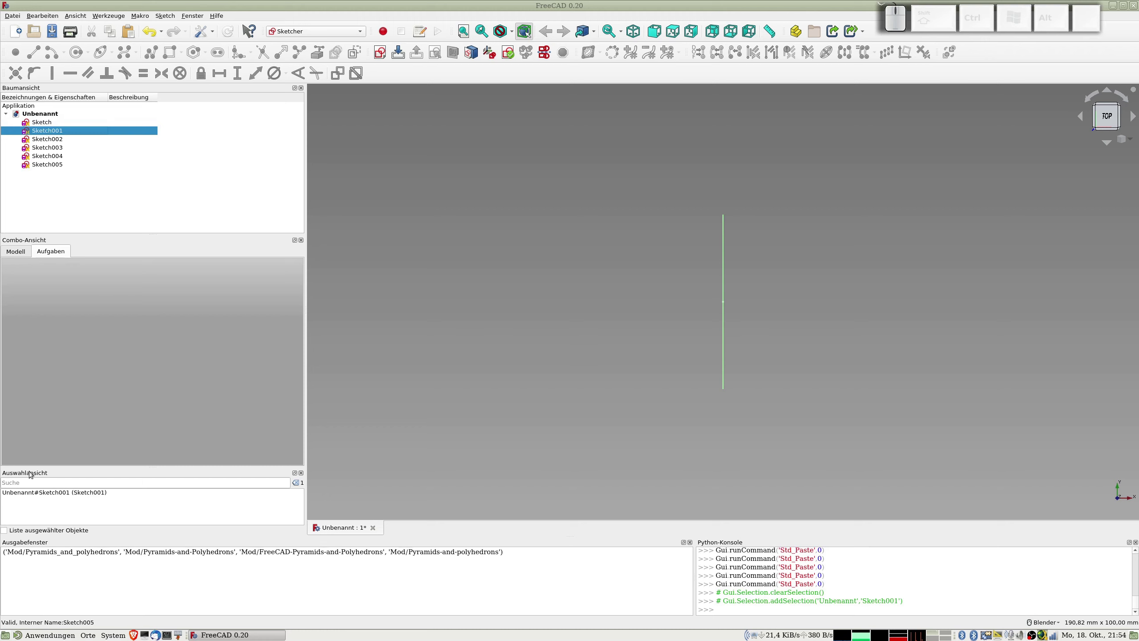
{"action": "left_click", "coordinate": [19, 253]}
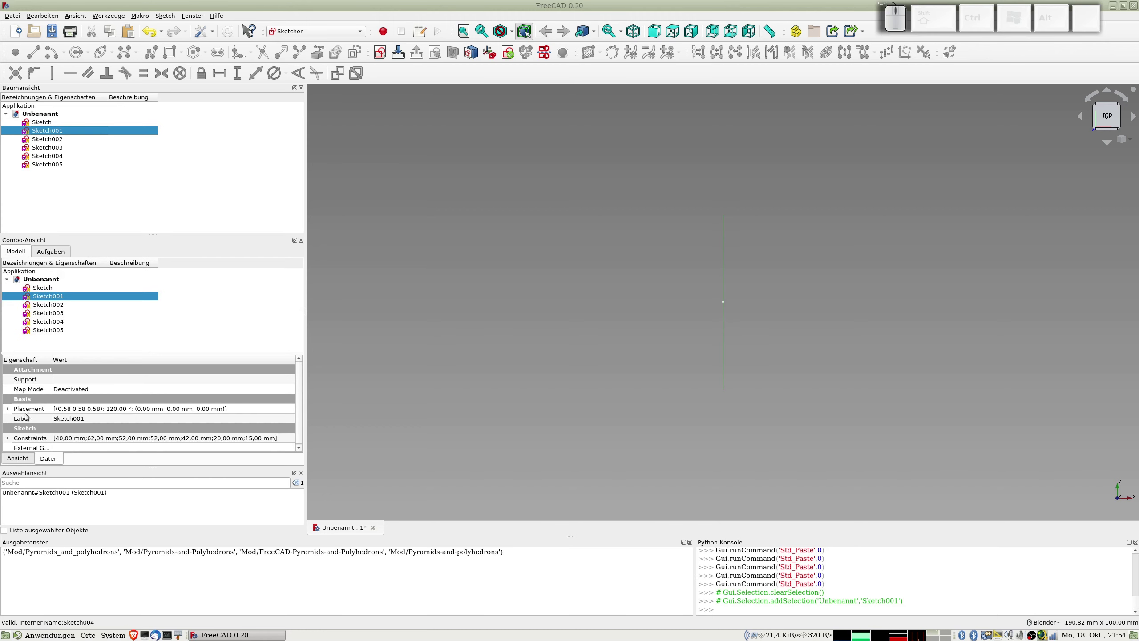
{"action": "left_click", "coordinate": [10, 406]}
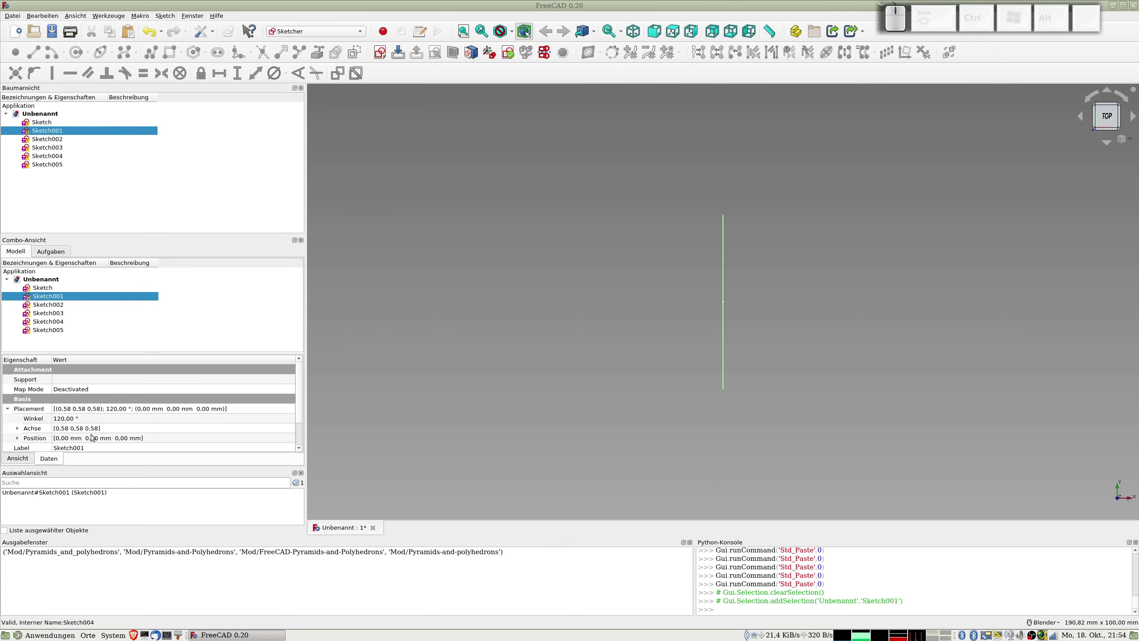
{"action": "left_click", "coordinate": [18, 438]}
{"action": "left_click", "coordinate": [68, 447]}
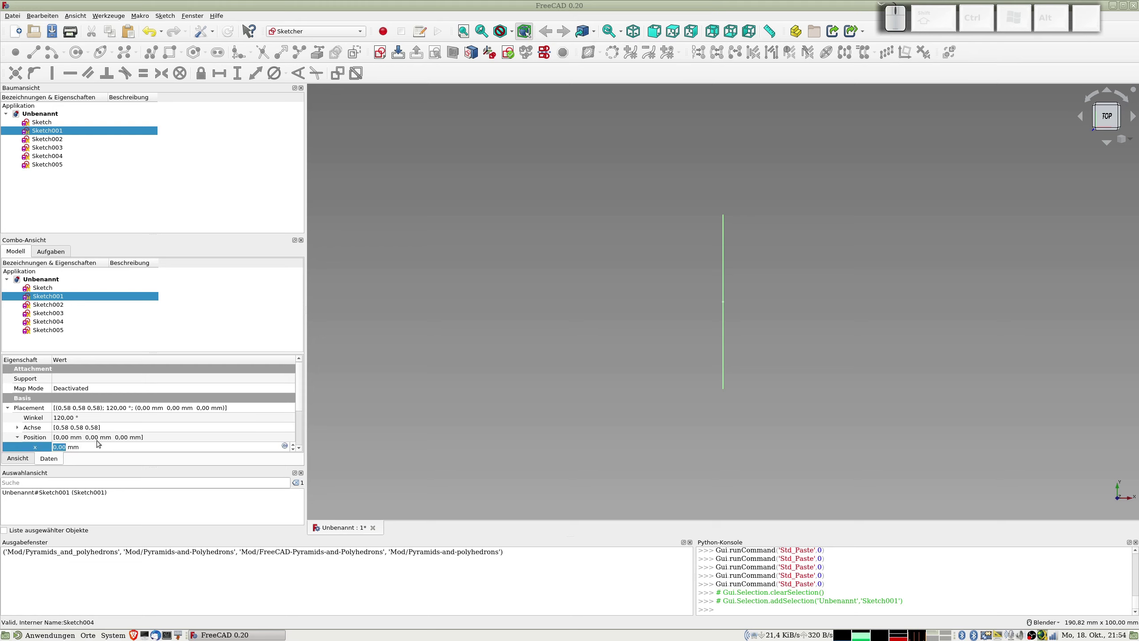
{"action": "key", "text": "KP_1"}
{"action": "key", "text": "KP_5"}
{"action": "key", "text": "KP_0"}
{"action": "key", "text": "KP_Enter"}
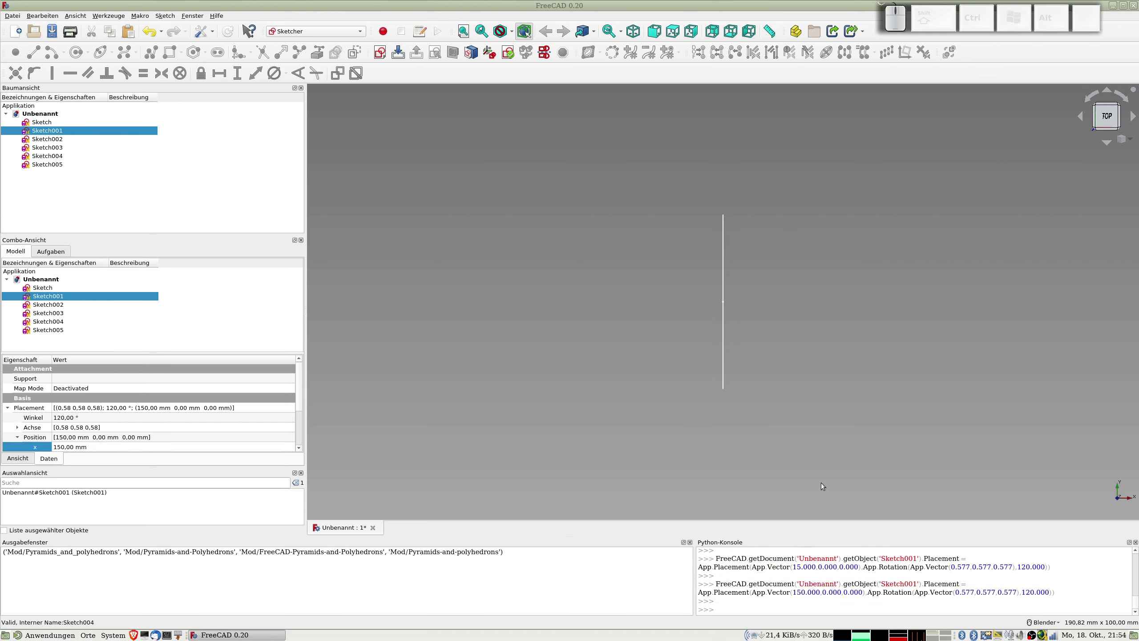
{"action": "scroll", "scroll_direction": "down", "scroll_amount": 3}
{"action": "middle_click", "coordinate": [822, 317]}
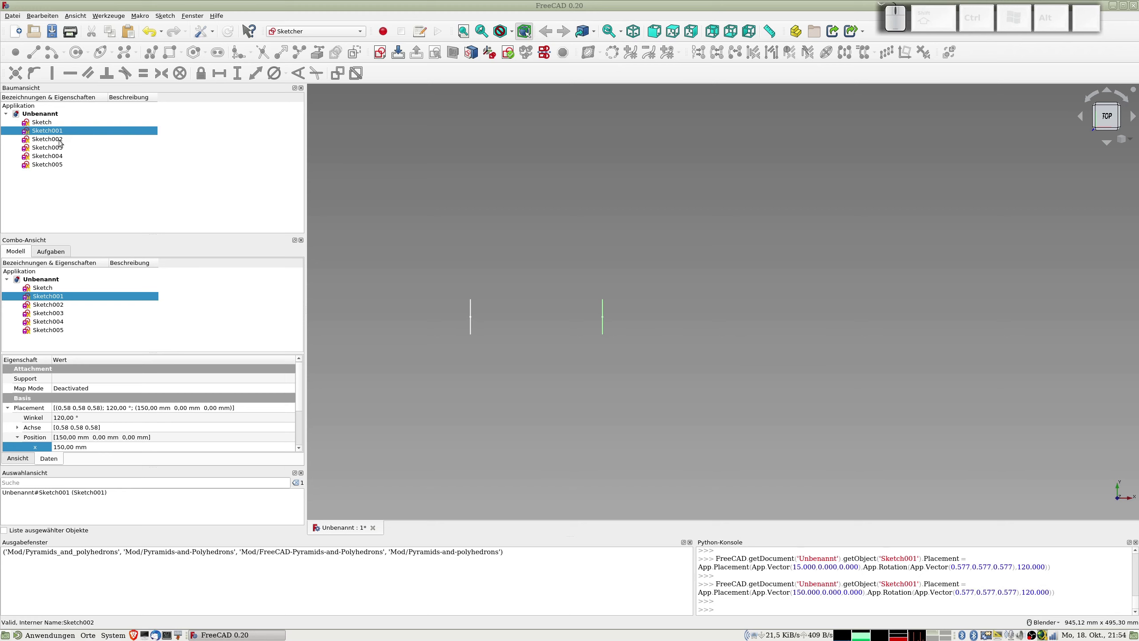
- Set Sketch002's X position to 290 mm
{"action": "left_click", "coordinate": [61, 142]}
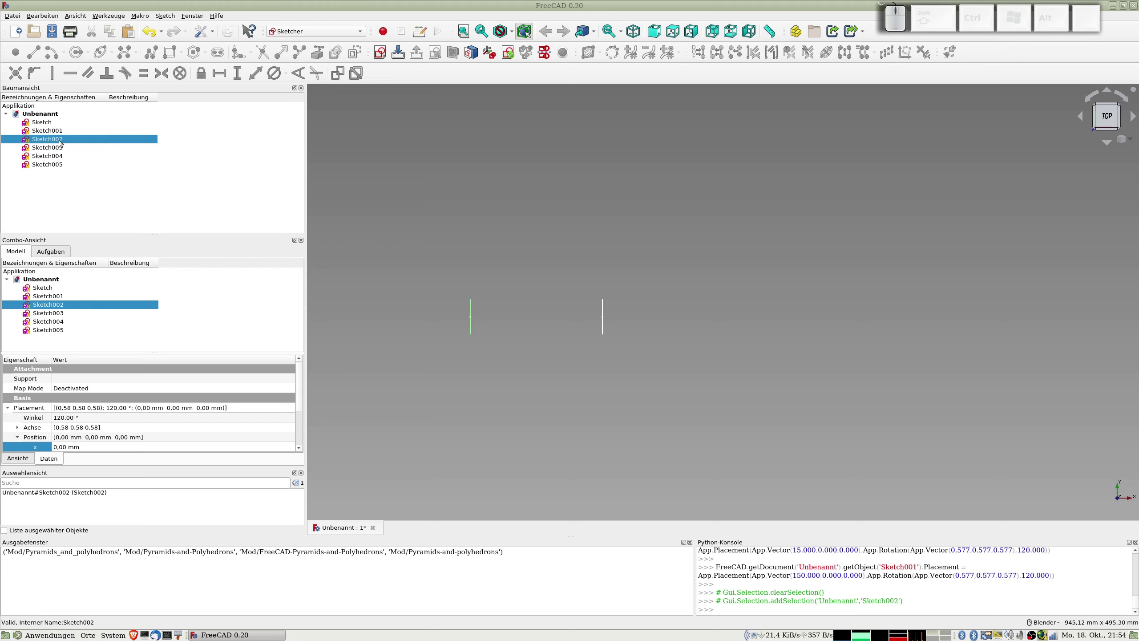
{"action": "left_click", "coordinate": [65, 443]}
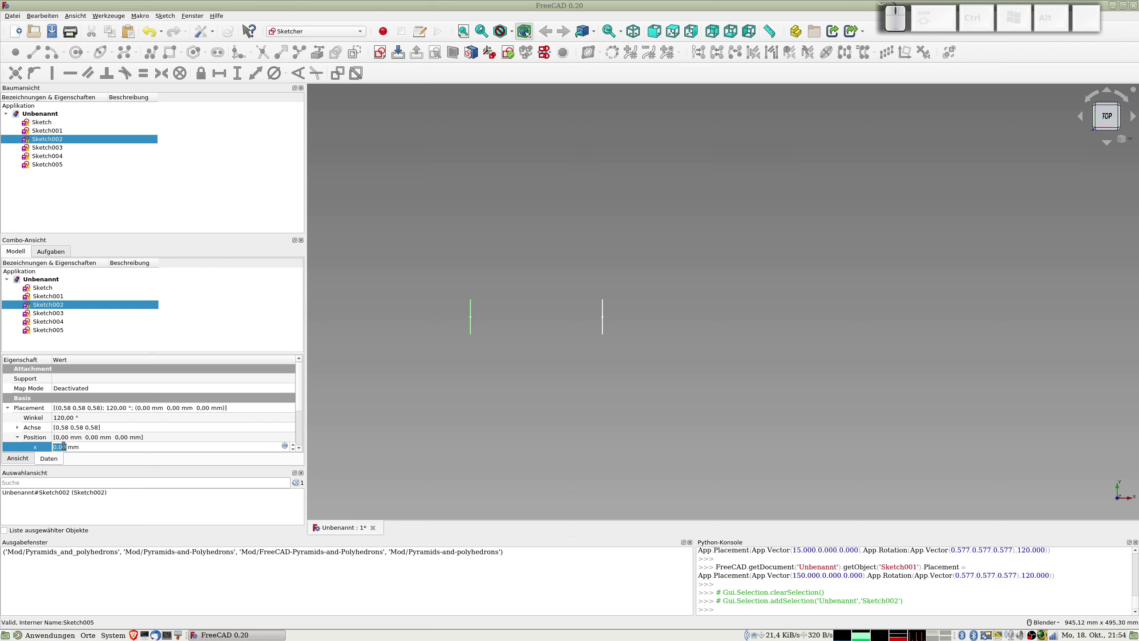
{"action": "key", "text": "KP_2"}
{"action": "key", "text": "KP_9"}
{"action": "key", "text": "KP_0"}
{"action": "key", "text": "KP_Enter"}
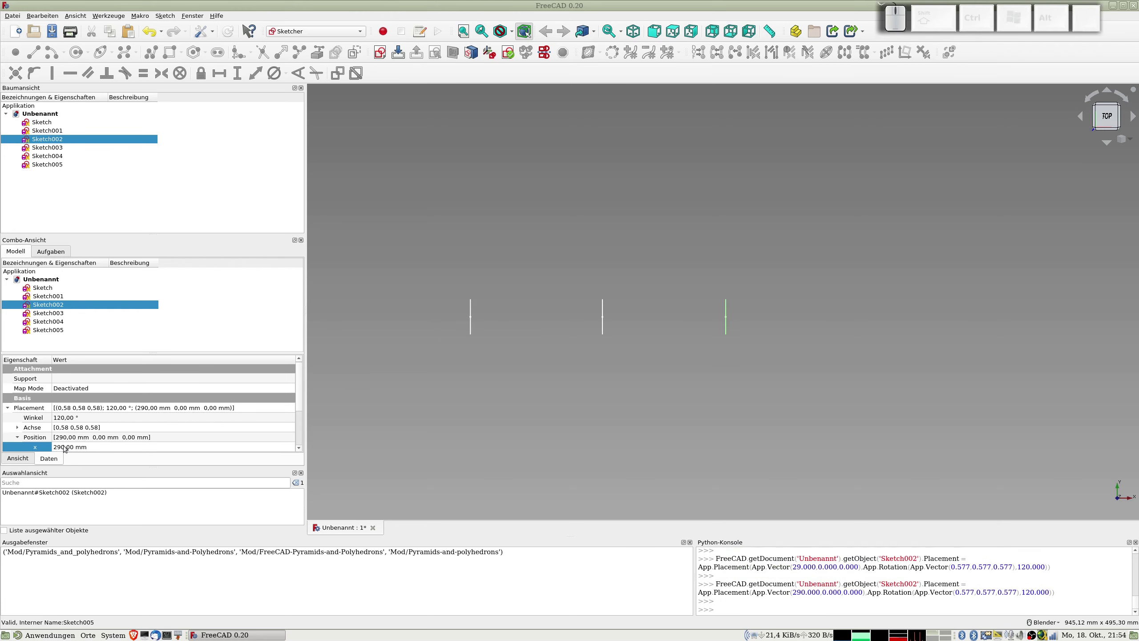
- Set Sketch003's X position to 350 mm
{"action": "left_click", "coordinate": [56, 147]}
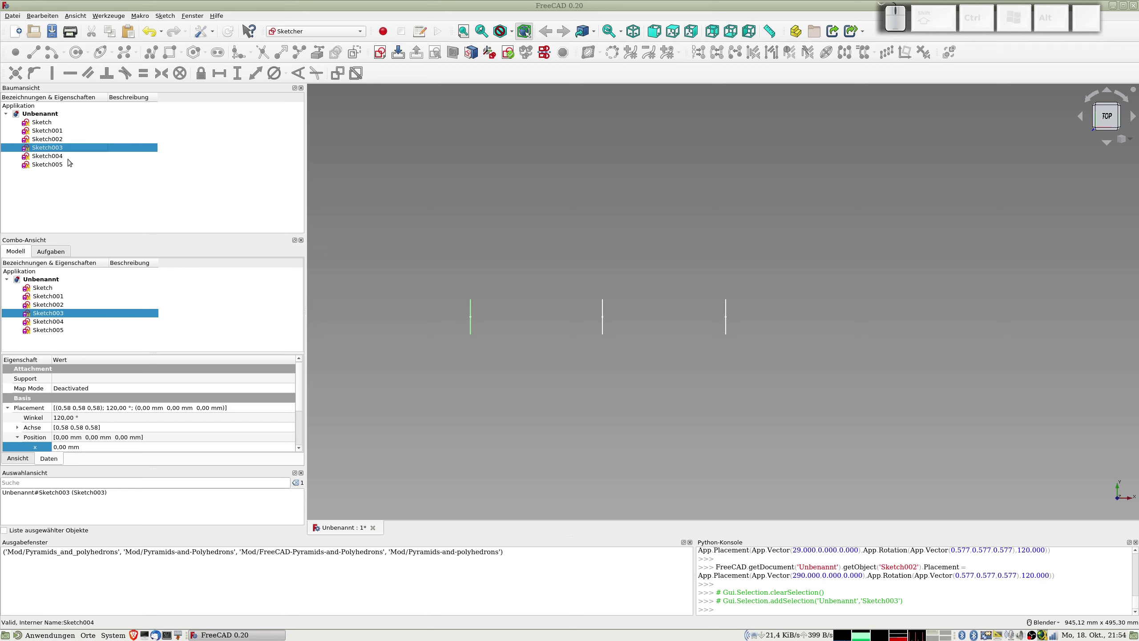
{"action": "left_click", "coordinate": [46, 300]}
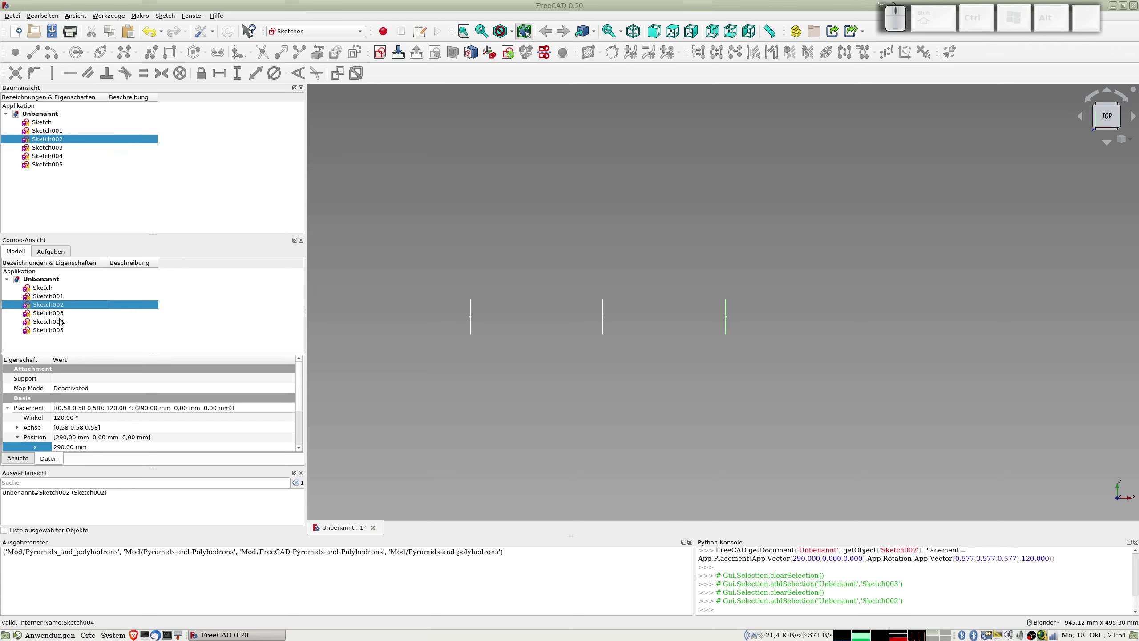
{"action": "left_click", "coordinate": [56, 311]}
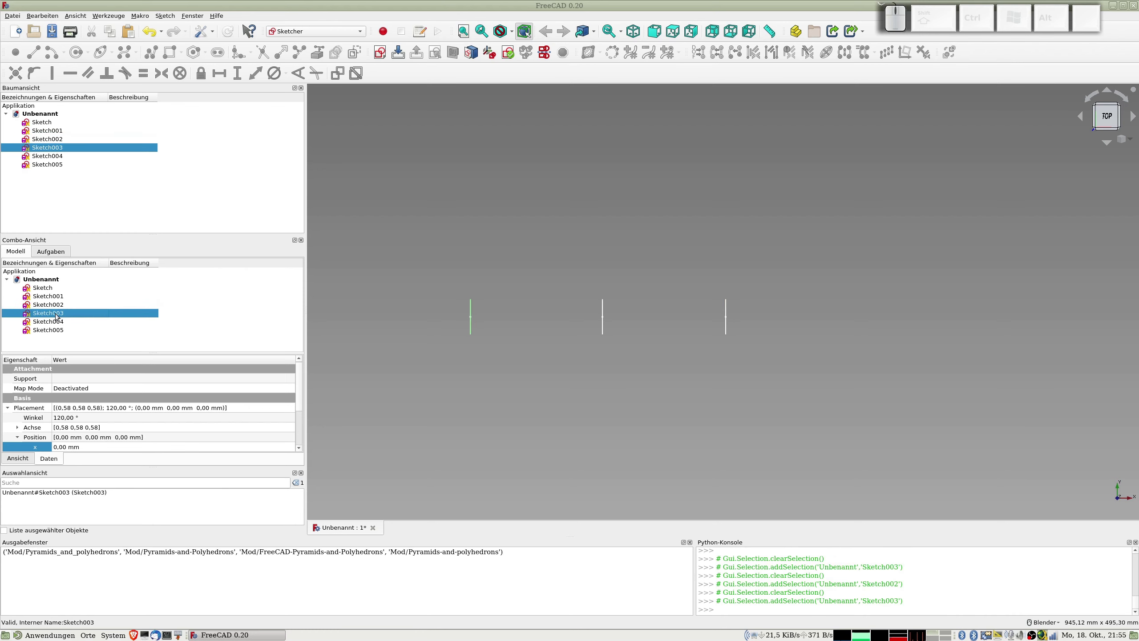
{"action": "left_click", "coordinate": [62, 448]}
{"action": "key", "text": "KP_3"}
{"action": "key", "text": "KP_5"}
{"action": "key", "text": "KP_0"}
{"action": "key", "text": "KP_Enter"}
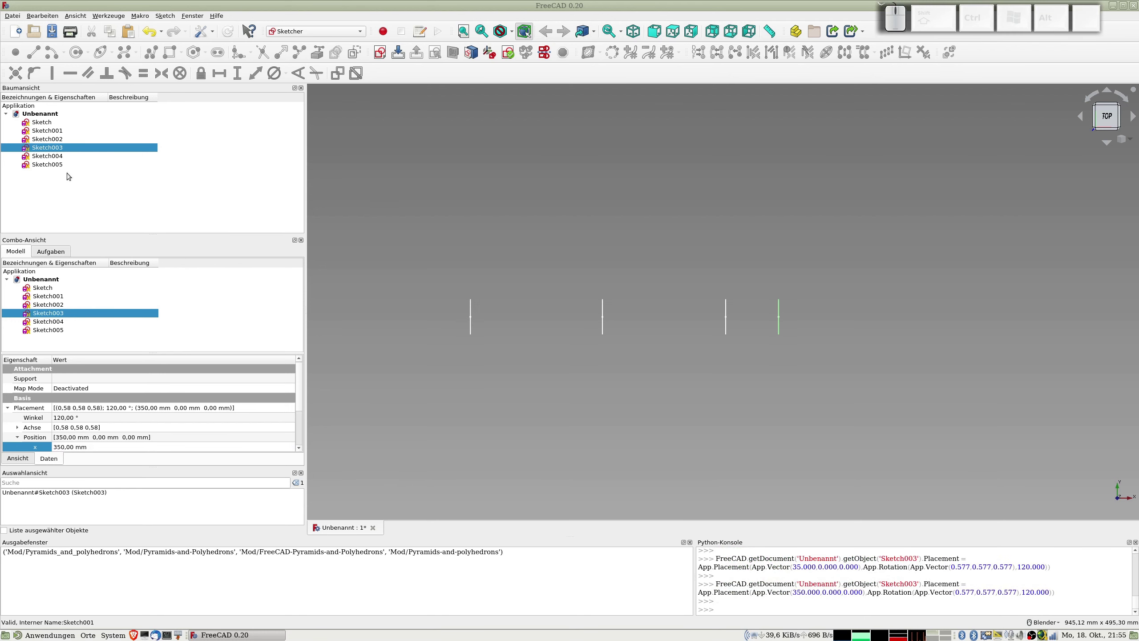
- Delete the surplus copies Sketch004 and Sketch005
{"action": "left_click", "coordinate": [55, 153]}
{"action": "left_click", "coordinate": [52, 161]}
{"action": "key", "text": "Delete"}
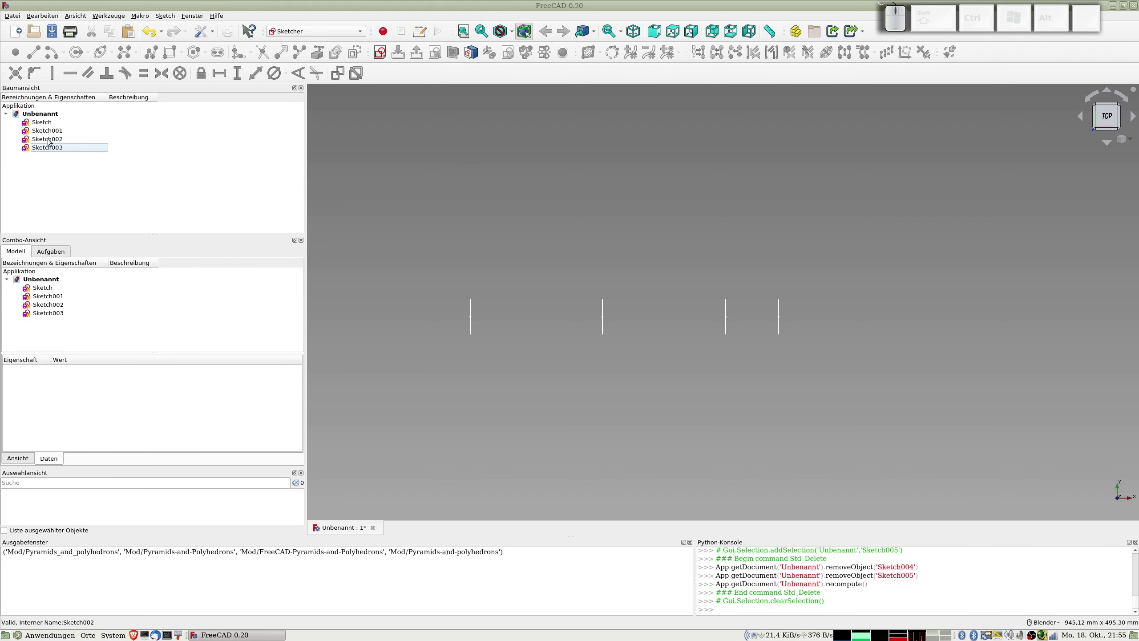
- In Sketch003, swap the inner circle to construction and the small ellipse to real geometry, then close it
{"action": "left_click", "coordinate": [58, 150]}
{"action": "scroll", "scroll_direction": "up", "scroll_amount": 3}
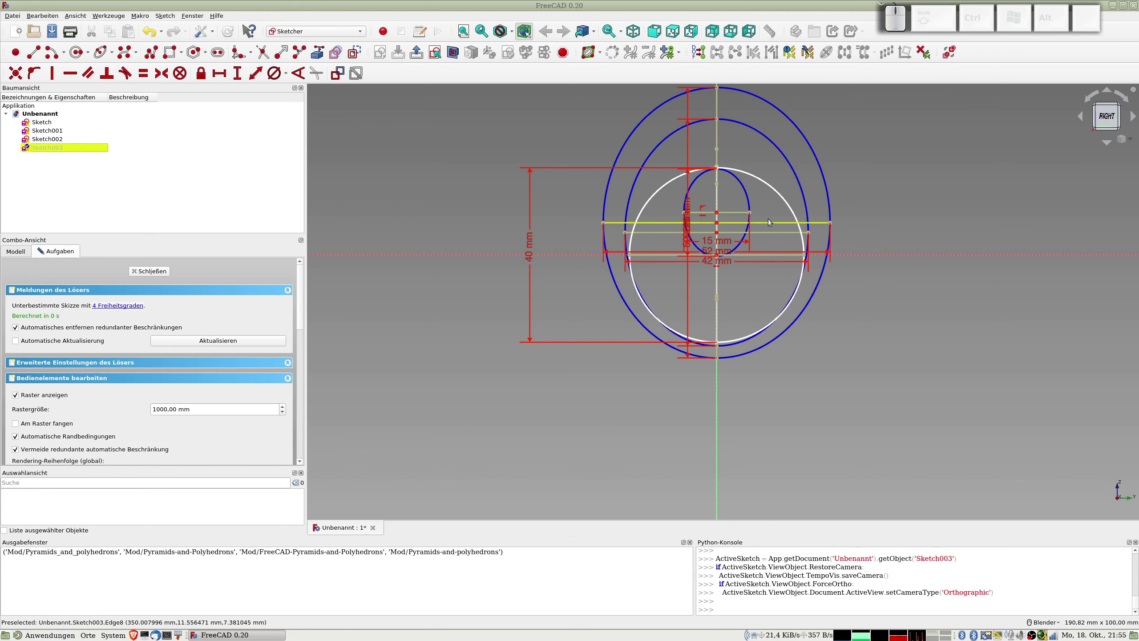
{"action": "left_click", "coordinate": [782, 192]}
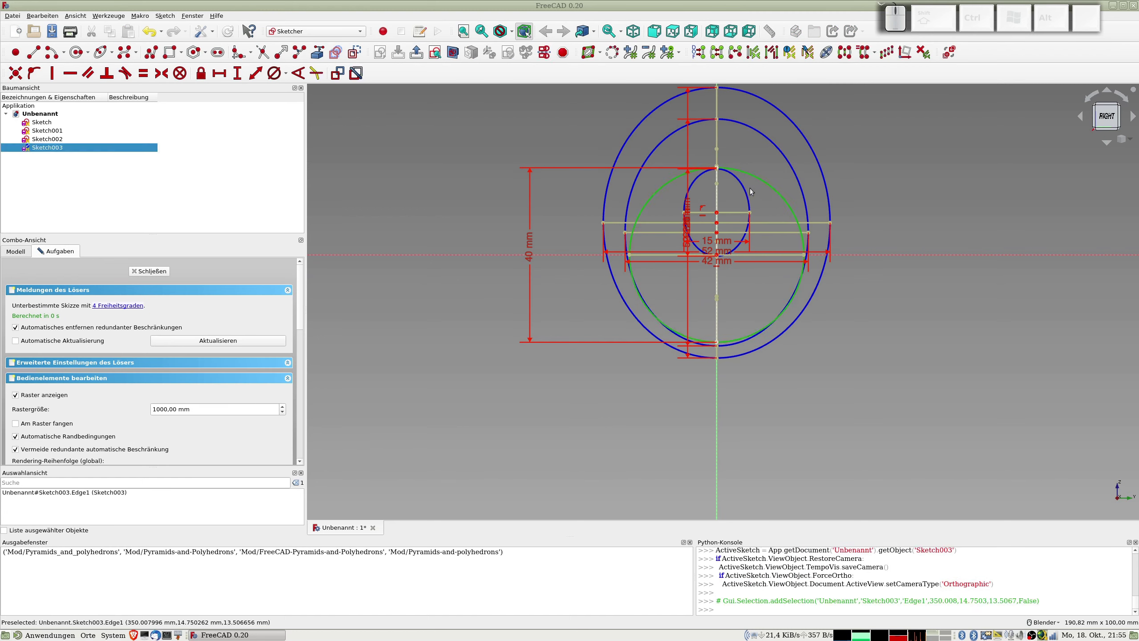
{"action": "left_click", "coordinate": [746, 189]}
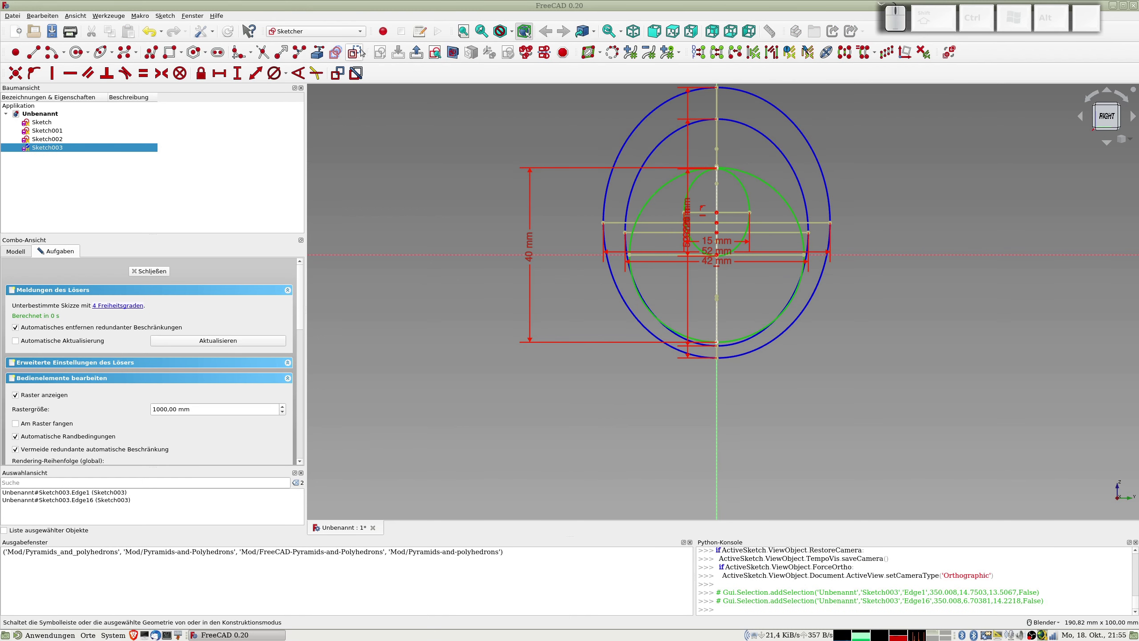
{"action": "left_click", "coordinate": [356, 50]}
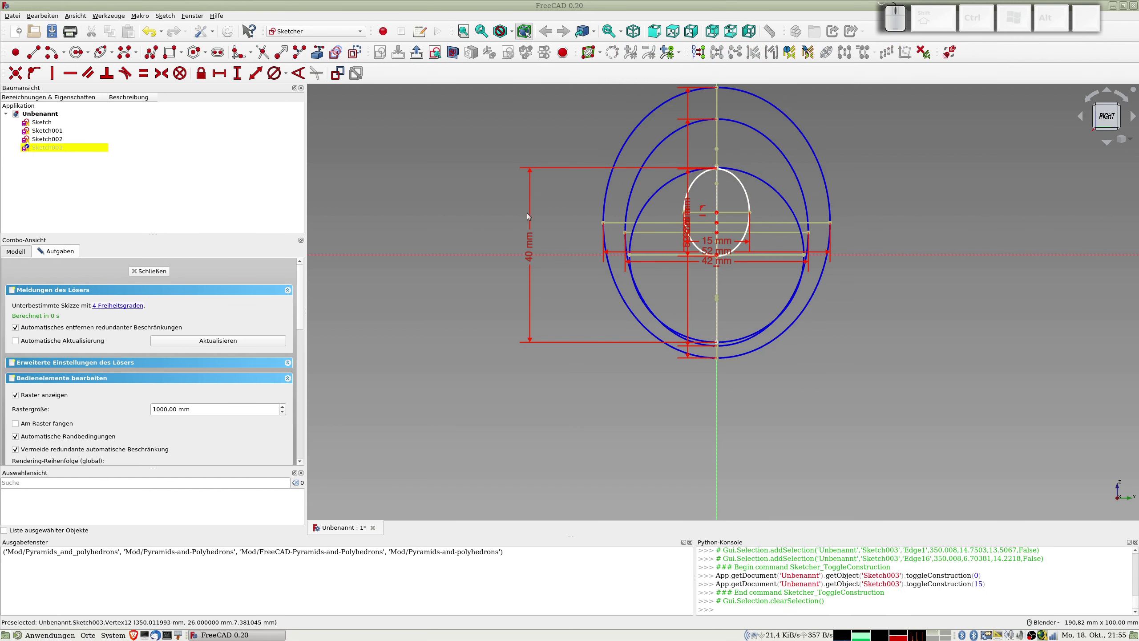
{"action": "left_click", "coordinate": [146, 268]}
- Copy Sketch003 and paste two copies, Sketch004 and Sketch005
{"action": "left_click", "coordinate": [49, 141]}
{"action": "left_click", "coordinate": [49, 139]}
{"action": "left_click", "coordinate": [51, 149]}
{"action": "key", "text": "ctrl+c"}
{"action": "key", "text": "ctrl+v"}
{"action": "key", "text": "ctrl+v"}
{"action": "left_click", "coordinate": [52, 152]}
{"action": "left_click", "coordinate": [52, 146]}
{"action": "left_click", "coordinate": [46, 157]}
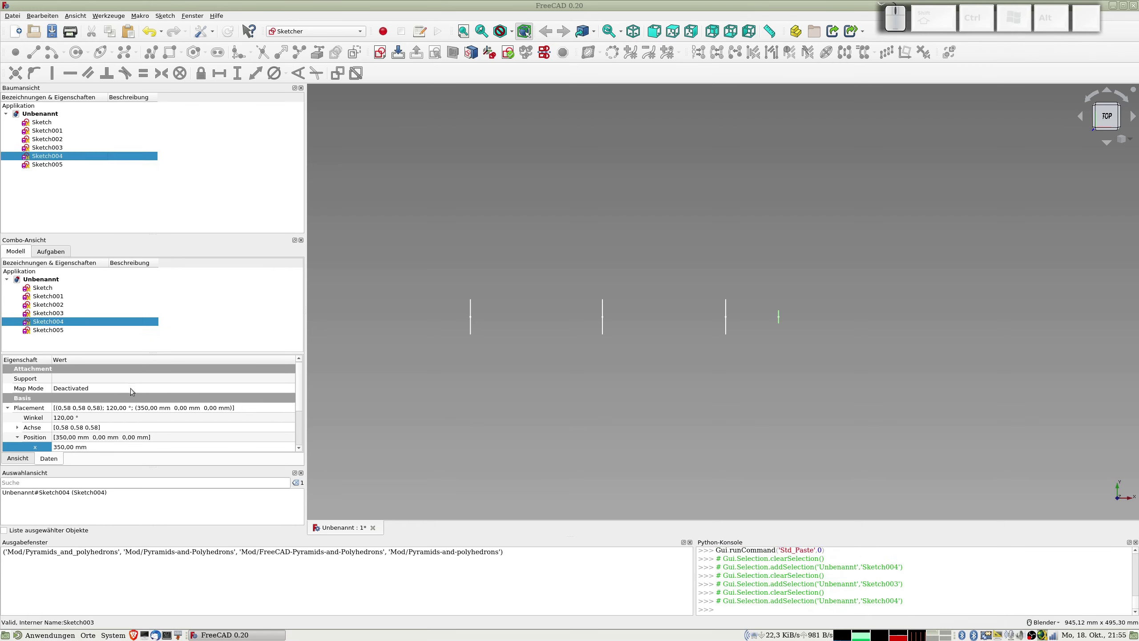
- Set Sketch004's Placement X position to 450 mm
{"action": "left_click", "coordinate": [60, 447]}
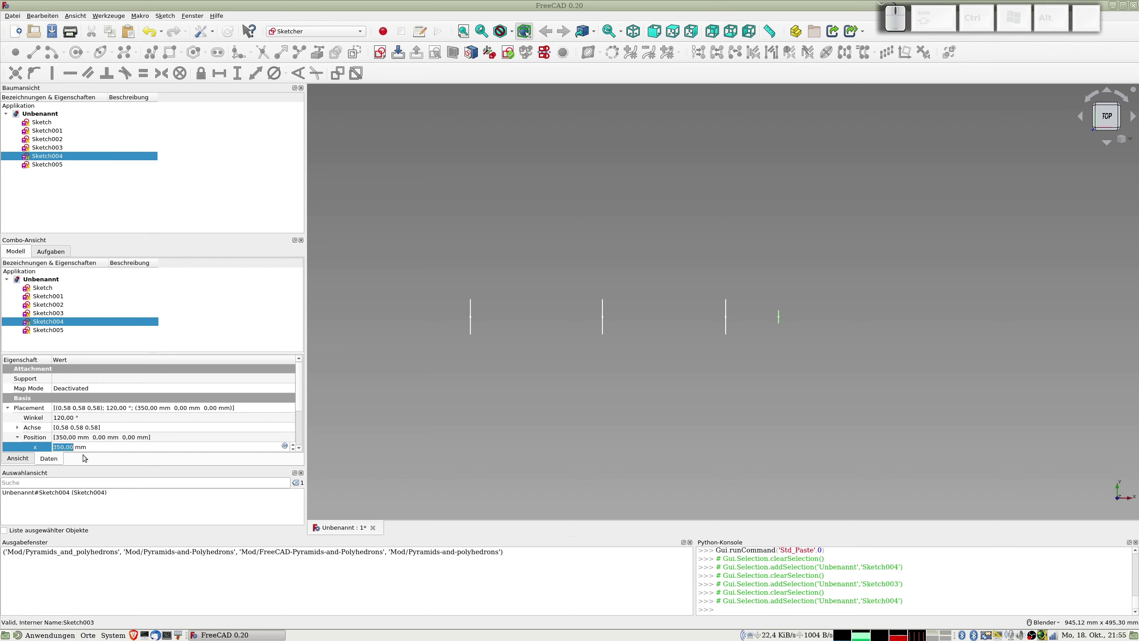
{"action": "key", "text": "KP_4"}
{"action": "key", "text": "KP_5"}
{"action": "key", "text": "KP_0"}
{"action": "key", "text": "KP_Enter"}
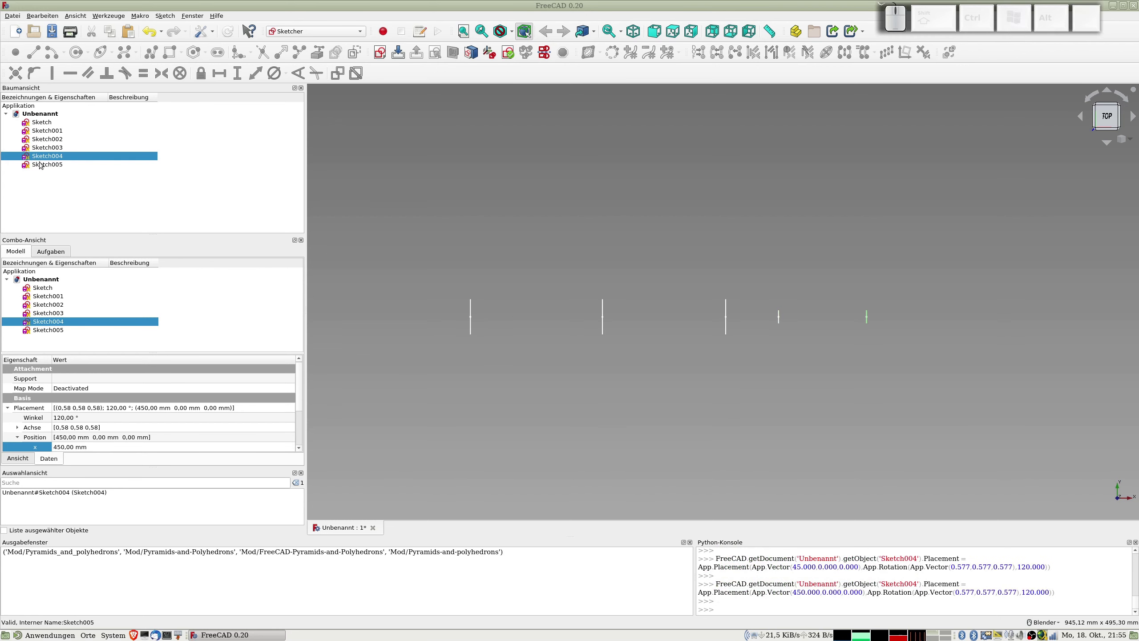
- Set Sketch005's Placement X position to 650 mm
{"action": "left_click", "coordinate": [43, 162]}
{"action": "left_click", "coordinate": [64, 437]}
{"action": "key", "text": "KP_6"}
{"action": "key", "text": "KP_5"}
{"action": "key", "text": "KP_0"}
{"action": "key", "text": "KP_Enter"}
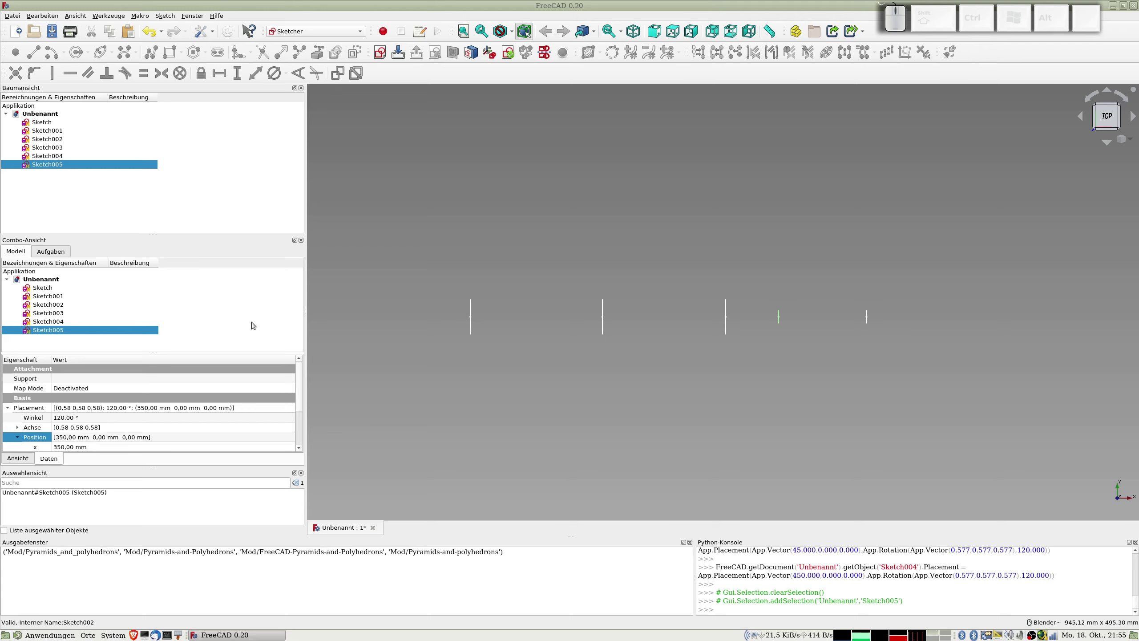
{"action": "scroll", "scroll_direction": "down", "scroll_amount": 3}
{"action": "scroll", "scroll_direction": "up", "scroll_amount": 3}
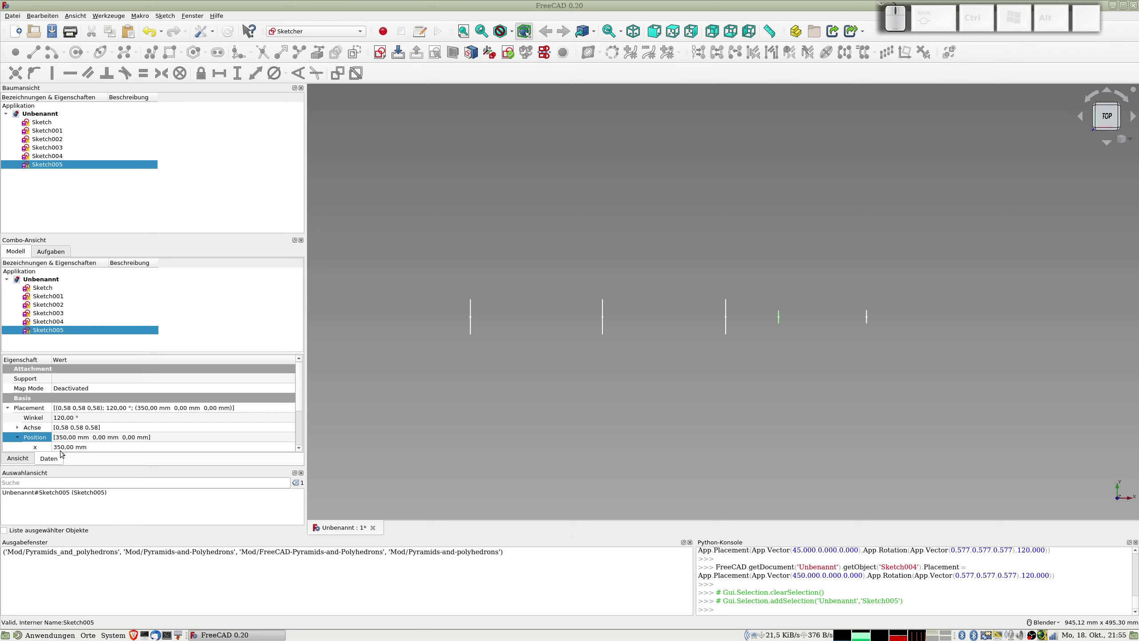
{"action": "left_click", "coordinate": [62, 445]}
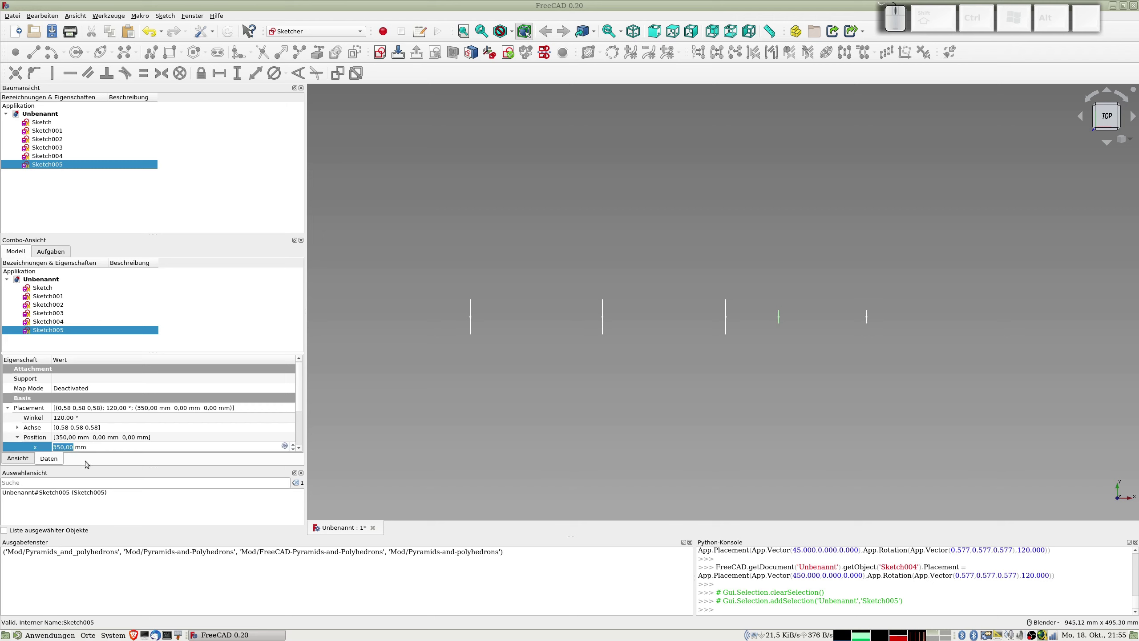
{"action": "key", "text": "KP_3"}
{"action": "key", "text": "KP_5"}
{"action": "key", "text": "BackSpace"}
{"action": "key", "text": "BackSpace"}
{"action": "key", "text": "KP_6"}
{"action": "key", "text": "KP_5"}
{"action": "key", "text": "KP_0"}
{"action": "key", "text": "KP_Enter"}
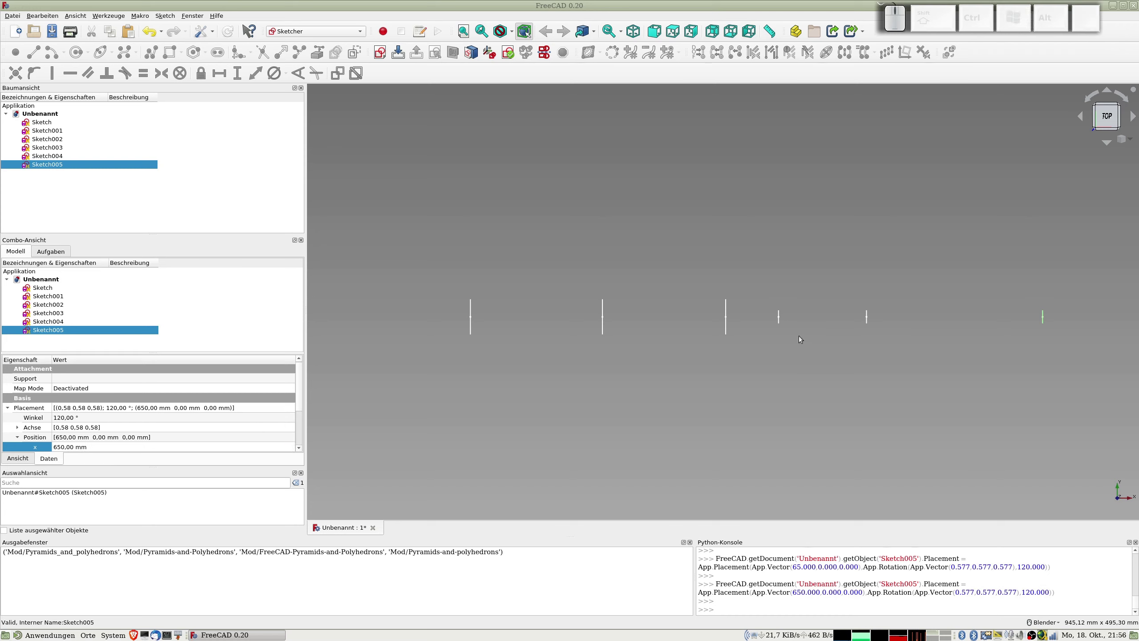
- After checking Sketch003, change Sketch004's X position to 500 mm
{"action": "left_click", "coordinate": [59, 154]}
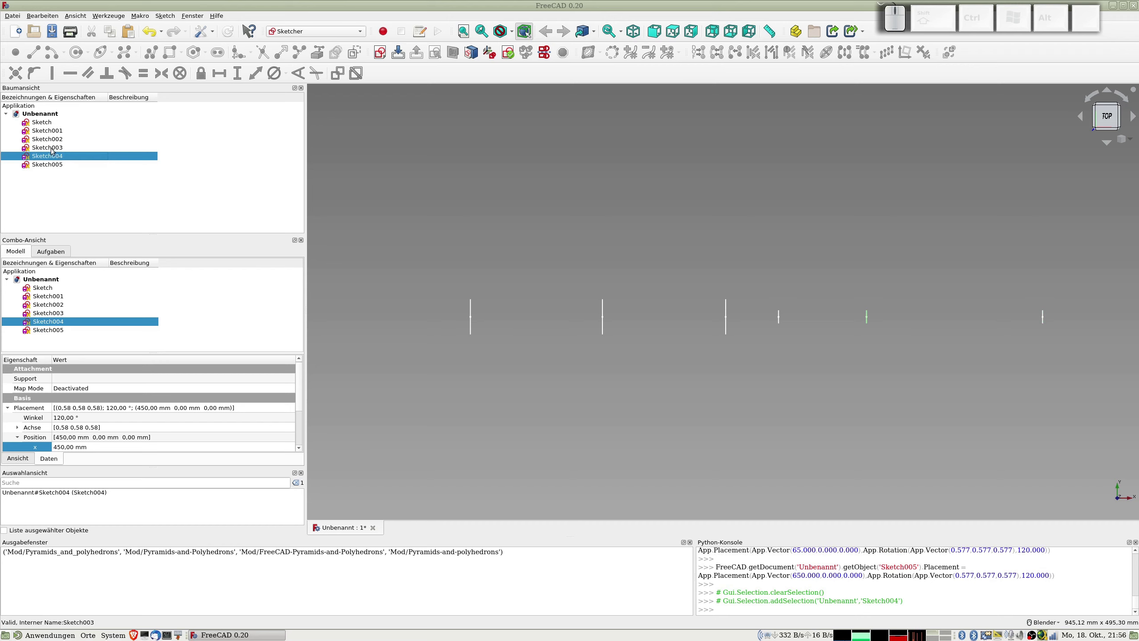
{"action": "left_click", "coordinate": [52, 146]}
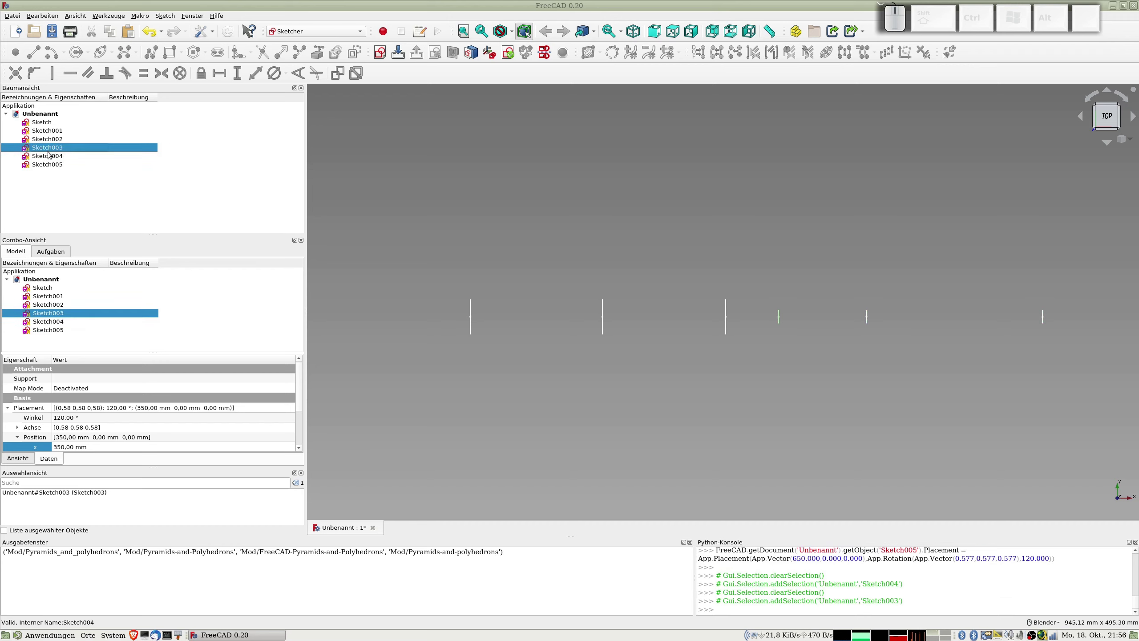
{"action": "left_click", "coordinate": [46, 154]}
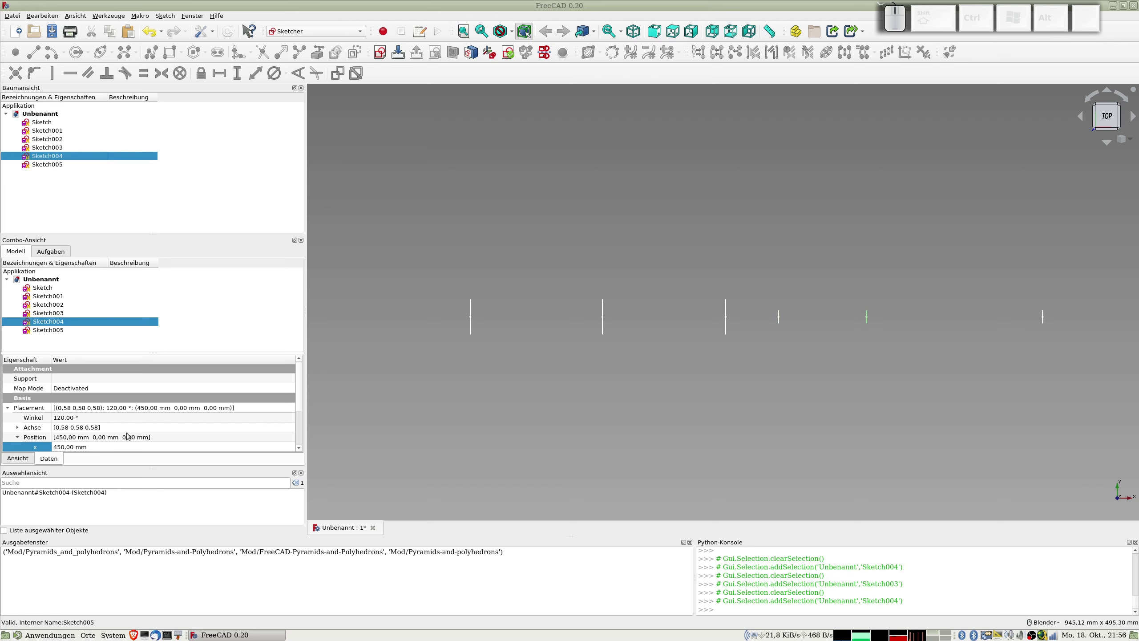
{"action": "left_click", "coordinate": [61, 445]}
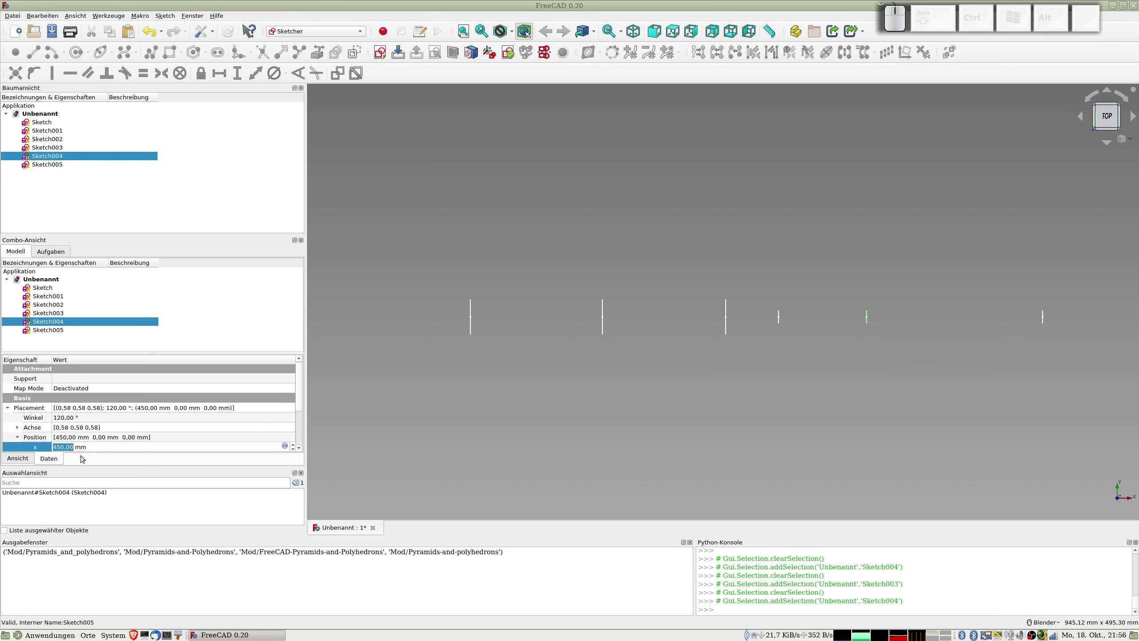
{"action": "key", "text": "KP_5"}
{"action": "key", "text": "KP_0"}
{"action": "key", "text": "KP_0"}
{"action": "key", "text": "KP_Enter"}
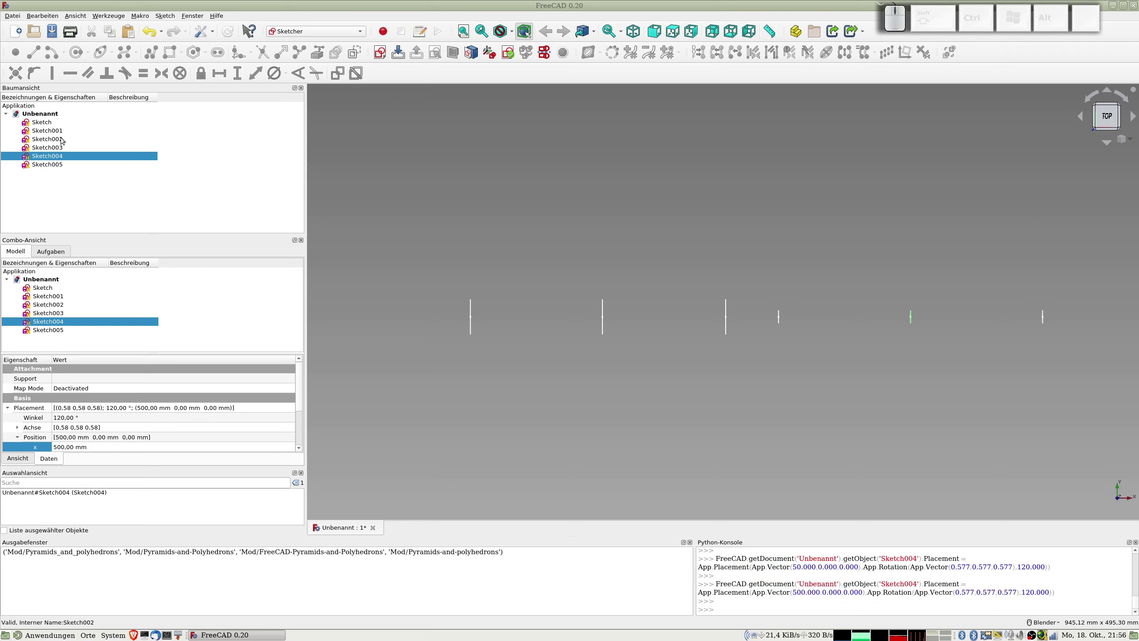
- Review the positions of Sketch001, Sketch002 and Sketch003 in turn
{"action": "left_click", "coordinate": [58, 138]}
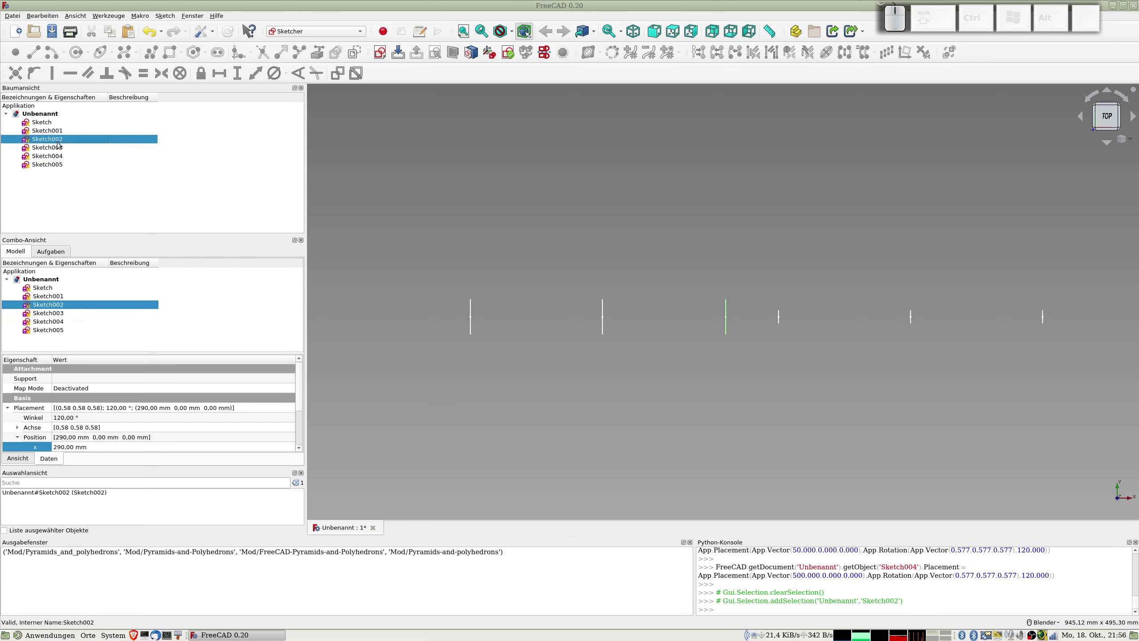
{"action": "left_click", "coordinate": [50, 128]}
{"action": "left_click", "coordinate": [50, 138]}
{"action": "left_click", "coordinate": [50, 147]}
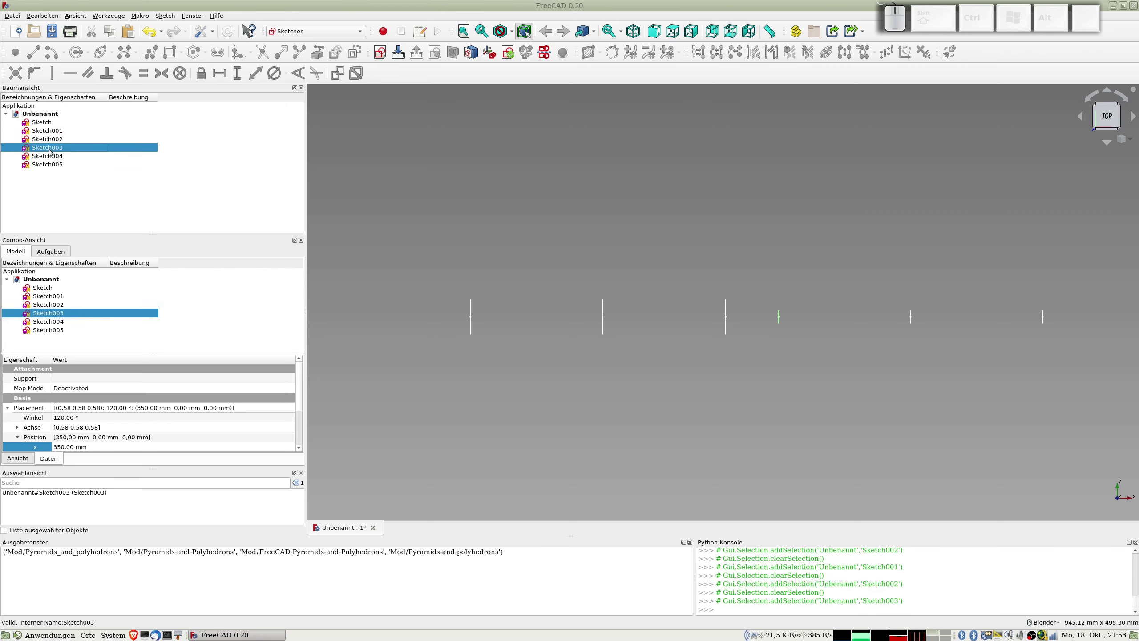
- In Sketch001, toggle the ellipse and circle between real and construction geometry, then close
{"action": "left_click", "coordinate": [51, 129]}
{"action": "left_click", "coordinate": [51, 130]}
{"action": "scroll", "scroll_direction": "up", "scroll_amount": 3}
{"action": "left_click", "coordinate": [728, 273]}
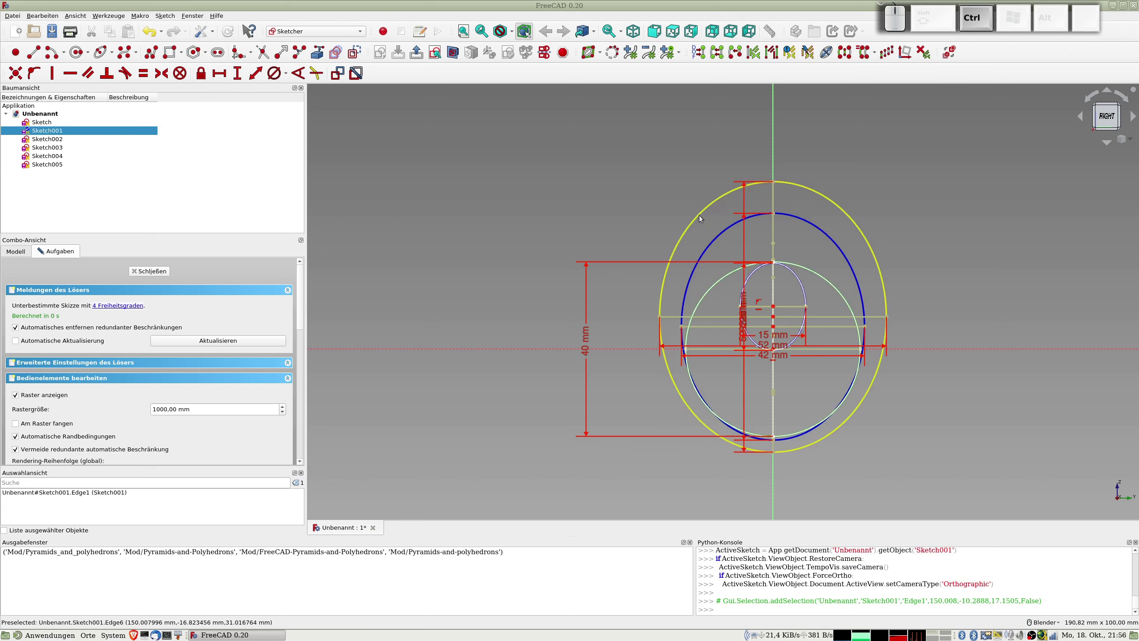
{"action": "left_click", "coordinate": [700, 213]}
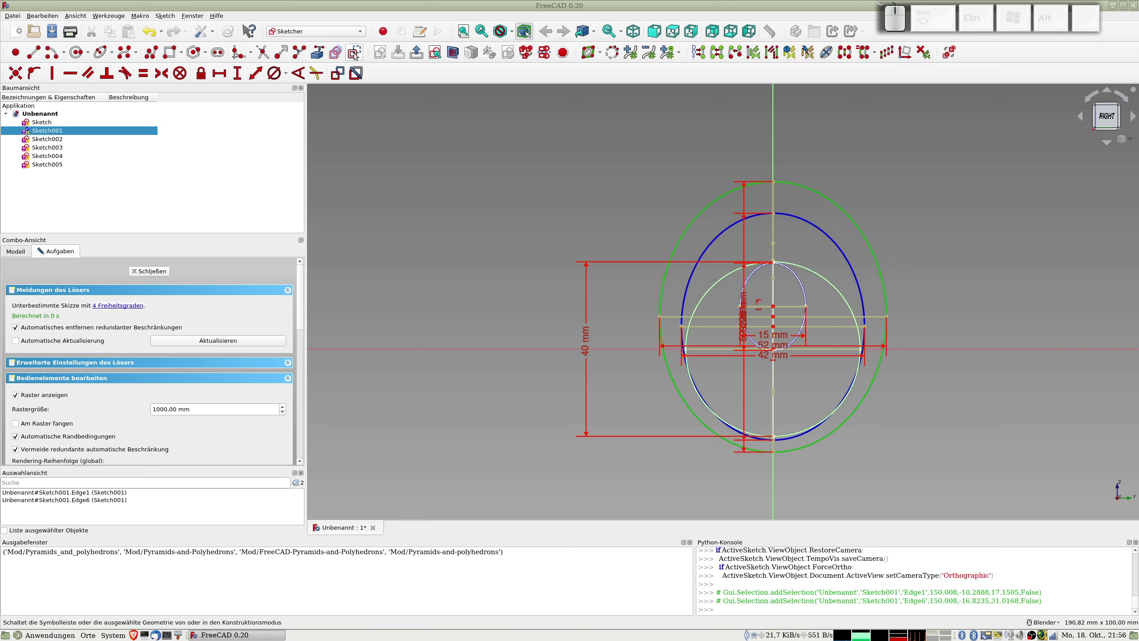
{"action": "left_click", "coordinate": [356, 50]}
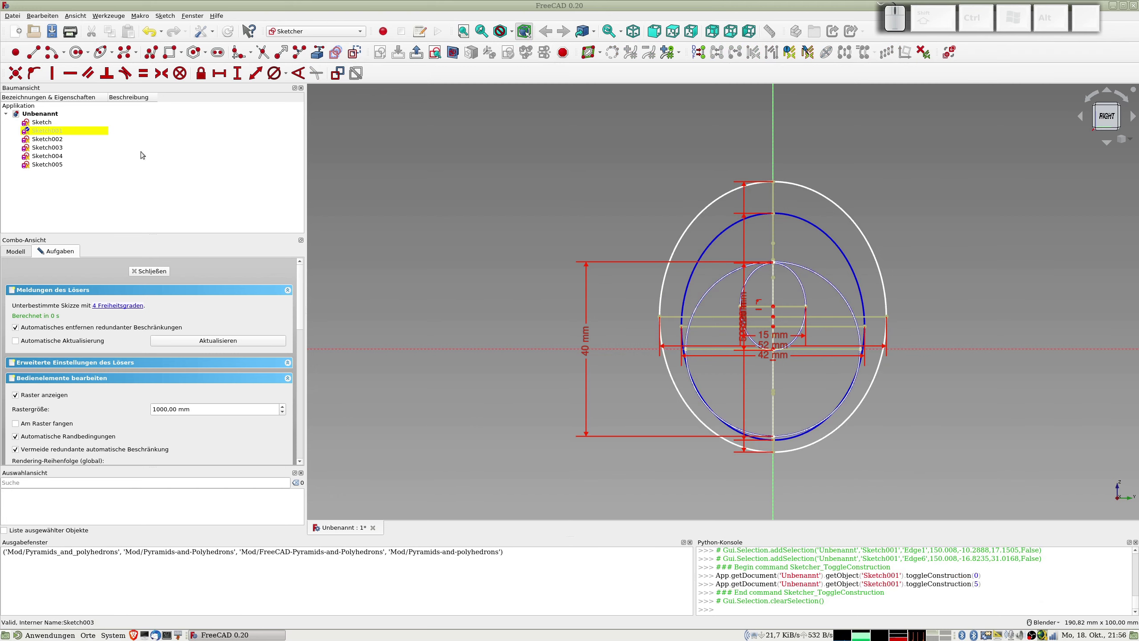
{"action": "left_click", "coordinate": [157, 273]}
- In Sketch002, toggle the ellipse and circle between real and construction geometry, then close
{"action": "left_click", "coordinate": [57, 139]}
{"action": "scroll", "scroll_direction": "up", "scroll_amount": 3}
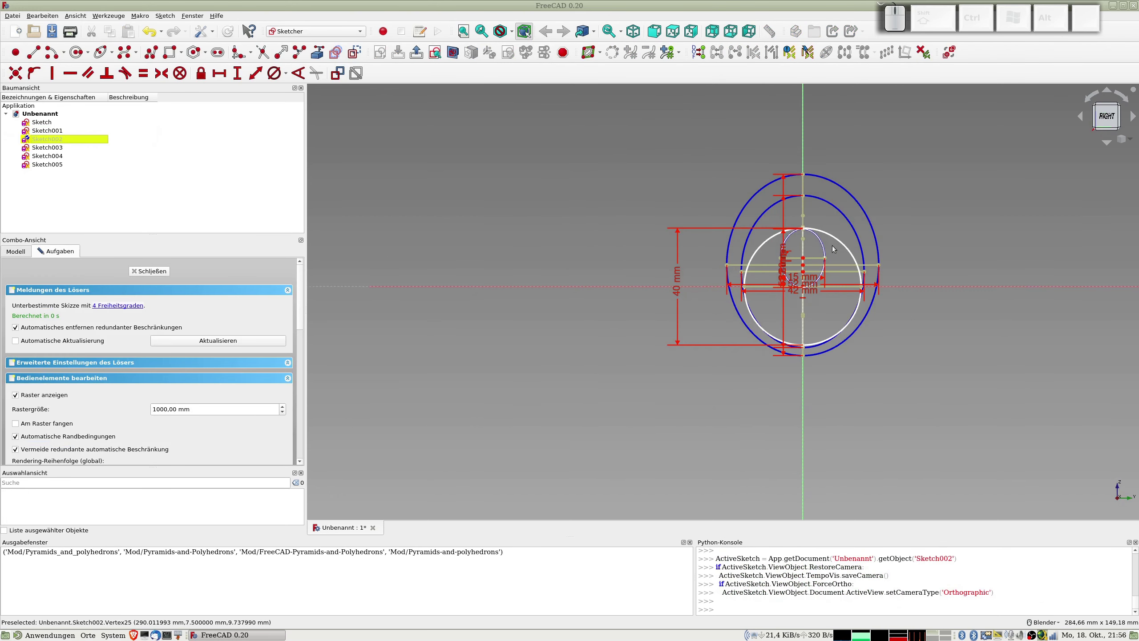
{"action": "left_click", "coordinate": [839, 238]}
{"action": "left_click", "coordinate": [843, 208]}
{"action": "left_click", "coordinate": [355, 47]}
{"action": "left_click", "coordinate": [481, 138]}
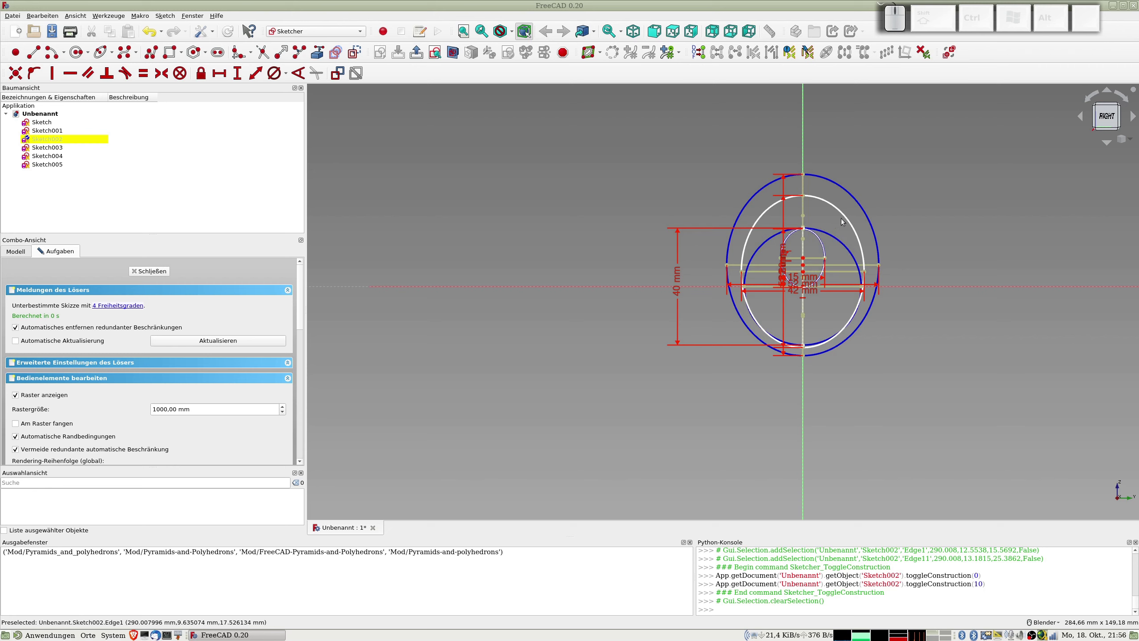
{"action": "left_click", "coordinate": [152, 268]}
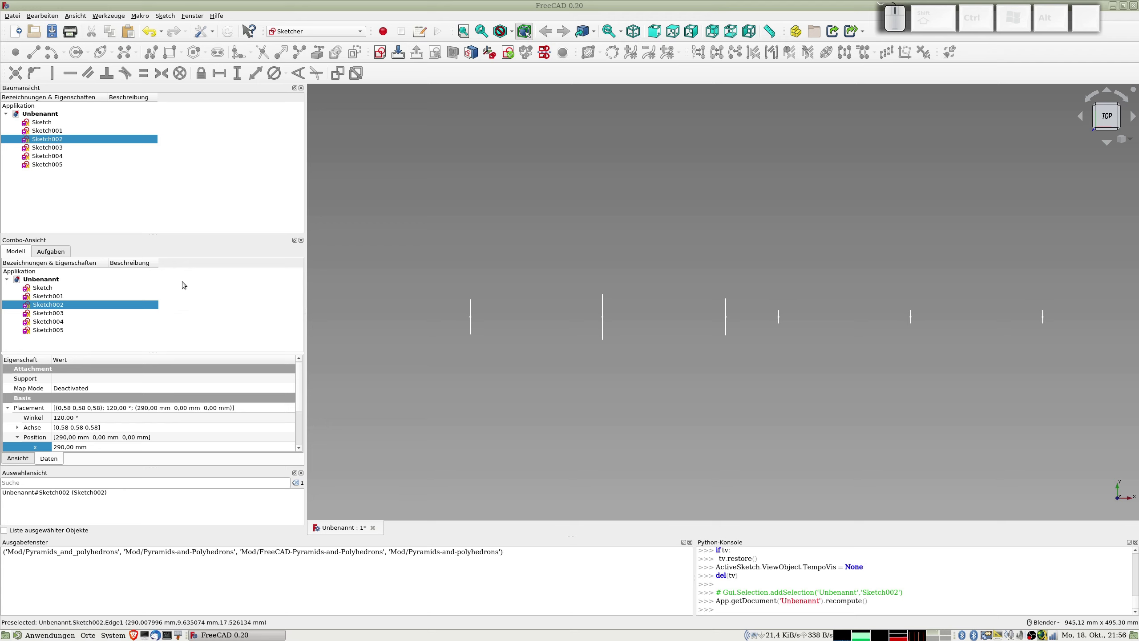
- View the six profiles at an angle and switch to the Part workbench
{"action": "left_click_drag", "start_coordinate": [616, 341], "coordinate": [821, 324]}
{"action": "left_click_drag", "start_coordinate": [874, 309], "coordinate": [796, 318]}
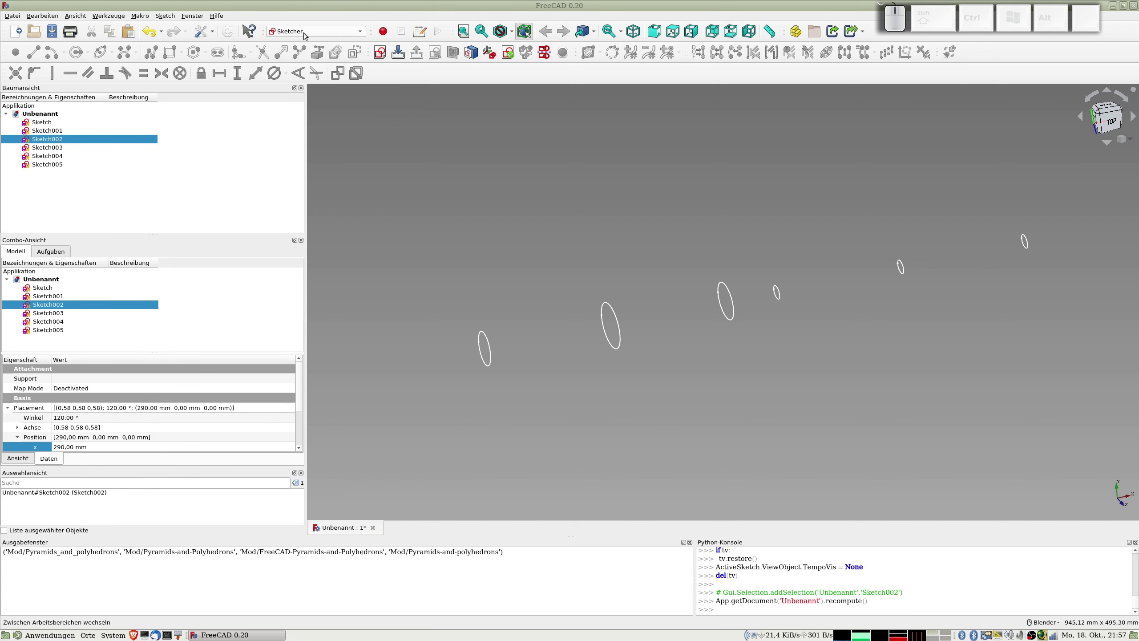
{"action": "left_click", "coordinate": [306, 34]}
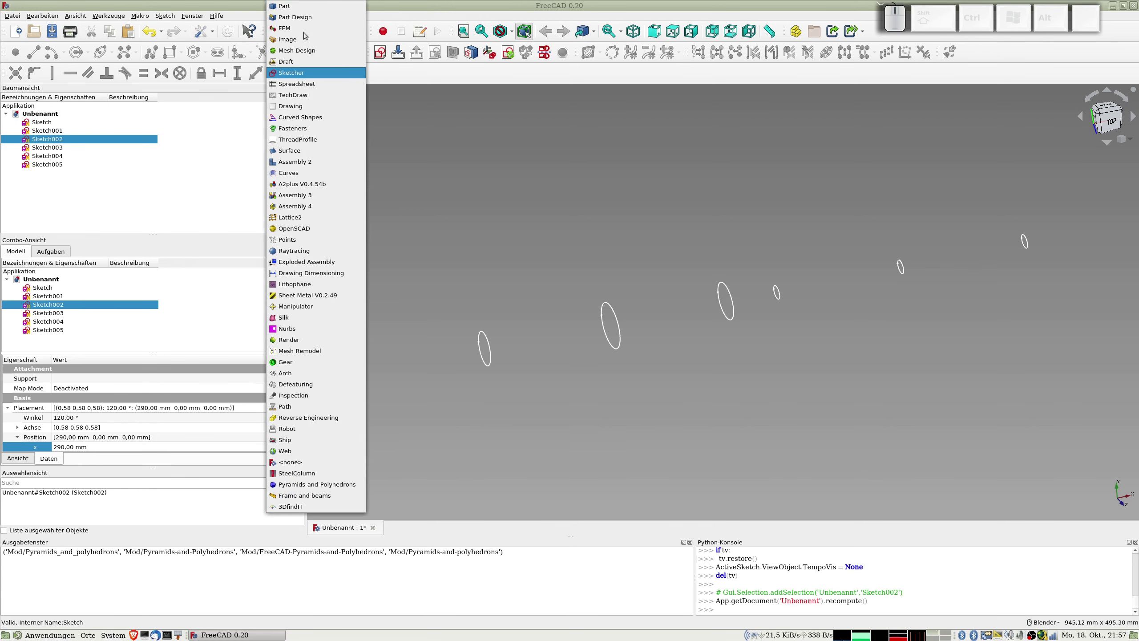
{"action": "left_click", "coordinate": [287, 5]}
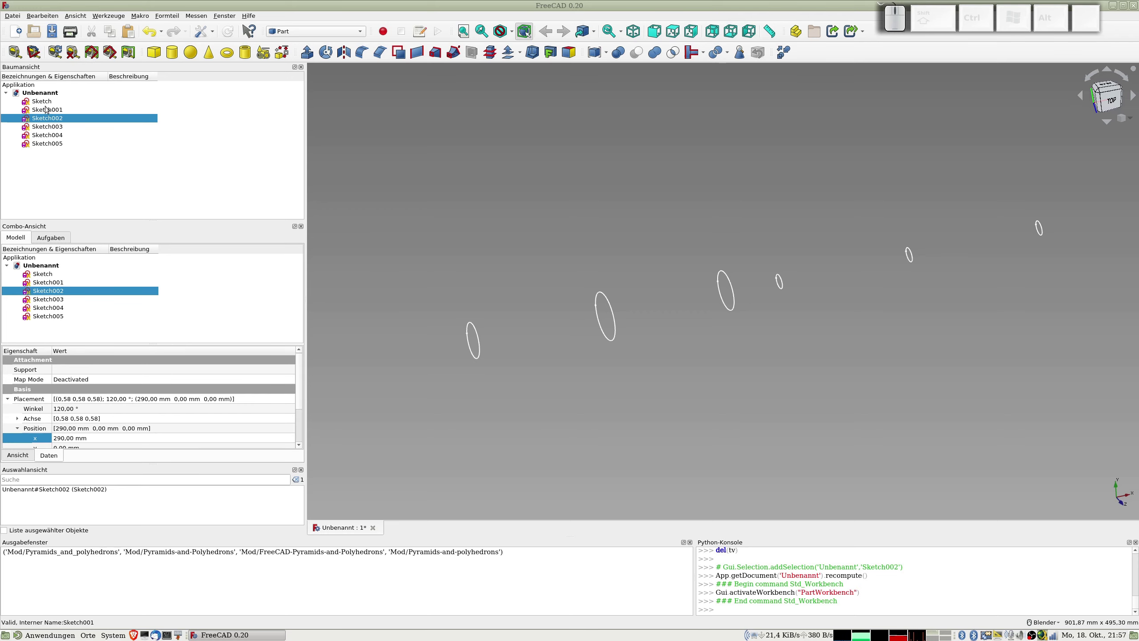
- Start a Part Loft and add Sketch through Sketch005 as its six profiles
{"action": "left_click", "coordinate": [47, 101]}
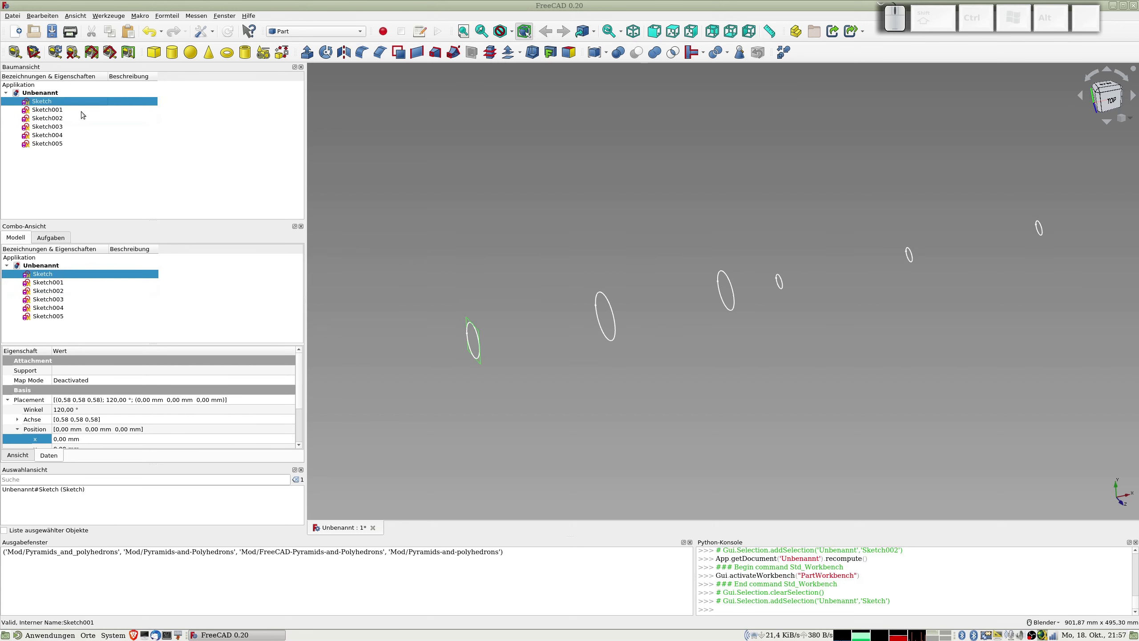
{"action": "left_click", "coordinate": [55, 169]}
{"action": "left_click", "coordinate": [435, 49]}
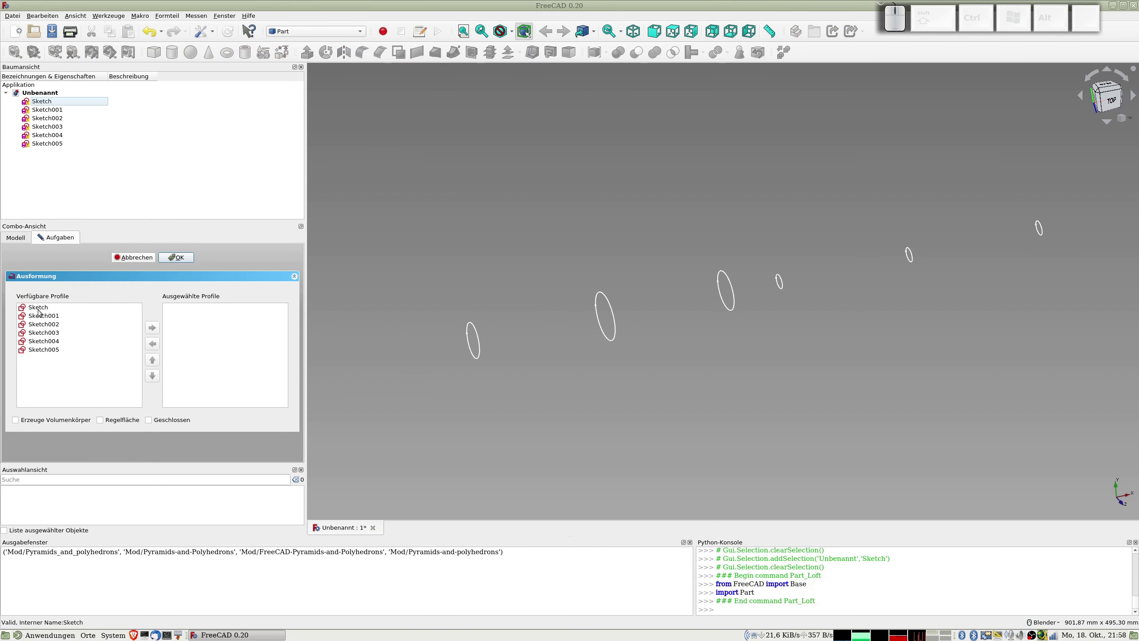
{"action": "left_click", "coordinate": [40, 308]}
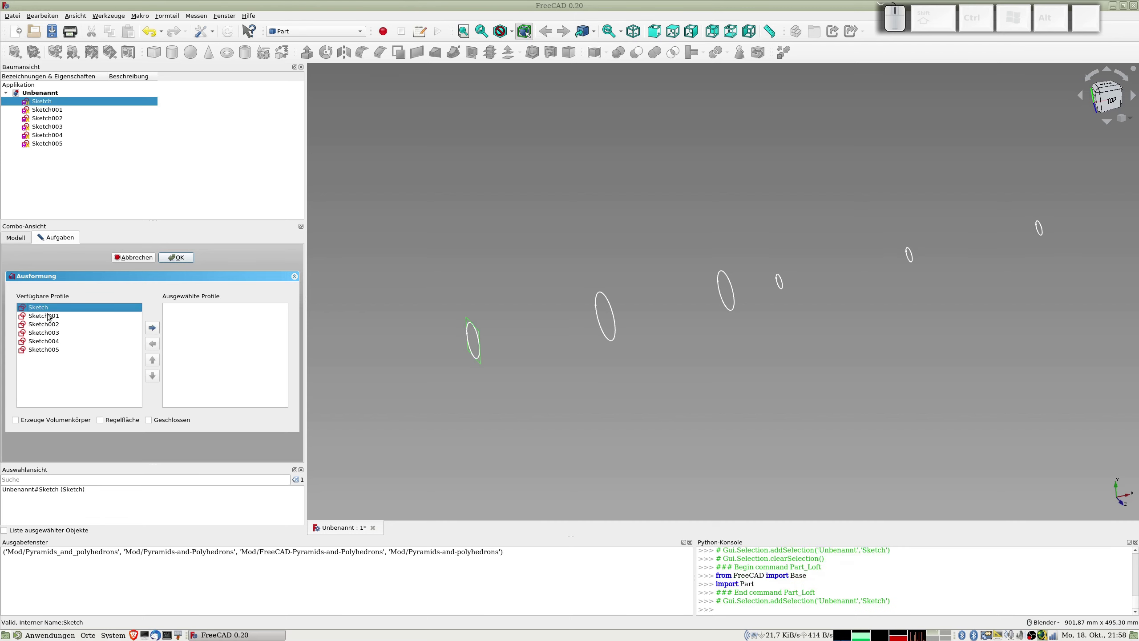
{"action": "left_click", "coordinate": [56, 317]}
{"action": "left_click", "coordinate": [57, 322]}
{"action": "left_click", "coordinate": [55, 331]}
{"action": "left_click", "coordinate": [59, 338]}
{"action": "left_click", "coordinate": [55, 345]}
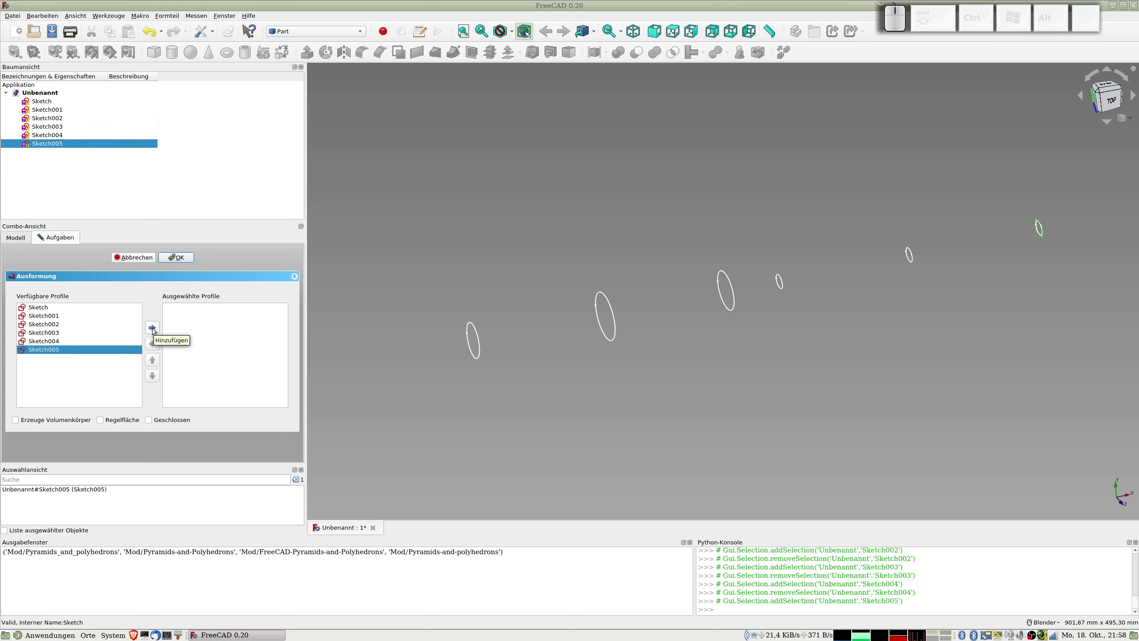
{"action": "left_click", "coordinate": [50, 306]}
{"action": "left_click", "coordinate": [50, 306]}
{"action": "left_click", "coordinate": [50, 306]}
{"action": "left_click", "coordinate": [50, 307]}
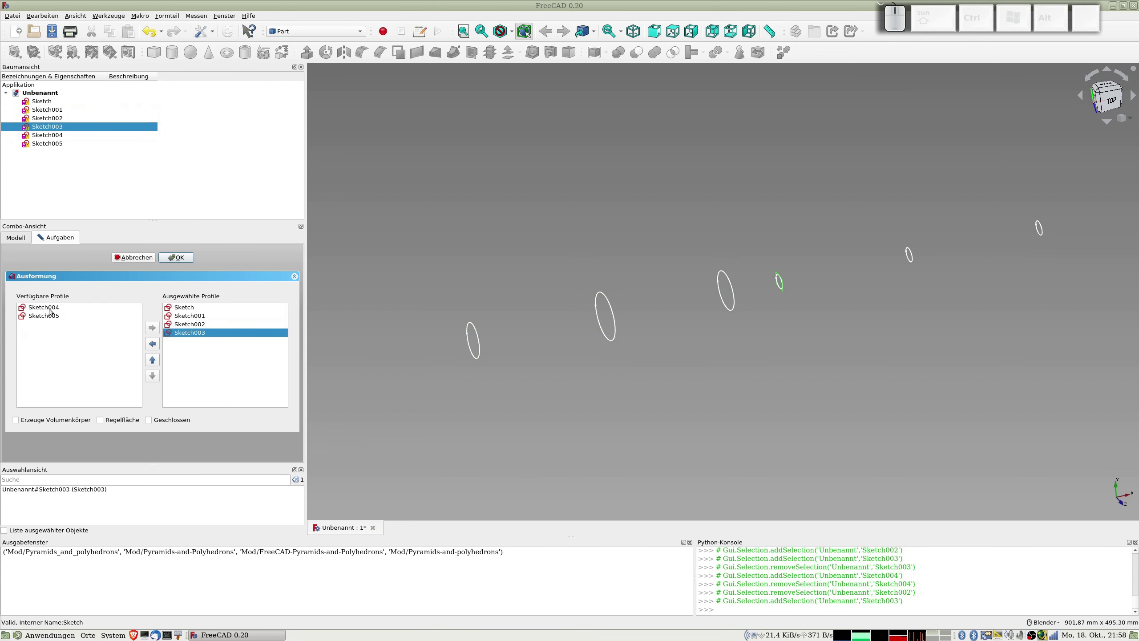
{"action": "left_click", "coordinate": [50, 307]}
{"action": "left_click", "coordinate": [50, 308]}
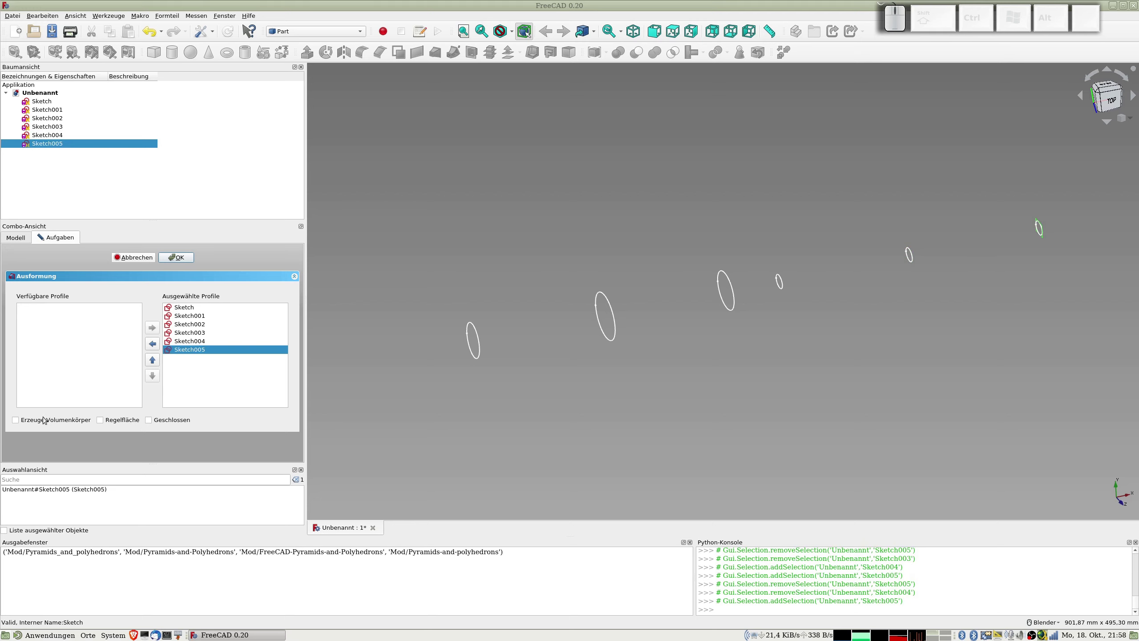
- Enable Create Solid and Ruled Surface and create the loft
{"action": "left_click", "coordinate": [18, 419]}
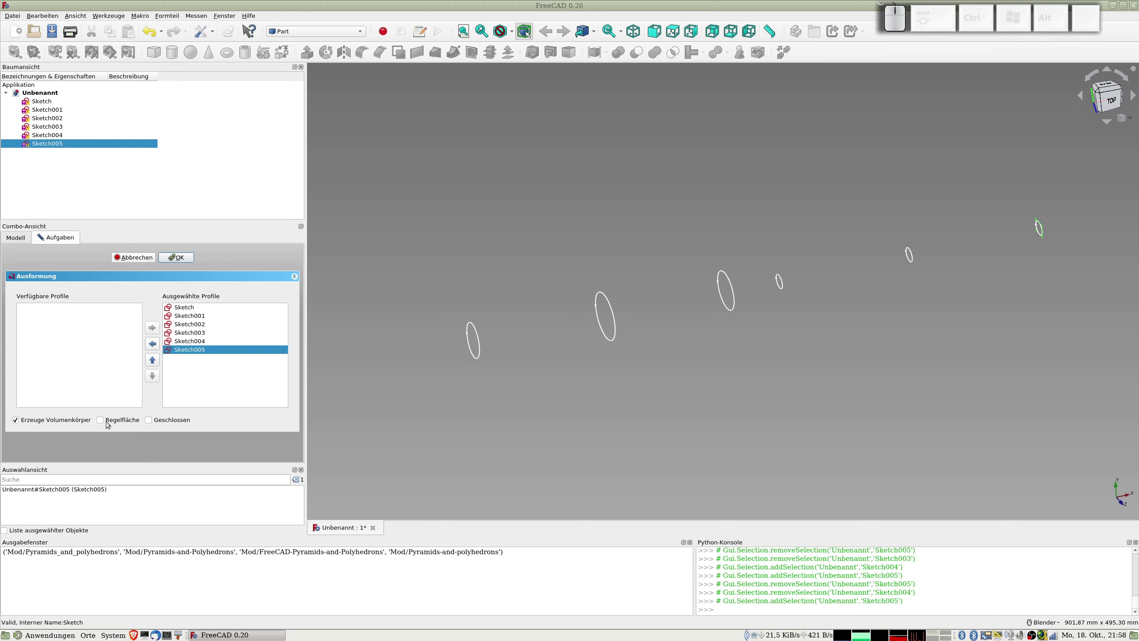
{"action": "left_click", "coordinate": [102, 418]}
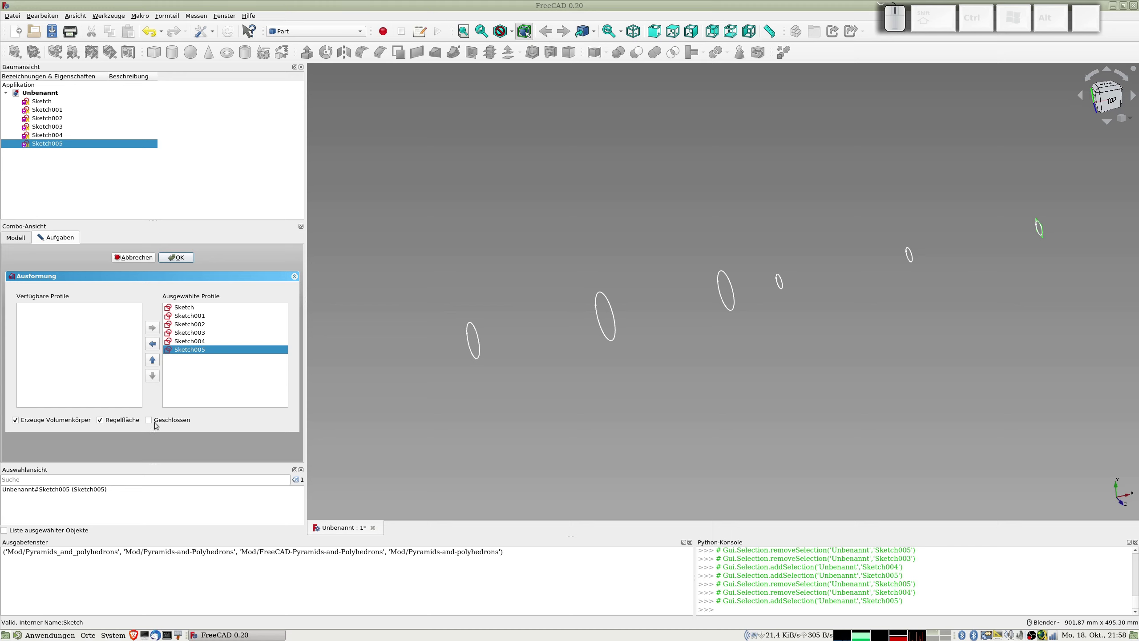
{"action": "left_click", "coordinate": [182, 258]}
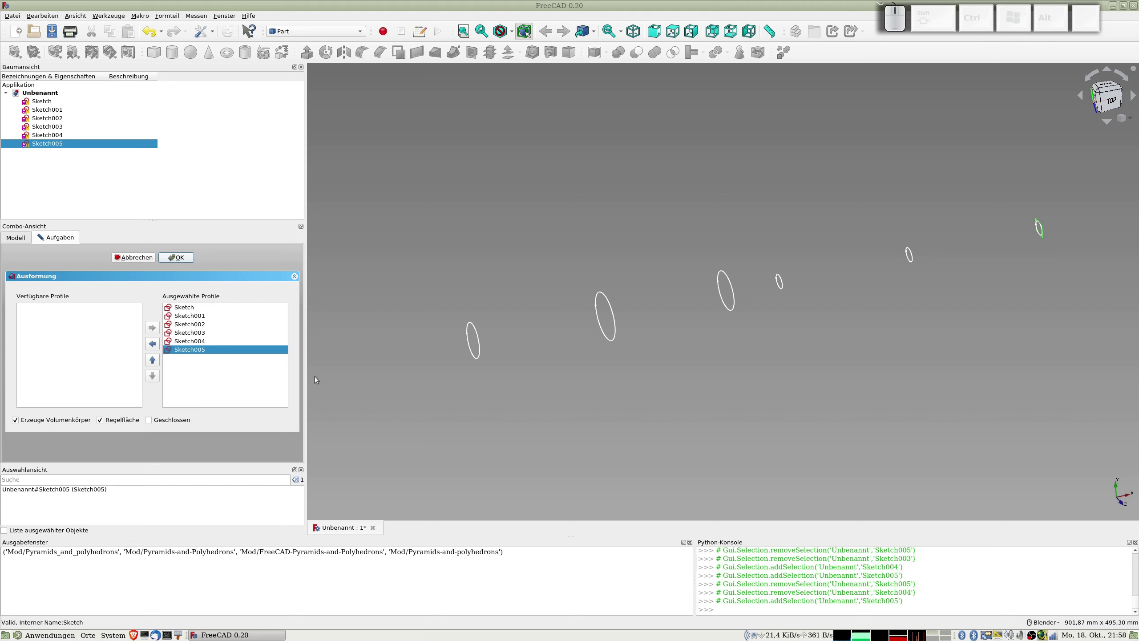
- View the lofted fuselage from the front and expand Loft to list its sketches
{"action": "left_click_drag", "start_coordinate": [782, 429], "coordinate": [755, 344]}
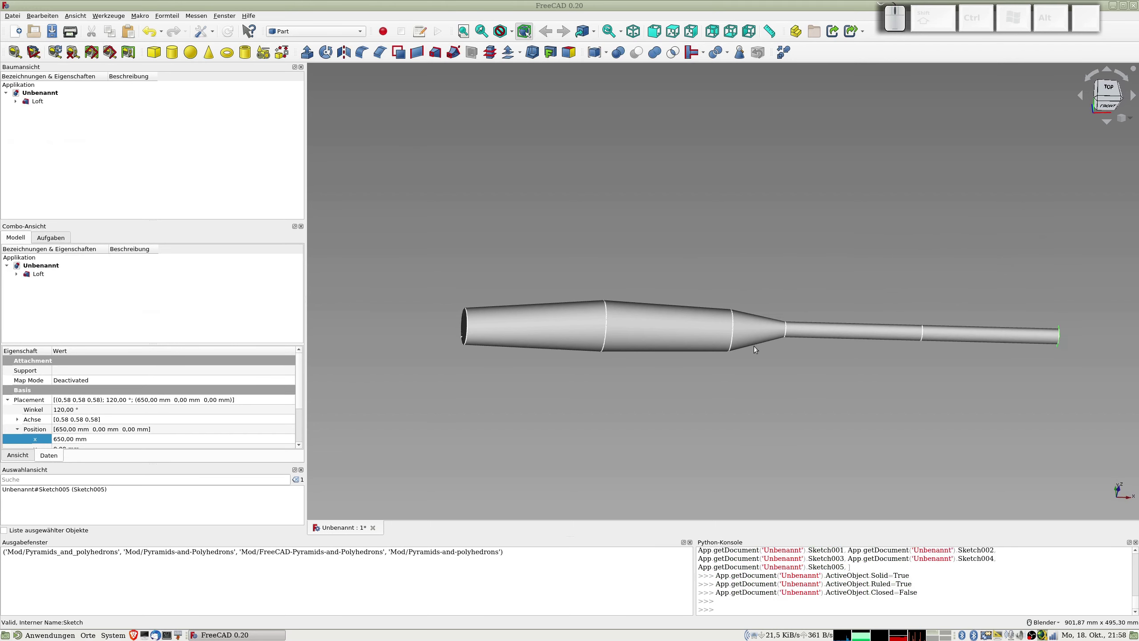
{"action": "key", "text": "KP_1"}
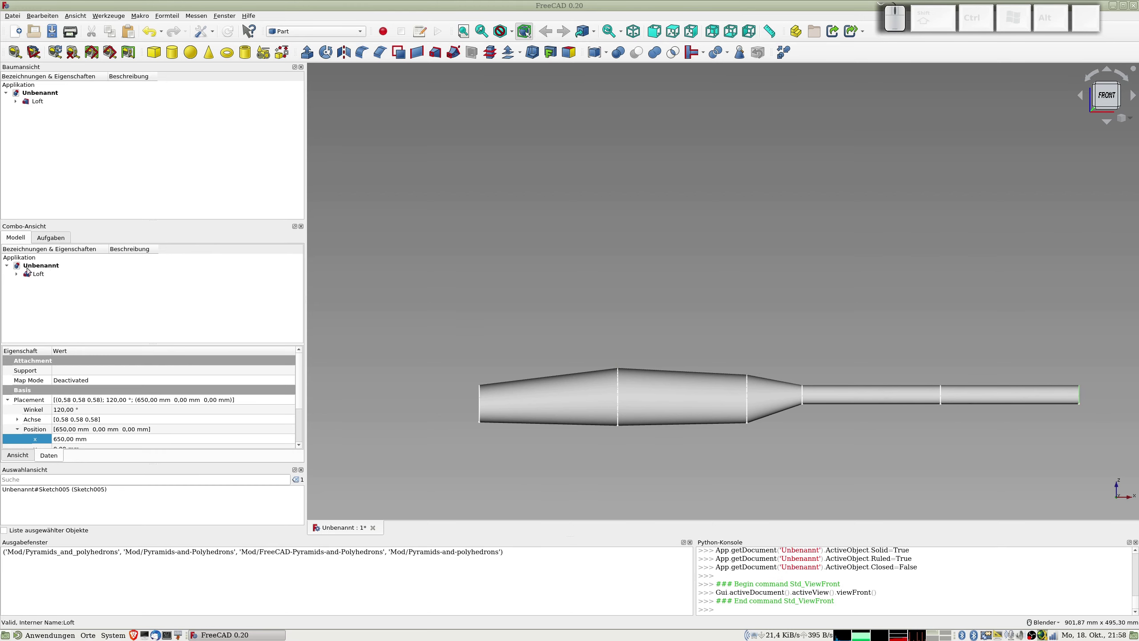
{"action": "left_click", "coordinate": [16, 273]}
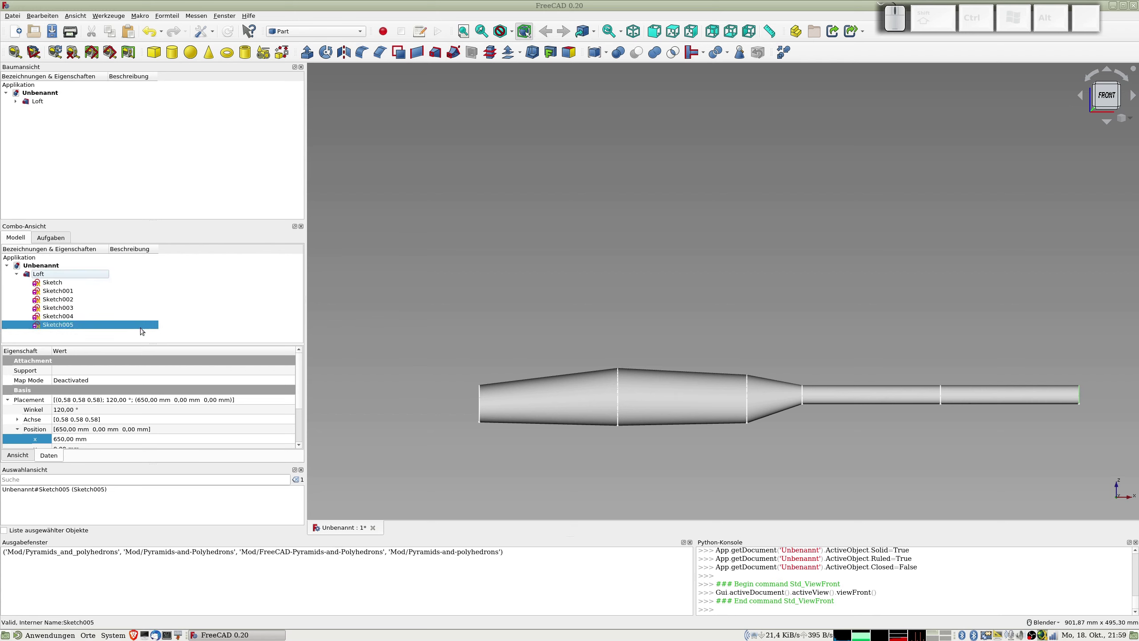
- Set the Loft's Ruled property to false for smooth surfaces
{"action": "left_click", "coordinate": [50, 274]}
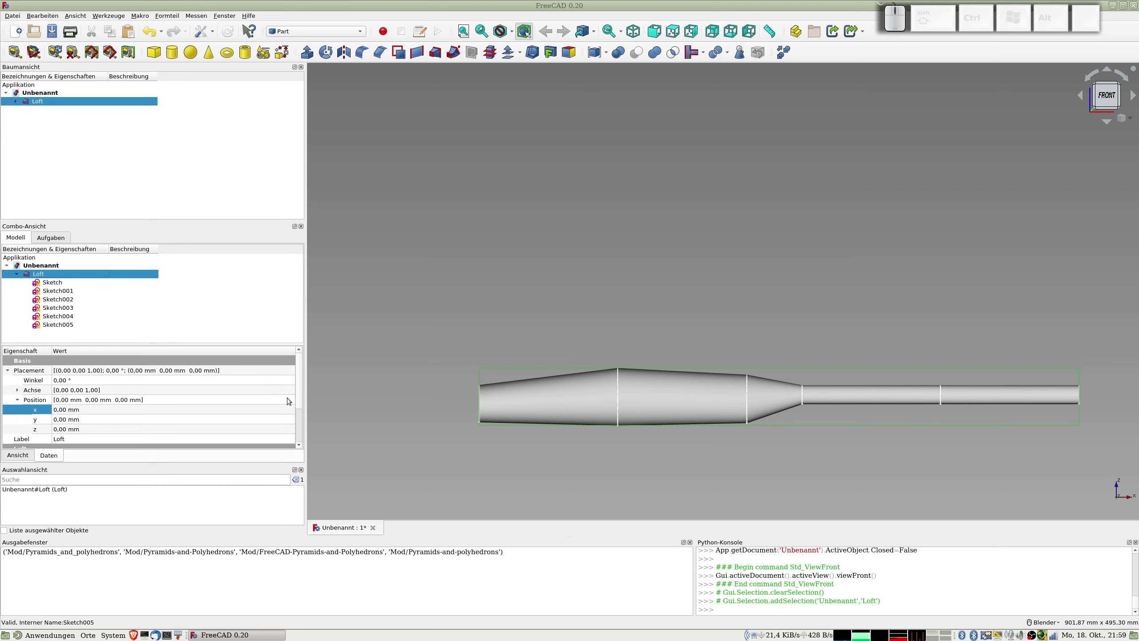
{"action": "left_click_drag", "start_coordinate": [300, 387], "coordinate": [70, 421]}
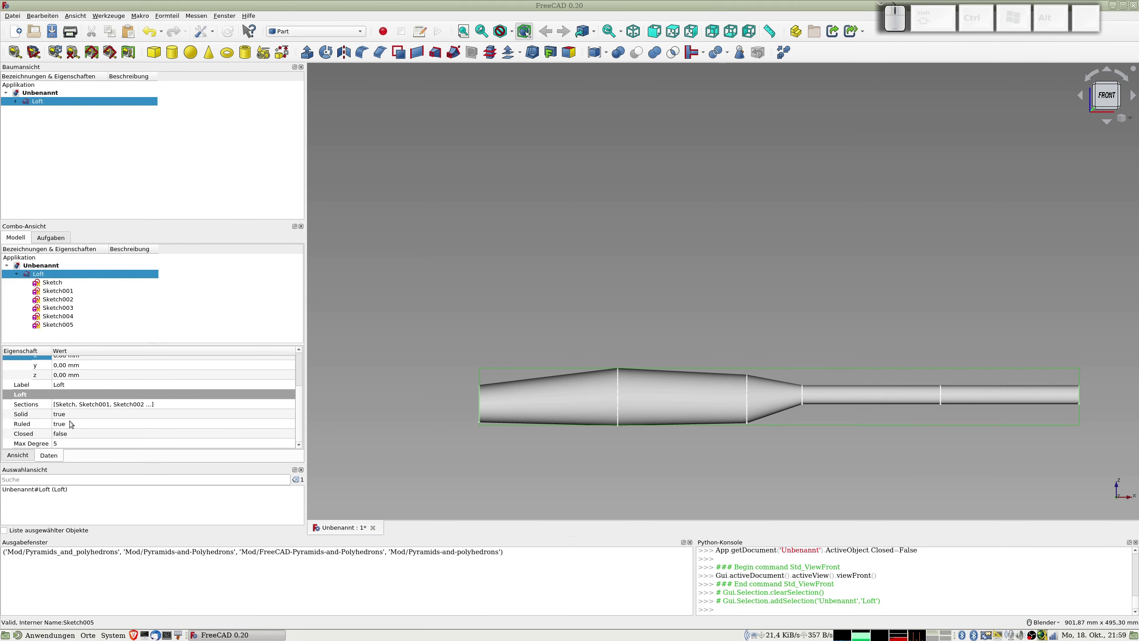
{"action": "left_click", "coordinate": [292, 425]}
{"action": "left_click", "coordinate": [292, 422]}
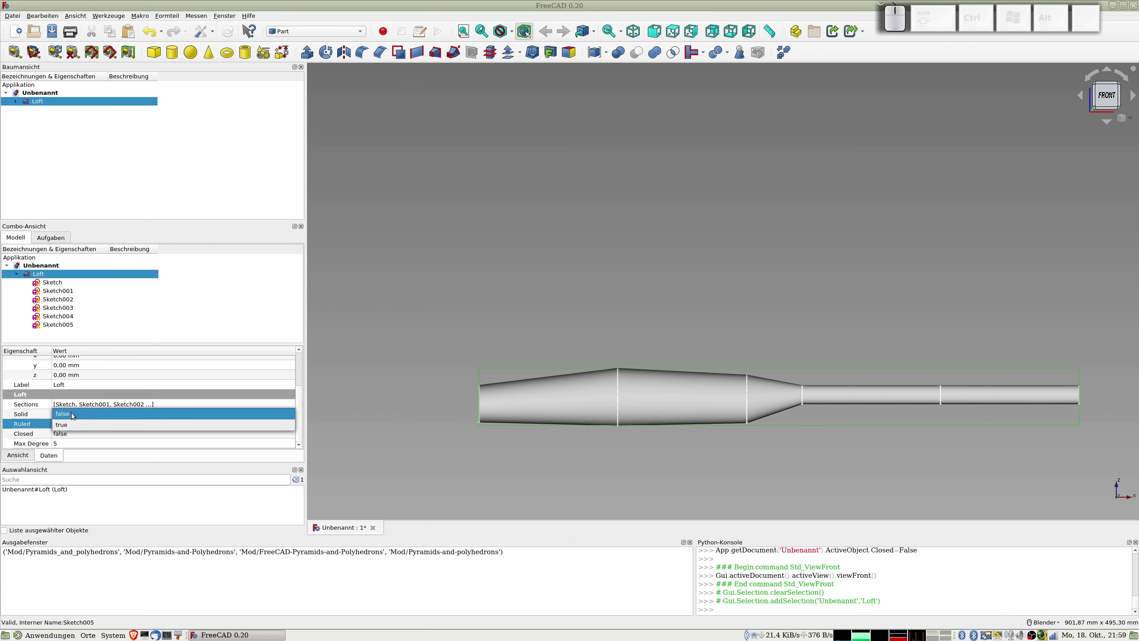
{"action": "left_click", "coordinate": [73, 410]}
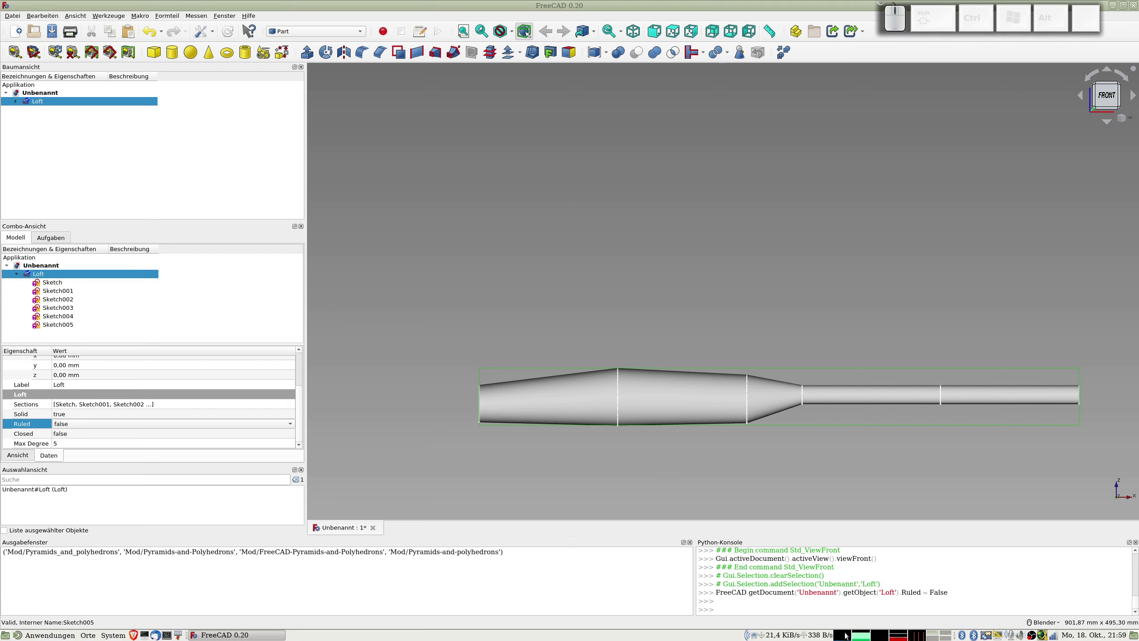
- Orbit around the smooth loft to inspect its wavy surface
{"action": "middle_click", "coordinate": [669, 418]}
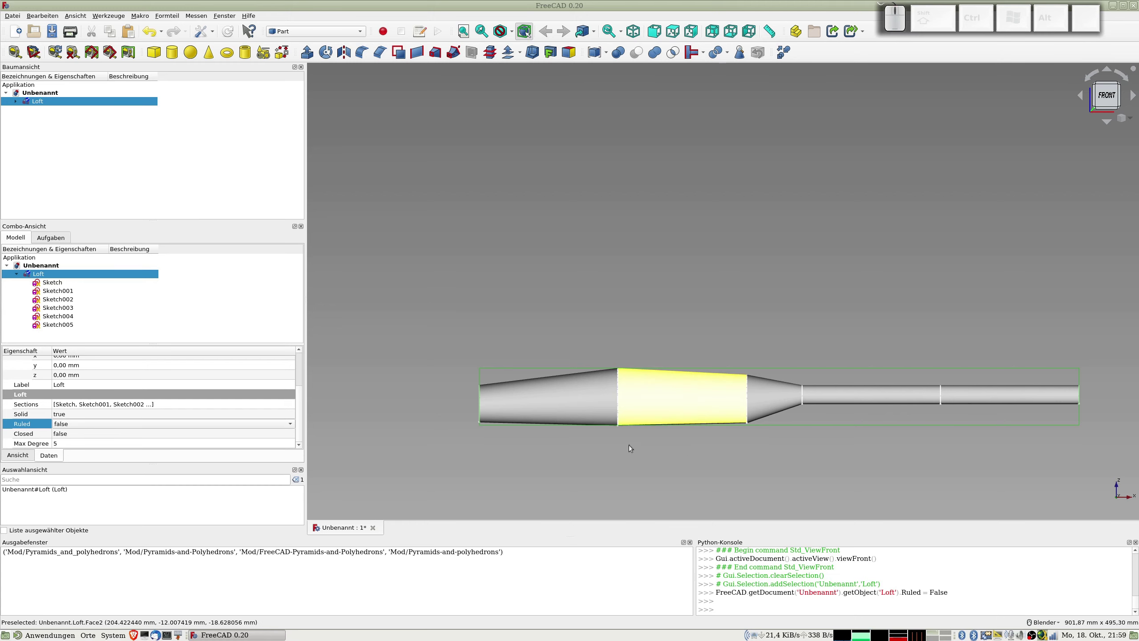
{"action": "middle_click", "coordinate": [678, 457]}
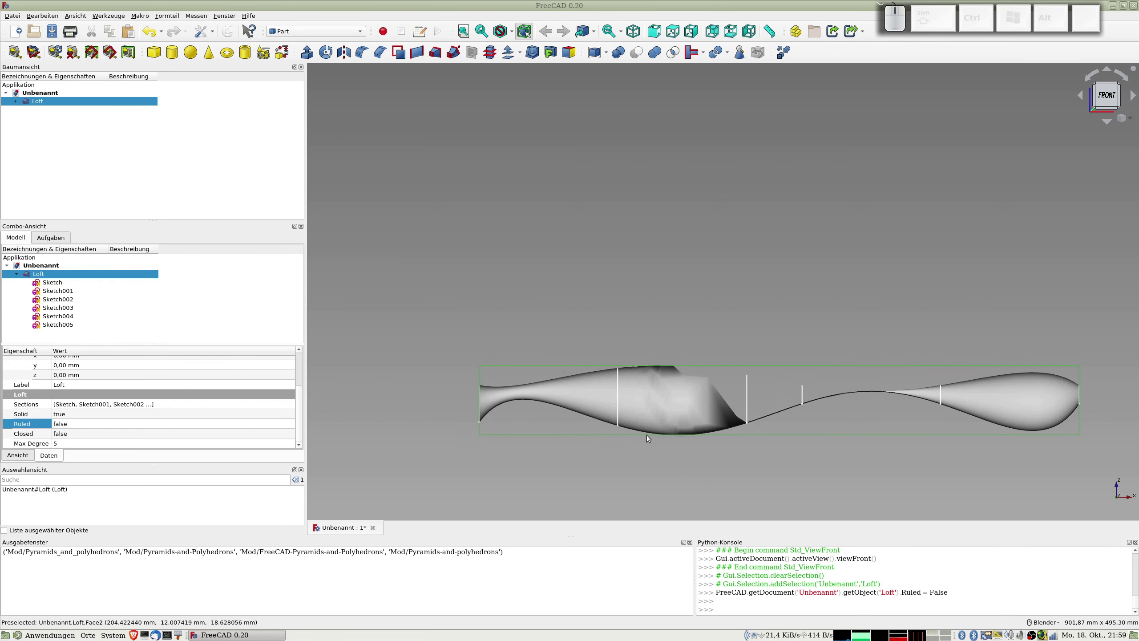
{"action": "left_click_drag", "start_coordinate": [735, 340], "coordinate": [783, 371]}
{"action": "left_click_drag", "start_coordinate": [743, 449], "coordinate": [854, 403]}
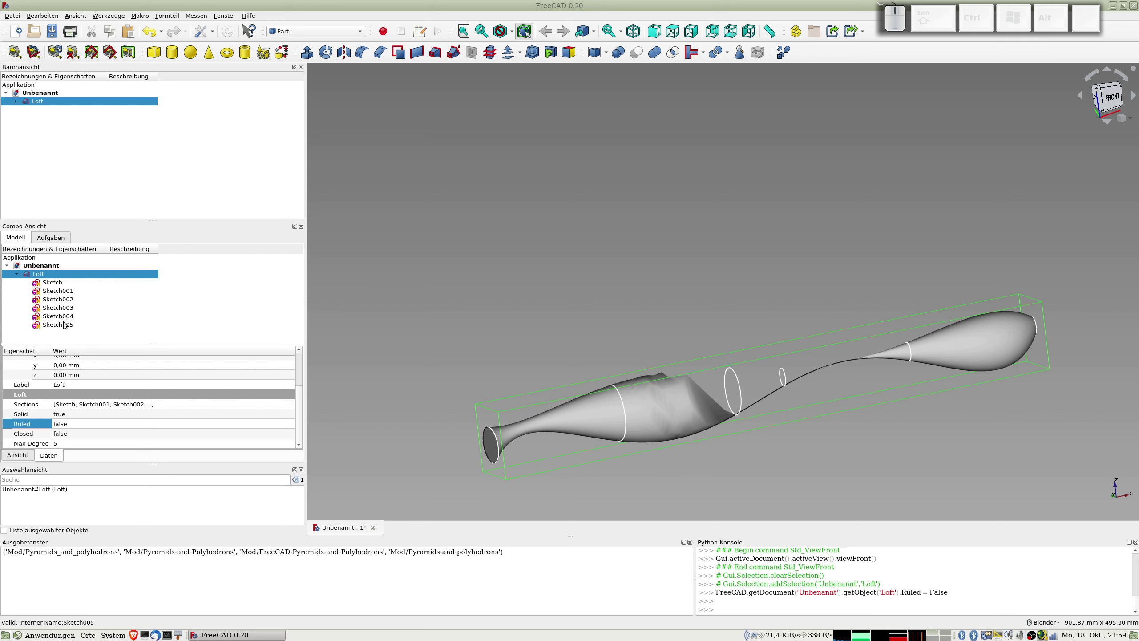
- Select Sketch005 and the Loft, then expand Loft to show its profiles
{"action": "left_click", "coordinate": [66, 323]}
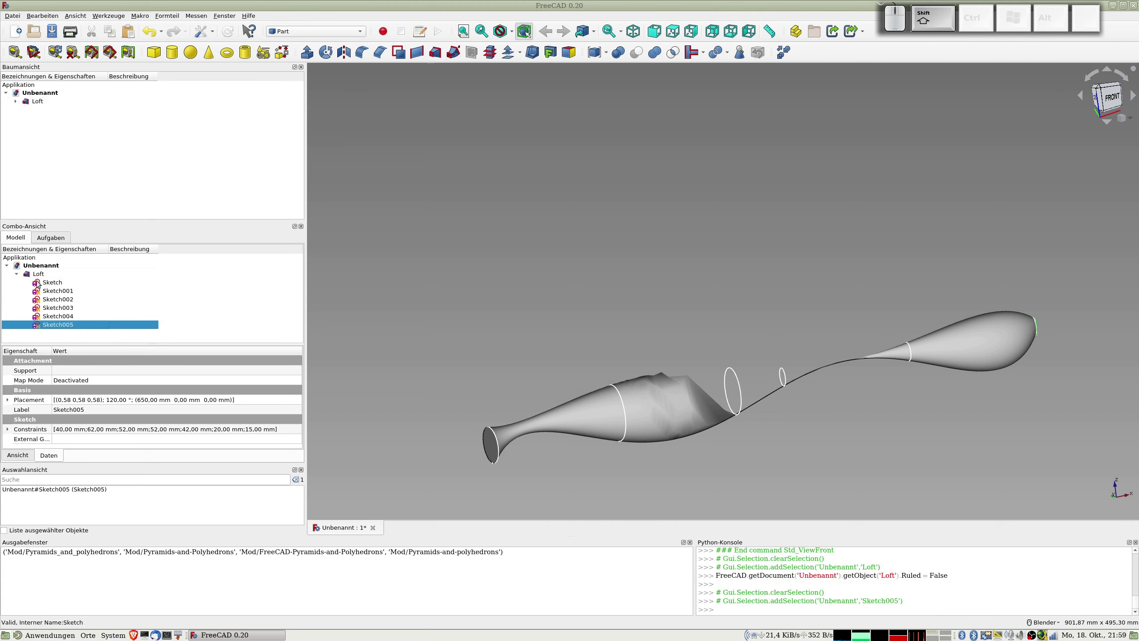
{"action": "left_click", "coordinate": [37, 272]}
{"action": "left_click", "coordinate": [154, 252]}
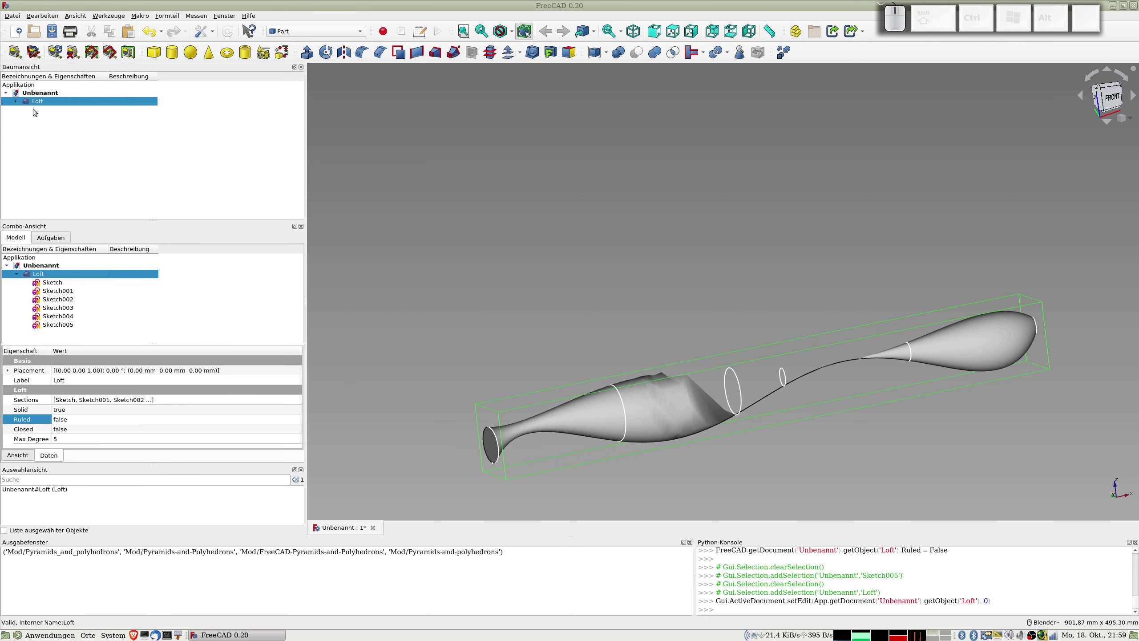
{"action": "left_click", "coordinate": [17, 100]}
{"action": "left_click", "coordinate": [34, 98]}
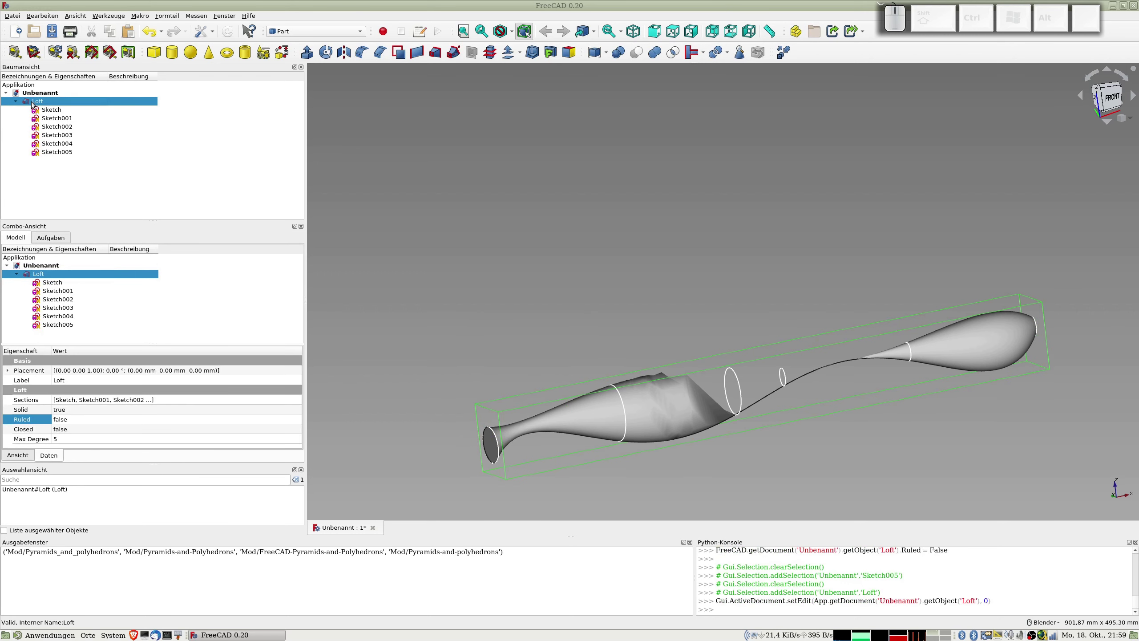
- Delete the Loft and create a new one through Sketch to Sketch003
{"action": "key", "text": "Delete"}
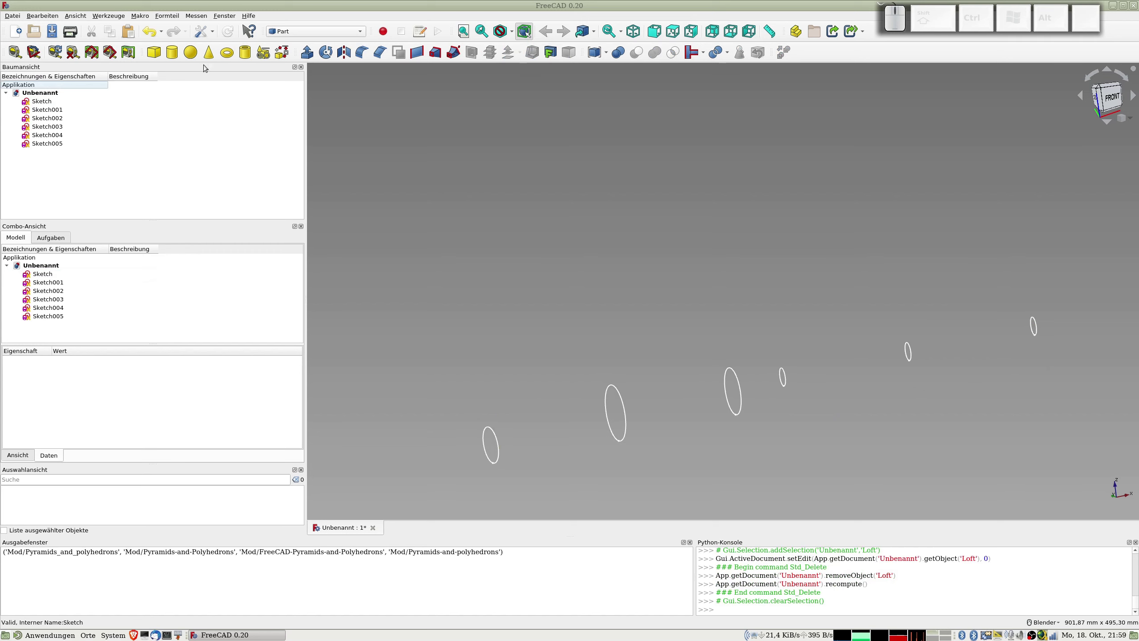
{"action": "left_click", "coordinate": [436, 50]}
{"action": "left_click", "coordinate": [42, 302]}
{"action": "left_click", "coordinate": [49, 304]}
{"action": "left_click", "coordinate": [52, 307]}
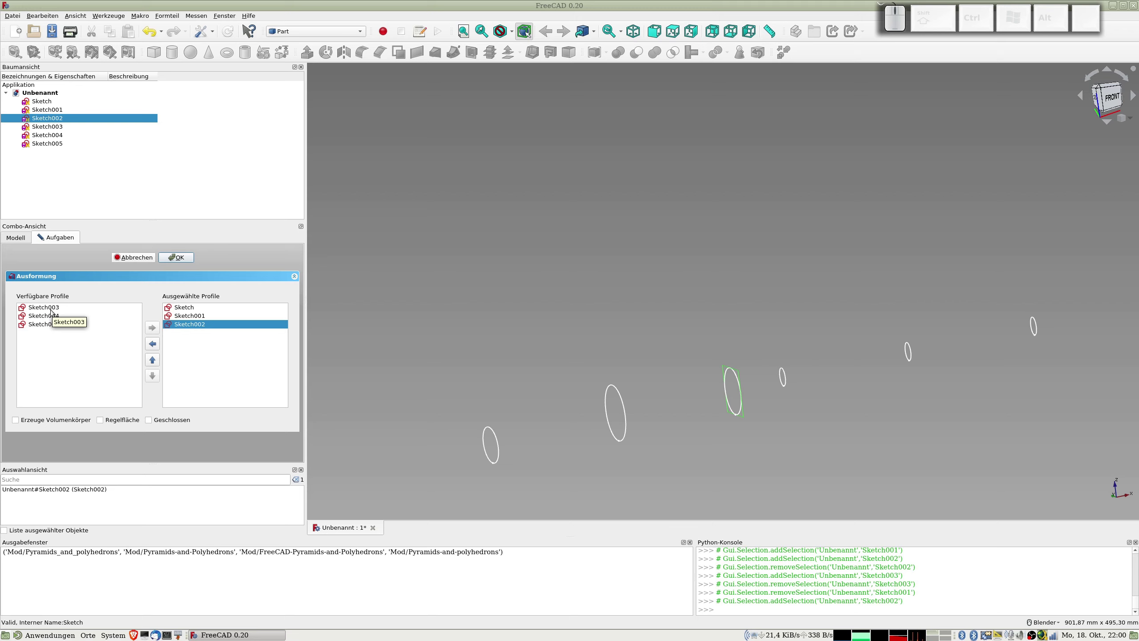
{"action": "left_click", "coordinate": [51, 307]}
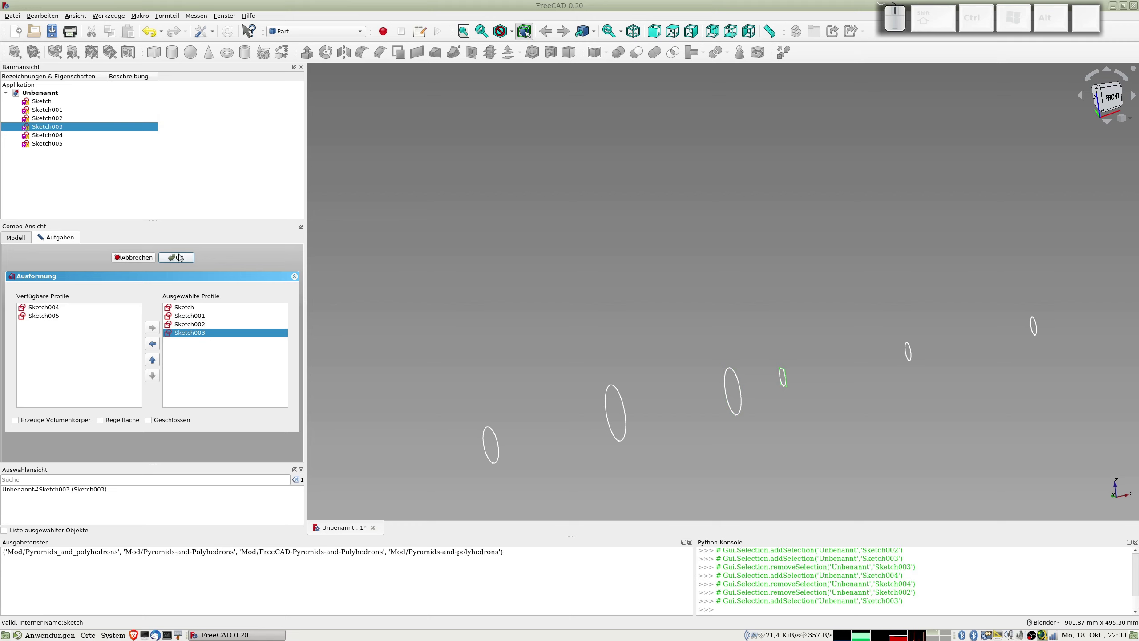
{"action": "left_click", "coordinate": [182, 258]}
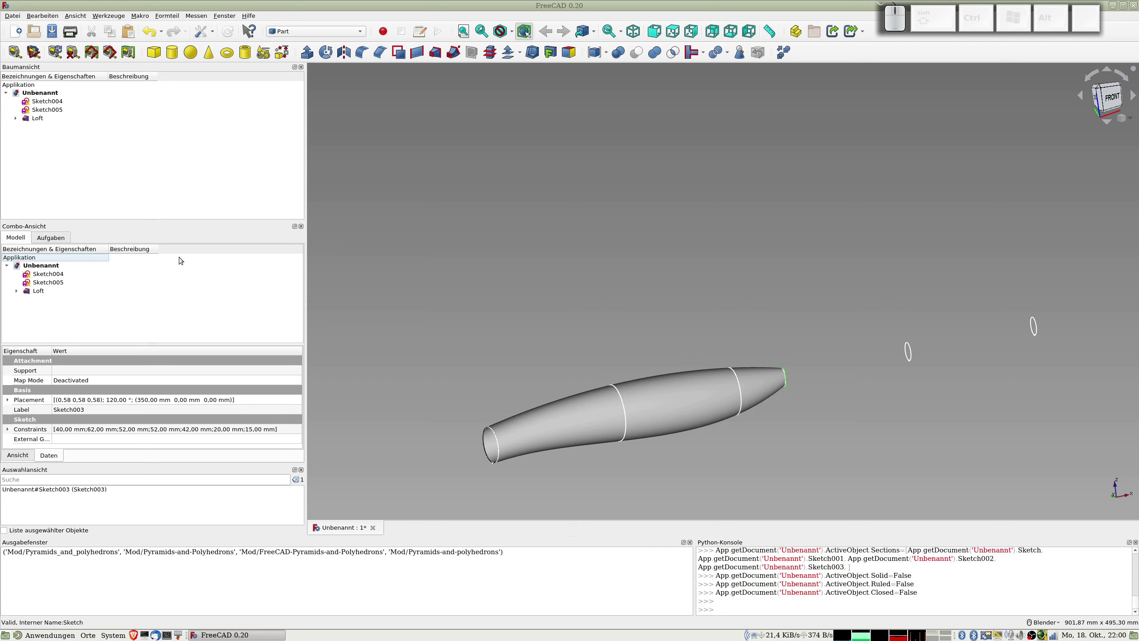
- Inspect the four-profile loft from the front and select it
{"action": "left_click_drag", "start_coordinate": [660, 427], "coordinate": [584, 443]}
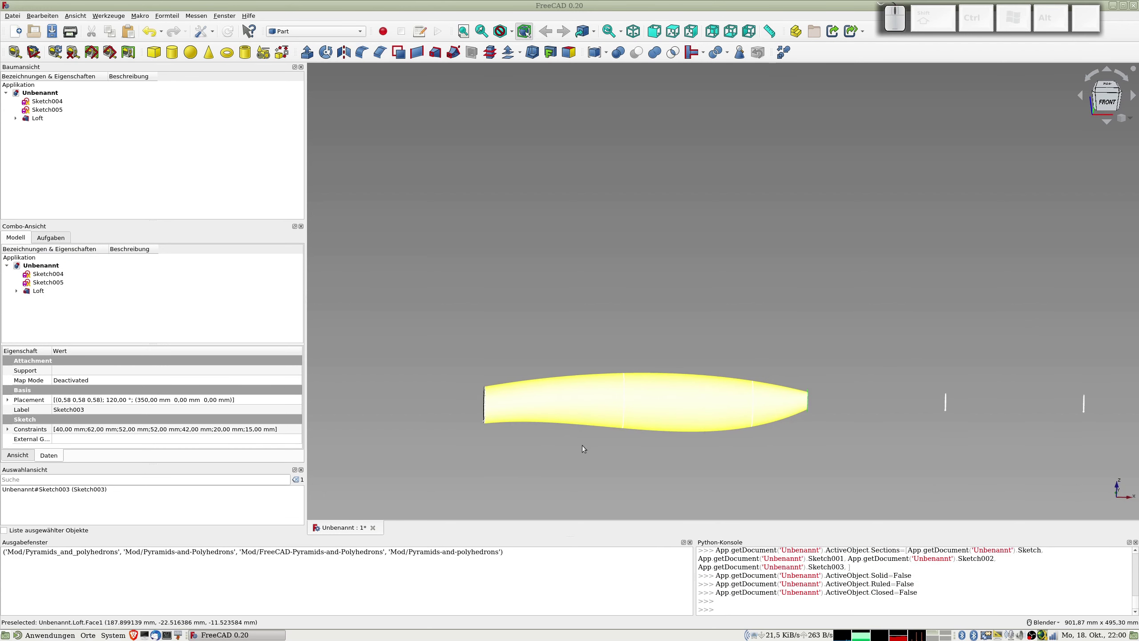
{"action": "key", "text": "KP_1"}
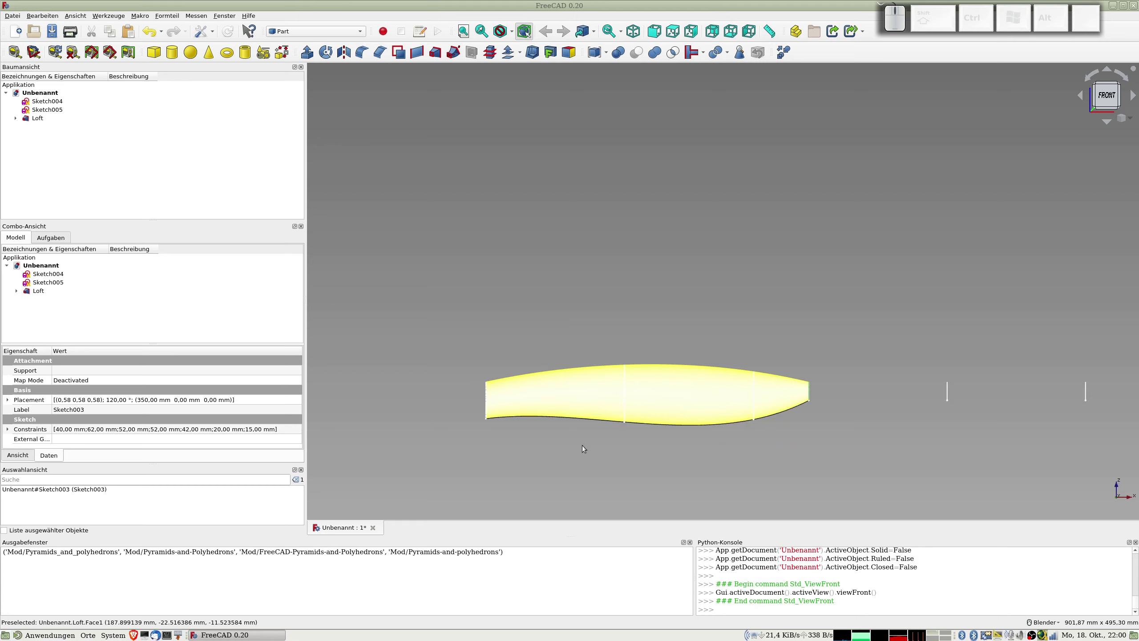
{"action": "left_click", "coordinate": [40, 119]}
- Delete the Loft and create a new one through Sketch, Sketch001 and Sketch002
{"action": "key", "text": "Delete"}
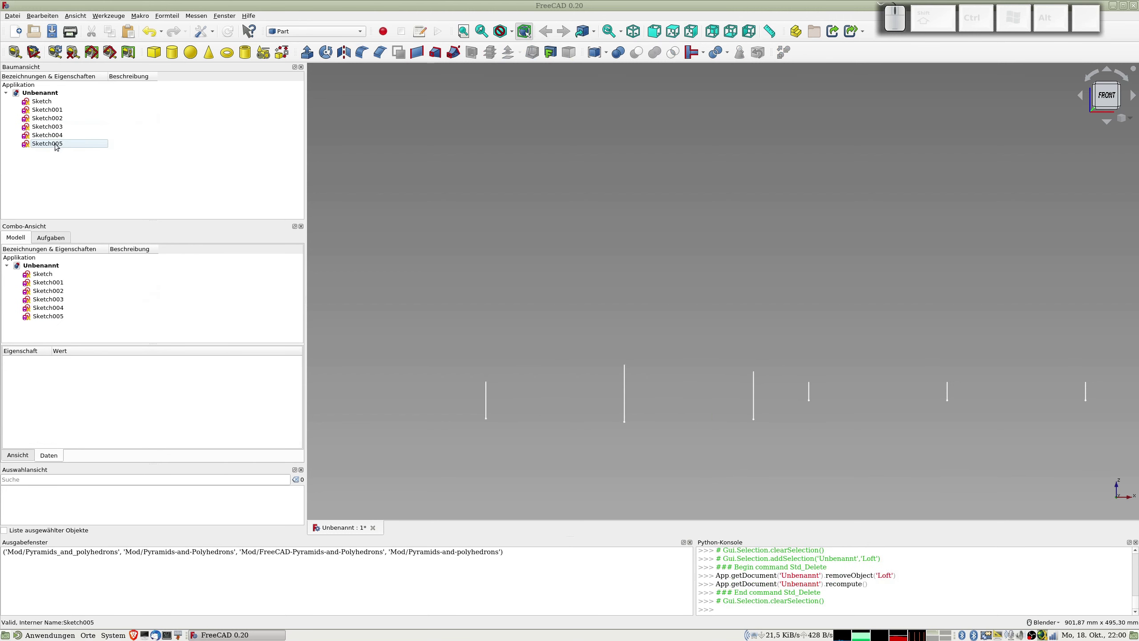
{"action": "left_click", "coordinate": [438, 50]}
{"action": "left_click", "coordinate": [40, 304]}
{"action": "left_click", "coordinate": [45, 307]}
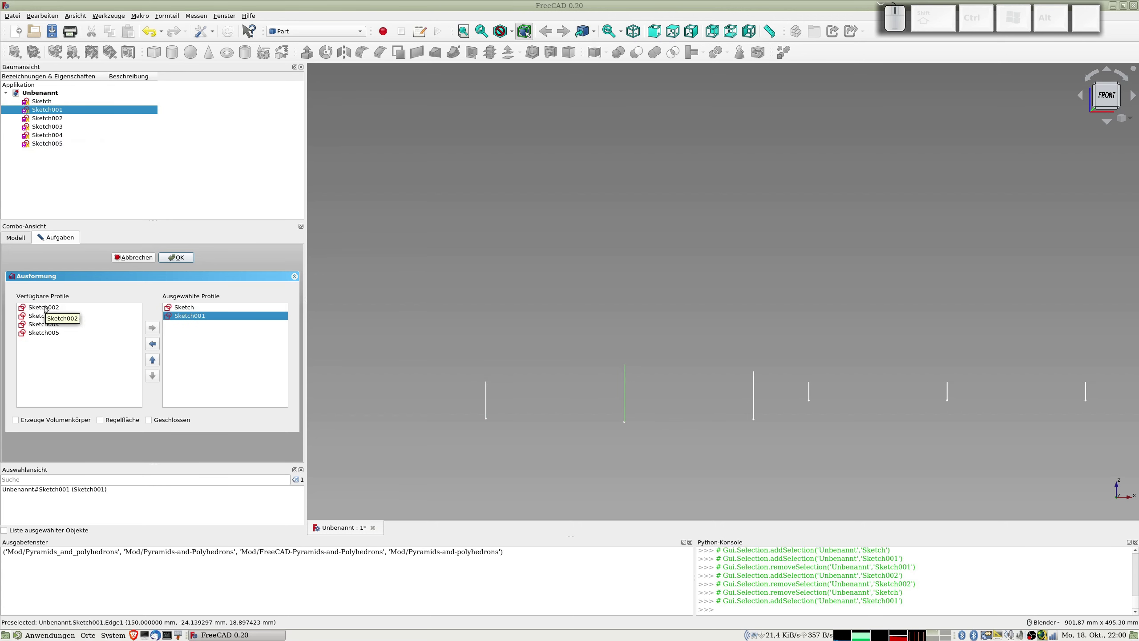
{"action": "left_click", "coordinate": [46, 304]}
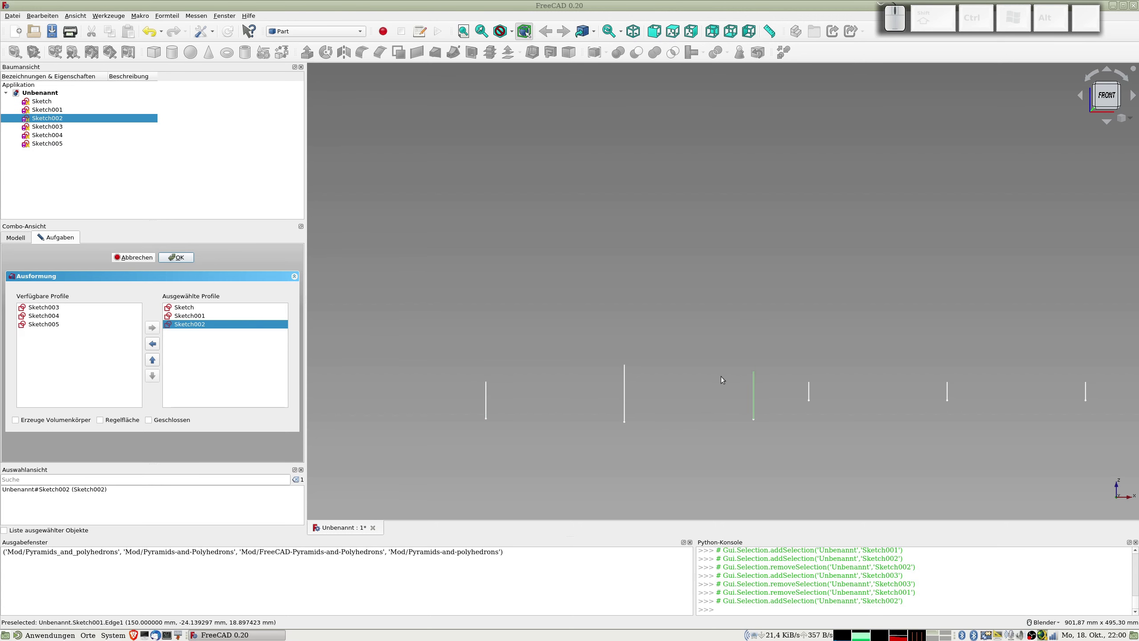
{"action": "left_click", "coordinate": [178, 260]}
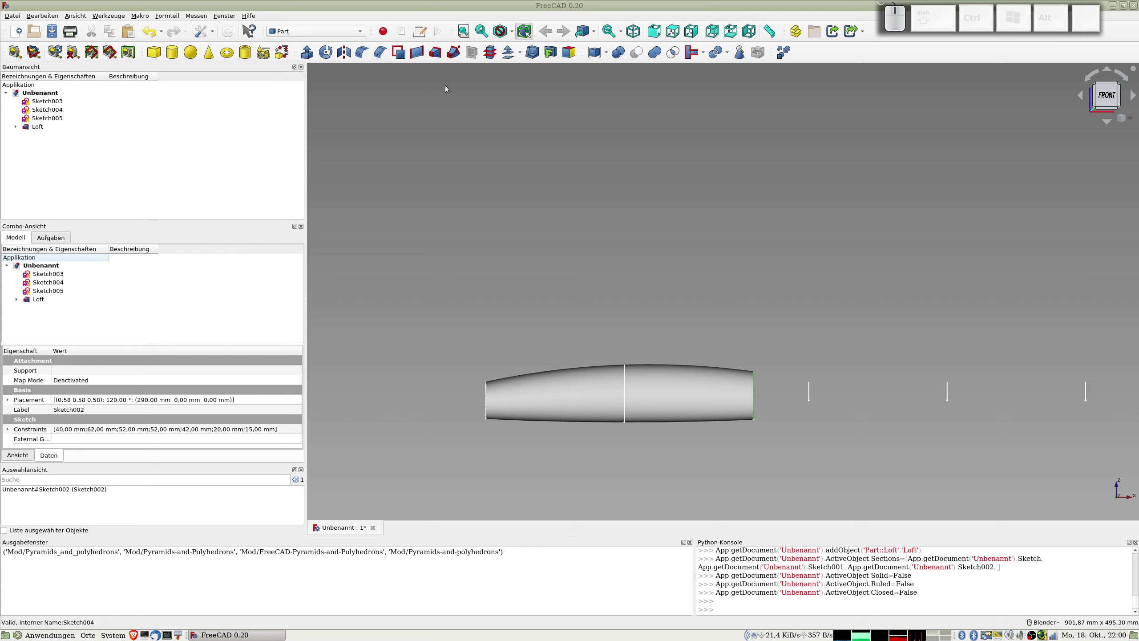
{"action": "left_click", "coordinate": [438, 51]}
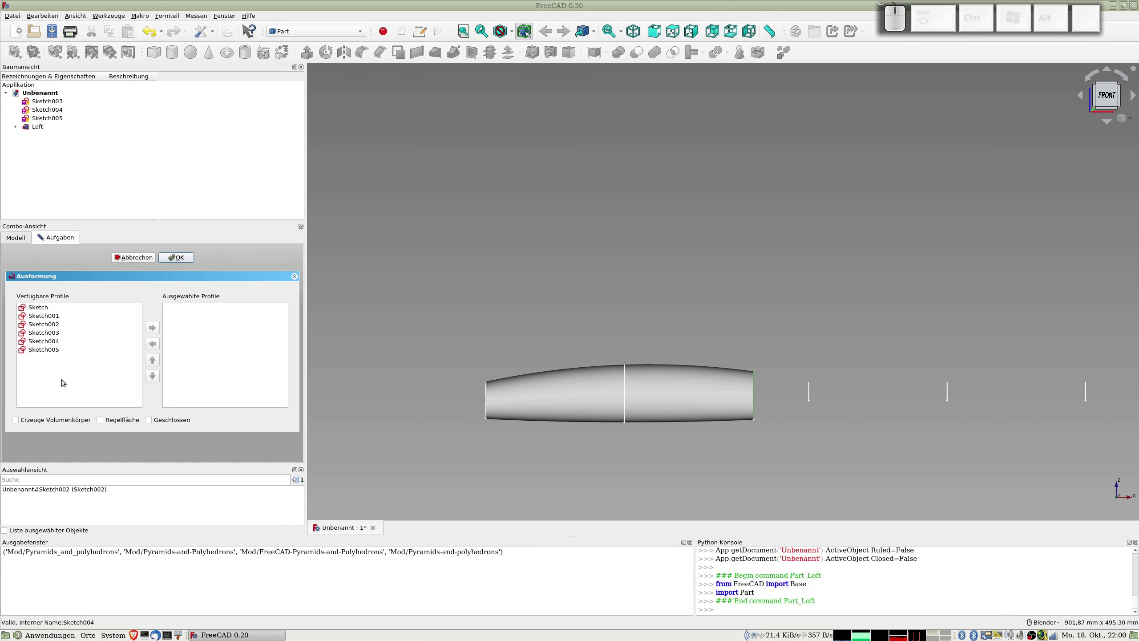
{"action": "left_click", "coordinate": [55, 323]}
{"action": "left_click", "coordinate": [55, 326]}
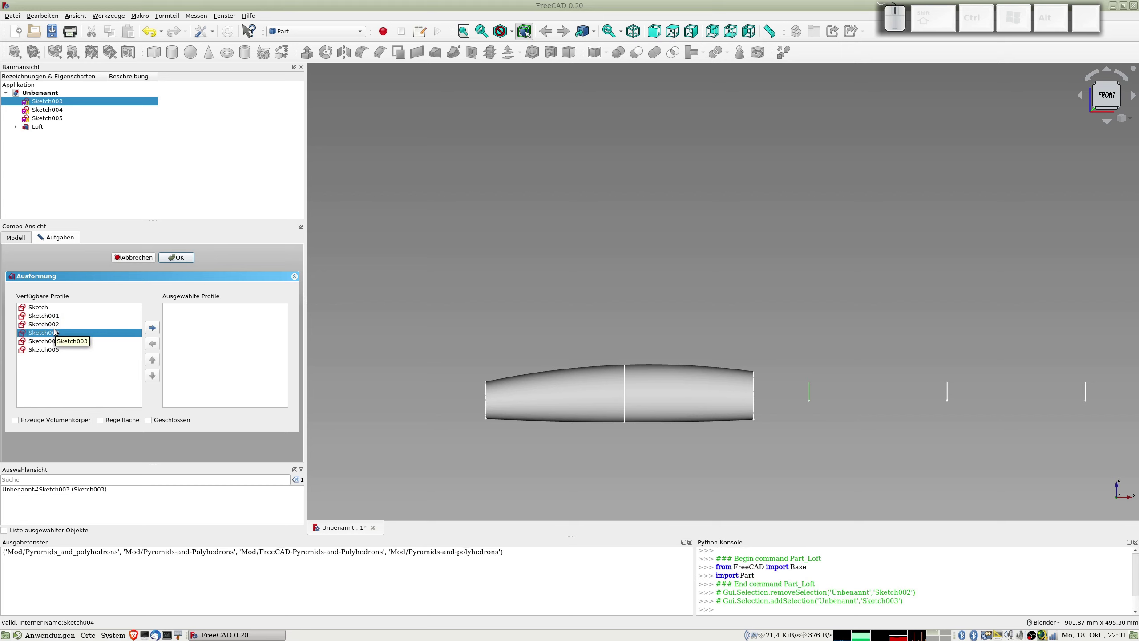
{"action": "left_click", "coordinate": [49, 325]}
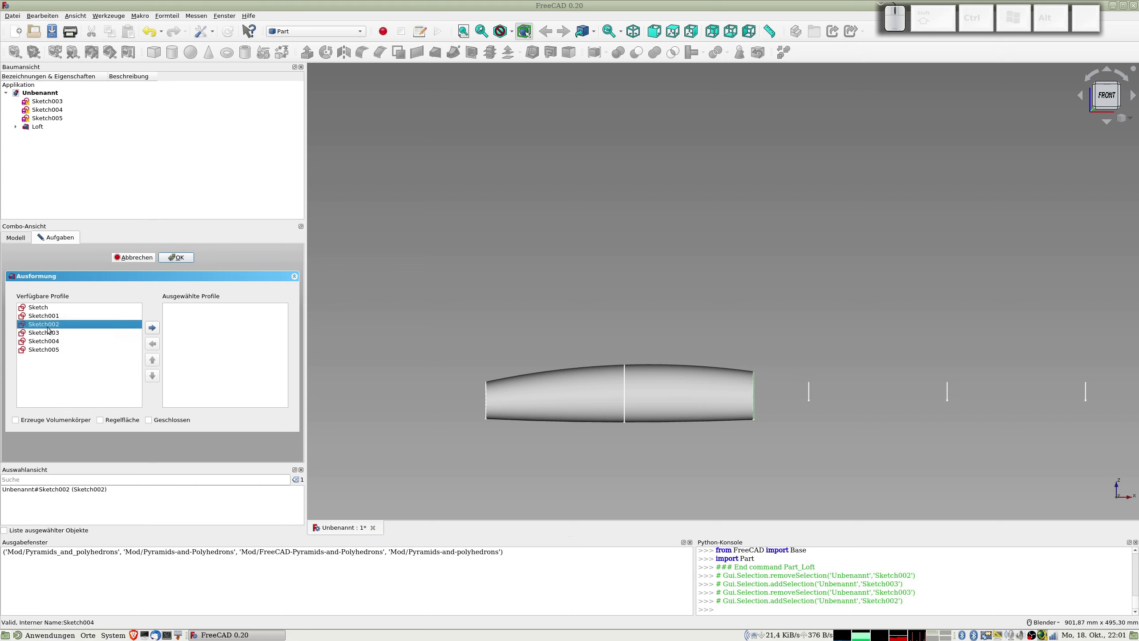
{"action": "left_click", "coordinate": [48, 324]}
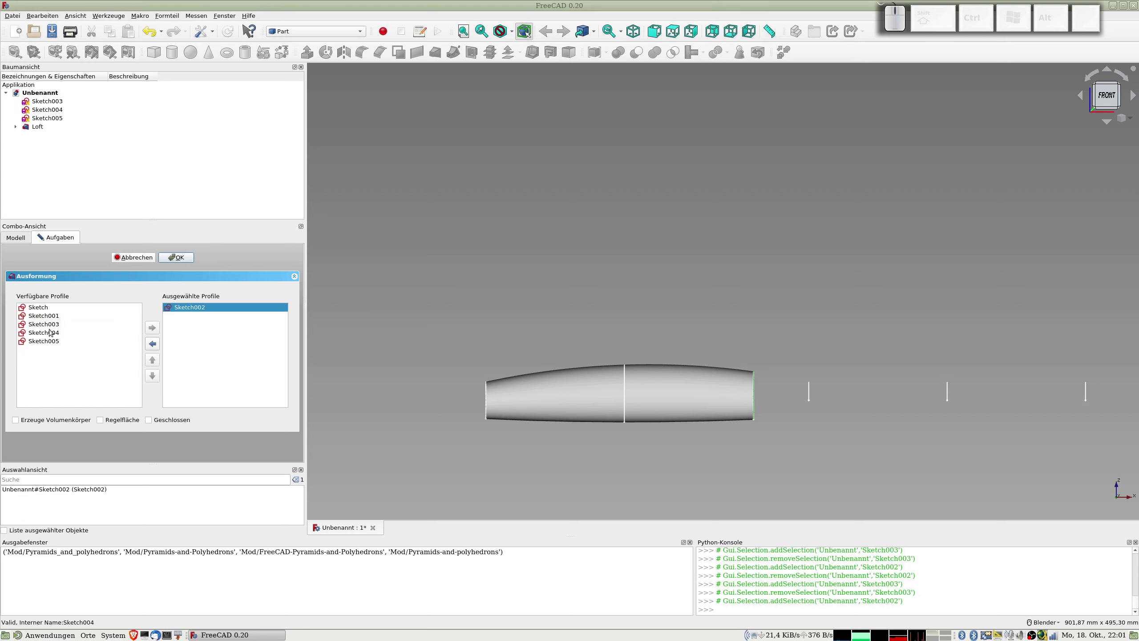
{"action": "left_click", "coordinate": [50, 328]}
{"action": "left_click", "coordinate": [50, 323]}
{"action": "left_click", "coordinate": [51, 324]}
{"action": "left_click", "coordinate": [48, 326]}
{"action": "left_click", "coordinate": [49, 327]}
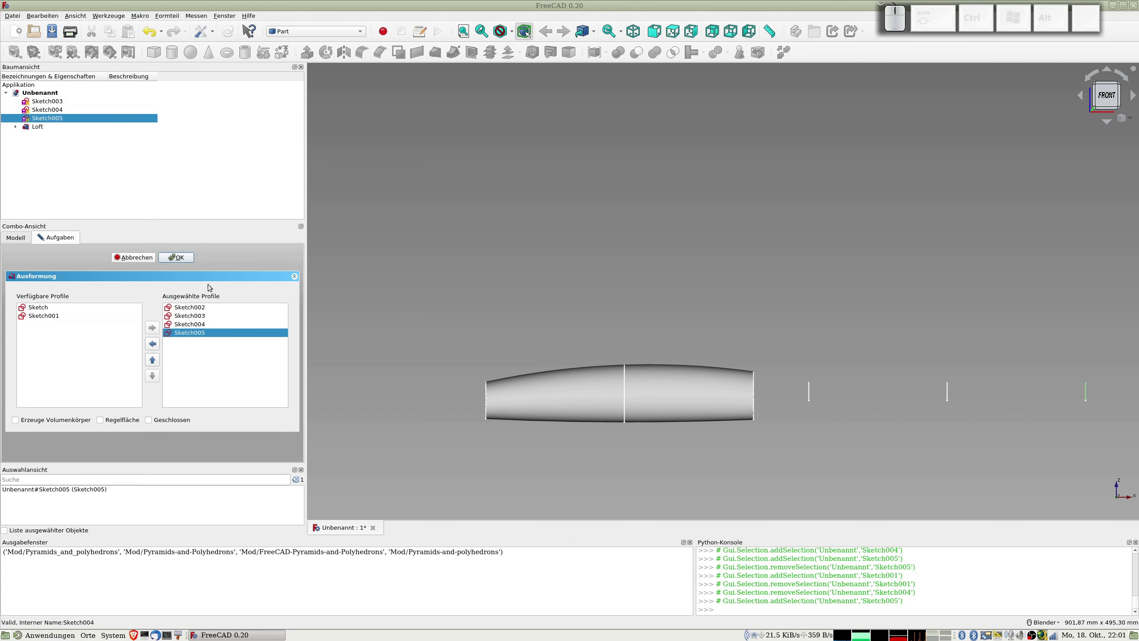
{"action": "left_click", "coordinate": [178, 261]}
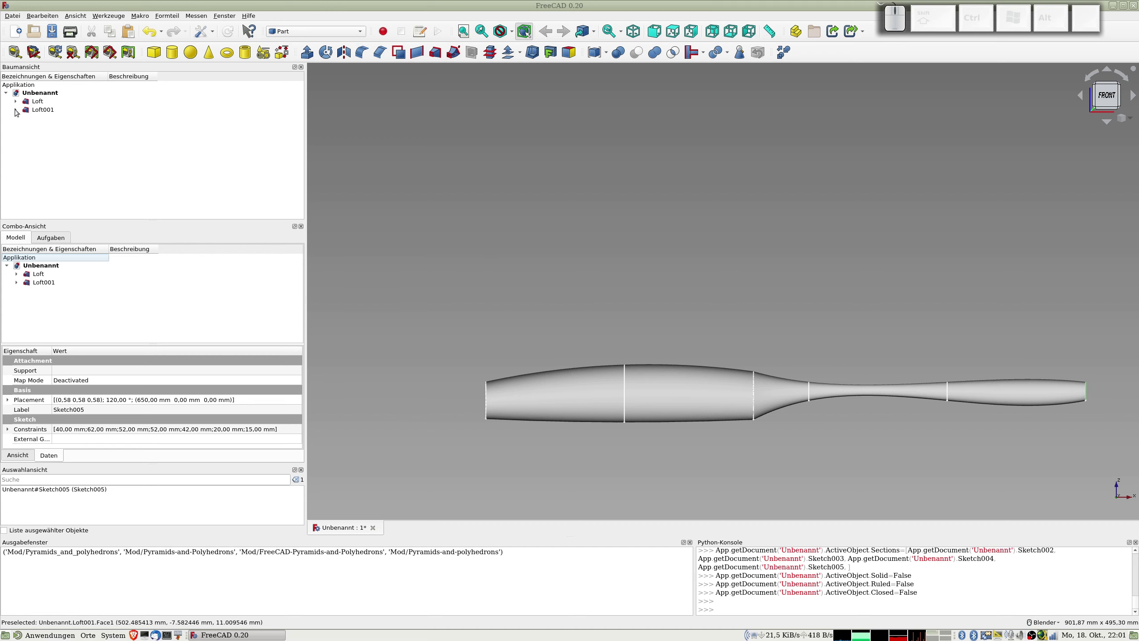
{"action": "left_click", "coordinate": [17, 111]}
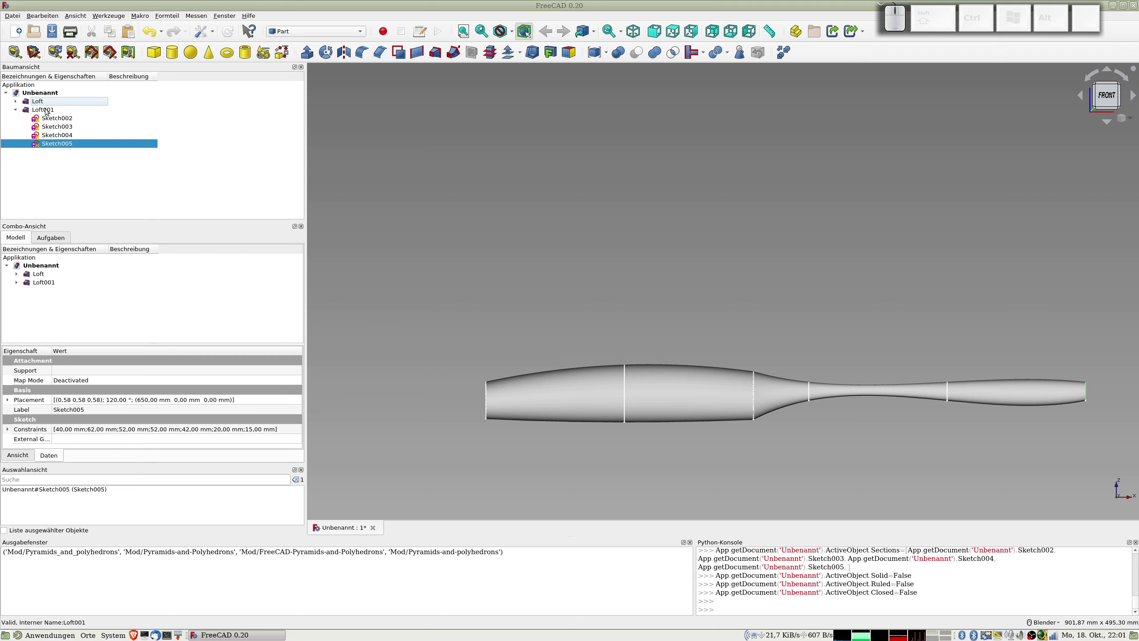
{"action": "left_click", "coordinate": [43, 110]}
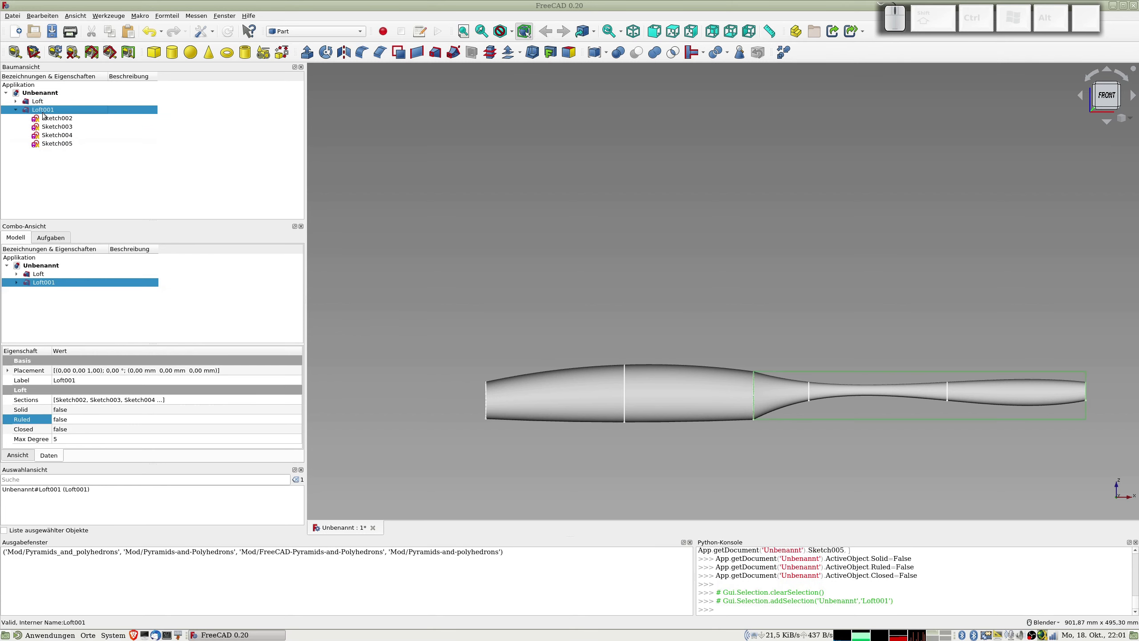
- Delete the tail loft and copy-paste a duplicate of Sketch003
{"action": "key", "text": "Delete"}
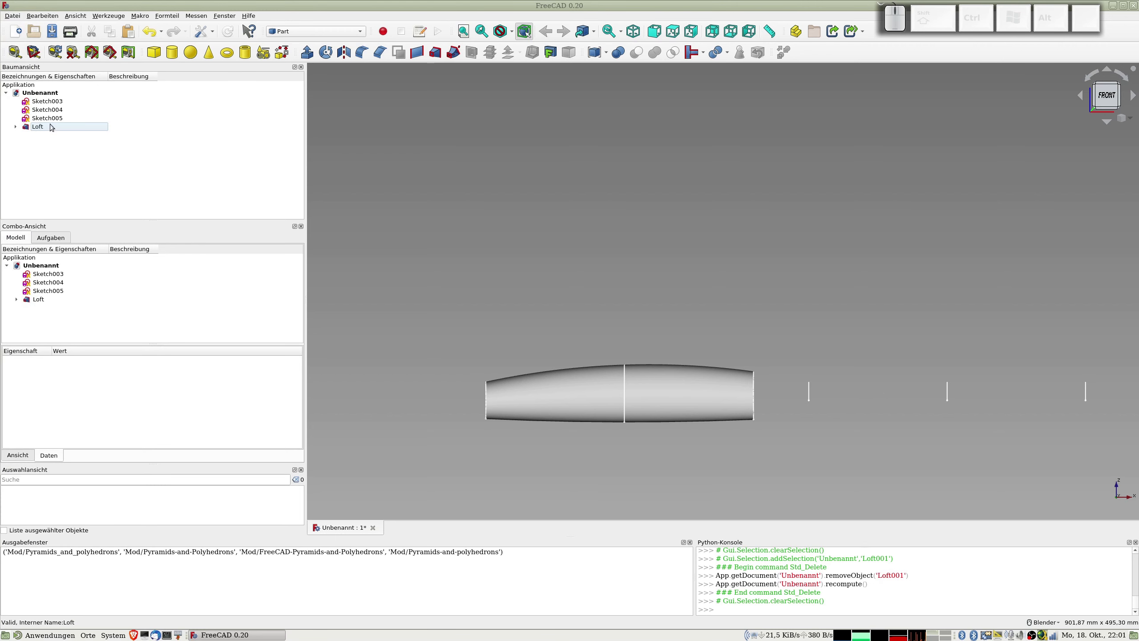
{"action": "left_click", "coordinate": [52, 107]}
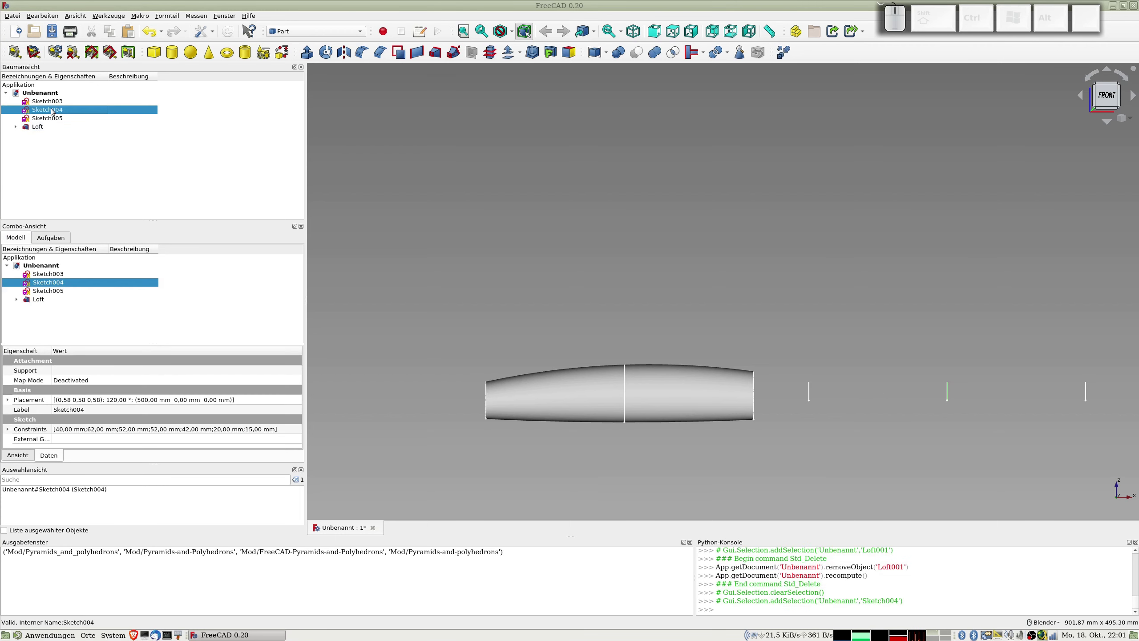
{"action": "left_click", "coordinate": [52, 99]}
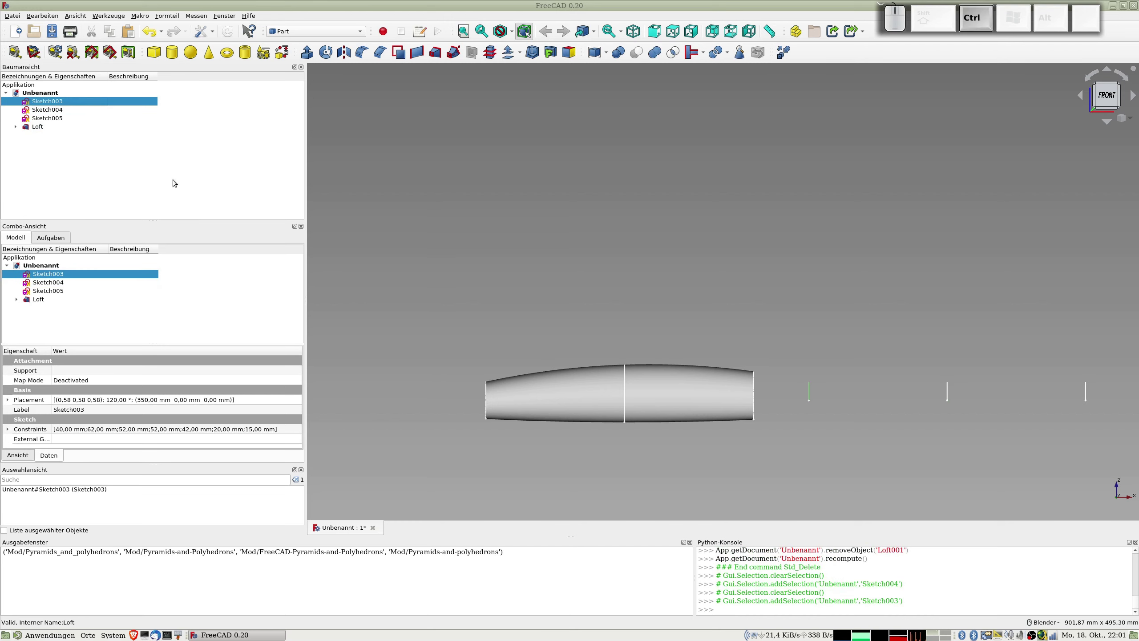
{"action": "key", "text": "ctrl+c"}
{"action": "key", "text": "ctrl+v"}
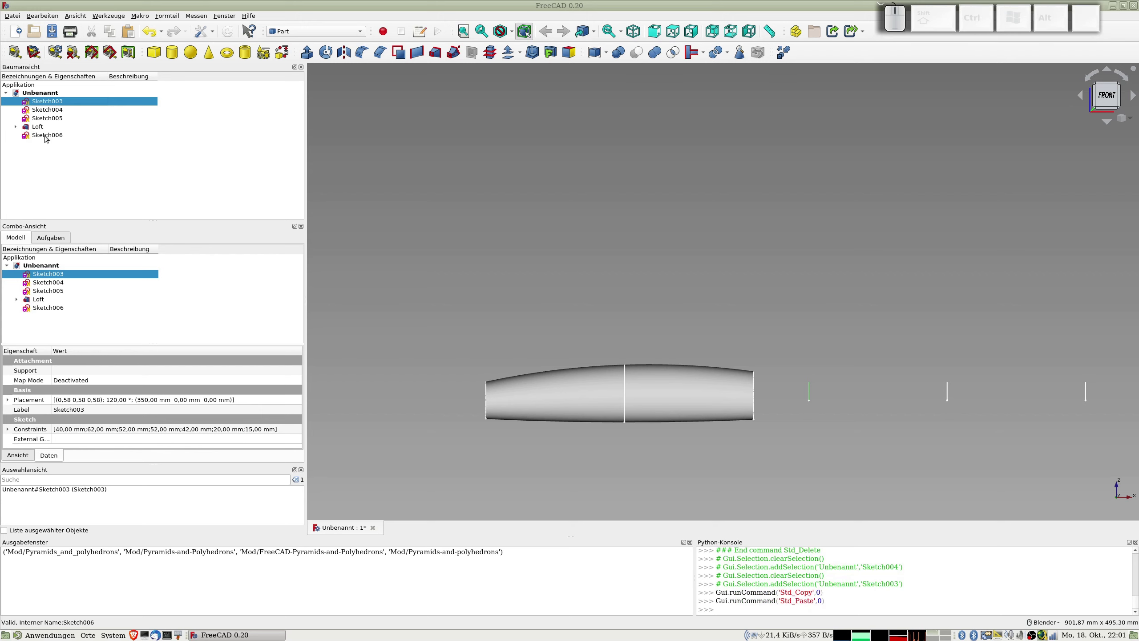
- Rename the pasted sketch copy to Sketch003-1
{"action": "left_click", "coordinate": [46, 134]}
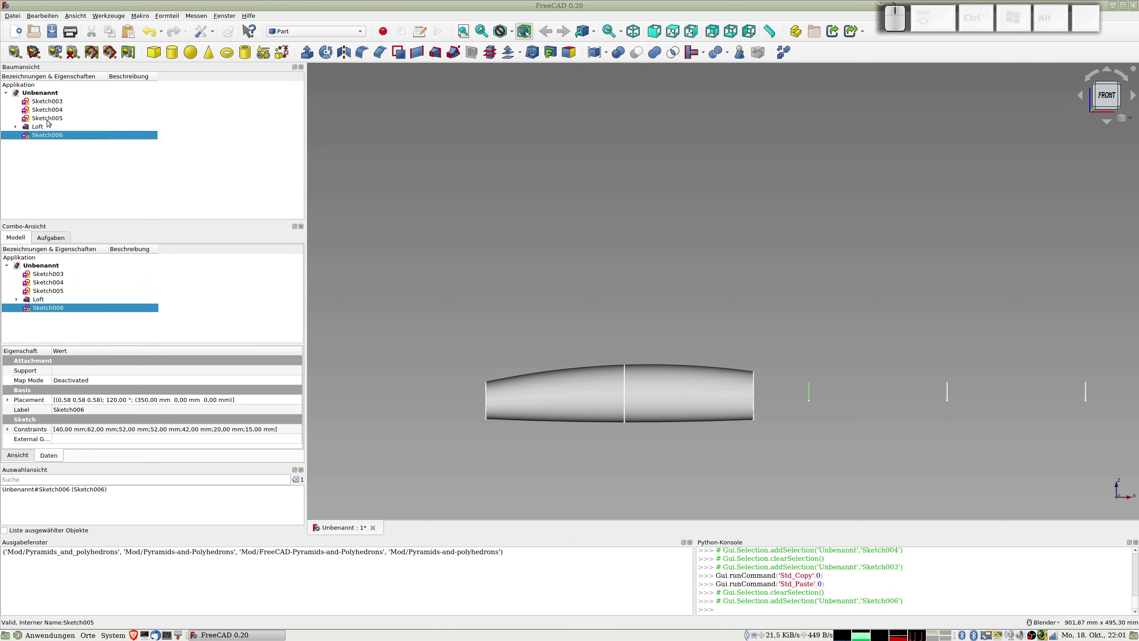
{"action": "left_click", "coordinate": [48, 118]}
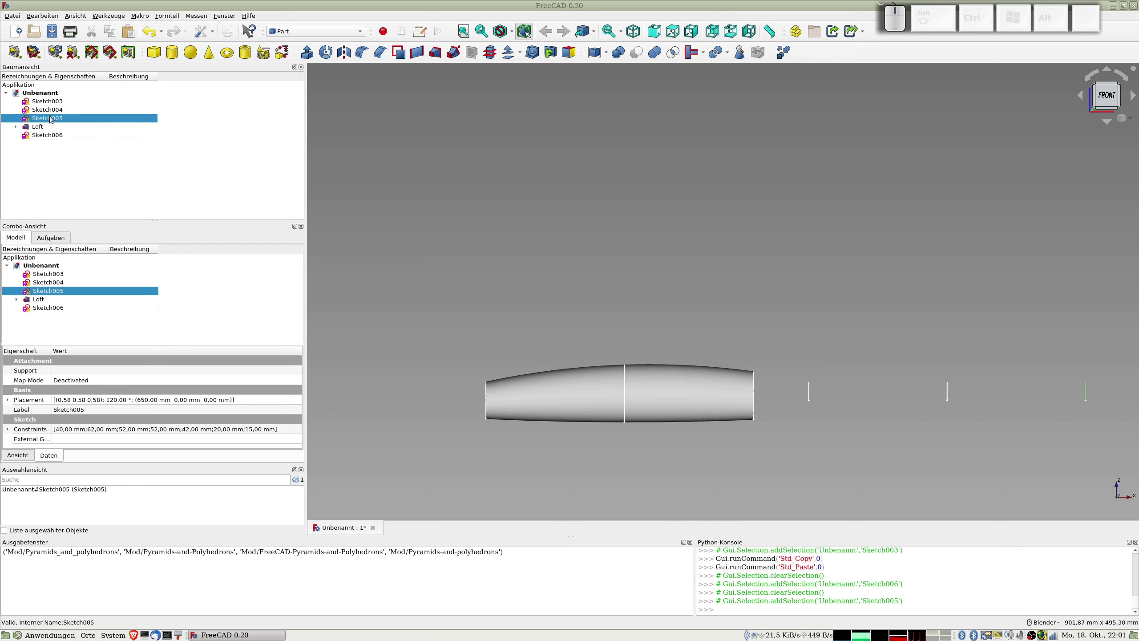
{"action": "left_click", "coordinate": [51, 110]}
{"action": "left_click", "coordinate": [50, 100]}
{"action": "left_click", "coordinate": [49, 132]}
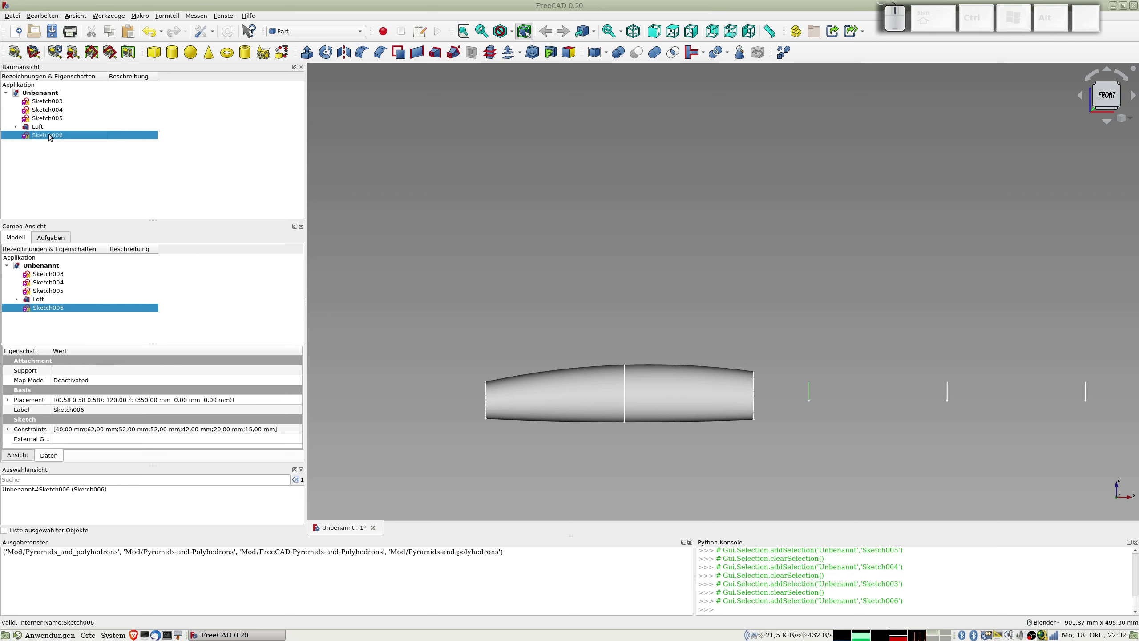
{"action": "key", "text": "F2"}
{"action": "key", "text": "Right"}
{"action": "key", "text": "BackSpace"}
{"action": "key", "text": "Return"}
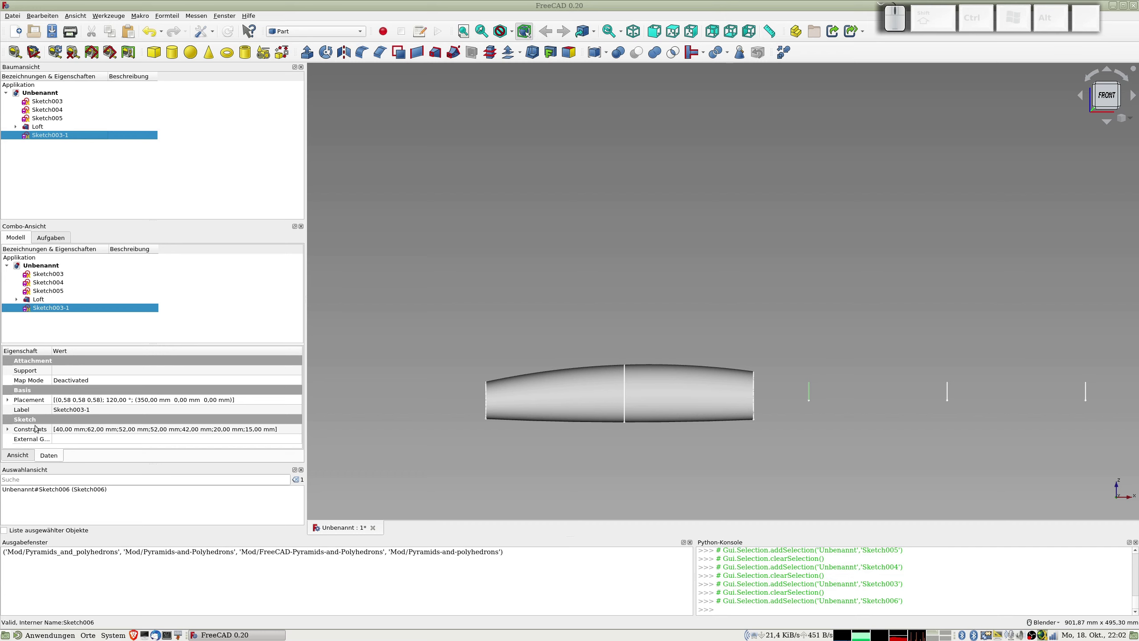
- Set Sketch003-1's Placement Position x to 450 mm as a first try
{"action": "left_click", "coordinate": [9, 398]}
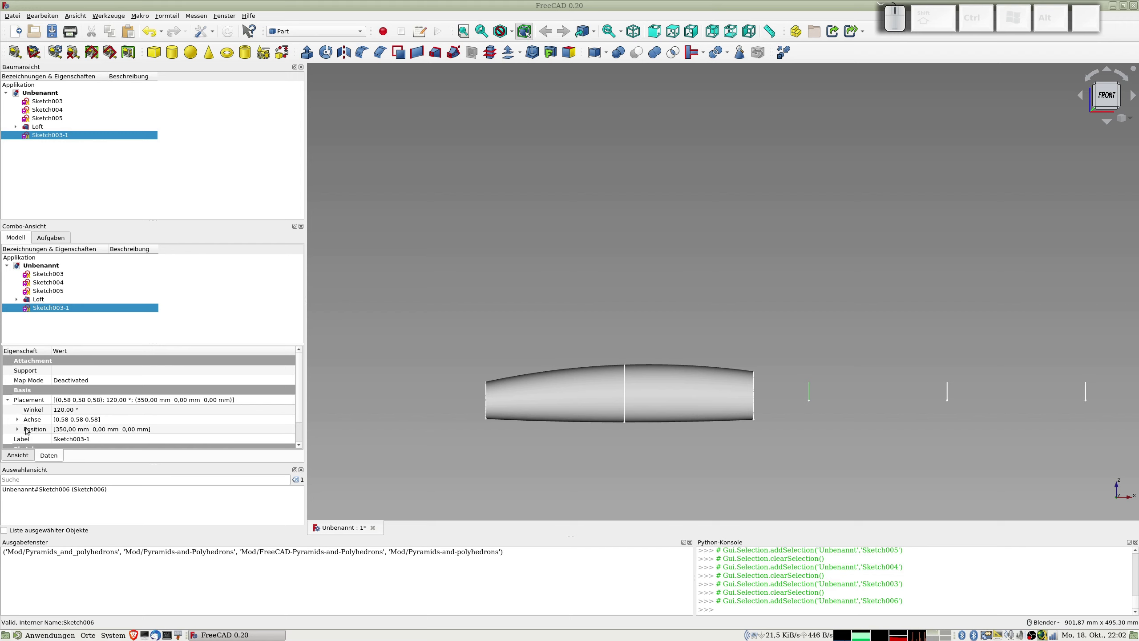
{"action": "left_click", "coordinate": [21, 430]}
{"action": "left_click", "coordinate": [64, 440]}
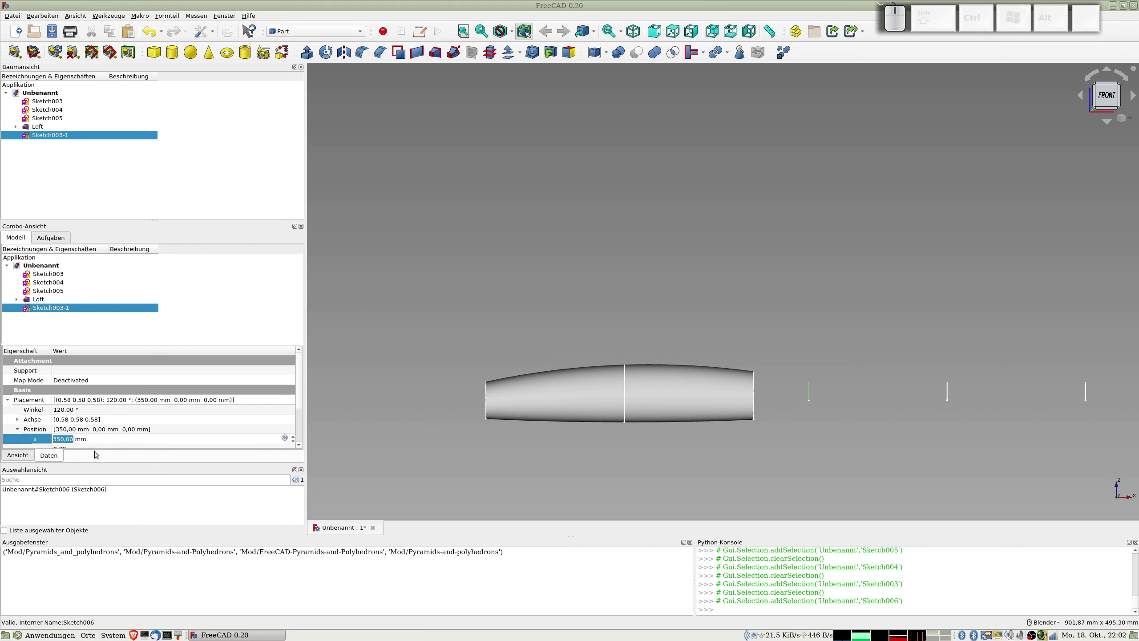
{"action": "key", "text": "KP_4"}
{"action": "key", "text": "KP_0"}
{"action": "key", "text": "KP_0"}
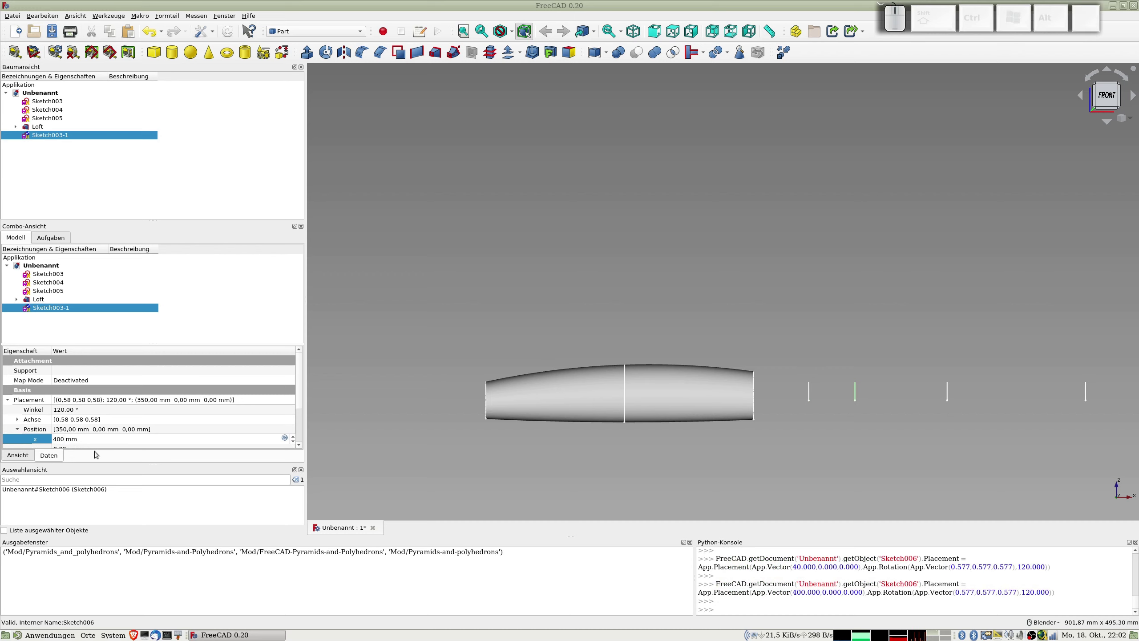
{"action": "key", "text": "BackSpace"}
{"action": "key", "text": "BackSpace"}
{"action": "key", "text": "KP_5"}
{"action": "key", "text": "KP_0"}
{"action": "key", "text": "KP_Enter"}
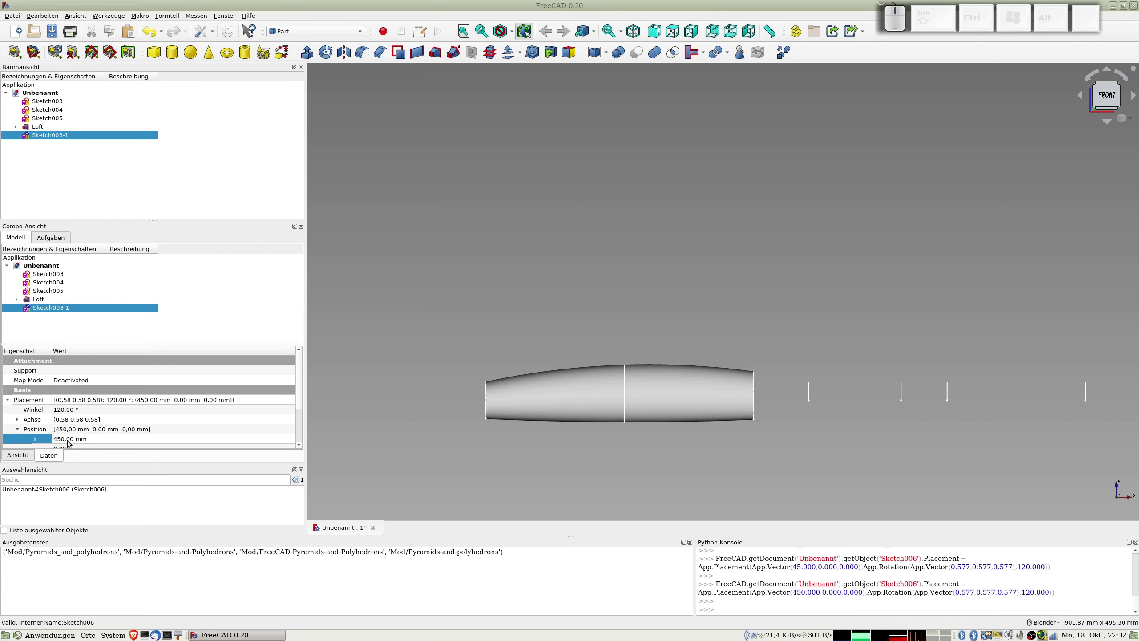
- Correct Sketch003-1's x position to 425 mm and commit it
{"action": "left_click", "coordinate": [68, 439]}
{"action": "key", "text": "KP_4"}
{"action": "key", "text": "KP_3"}
{"action": "key", "text": "KP_0"}
{"action": "key", "text": "BackSpace"}
{"action": "key", "text": "BackSpace"}
{"action": "key", "text": "KP_2"}
{"action": "key", "text": "KP_5"}
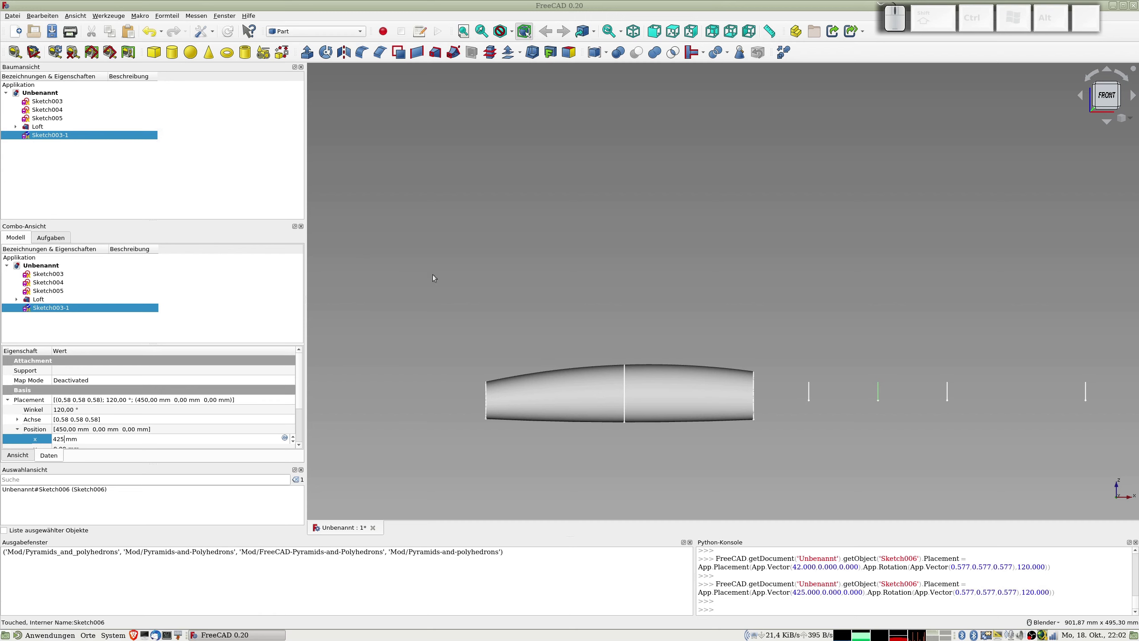
{"action": "left_click", "coordinate": [47, 118]}
{"action": "left_click", "coordinate": [53, 134]}
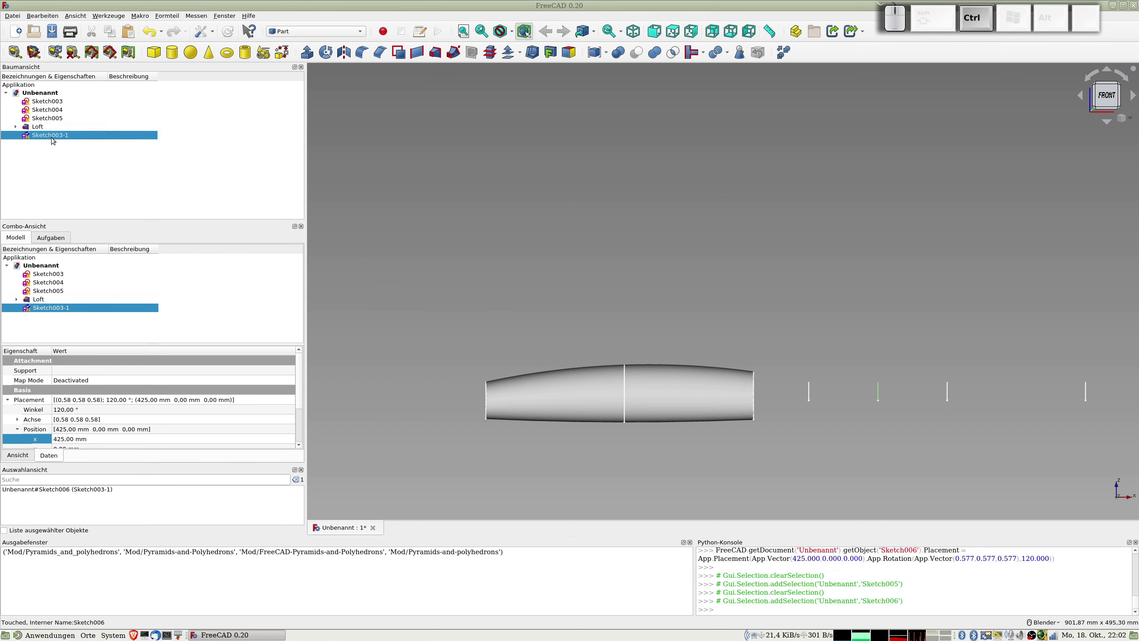
- Duplicate Sketch003-1 with copy and paste and start renaming the new copy
{"action": "key", "text": "ctrl+c"}
{"action": "key", "text": "ctrl+v"}
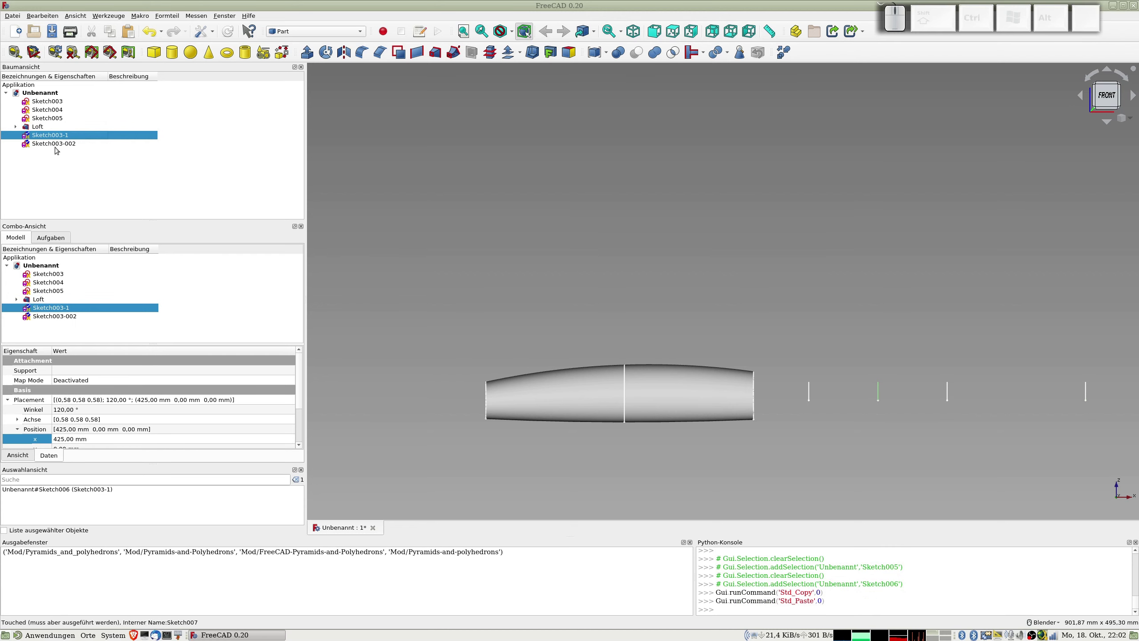
{"action": "left_click", "coordinate": [57, 143]}
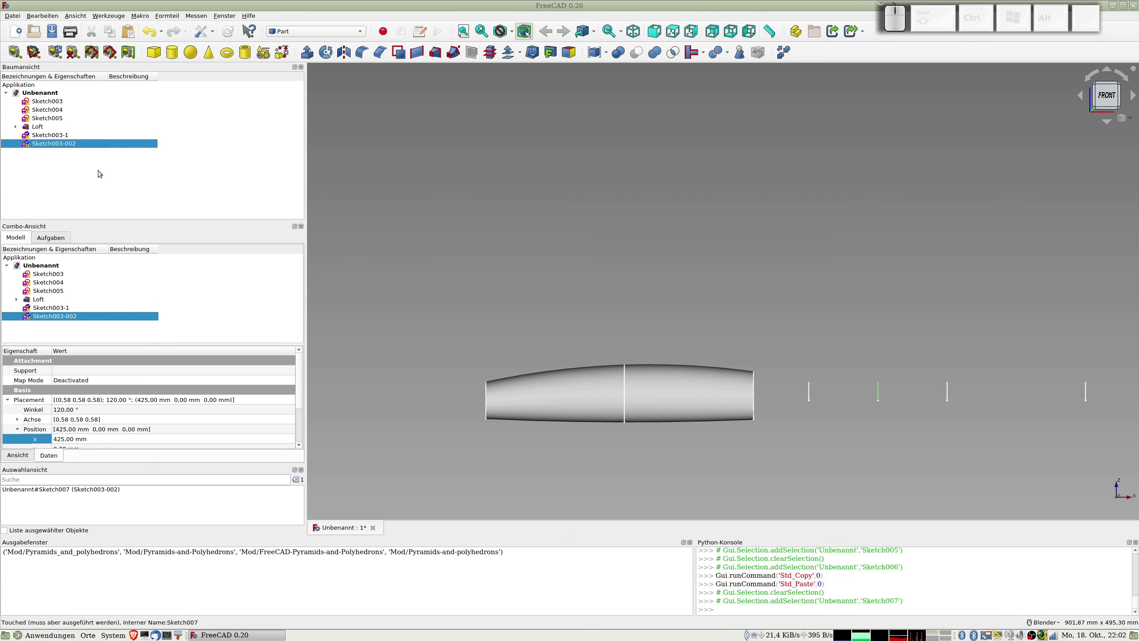
{"action": "key", "text": "Right"}
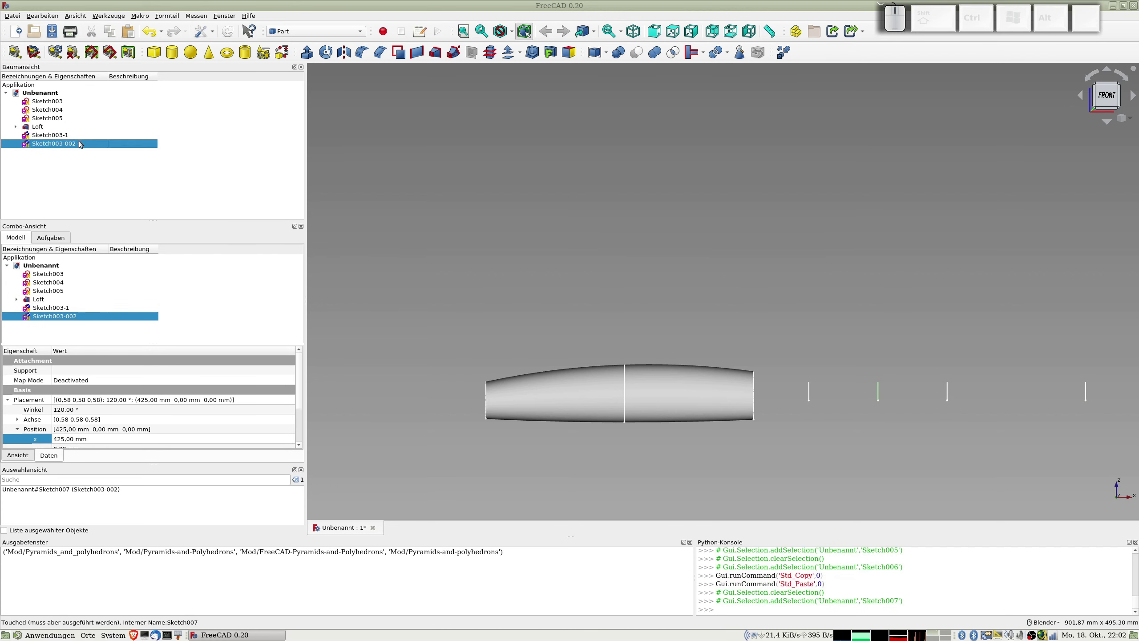
{"action": "key", "text": "F2"}
{"action": "key", "text": "Right"}
{"action": "key", "text": "BackSpace"}
{"action": "key", "text": "BackSpace"}
{"action": "key", "text": "BackSpace"}
{"action": "key", "text": "BackSpace"}
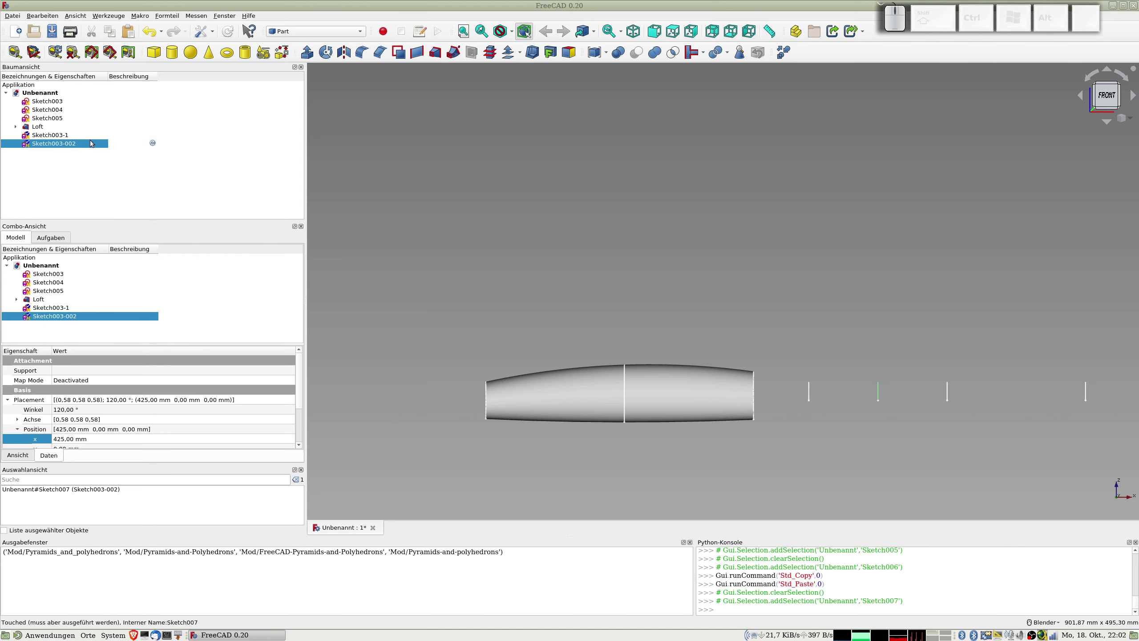
{"action": "key", "text": "F2"}
{"action": "left_click", "coordinate": [79, 156]}
{"action": "left_click", "coordinate": [69, 140]}
- Rename the pasted copy to Sketch004-1
{"action": "key", "text": "F2"}
{"action": "key", "text": "Left"}
{"action": "key", "text": "Right"}
{"action": "key", "text": "Right"}
{"action": "key", "text": "Right"}
{"action": "key", "text": "Right"}
{"action": "key", "text": "Right"}
{"action": "key", "text": "Right"}
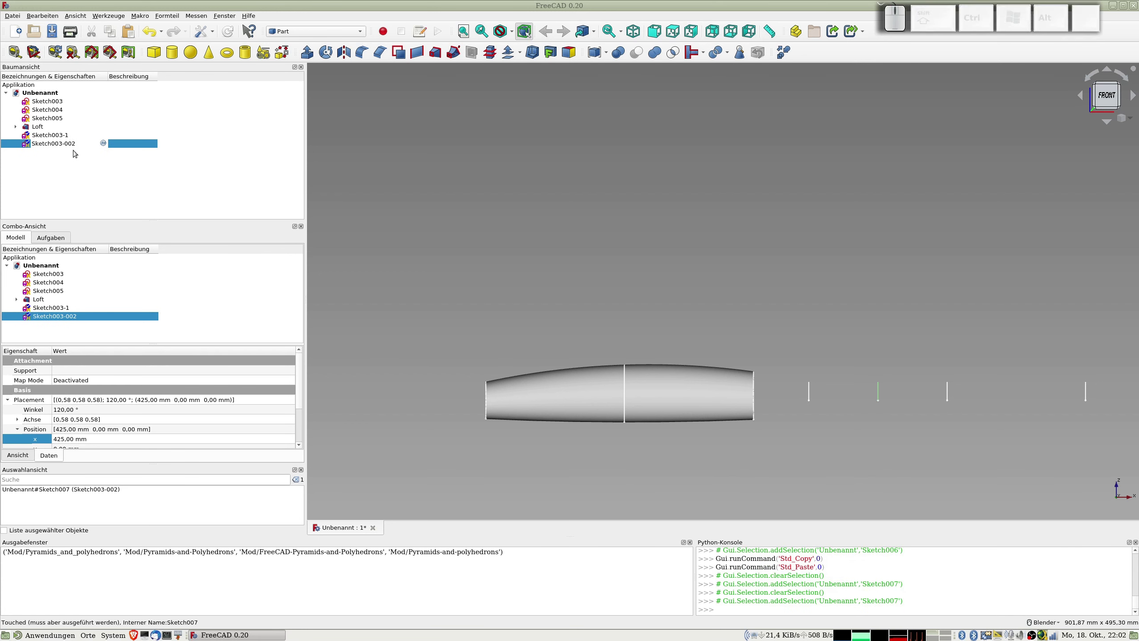
{"action": "key", "text": "4"}
{"action": "key", "text": "Delete"}
{"action": "key", "text": "Right"}
{"action": "key", "text": "Right"}
{"action": "key", "text": "Right"}
{"action": "key", "text": "BackSpace"}
{"action": "key", "text": "BackSpace"}
{"action": "key", "text": "BackSpace"}
{"action": "key", "text": "1"}
{"action": "key", "text": "Return"}
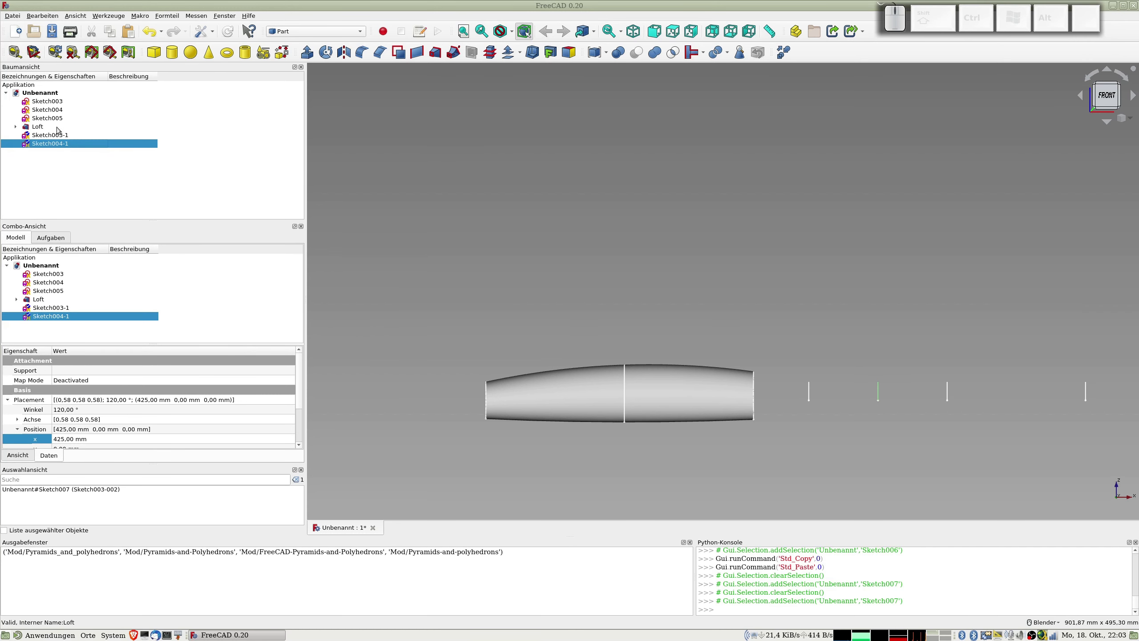
- After checking Sketch004 and Sketch005's positions, set Sketch004-1's x position to 580 mm
{"action": "left_click", "coordinate": [52, 118]}
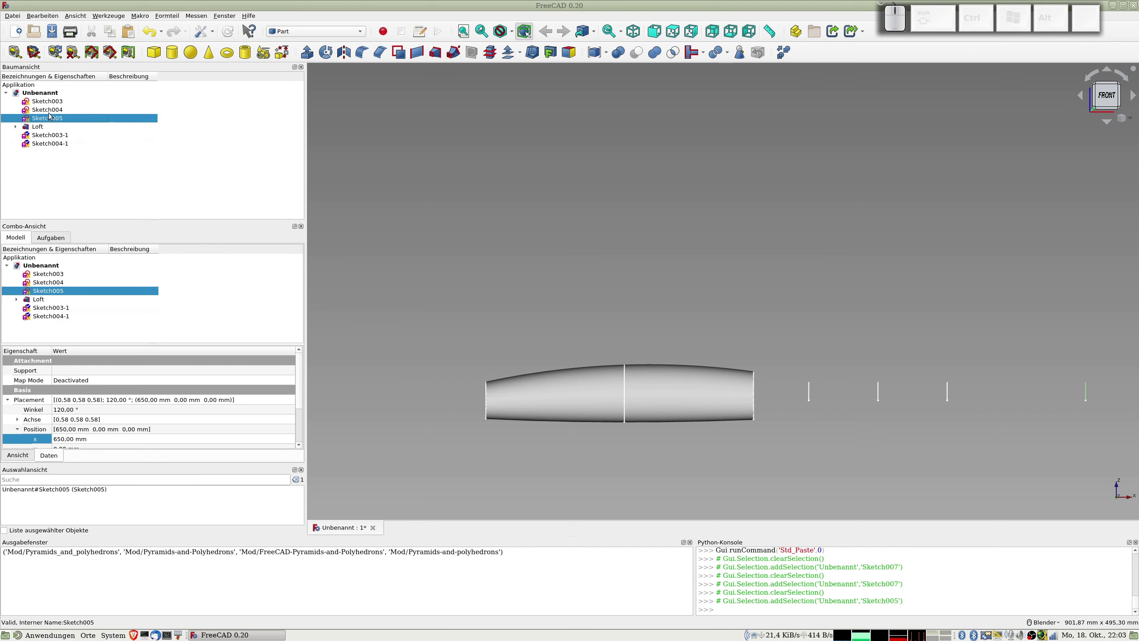
{"action": "left_click", "coordinate": [46, 108]}
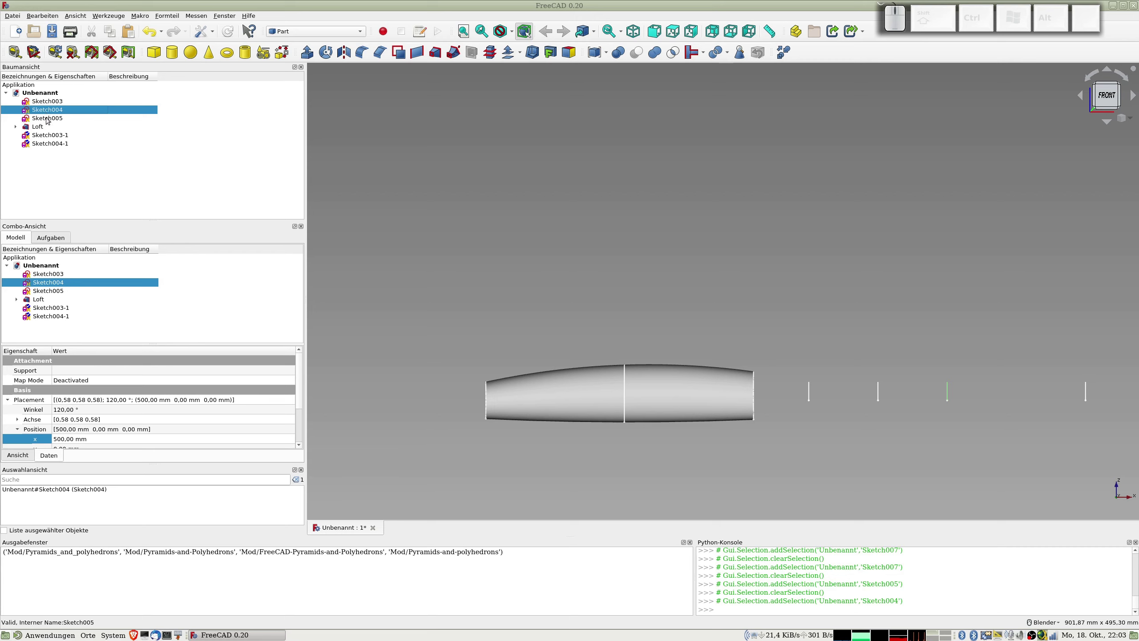
{"action": "left_click", "coordinate": [47, 115]}
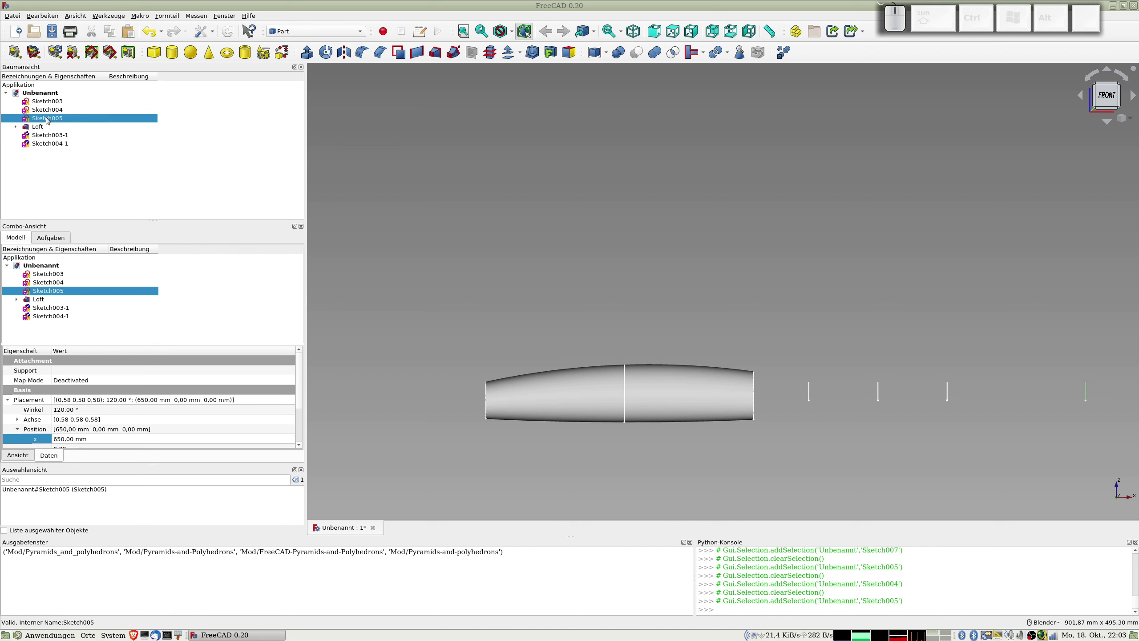
{"action": "left_click", "coordinate": [49, 141]}
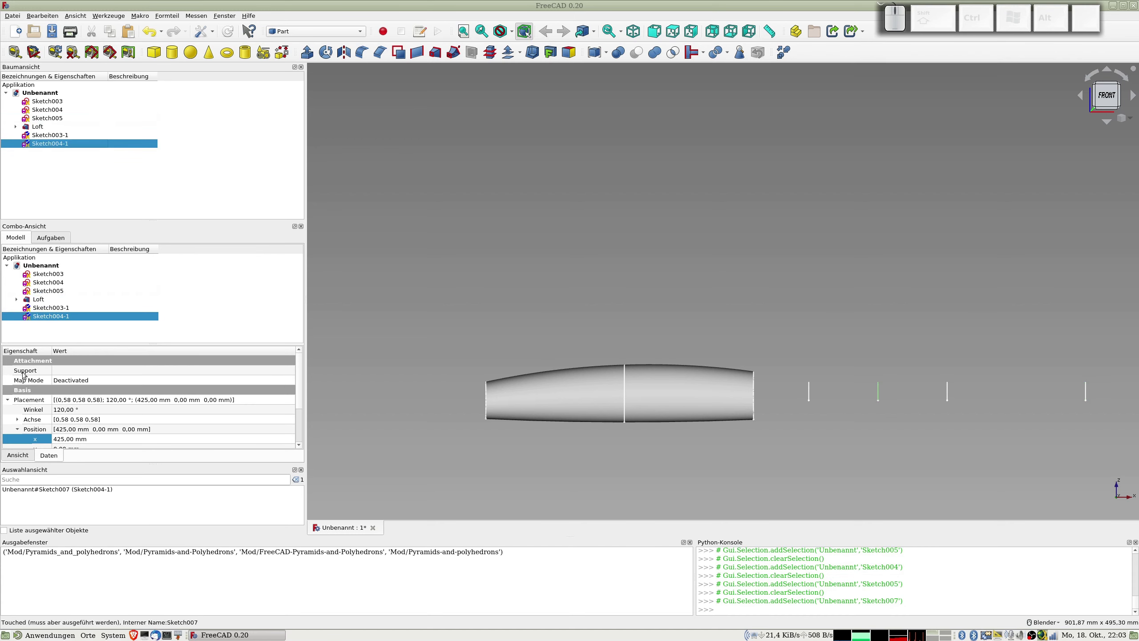
{"action": "left_click", "coordinate": [62, 438]}
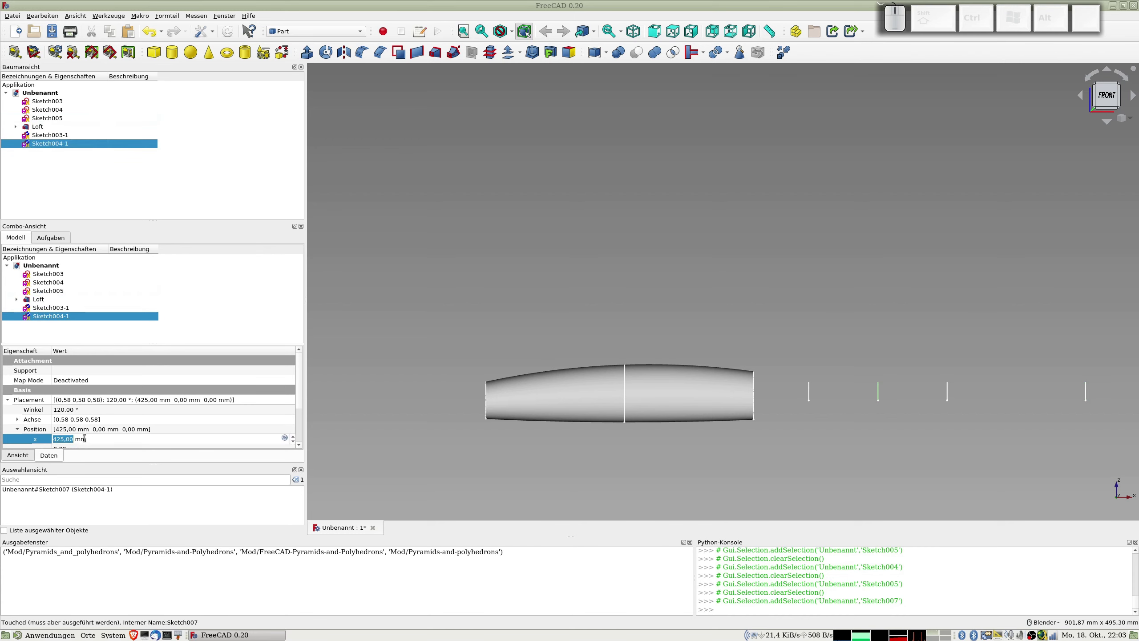
{"action": "key", "text": "KP_5"}
{"action": "key", "text": "KP_8"}
{"action": "key", "text": "KP_0"}
{"action": "key", "text": "KP_Enter"}
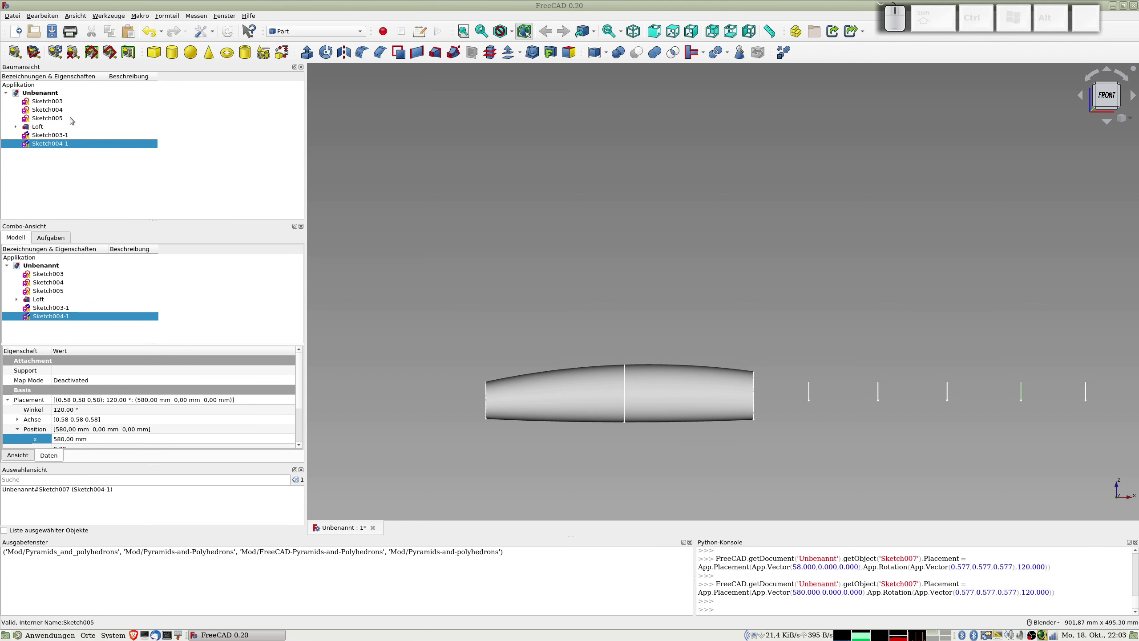
- Start a Part Loft and add Sketch002, Sketch003 and Sketch003-1 as profiles
{"action": "left_click", "coordinate": [88, 169]}
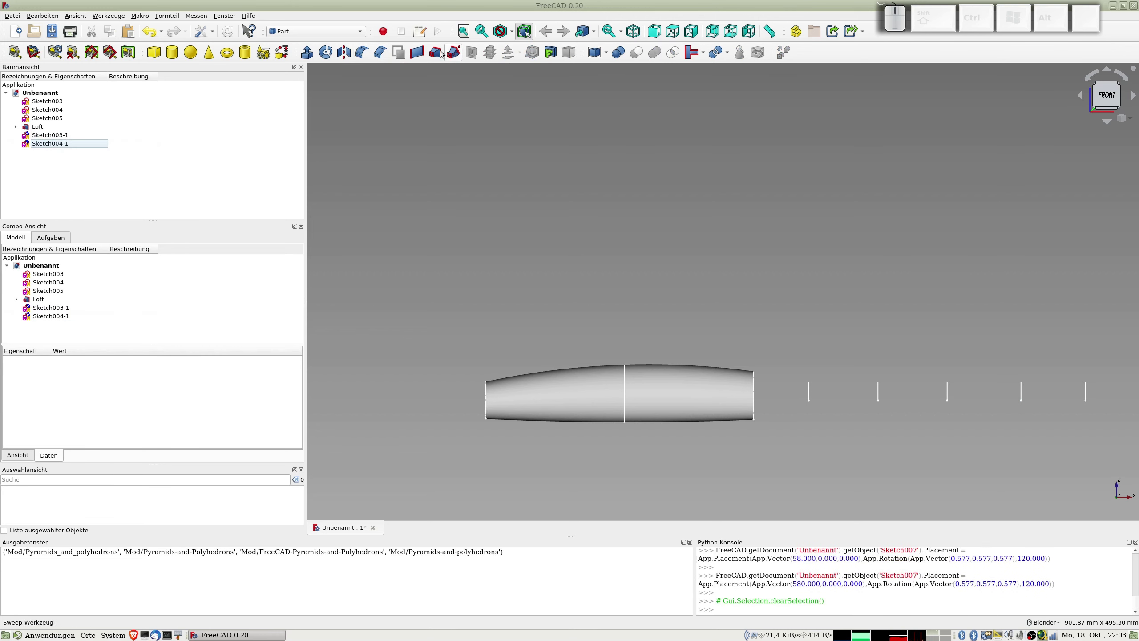
{"action": "left_click", "coordinate": [436, 51]}
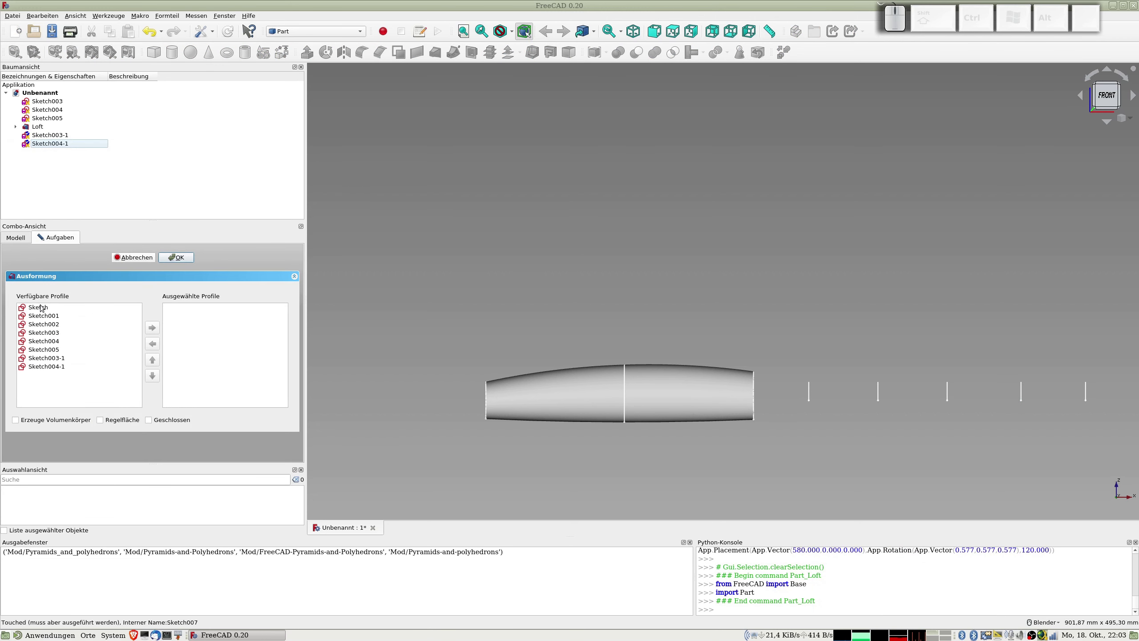
{"action": "left_click", "coordinate": [50, 323]}
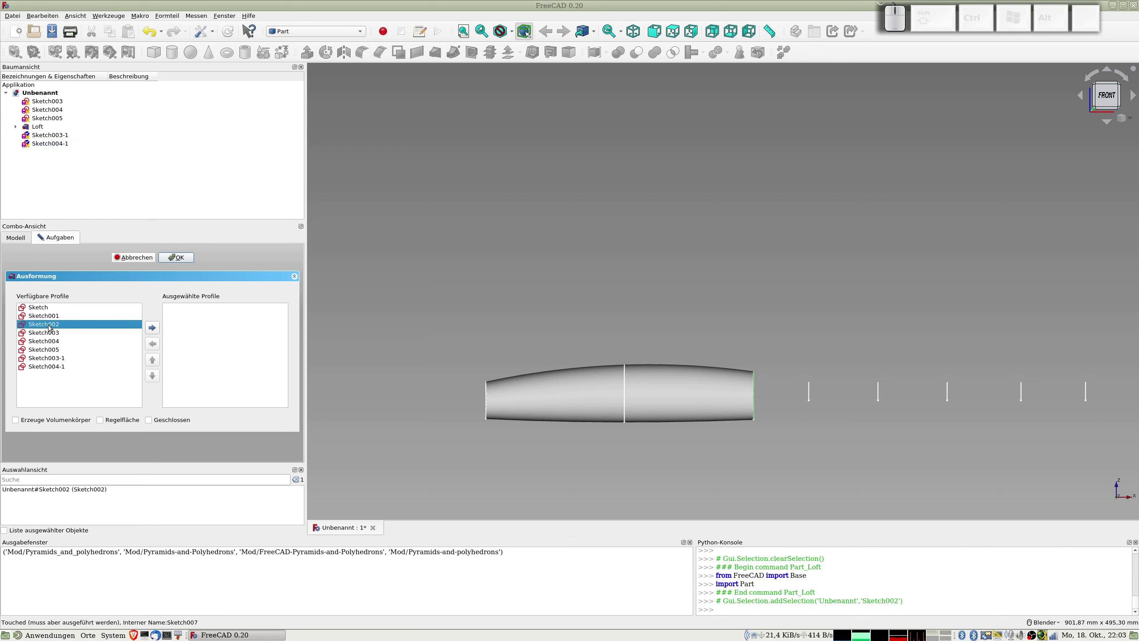
{"action": "left_click", "coordinate": [55, 321]}
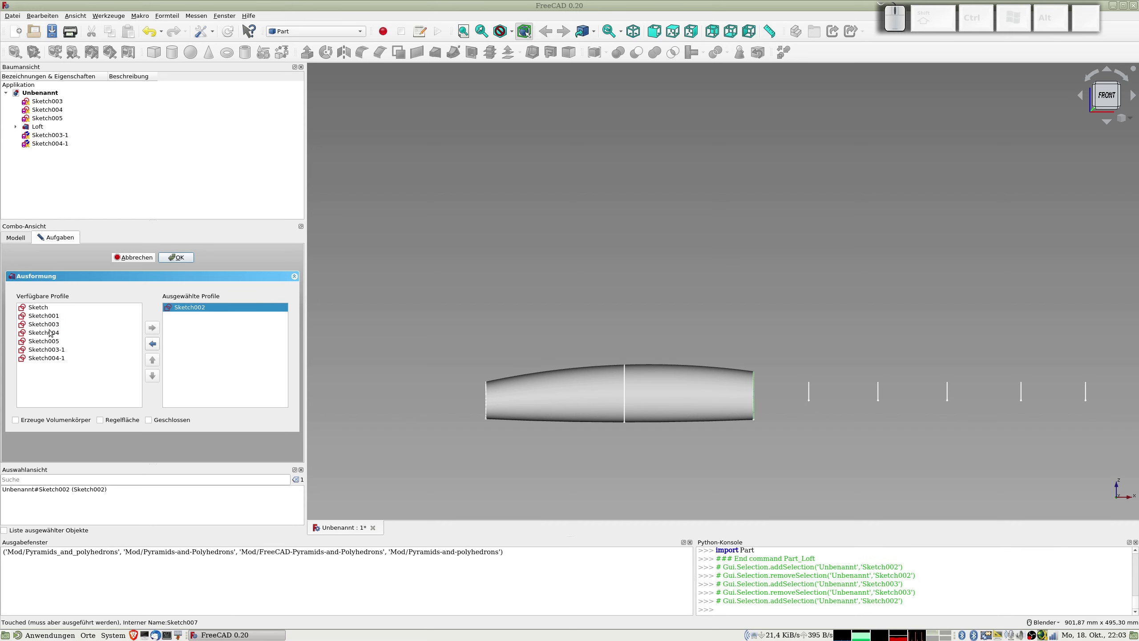
{"action": "left_click", "coordinate": [51, 324]}
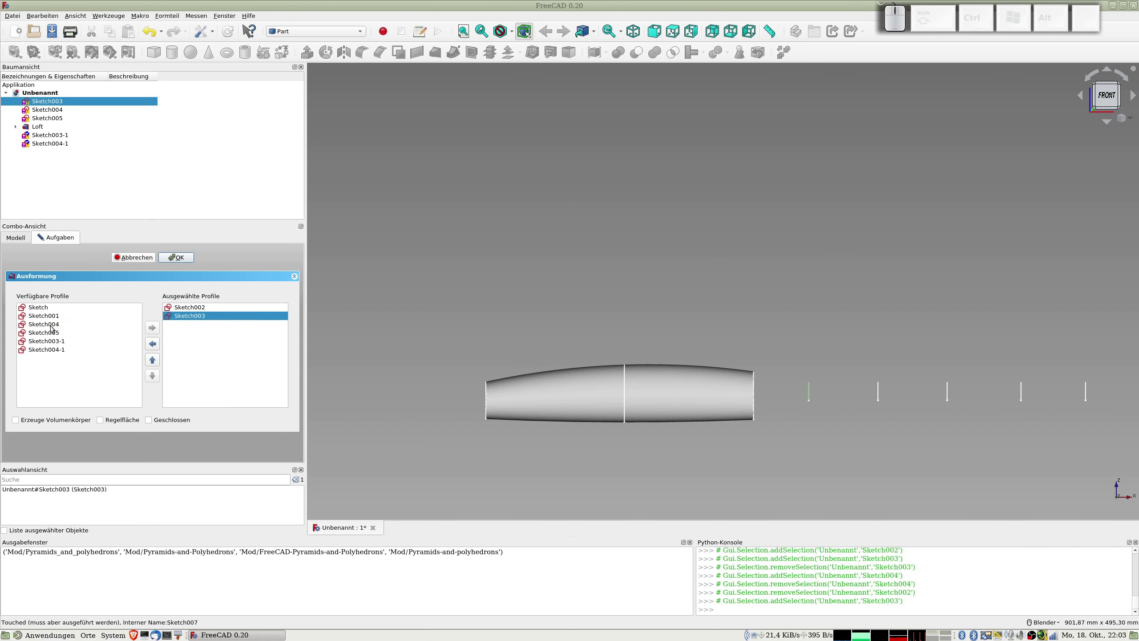
{"action": "left_click", "coordinate": [53, 341]}
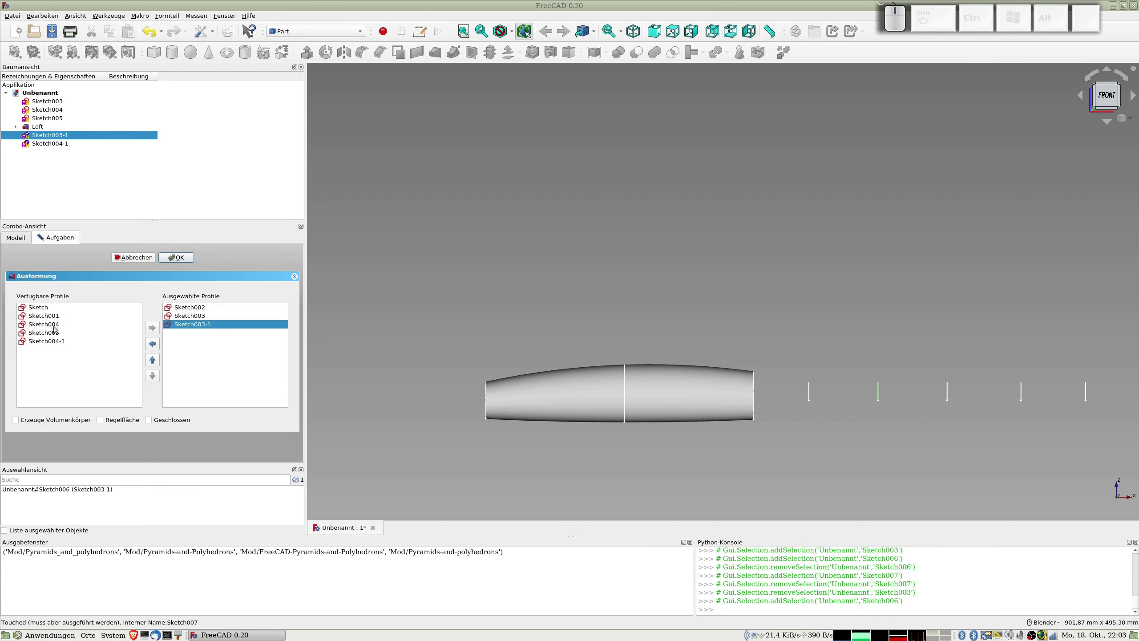
- Add Sketch004, Sketch004-1 and Sketch005, enable Create solid and confirm the loft
{"action": "left_click", "coordinate": [53, 324]}
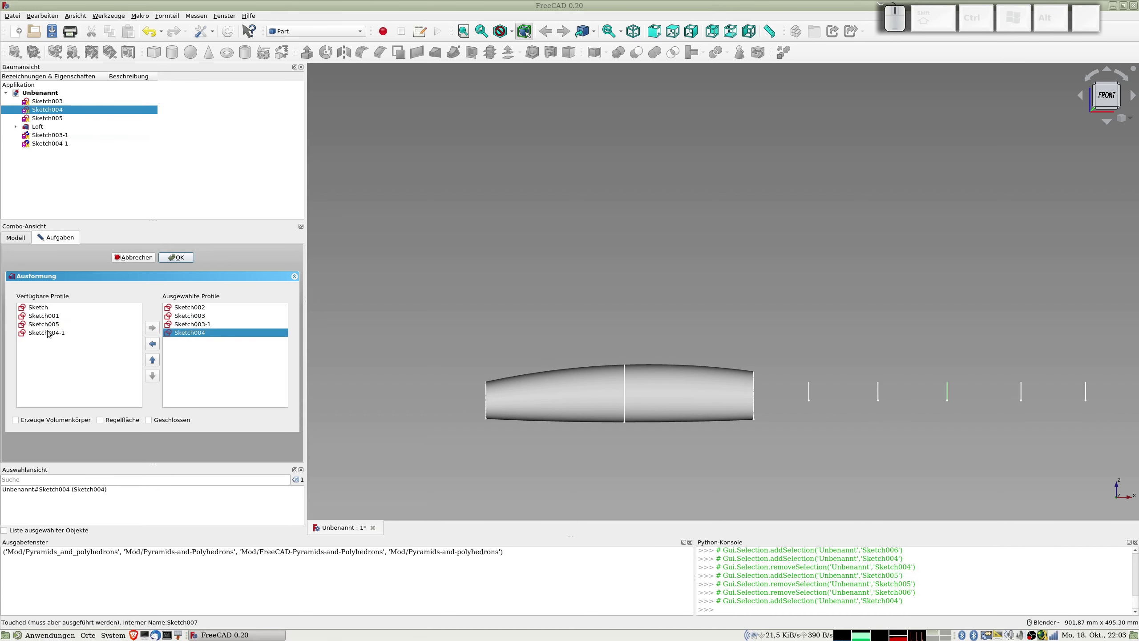
{"action": "left_click", "coordinate": [49, 333]}
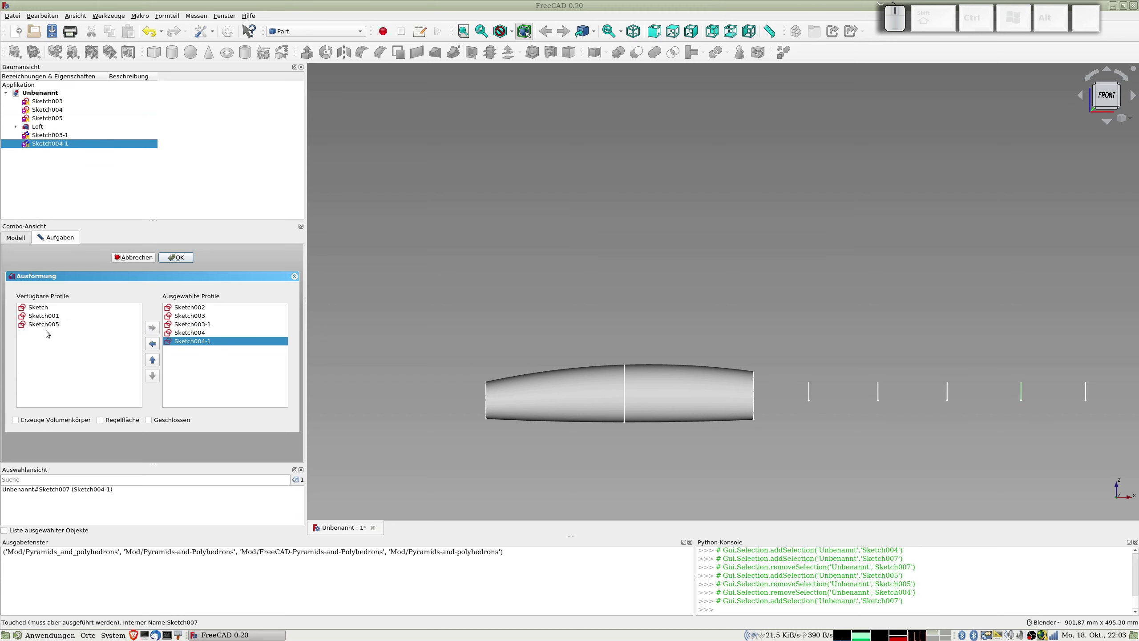
{"action": "left_click", "coordinate": [50, 326]}
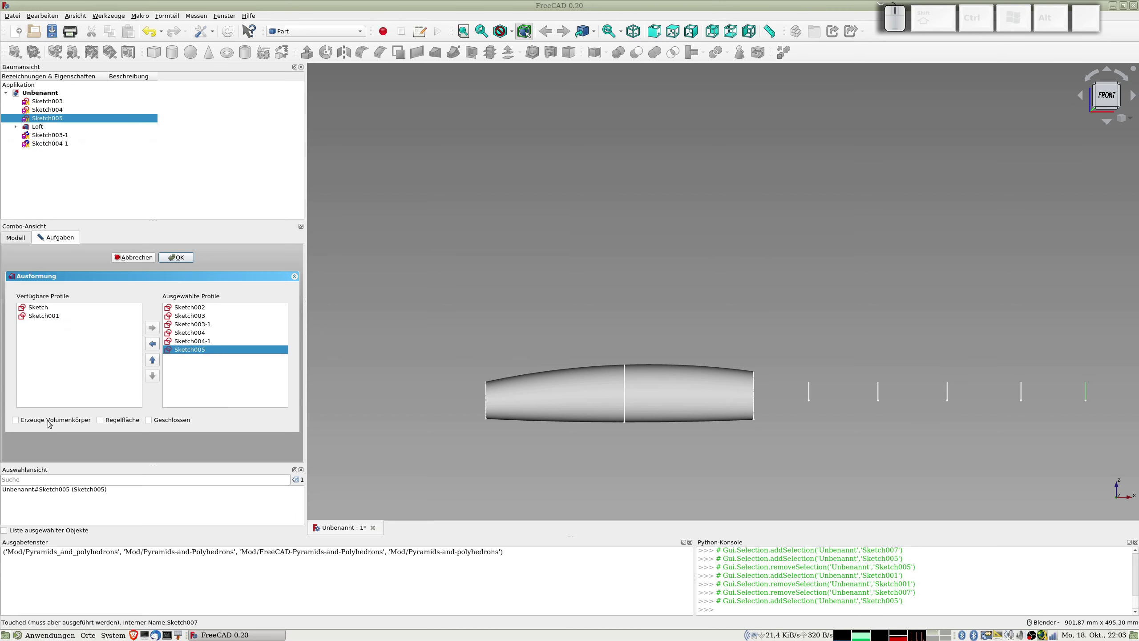
{"action": "left_click", "coordinate": [25, 421]}
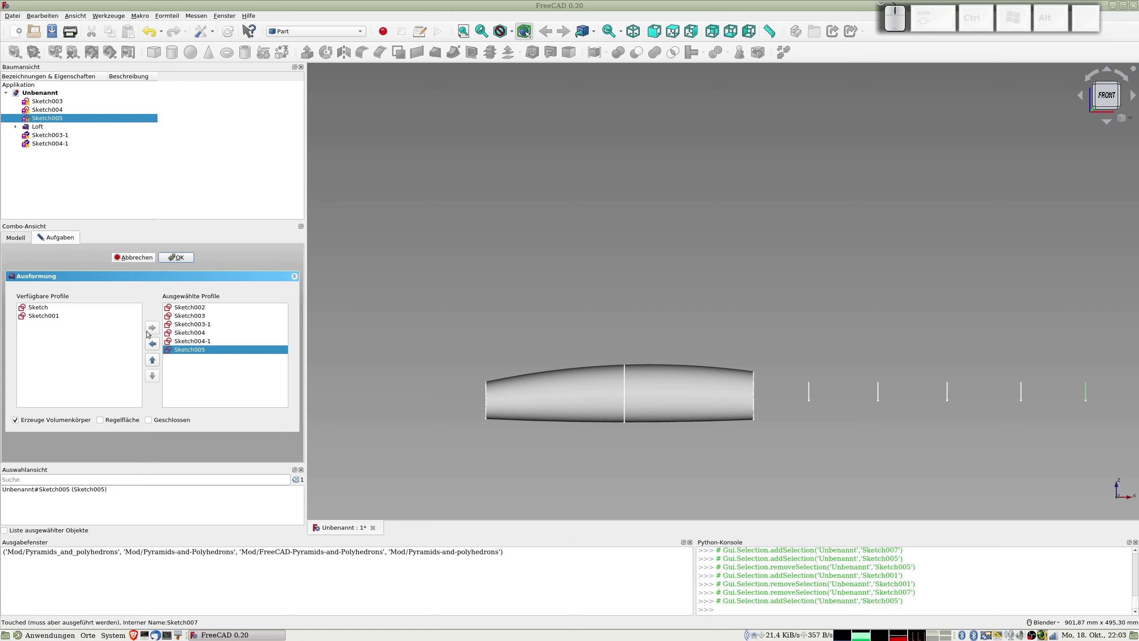
{"action": "left_click", "coordinate": [183, 256]}
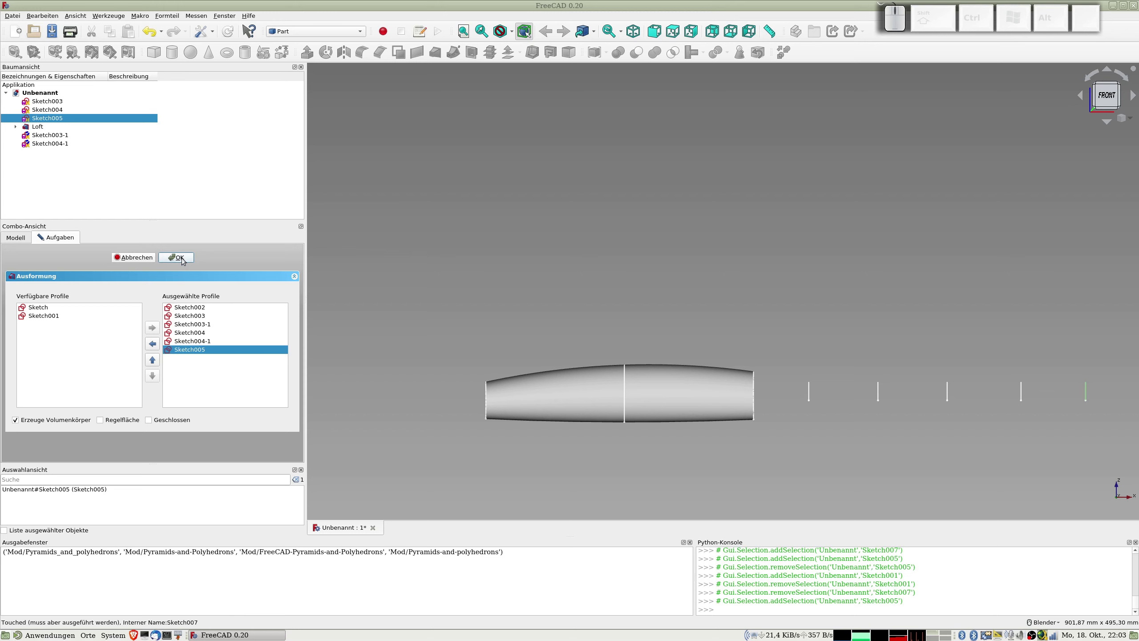
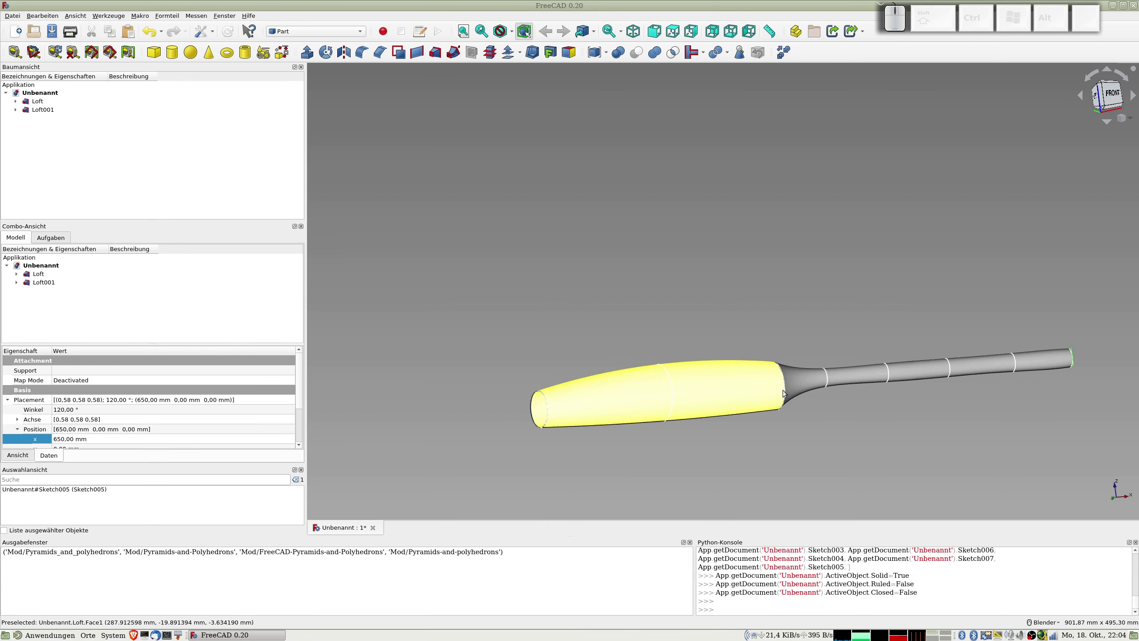
- Set the front Loft's Solid property to true and check Loft001's Solid property
{"action": "middle_click", "coordinate": [818, 426]}
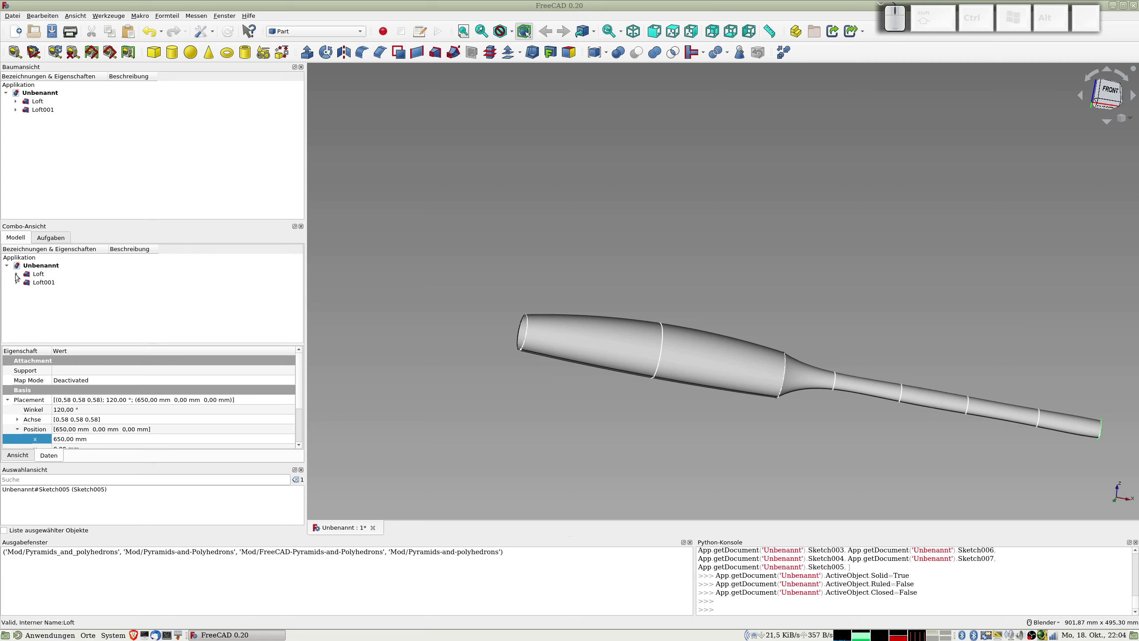
{"action": "left_click", "coordinate": [17, 272]}
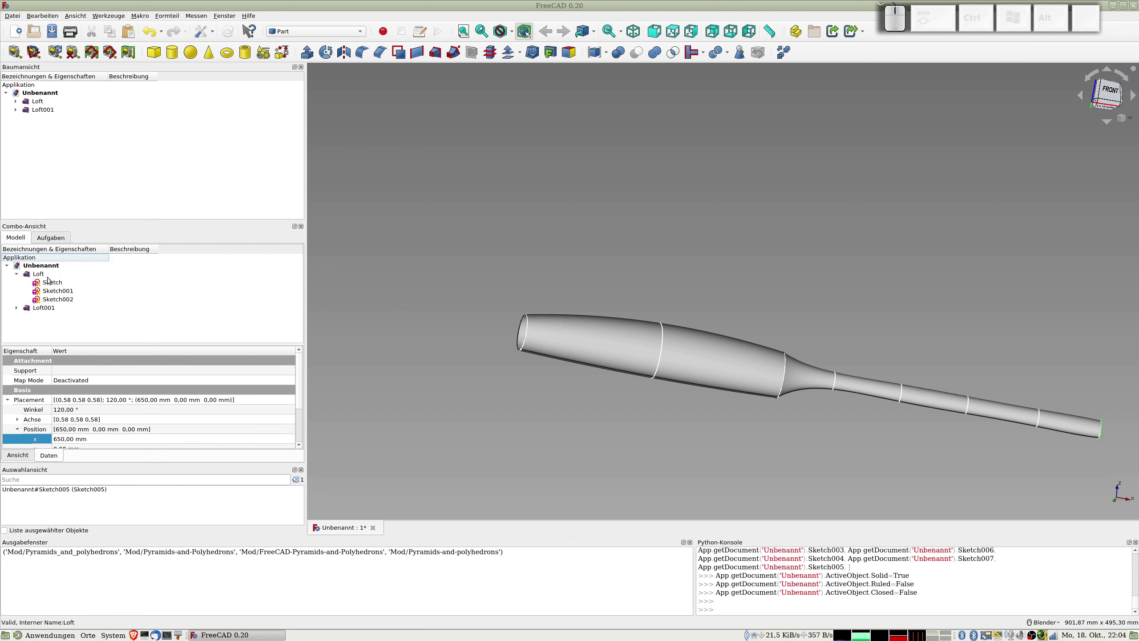
{"action": "left_click", "coordinate": [46, 273]}
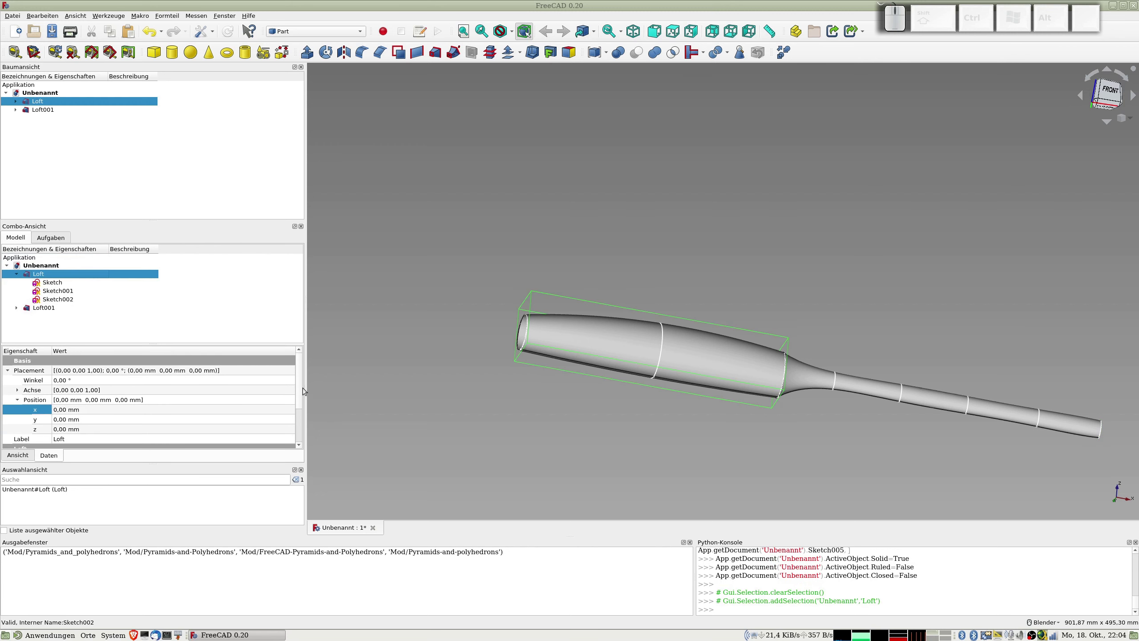
{"action": "left_click_drag", "start_coordinate": [302, 388], "coordinate": [162, 427]}
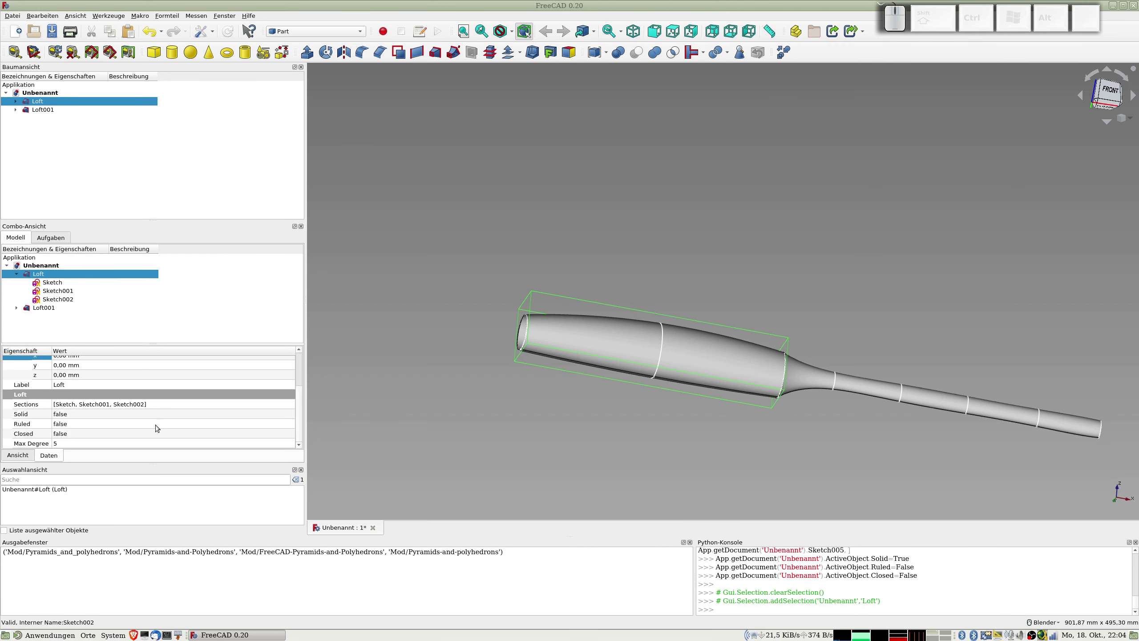
{"action": "left_click", "coordinate": [98, 415]}
{"action": "left_click", "coordinate": [76, 408]}
{"action": "left_click", "coordinate": [75, 421]}
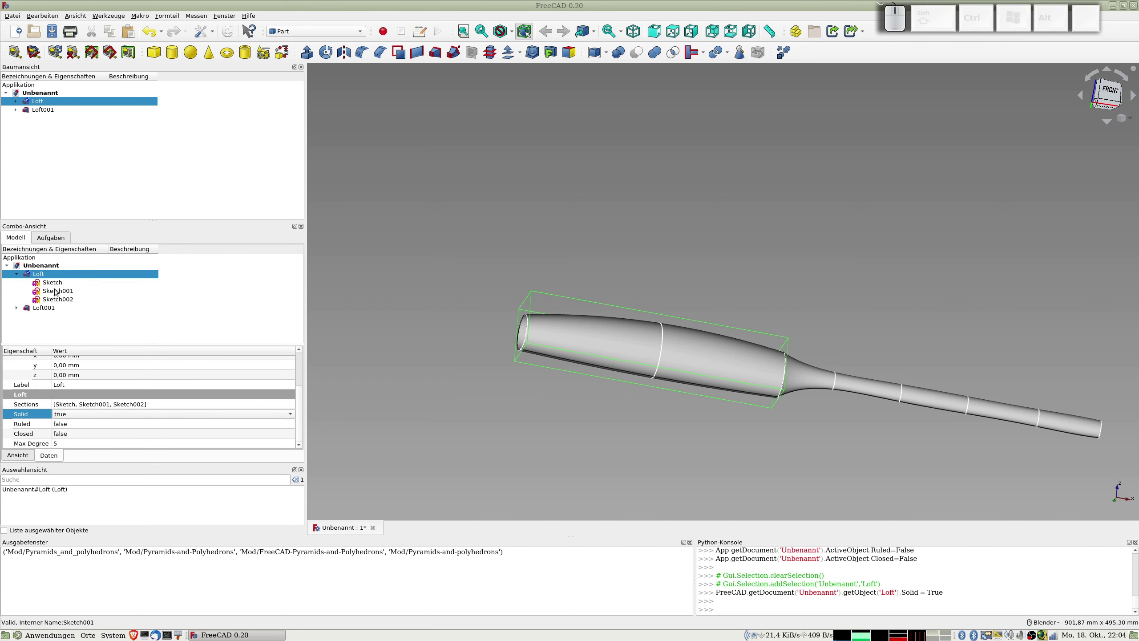
{"action": "left_click", "coordinate": [48, 306]}
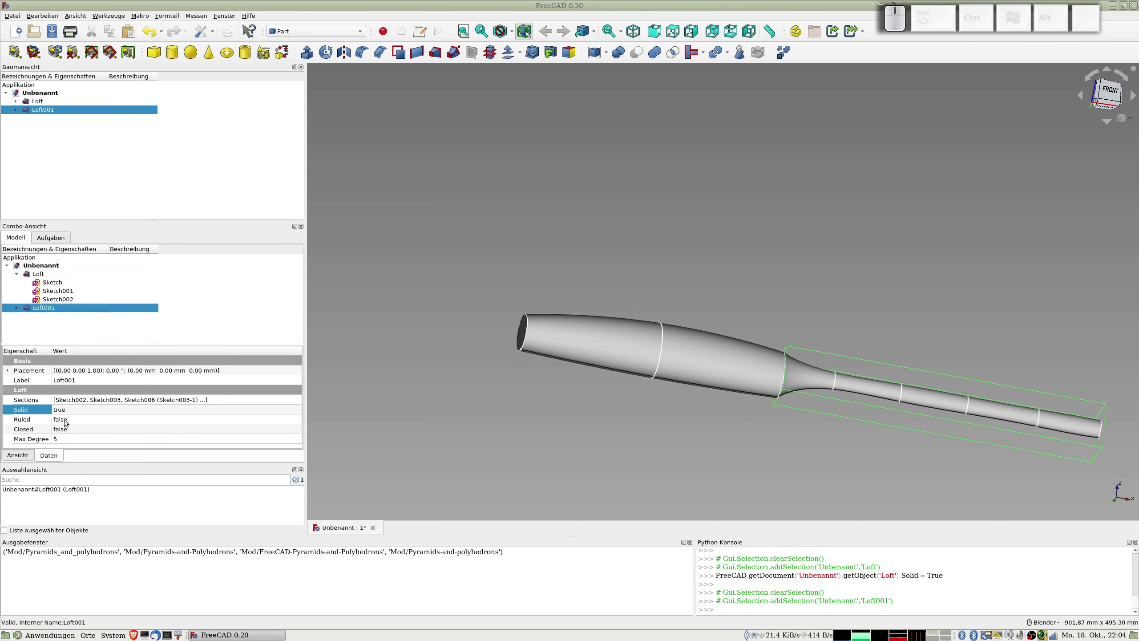
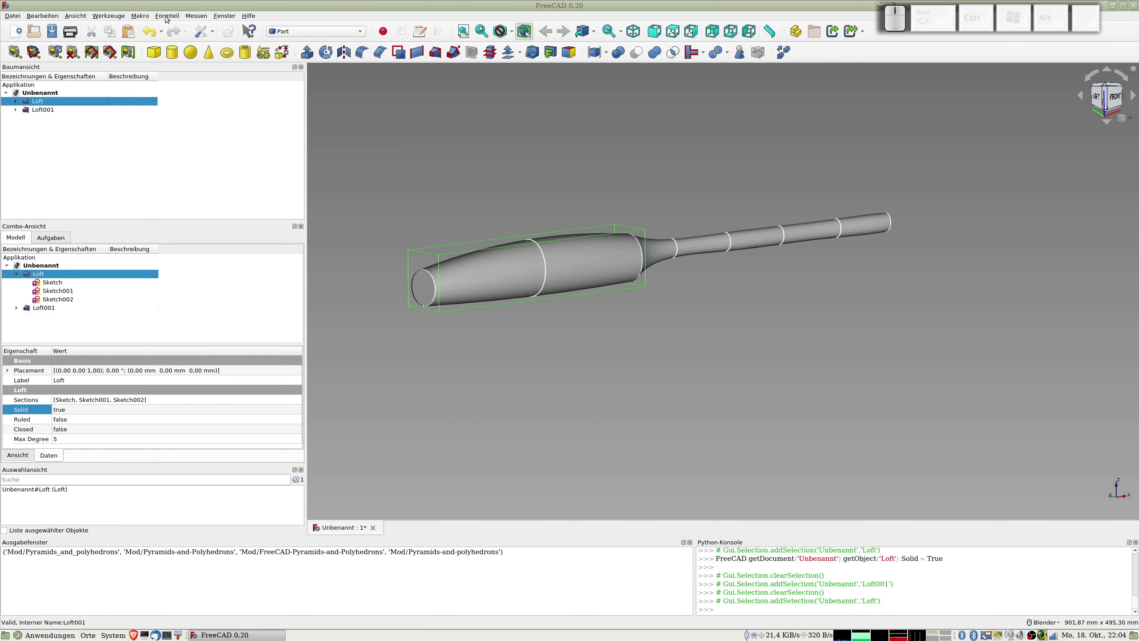
- Create refined-shape copies of Loft and Loft001 via Part > Create a copy > Refine shape
{"action": "left_click", "coordinate": [163, 11]}
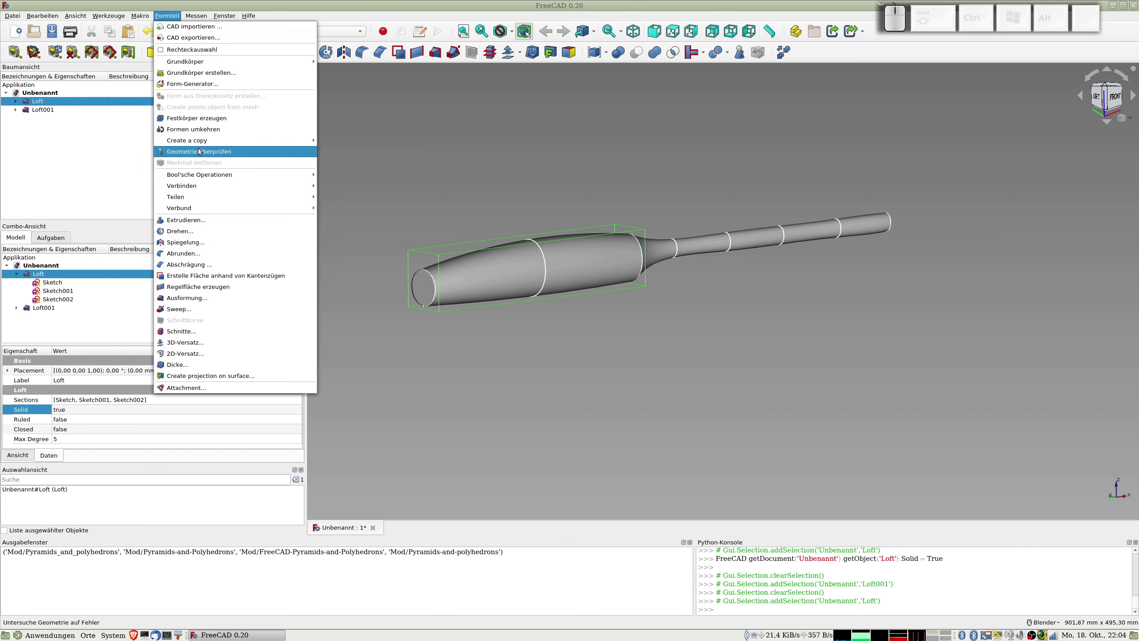
{"action": "left_click", "coordinate": [194, 136]}
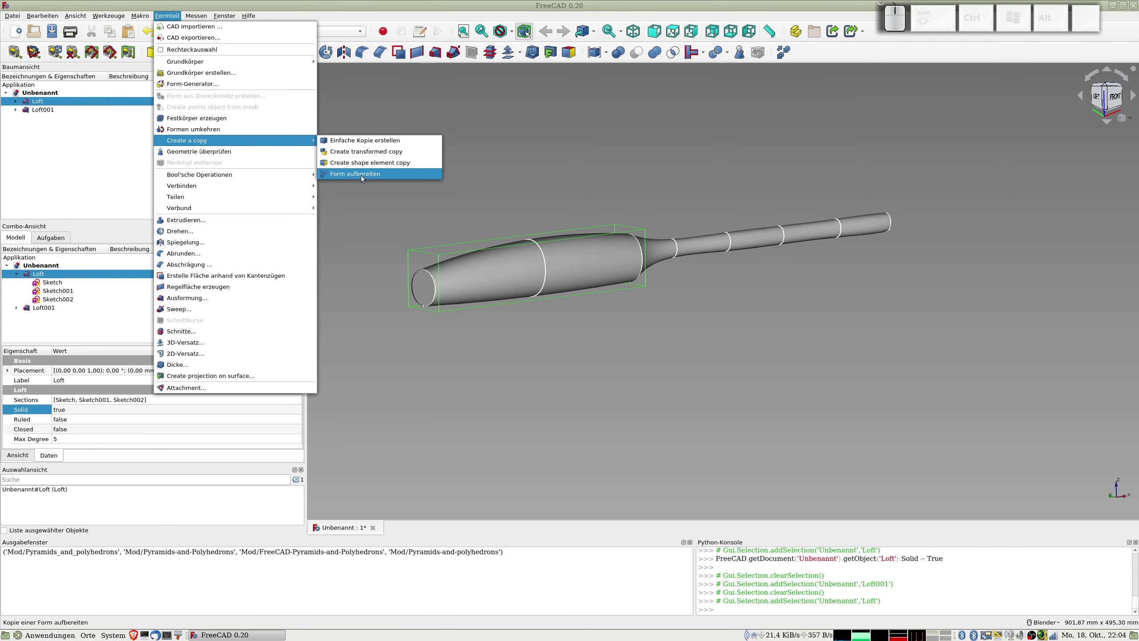
{"action": "left_click", "coordinate": [365, 174]}
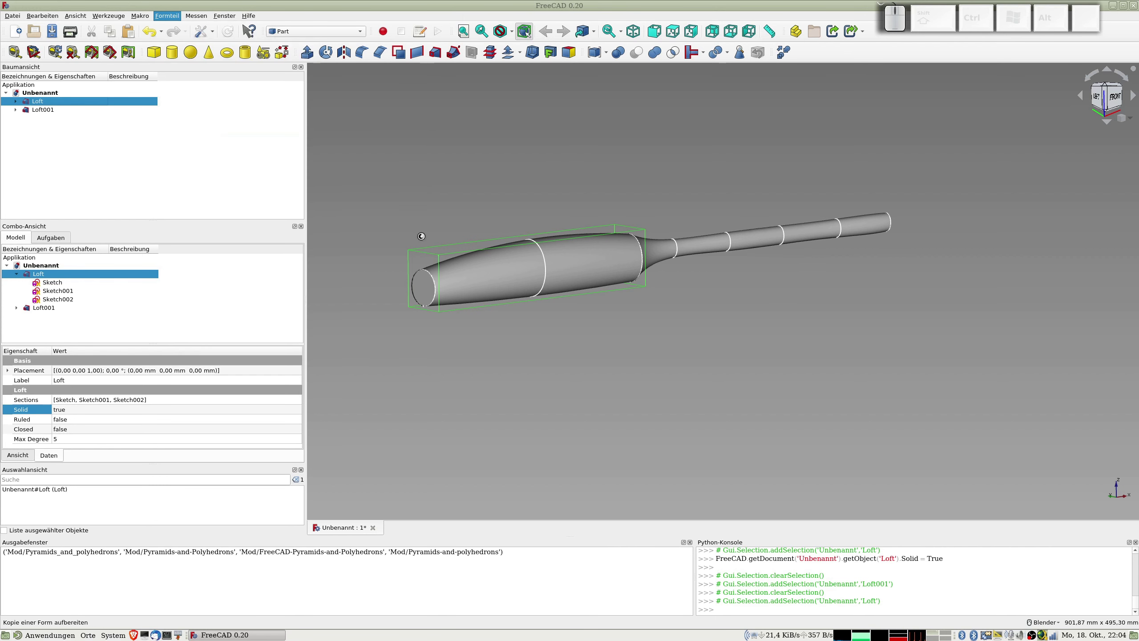
{"action": "left_click", "coordinate": [45, 121]}
{"action": "left_click", "coordinate": [41, 109]}
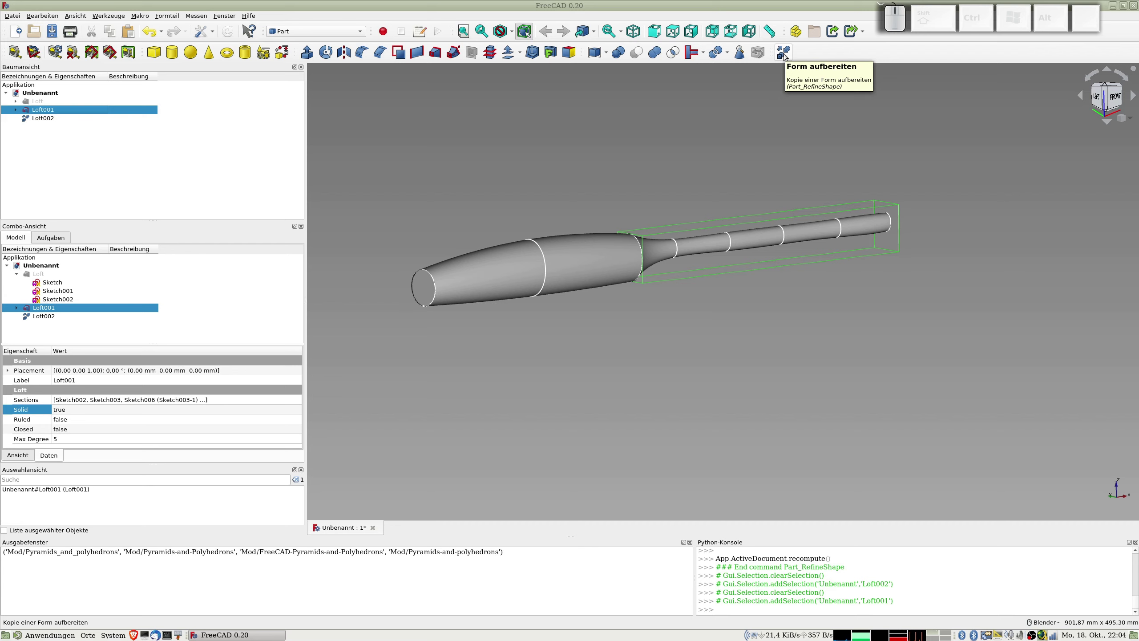
{"action": "left_click", "coordinate": [785, 51]}
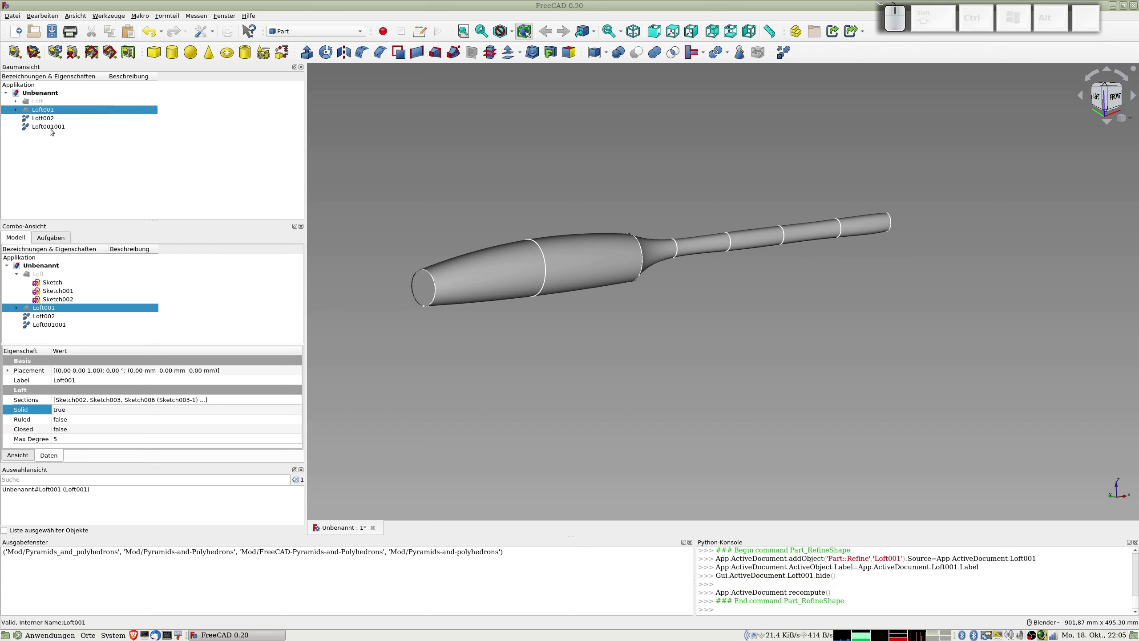
- Hide the section sketches of both lofts and orbit to inspect the fuselage
{"action": "left_click", "coordinate": [16, 108]}
{"action": "left_click", "coordinate": [68, 112]}
{"action": "left_click", "coordinate": [62, 159]}
{"action": "key", "text": "shift+space"}
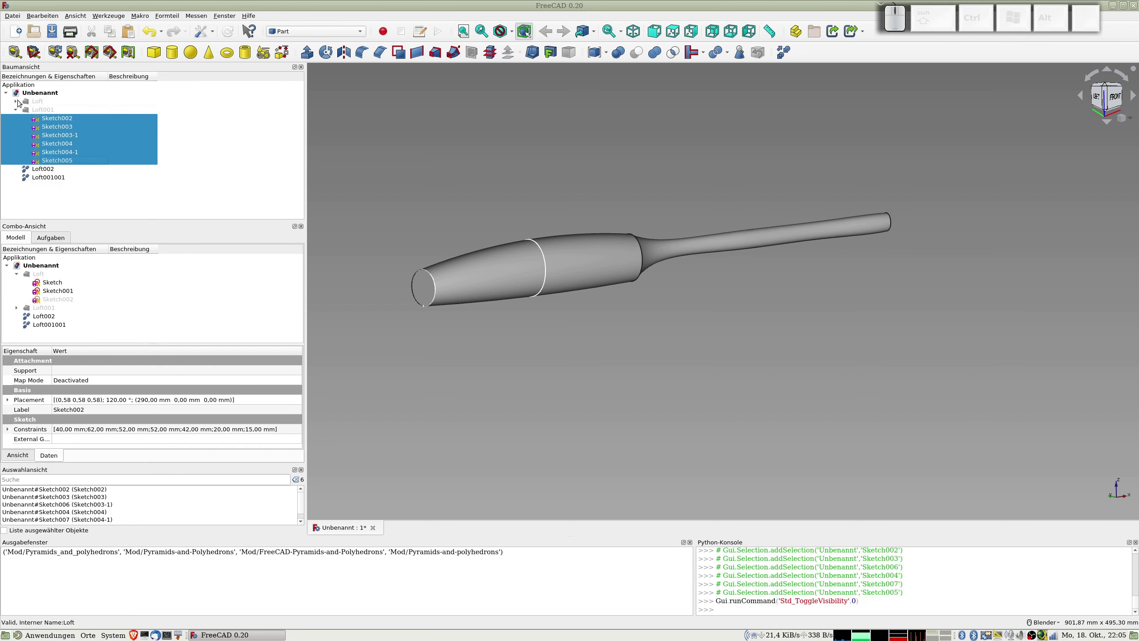
{"action": "left_click", "coordinate": [15, 98]}
{"action": "left_click", "coordinate": [50, 112]}
{"action": "left_click", "coordinate": [48, 118]}
{"action": "key", "text": "space"}
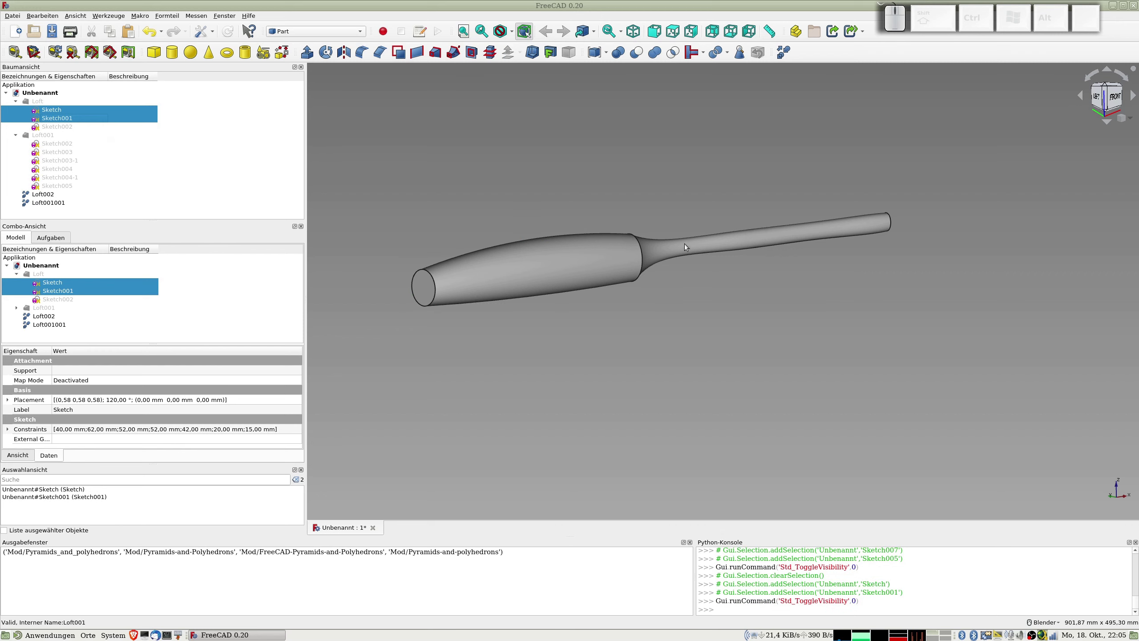
{"action": "left_click_drag", "start_coordinate": [728, 295], "coordinate": [625, 272]}
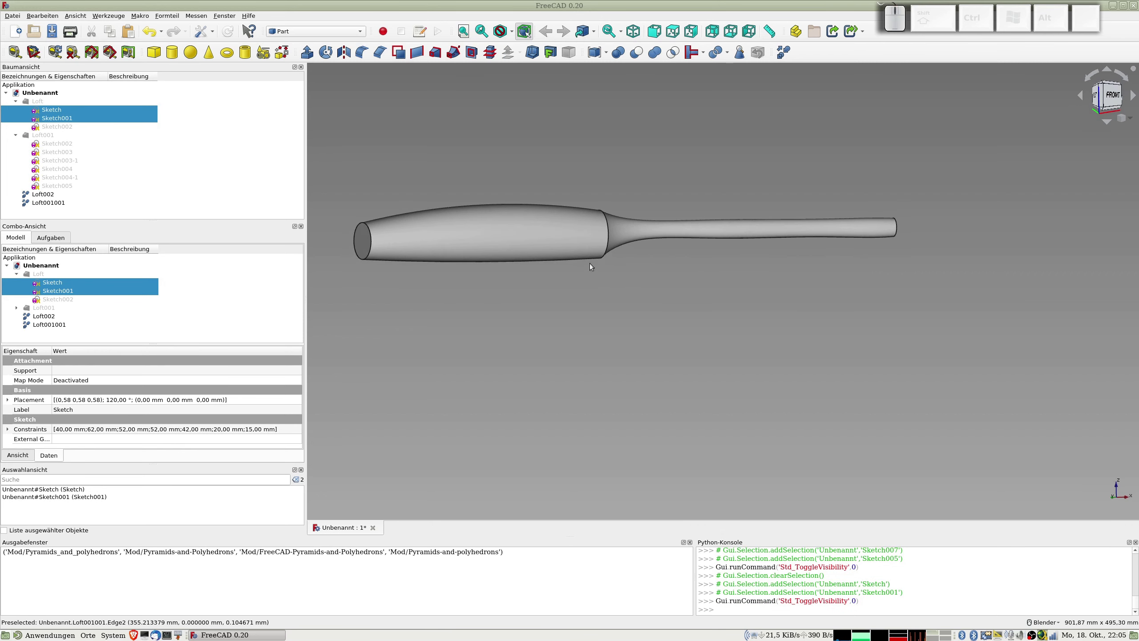
{"action": "left_click_drag", "start_coordinate": [548, 239], "coordinate": [516, 219]}
{"action": "middle_click", "coordinate": [421, 318]}
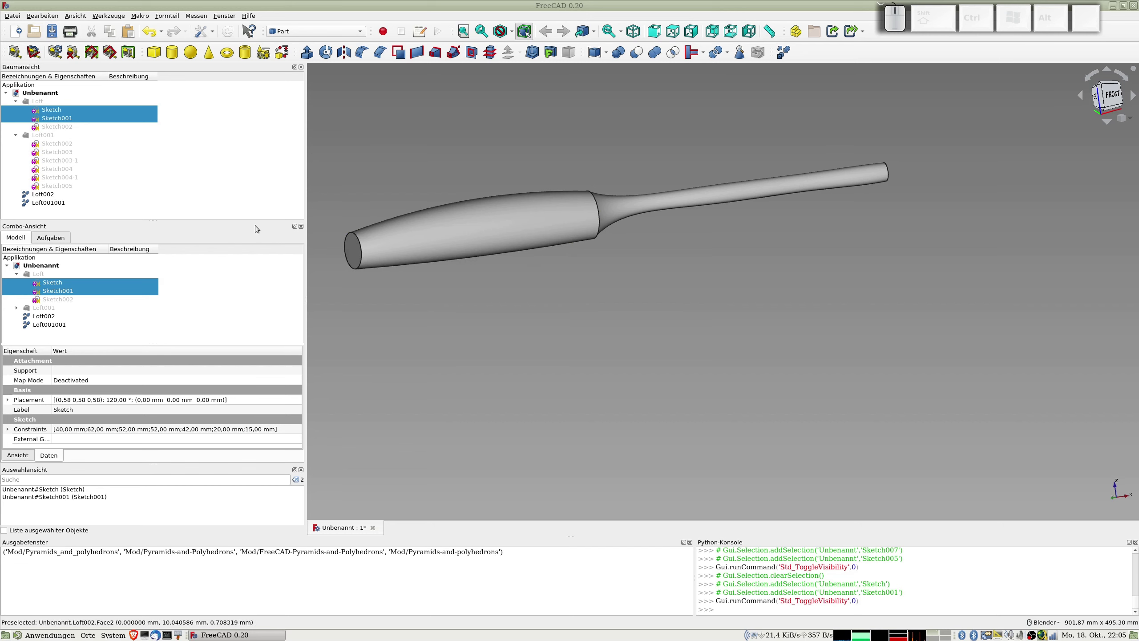
- Fuse Loft002 and Loft001001 with Part Union and make a refined copy Fusion001
{"action": "left_click", "coordinate": [53, 194]}
{"action": "left_click", "coordinate": [56, 205]}
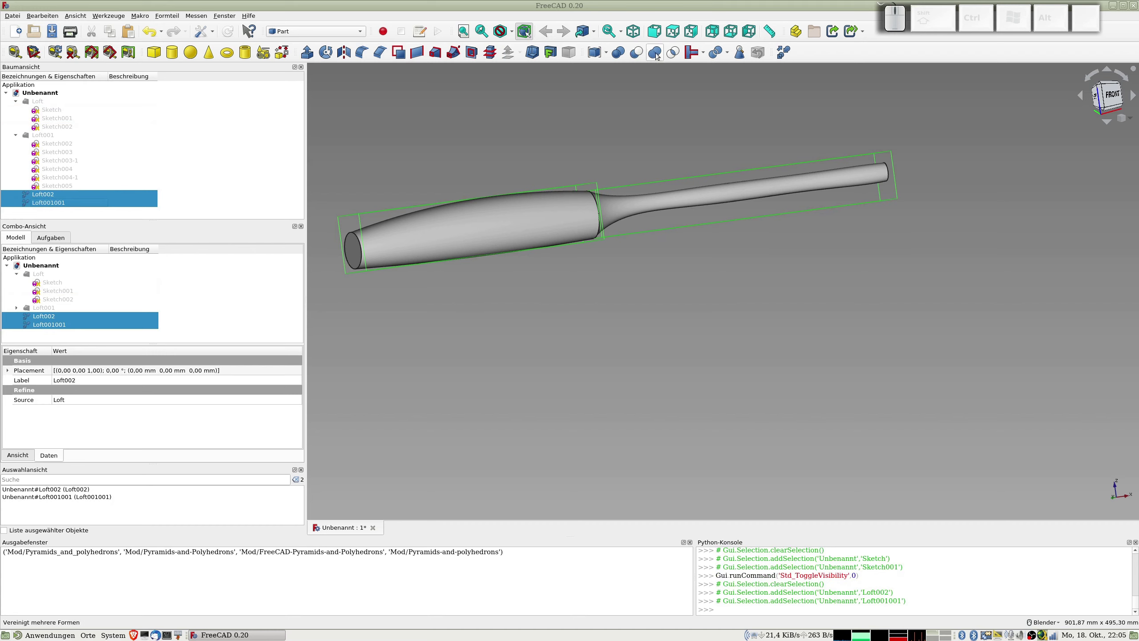
{"action": "left_click", "coordinate": [657, 51]}
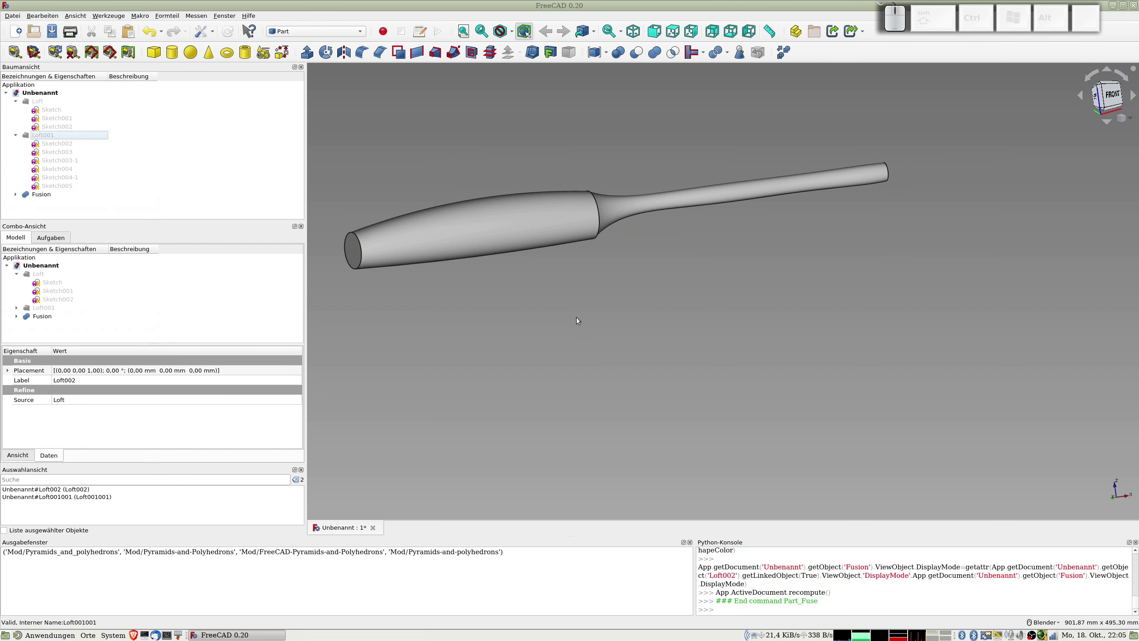
{"action": "left_click", "coordinate": [44, 196]}
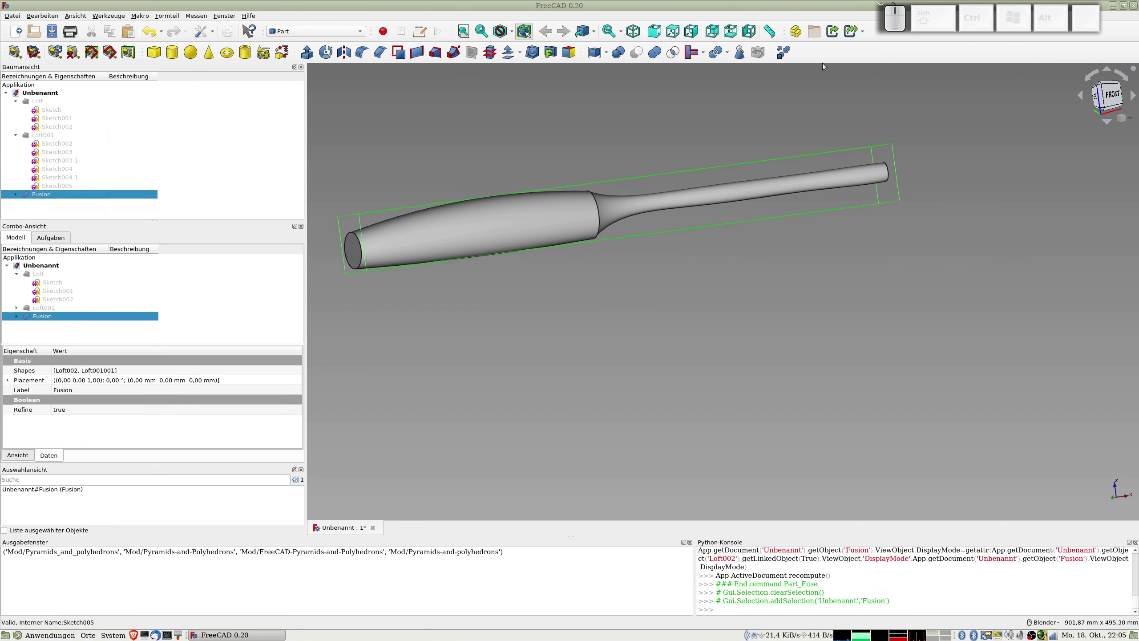
{"action": "left_click", "coordinate": [791, 53]}
- Select both open end faces of the Fusion001 fuselage
{"action": "scroll", "scroll_direction": "down", "scroll_amount": 3}
{"action": "left_click", "coordinate": [49, 206]}
{"action": "left_click", "coordinate": [357, 241]}
{"action": "scroll", "scroll_direction": "down", "scroll_amount": 3}
{"action": "left_click_drag", "start_coordinate": [743, 273], "coordinate": [885, 222]}
{"action": "scroll", "scroll_direction": "up", "scroll_amount": 3}
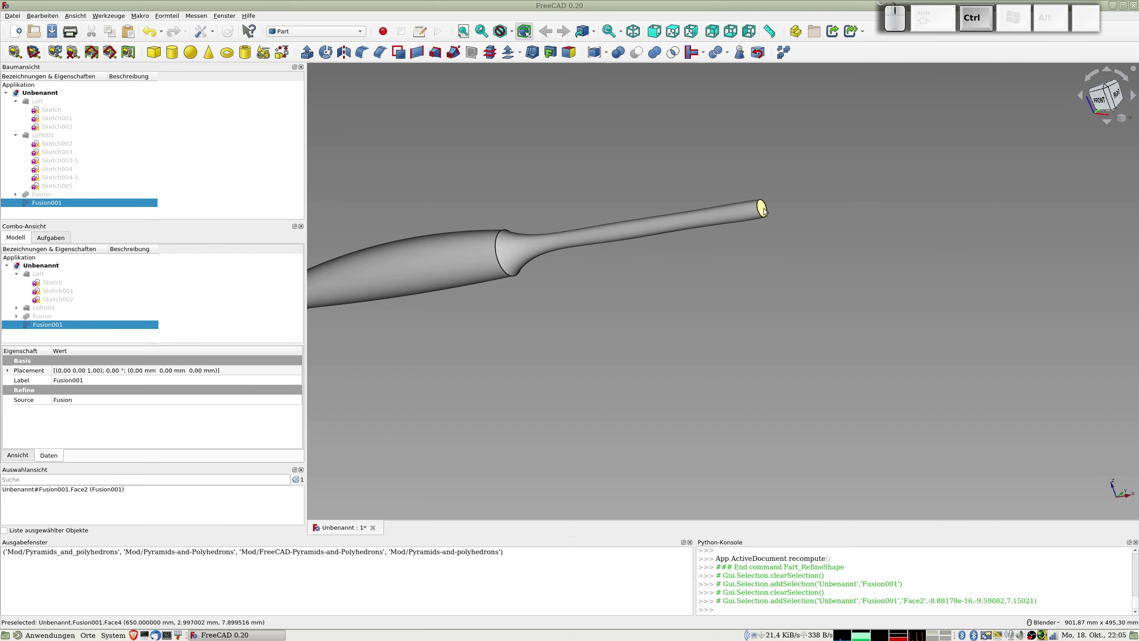
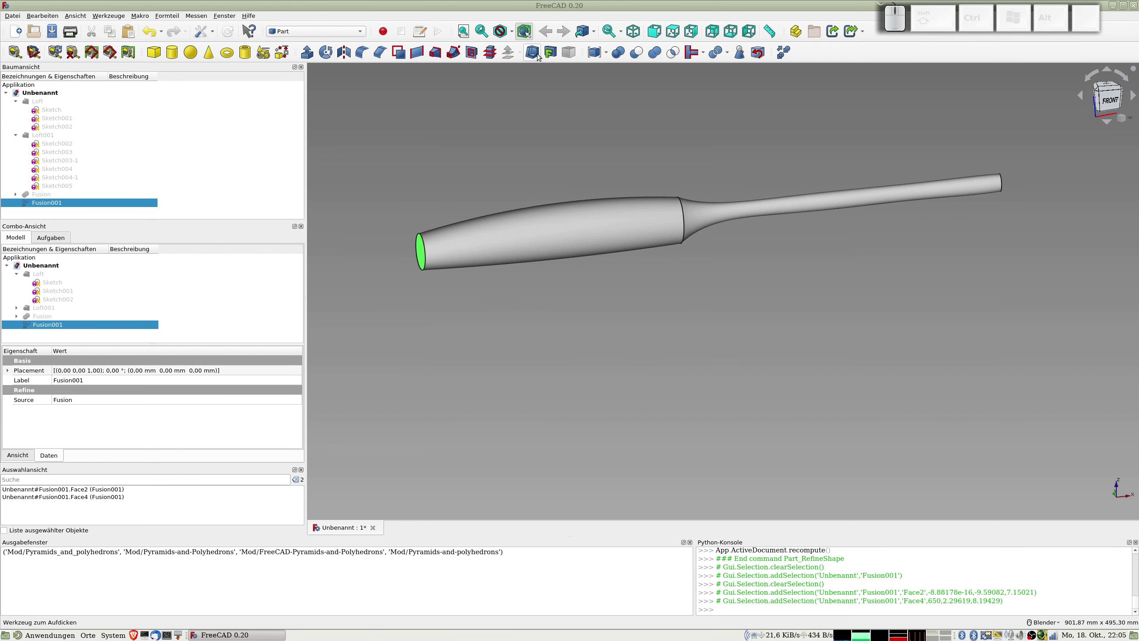
- Apply Part Thickness of 0.4 mm to hollow the fuselage with open ends, then view it from the front
{"action": "left_click", "coordinate": [534, 49]}
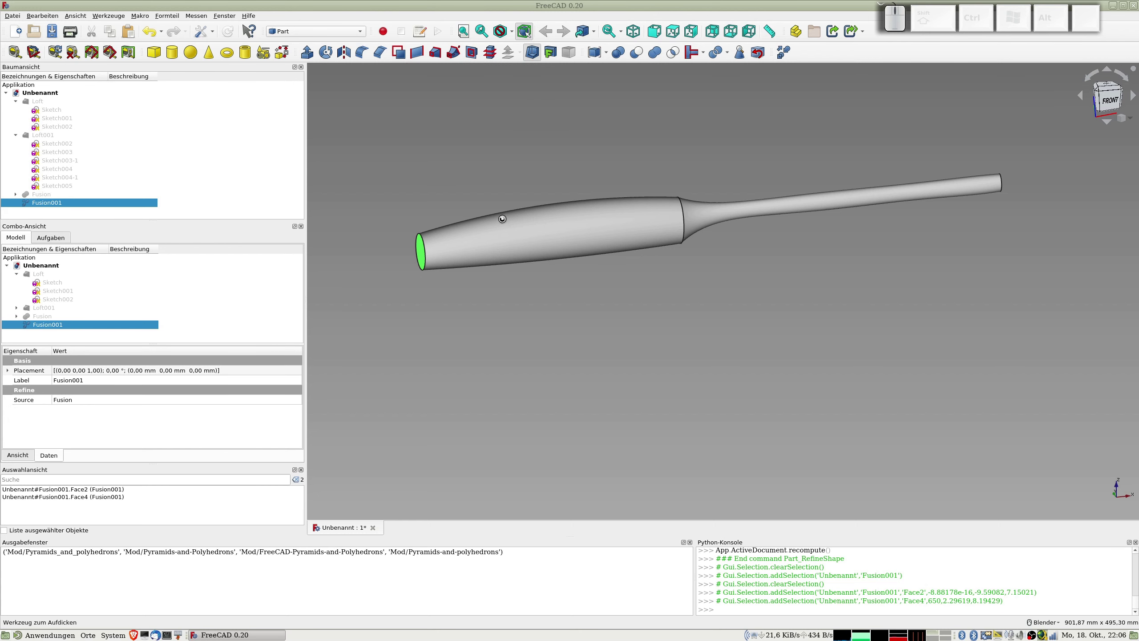
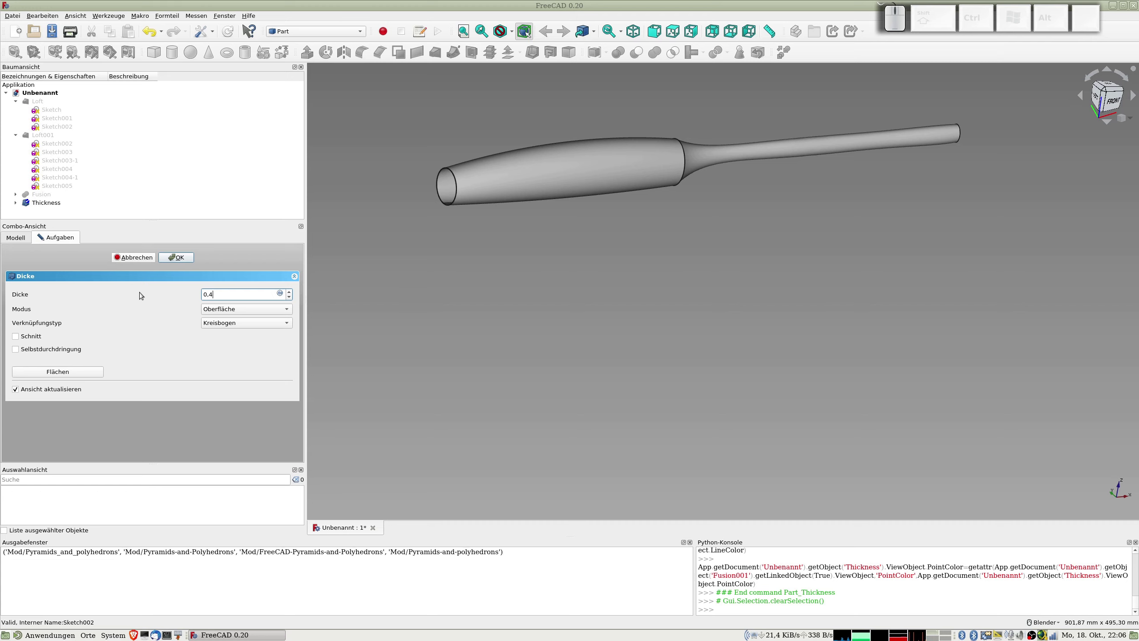
{"action": "key", "text": "KP_Enter"}
{"action": "left_click", "coordinate": [178, 252]}
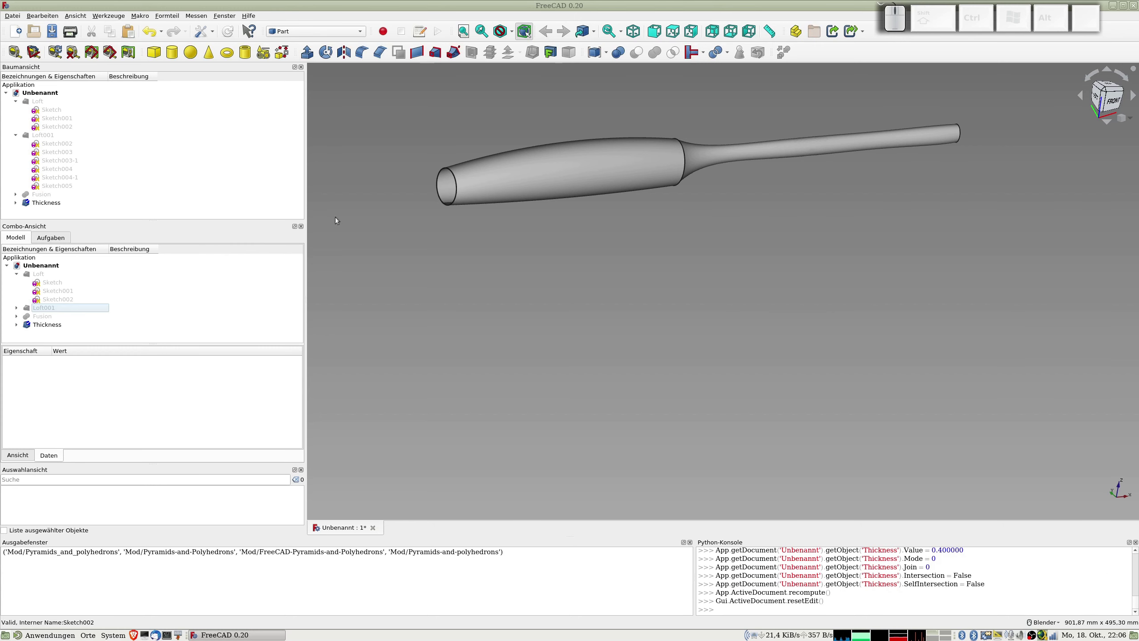
{"action": "left_click_drag", "start_coordinate": [490, 210], "coordinate": [578, 225]}
{"action": "key", "text": "KP_1"}
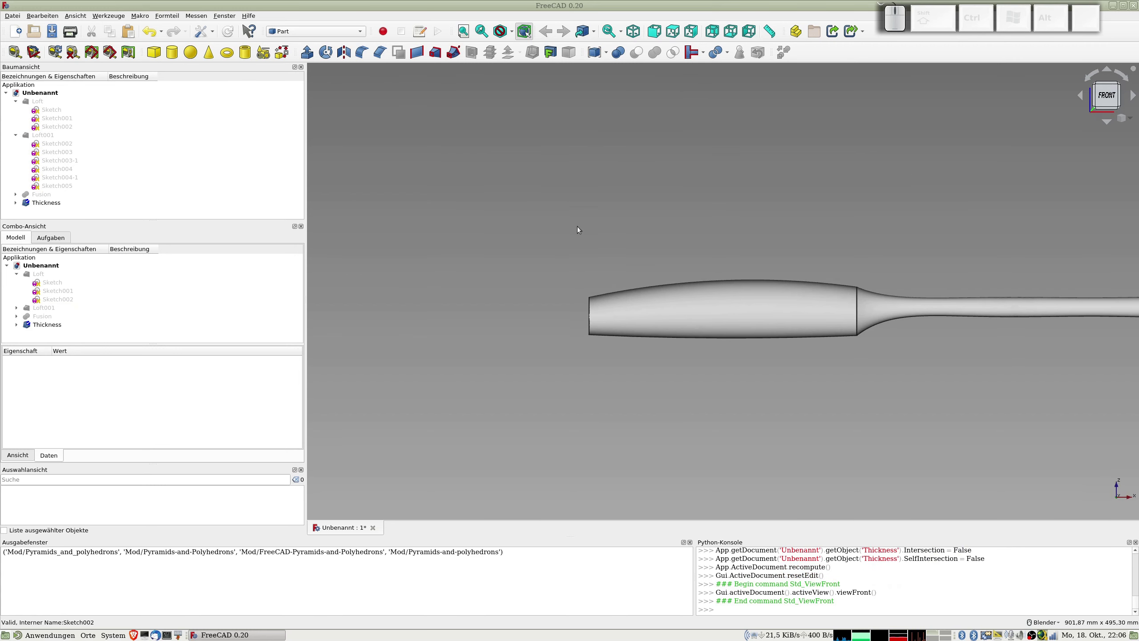
{"action": "scroll", "scroll_direction": "down", "scroll_amount": 3}
{"action": "left_click", "coordinate": [569, 244]}
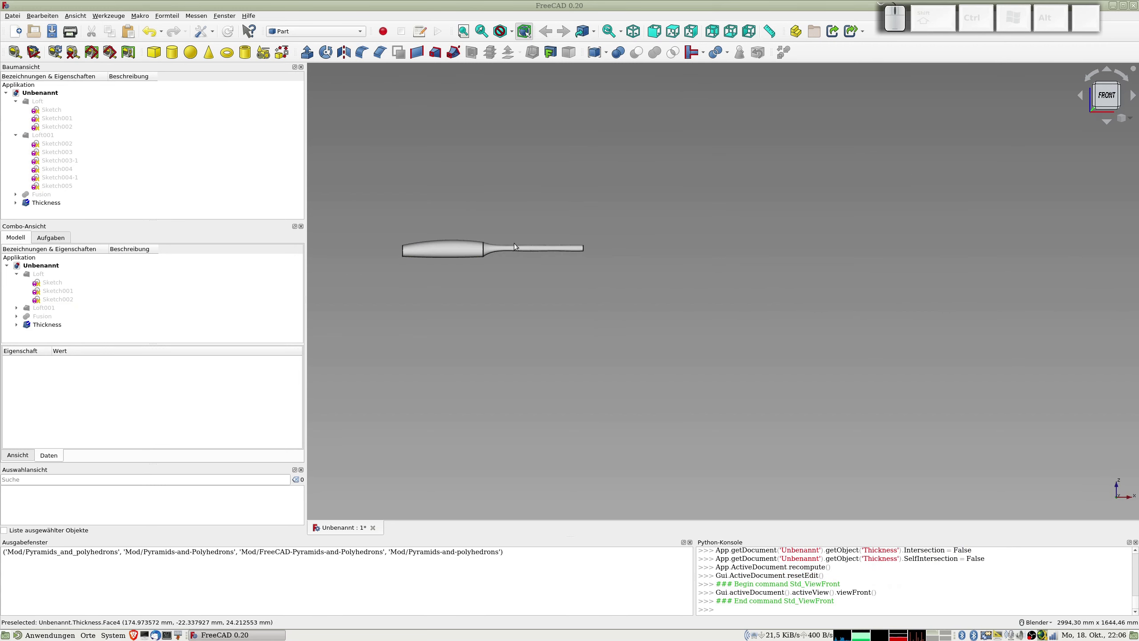
- View the fuselage from above and zoom in on it
{"action": "key", "text": "KP_2"}
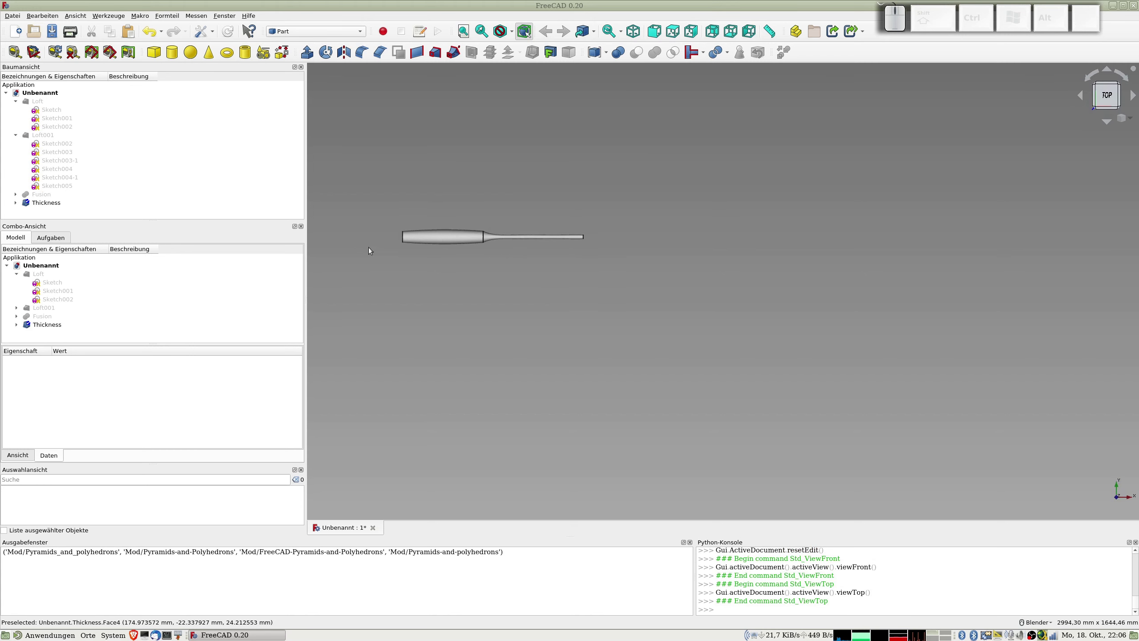
{"action": "scroll", "scroll_direction": "up", "scroll_amount": 3}
{"action": "scroll", "scroll_direction": "up", "scroll_amount": 3}
{"action": "scroll", "scroll_direction": "down", "scroll_amount": 3}
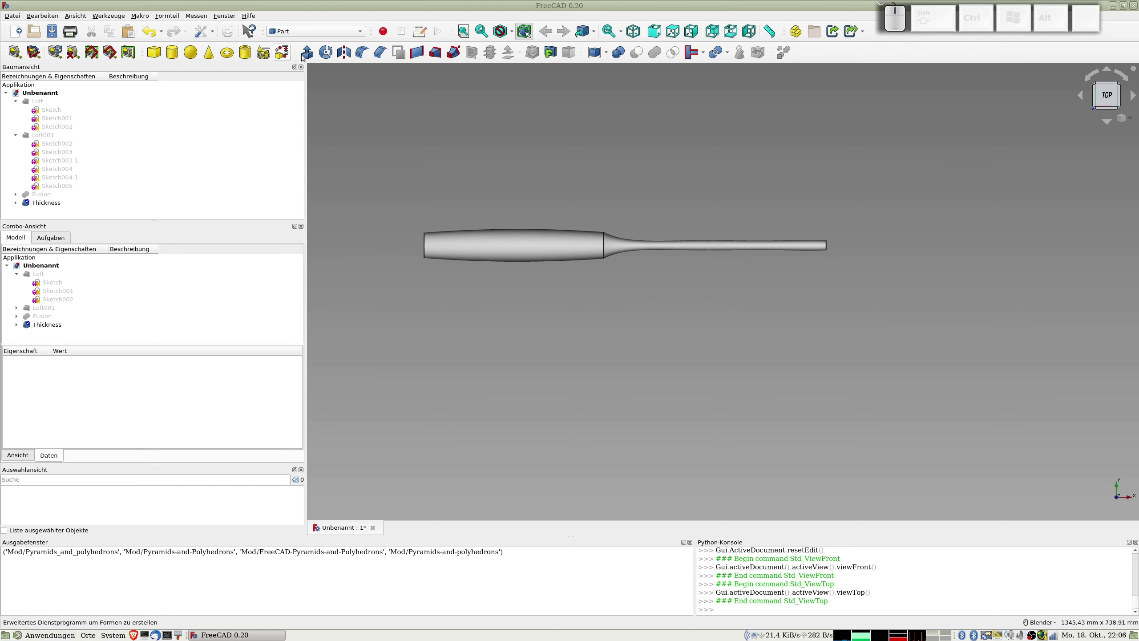
- Switch from the workbench dropdown to the Part Design workbench
{"action": "left_click", "coordinate": [365, 86]}
{"action": "left_click", "coordinate": [292, 26]}
{"action": "left_click", "coordinate": [297, 39]}
{"action": "left_click", "coordinate": [439, 146]}
- Create a new Body and start a sketch in it on the XY_Plane
{"action": "left_click", "coordinate": [18, 71]}
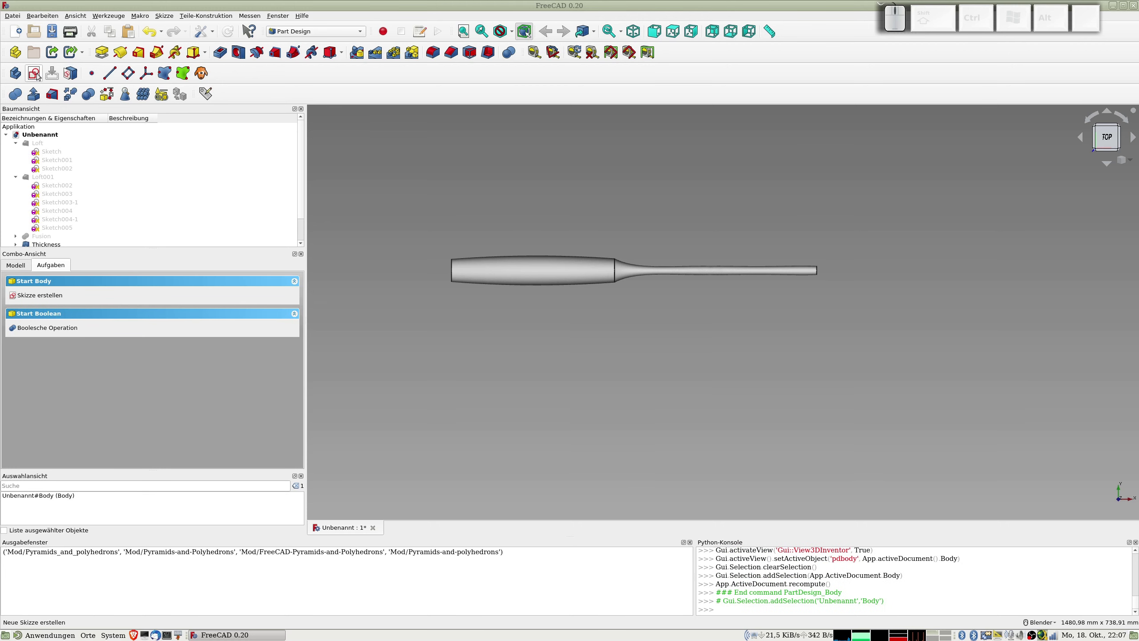
{"action": "scroll", "scroll_direction": "down", "scroll_amount": 3}
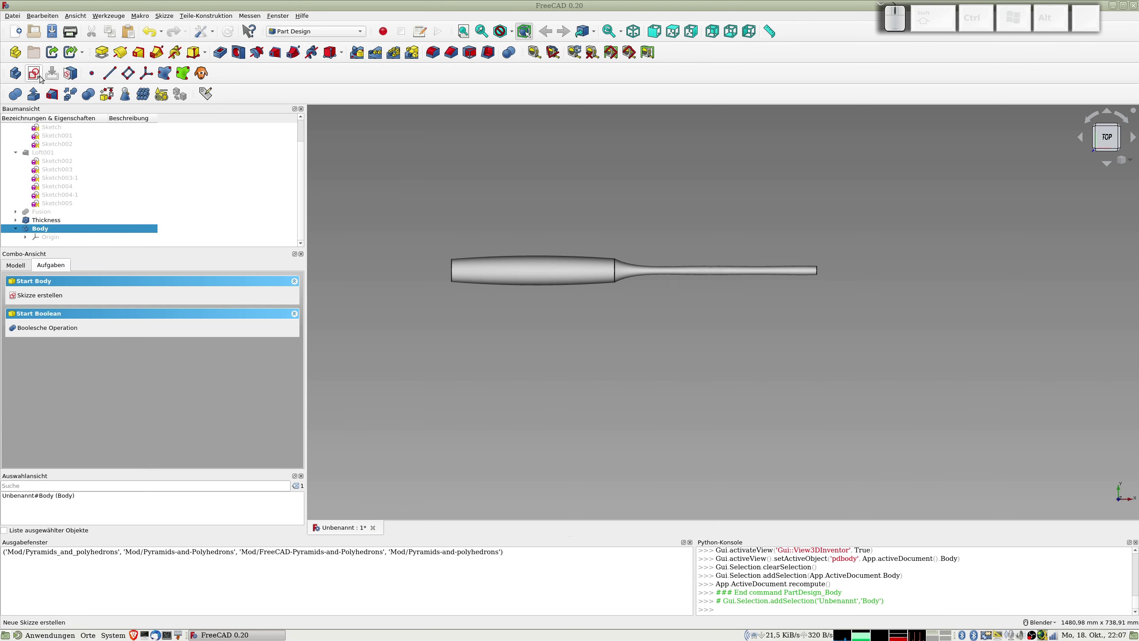
{"action": "left_click", "coordinate": [39, 76]}
{"action": "left_click", "coordinate": [35, 318]}
- Start a sketch on the XY plane with section view and drag the ellipse down onto the fuselage
{"action": "left_click", "coordinate": [183, 281]}
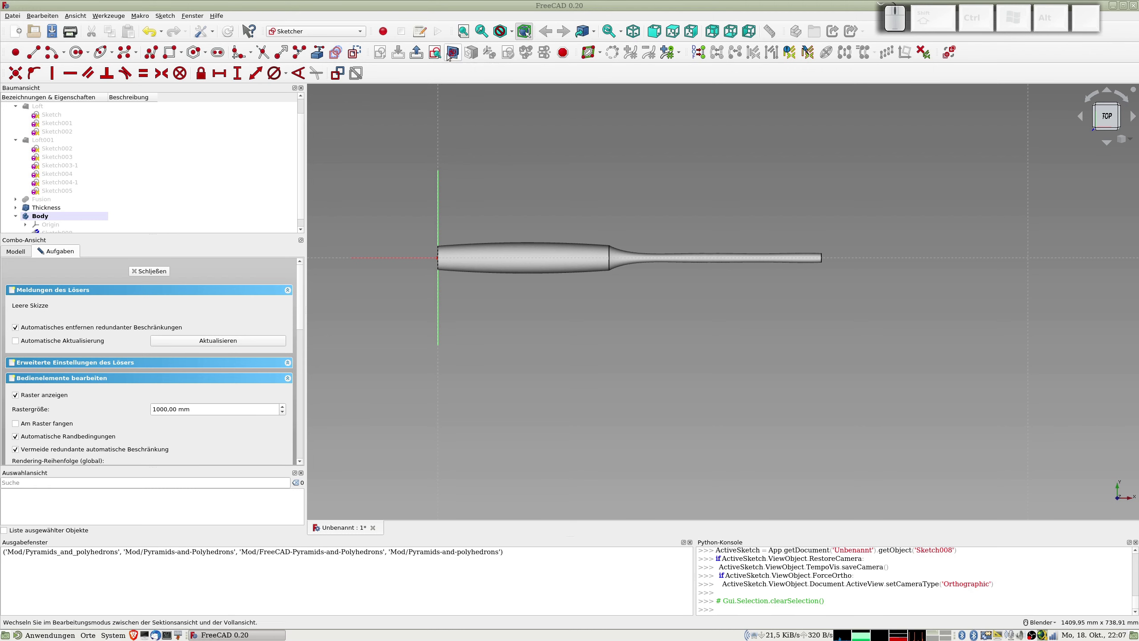
{"action": "left_click", "coordinate": [454, 55]}
{"action": "scroll", "scroll_direction": "up", "scroll_amount": 3}
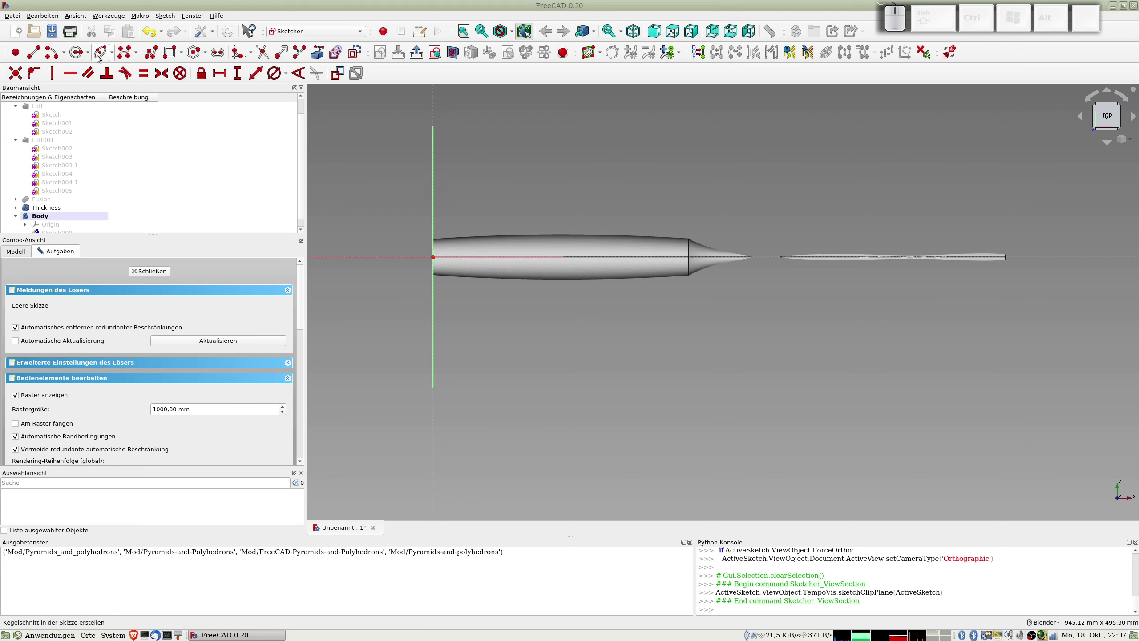
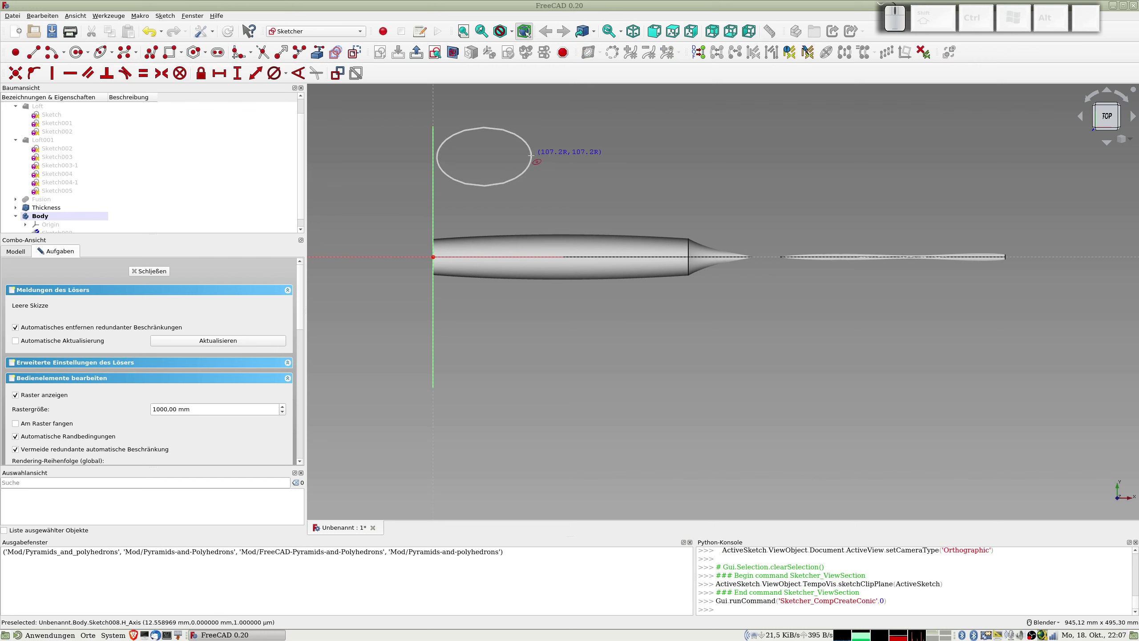
{"action": "left_click", "coordinate": [532, 153]}
{"action": "right_click", "coordinate": [514, 161]}
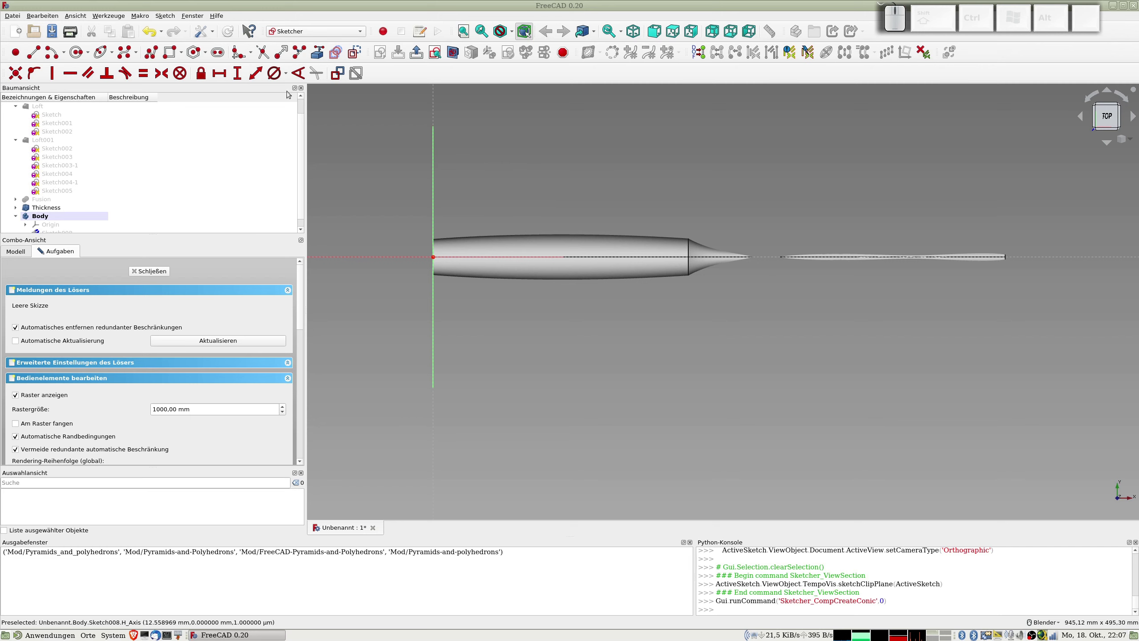
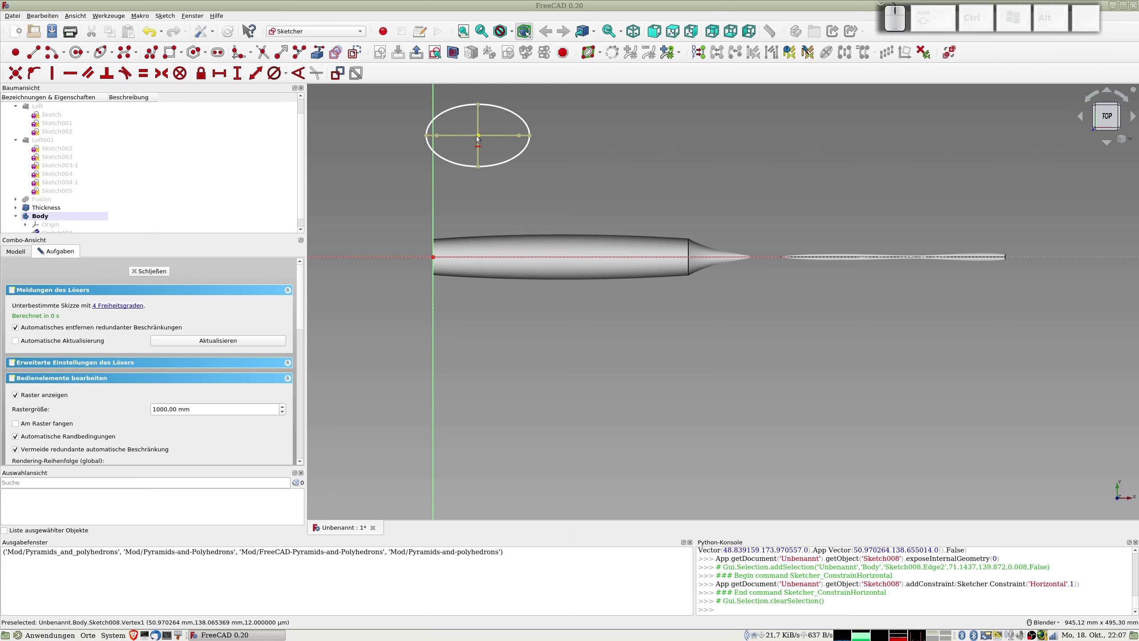
{"action": "left_click_drag", "start_coordinate": [477, 133], "coordinate": [481, 261]}
- Constrain the ellipse centre onto the fuselage's horizontal axis with a point-on-object constraint
{"action": "scroll", "scroll_direction": "up", "scroll_amount": 3}
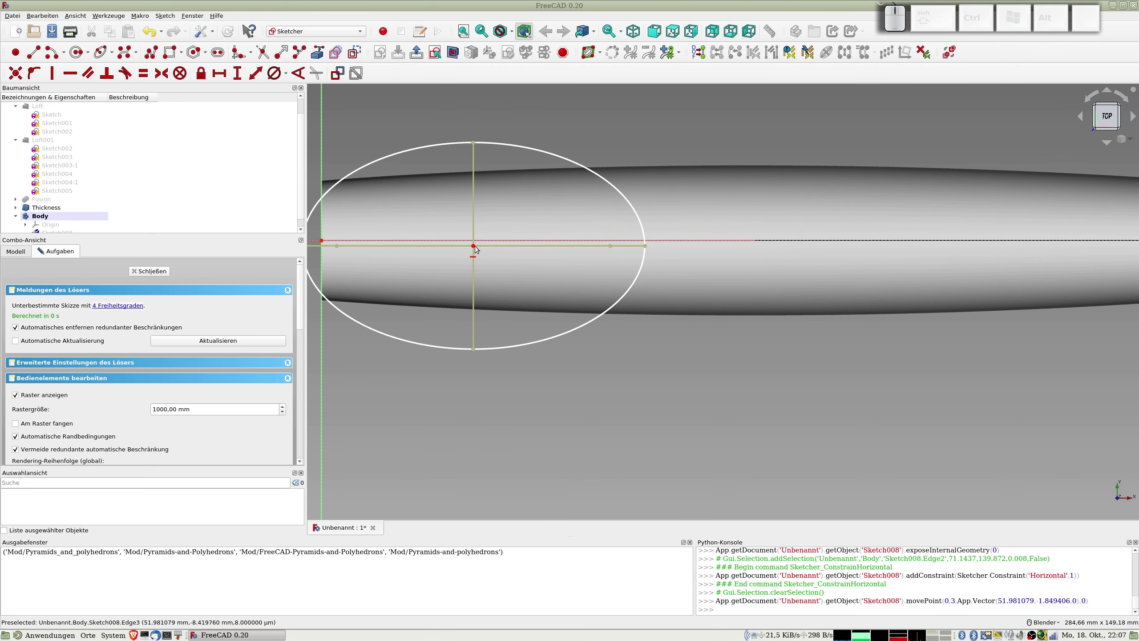
{"action": "left_click", "coordinate": [475, 244]}
{"action": "left_click", "coordinate": [484, 236]}
{"action": "key", "text": "shift+o"}
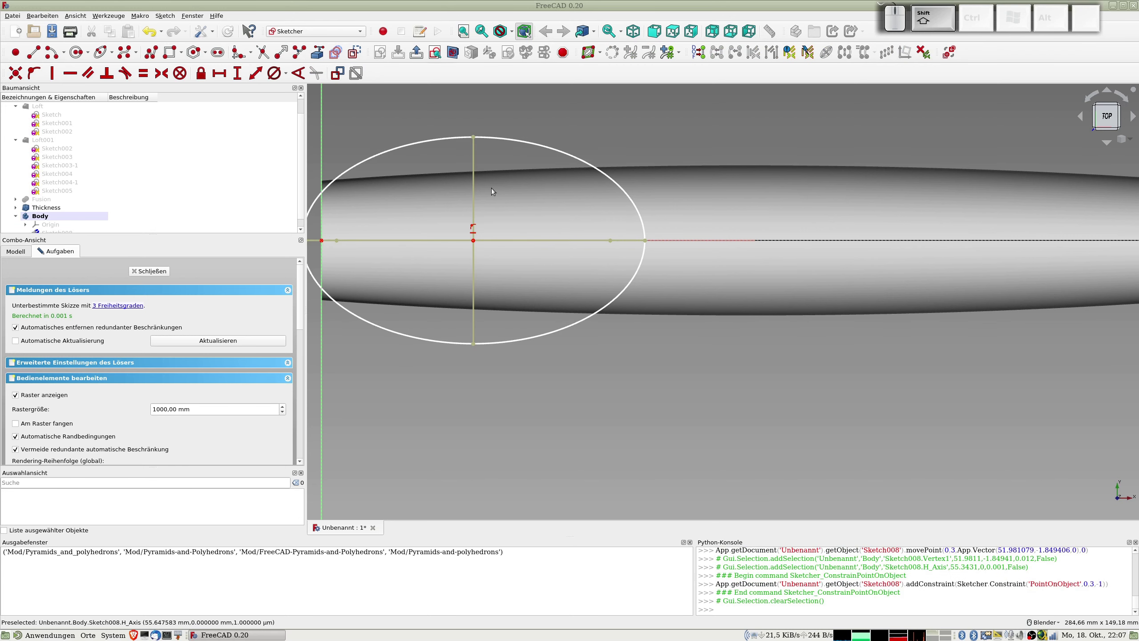
- Shrink the ellipse into a narrow oval and slide it along the axis toward the nose in top view
{"action": "scroll", "scroll_direction": "down", "scroll_amount": 3}
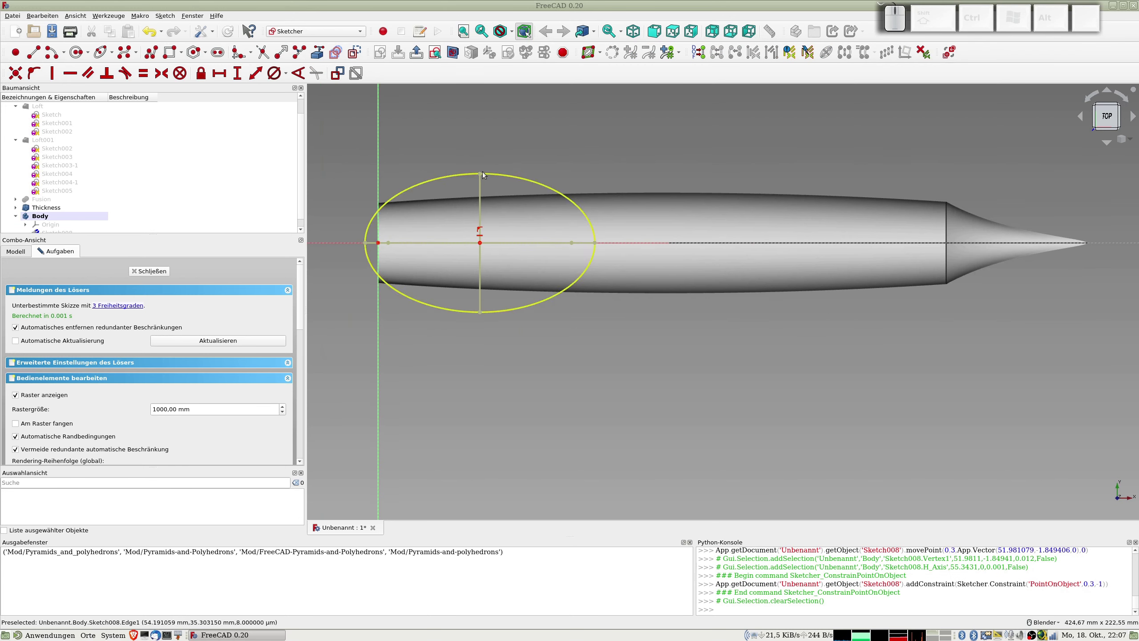
{"action": "left_click_drag", "start_coordinate": [480, 171], "coordinate": [402, 240]}
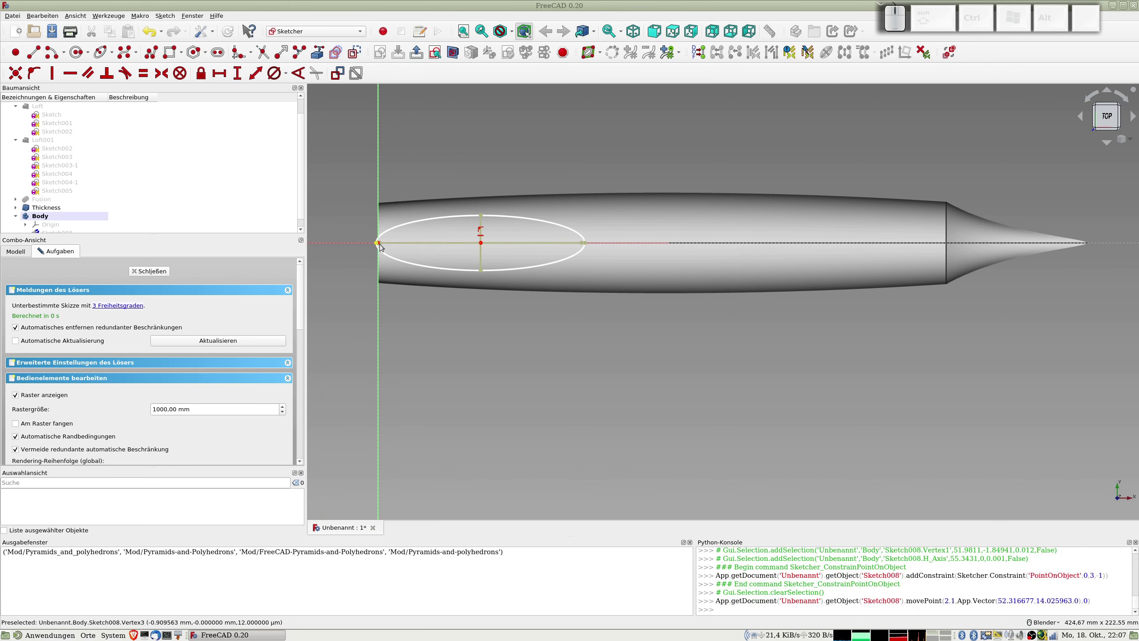
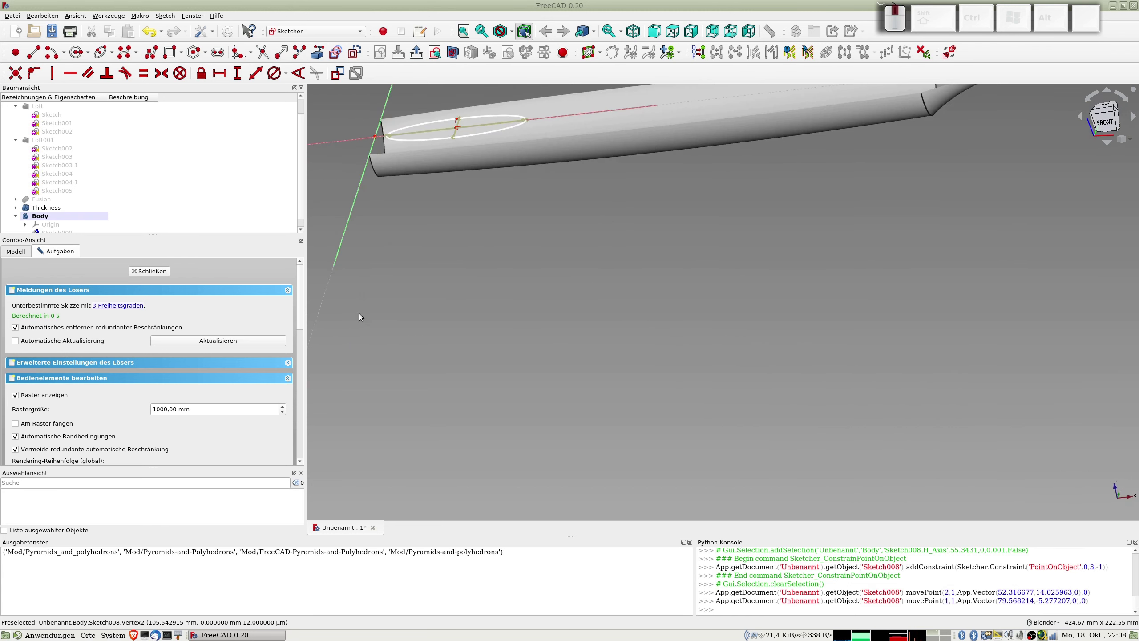
{"action": "key", "text": "KP_2"}
{"action": "left_click_drag", "start_coordinate": [482, 258], "coordinate": [501, 266]}
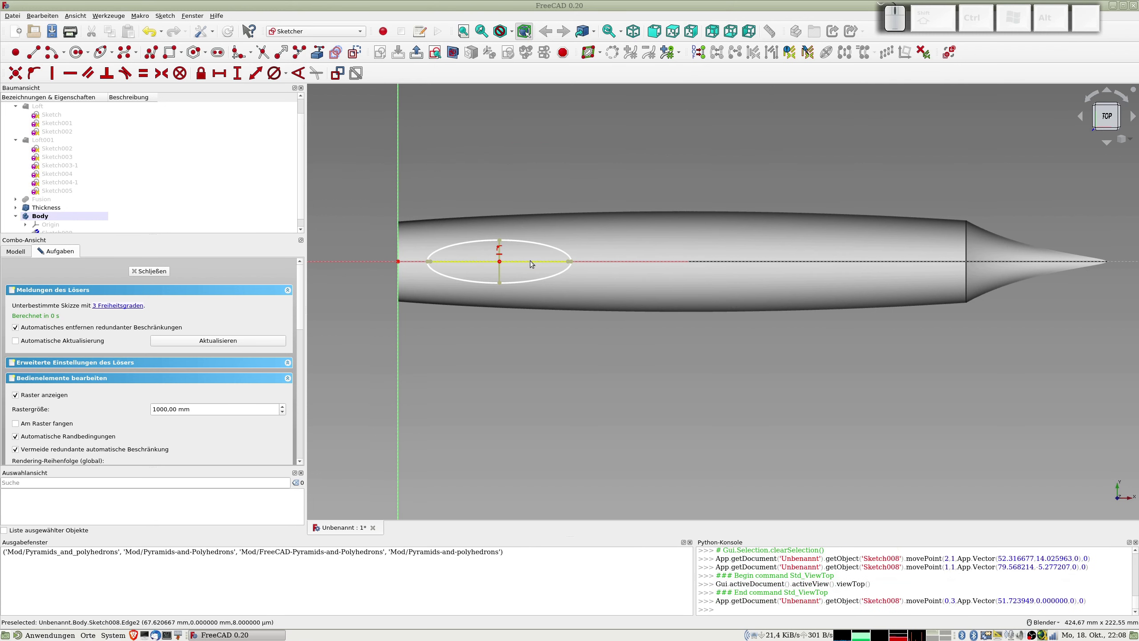
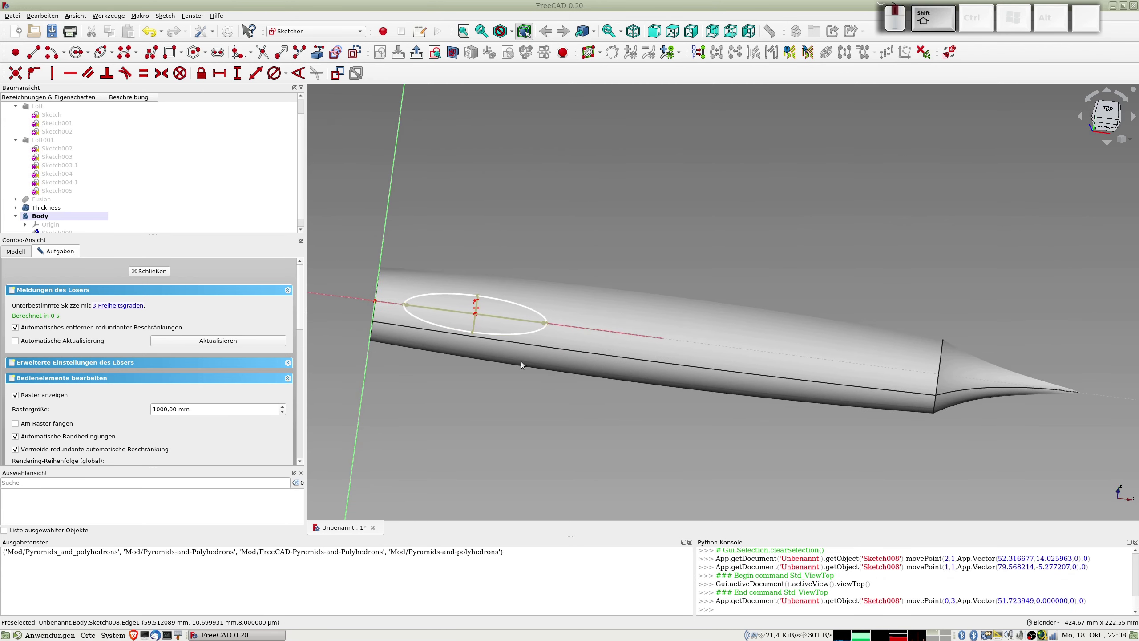
- Close the sketch and pad the ellipse 10 mm into a stud on the fuselage
{"action": "left_click", "coordinate": [160, 270]}
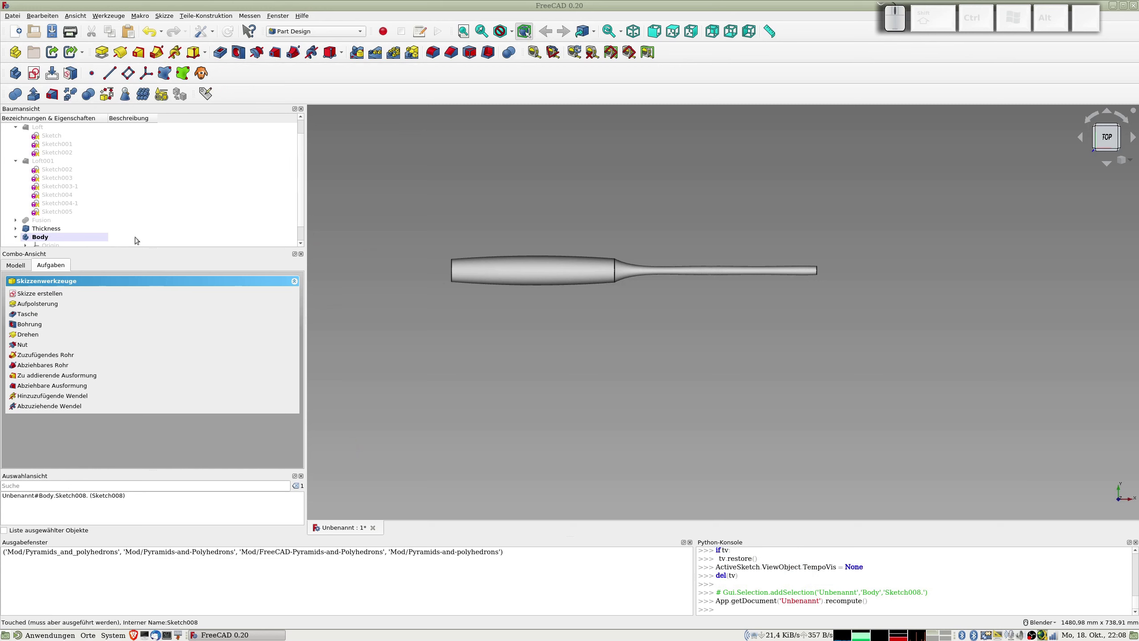
{"action": "left_click", "coordinate": [105, 58]}
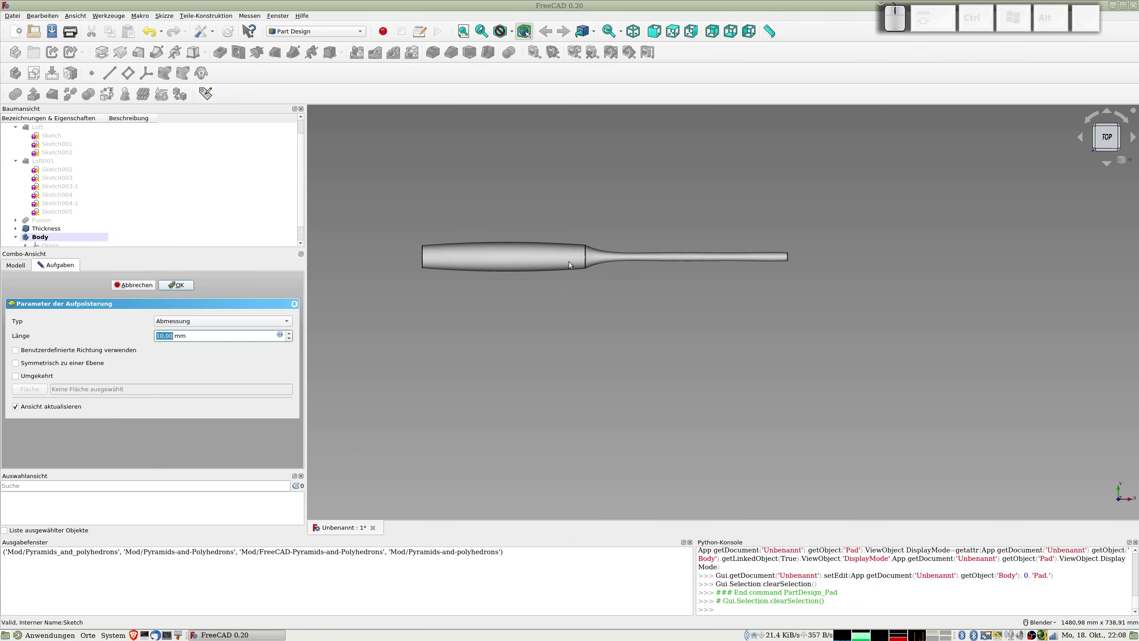
{"action": "left_click_drag", "start_coordinate": [584, 251], "coordinate": [580, 331]}
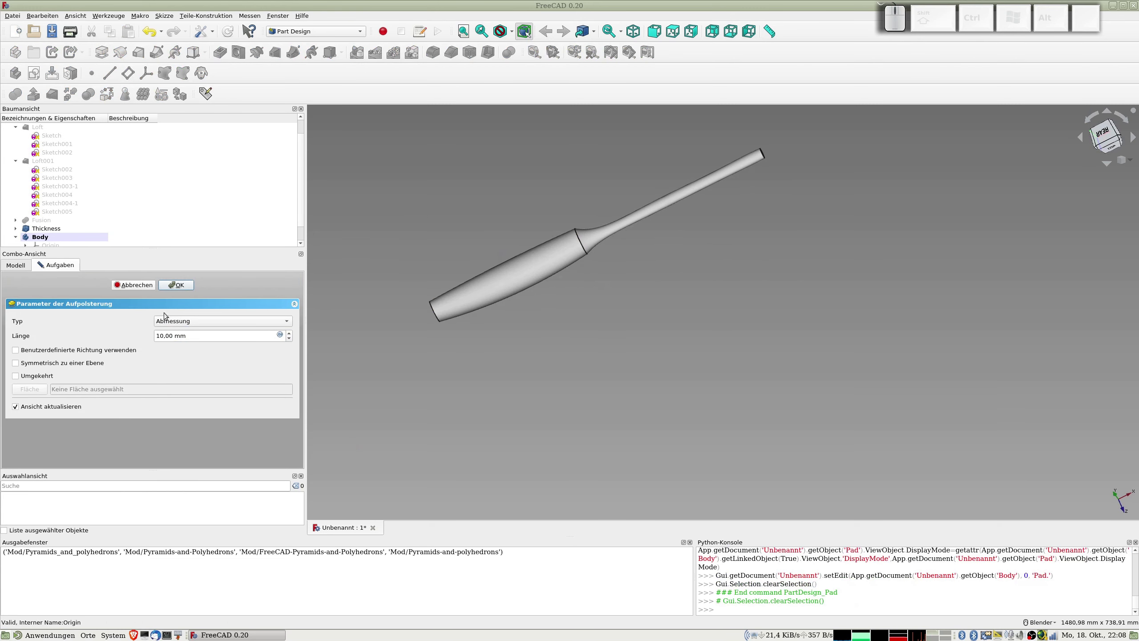
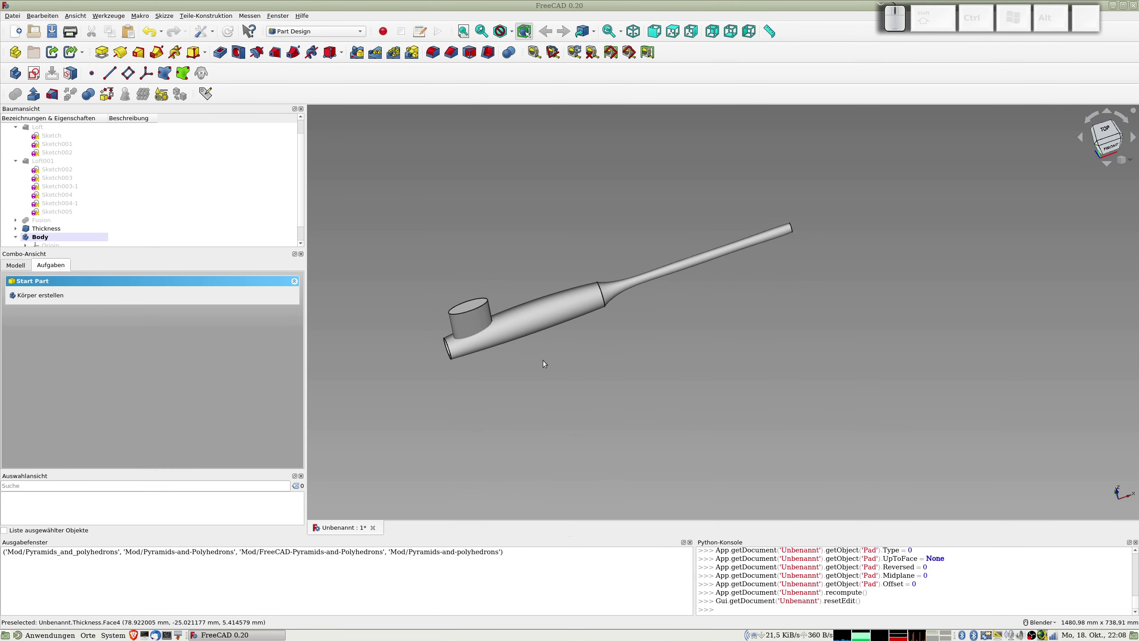
{"action": "scroll", "scroll_direction": "down", "scroll_amount": 3}
{"action": "right_click", "coordinate": [48, 221]}
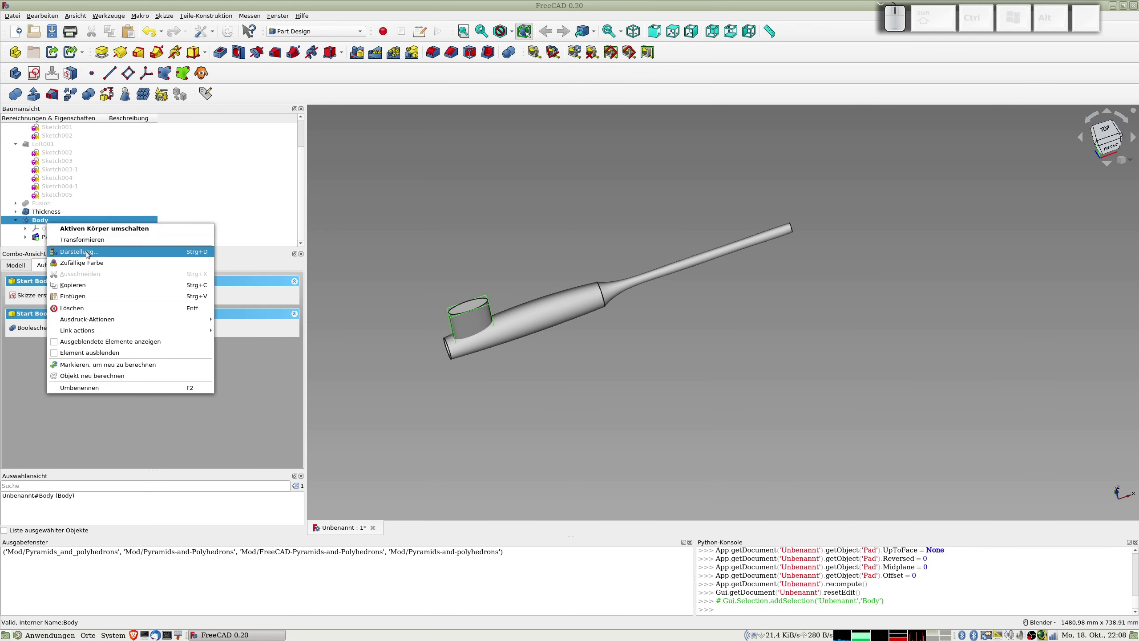
{"action": "left_click", "coordinate": [92, 244]}
{"action": "left_click_drag", "start_coordinate": [552, 311], "coordinate": [118, 251]}
{"action": "left_click", "coordinate": [156, 287]}
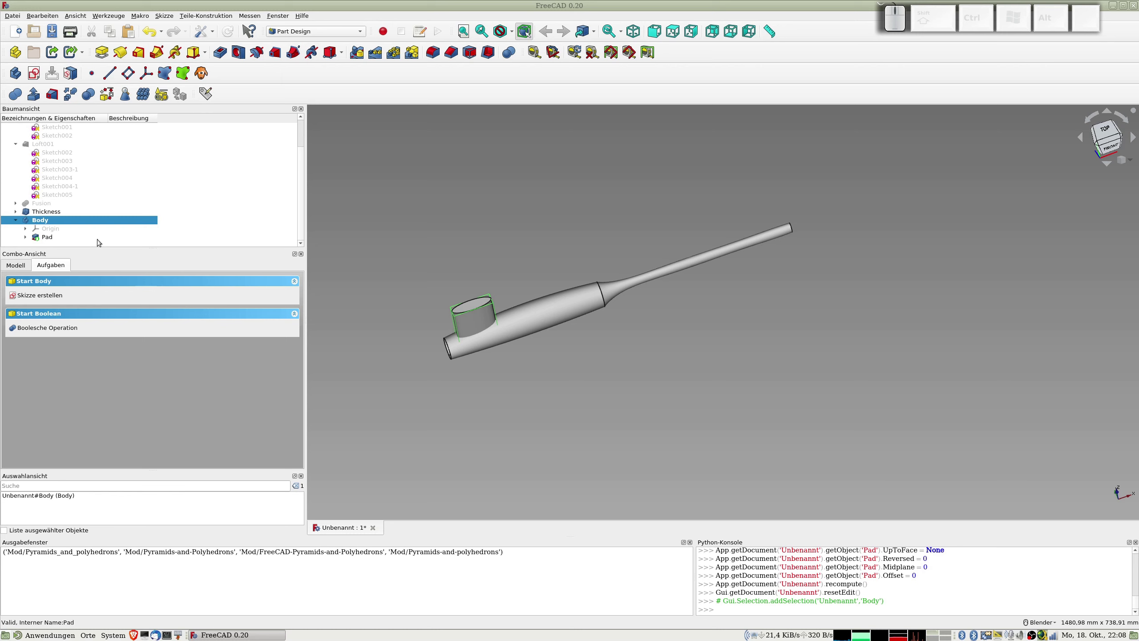
{"action": "right_click", "coordinate": [87, 221]}
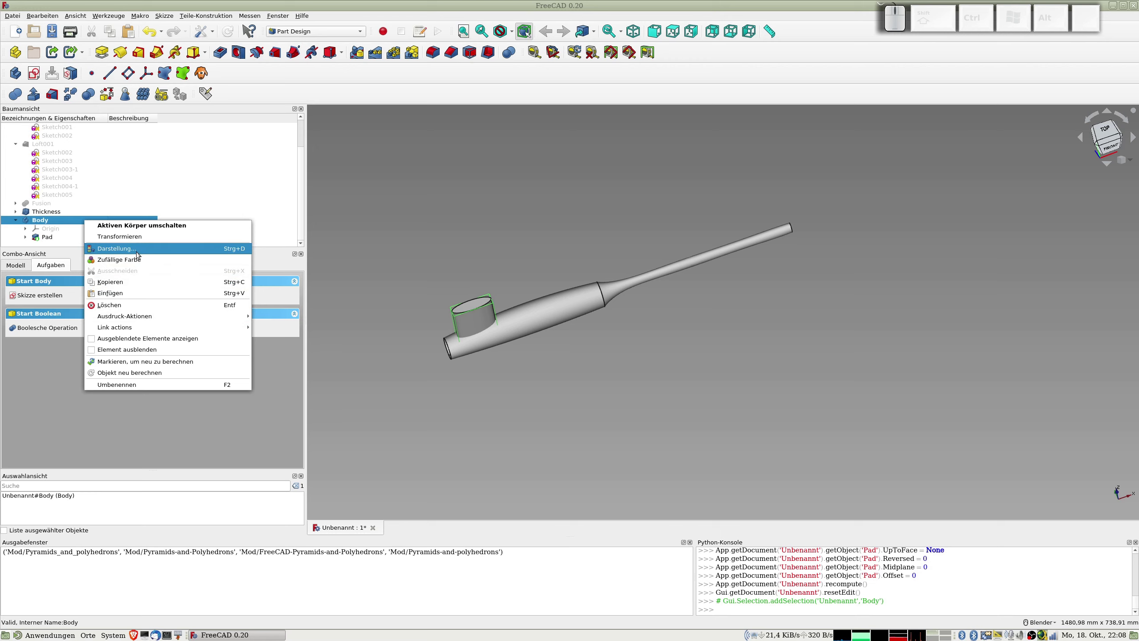
{"action": "left_click", "coordinate": [137, 236]}
{"action": "left_click_drag", "start_coordinate": [556, 310], "coordinate": [559, 314]}
{"action": "left_click", "coordinate": [157, 291]}
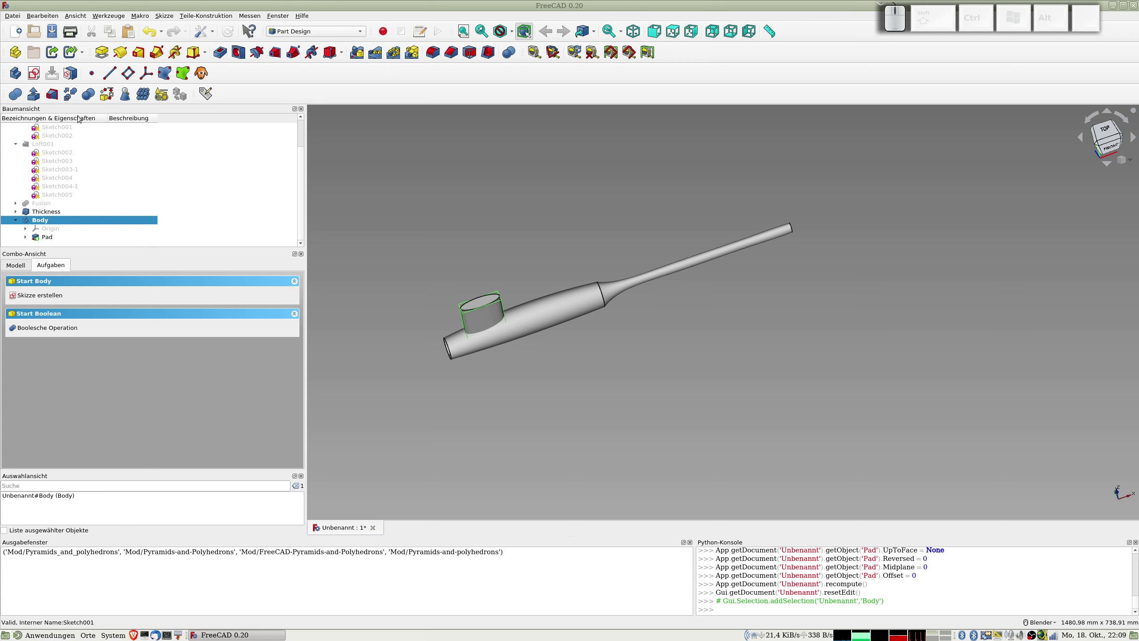
{"action": "left_click", "coordinate": [70, 222]}
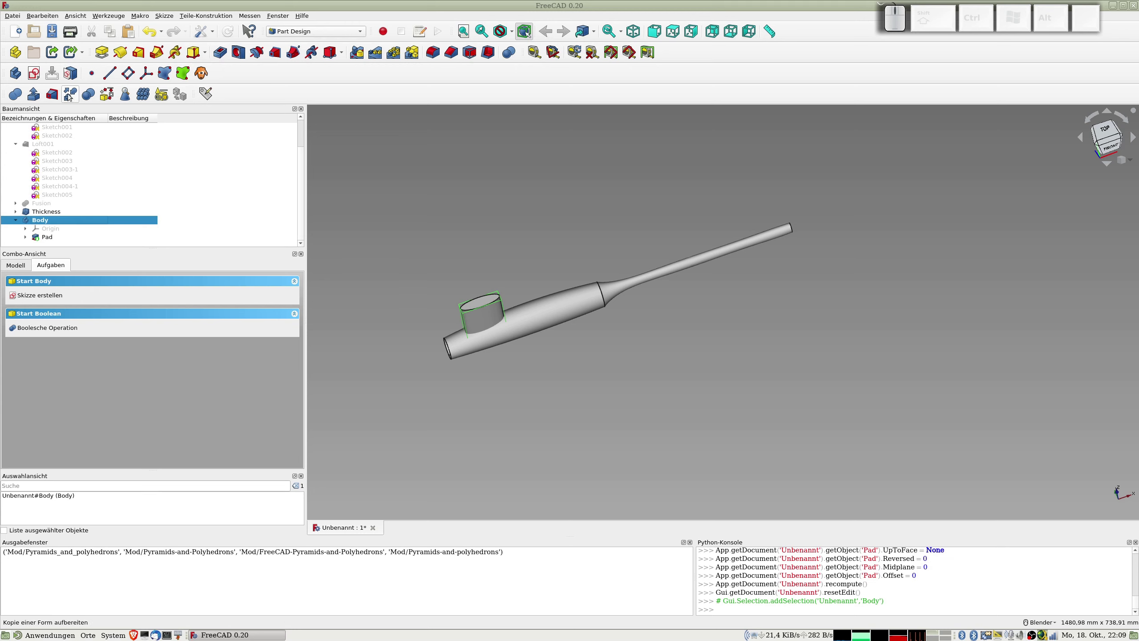
- Create refined-shape copies of the stud Body and the Thickness fuselage shell
{"action": "left_click", "coordinate": [69, 91]}
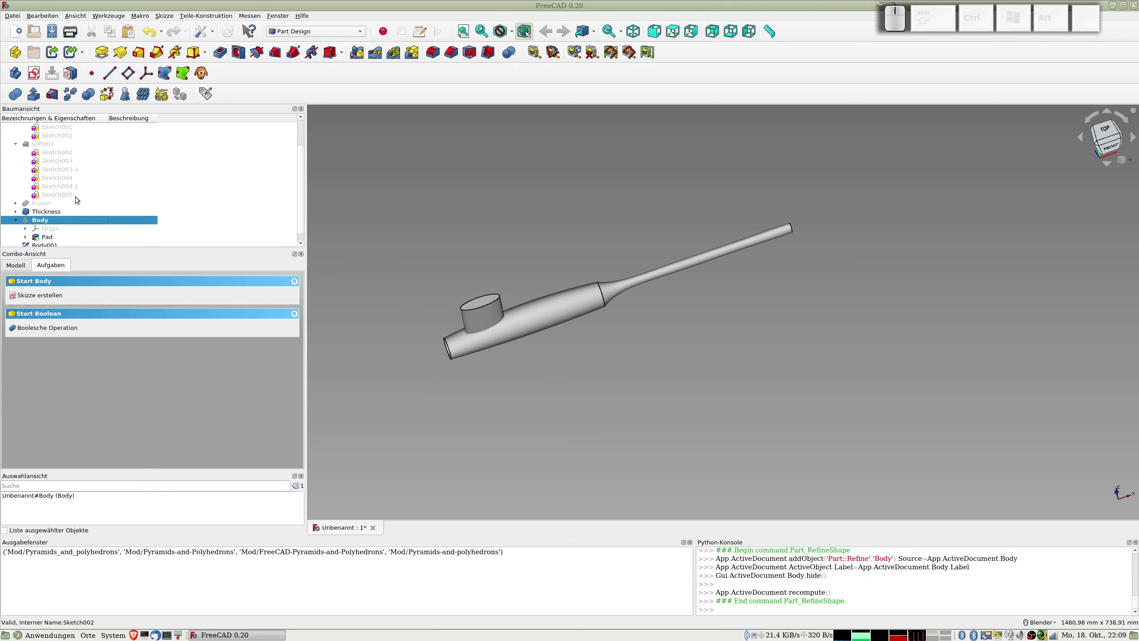
{"action": "scroll", "scroll_direction": "down", "scroll_amount": 3}
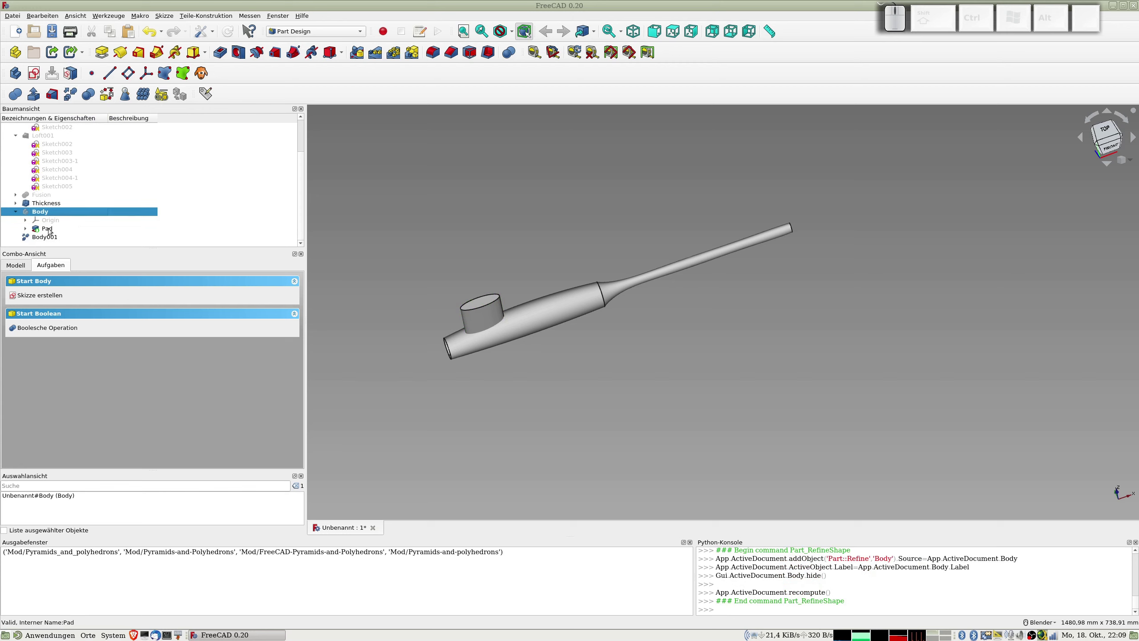
{"action": "left_click", "coordinate": [45, 206]}
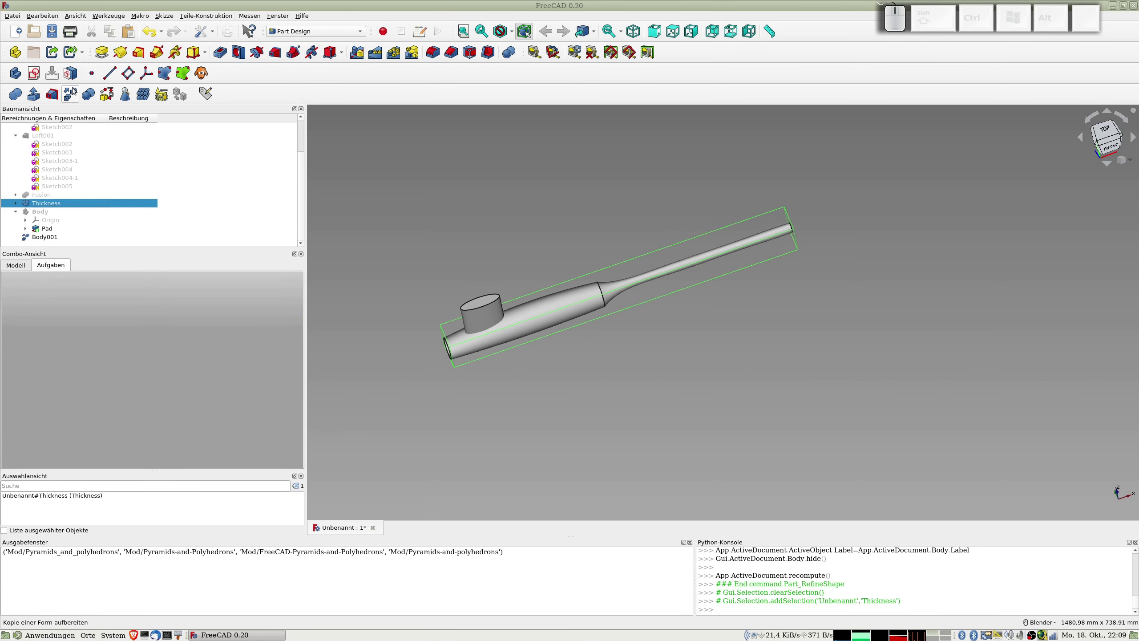
{"action": "left_click", "coordinate": [70, 91]}
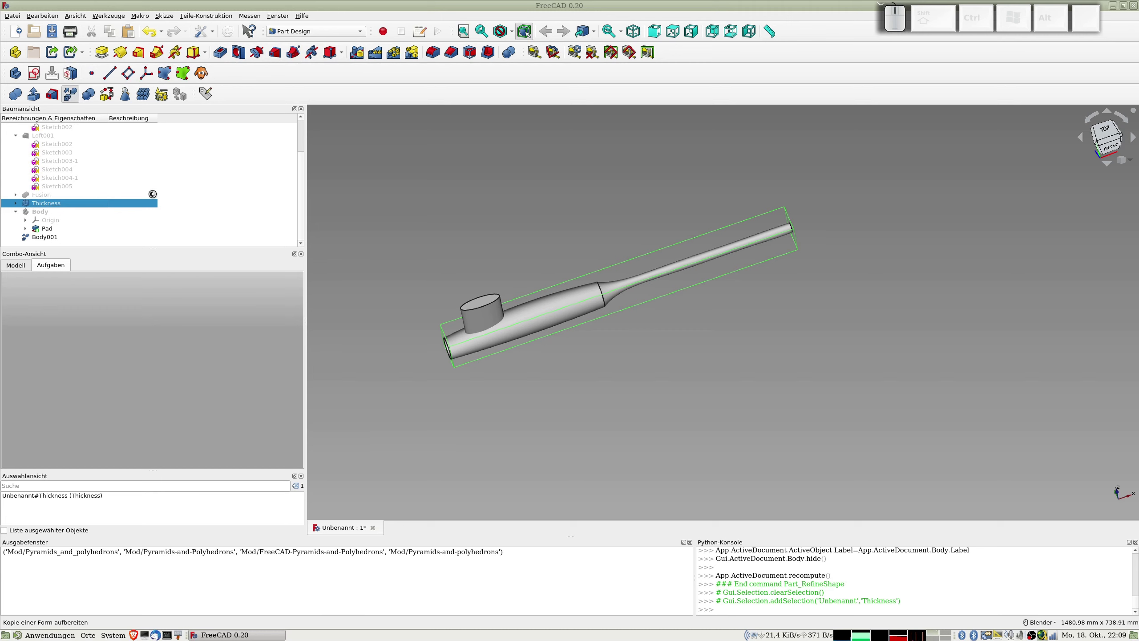
- In the Part workbench, cut Body001 from Thickness001 to make the oval slot
{"action": "scroll", "scroll_direction": "down", "scroll_amount": 3}
{"action": "left_click", "coordinate": [52, 241]}
{"action": "left_click", "coordinate": [293, 32]}
{"action": "left_click", "coordinate": [295, 22]}
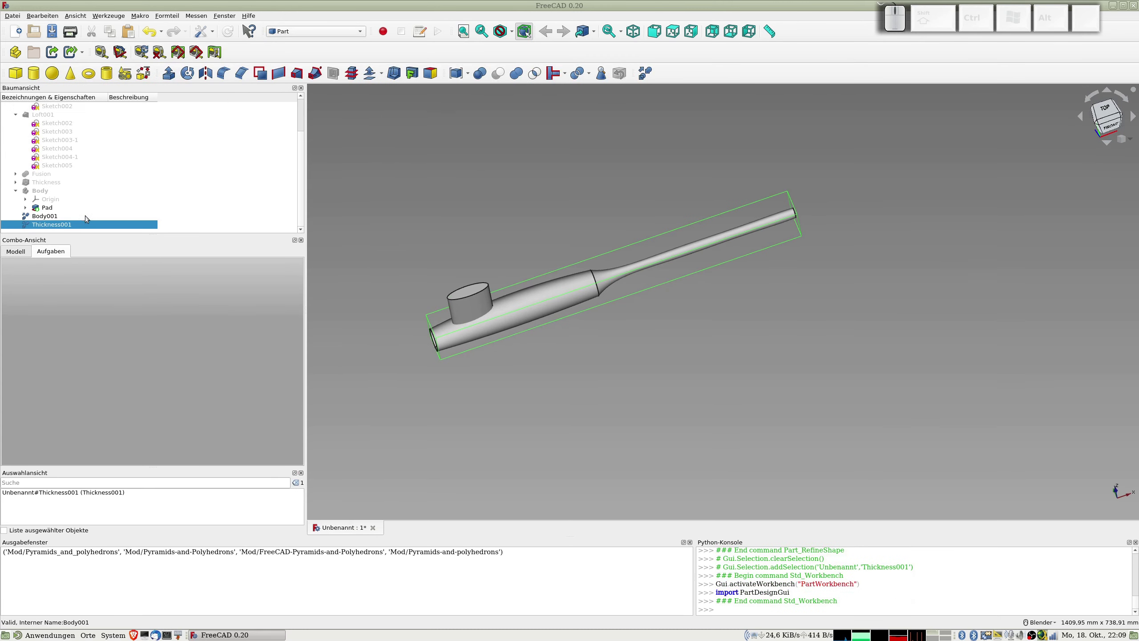
{"action": "left_click", "coordinate": [49, 217]}
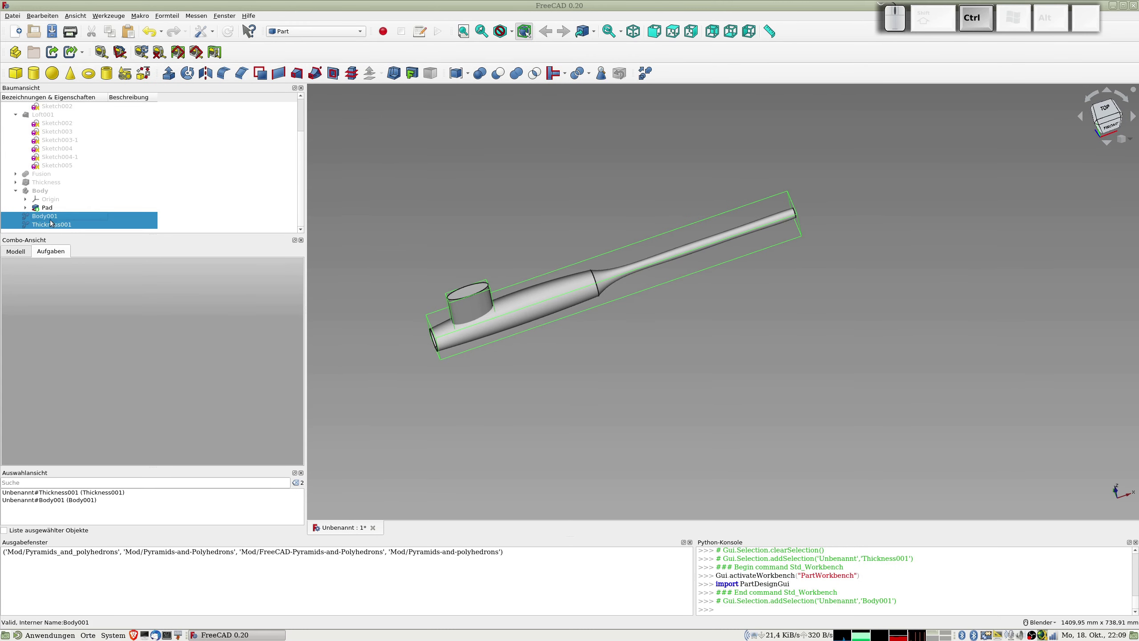
{"action": "left_click", "coordinate": [500, 72]}
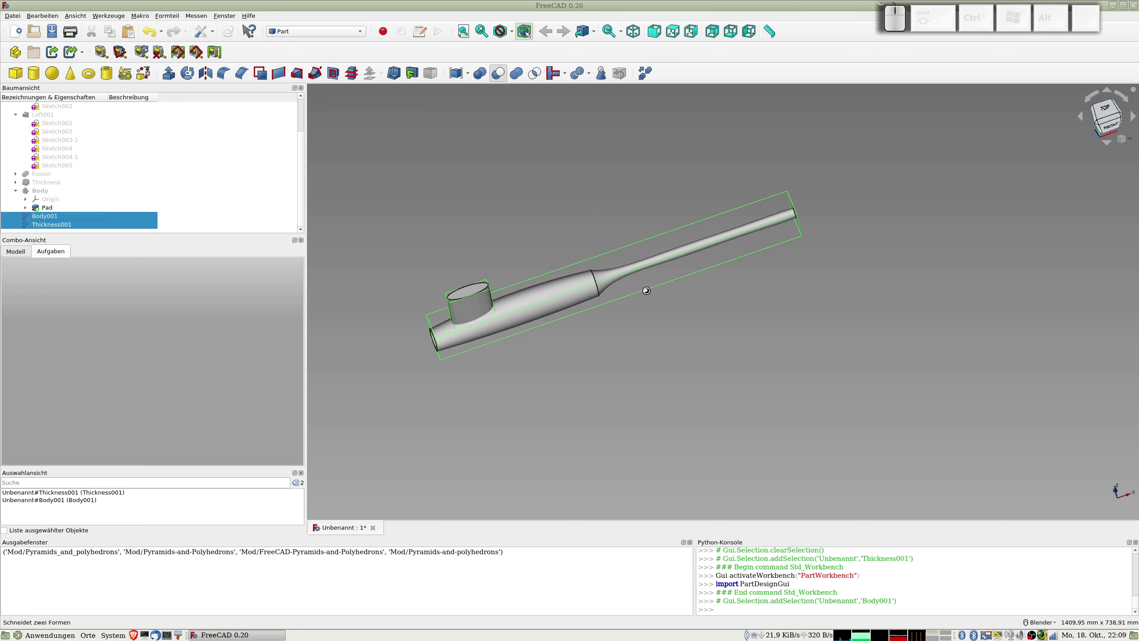
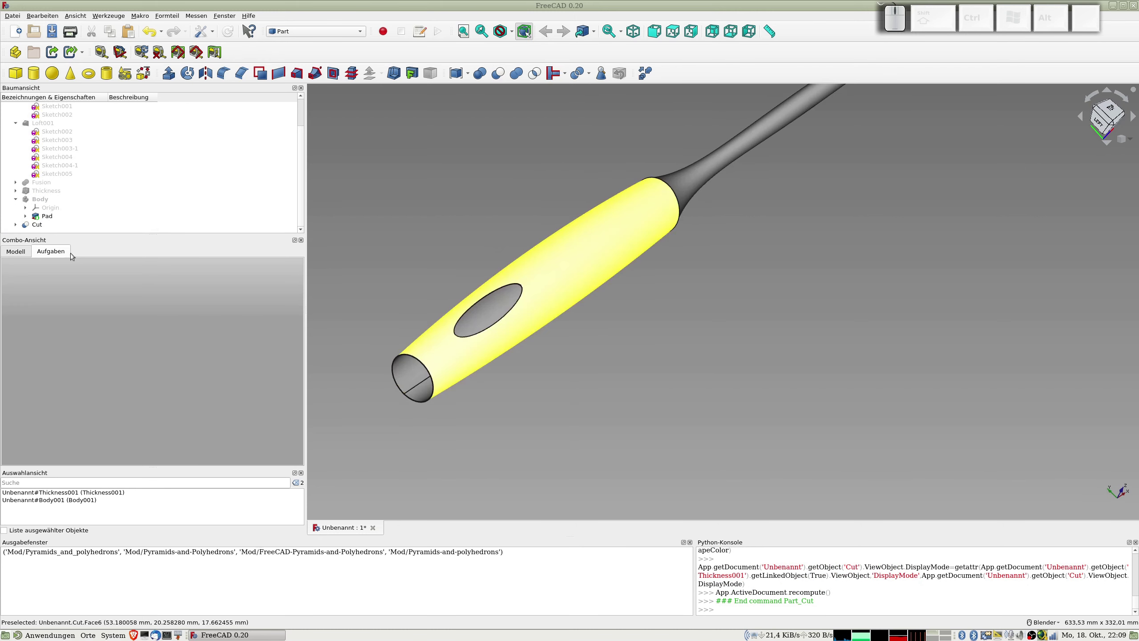
- Reopen Sketch008 and dimension the ellipse's long axis to 74 mm
{"action": "left_click", "coordinate": [27, 218]}
{"action": "left_click", "coordinate": [66, 224]}
{"action": "scroll", "scroll_direction": "up", "scroll_amount": 3}
{"action": "left_click", "coordinate": [558, 154]}
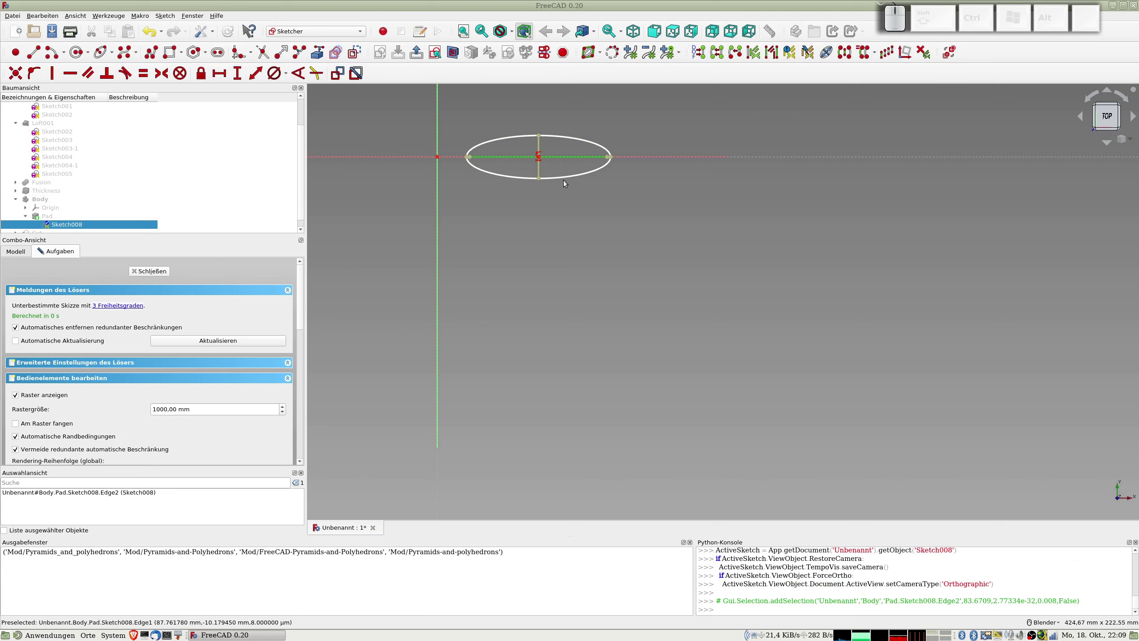
{"action": "key", "text": "shift+d"}
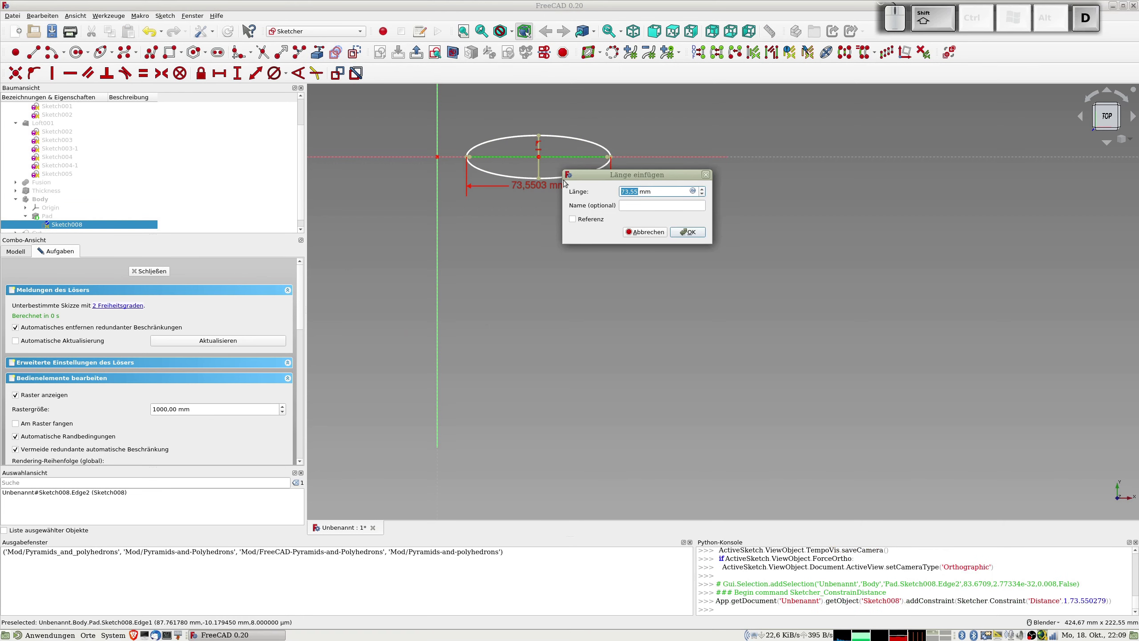
{"action": "key", "text": "KP_7"}
{"action": "key", "text": "KP_4"}
{"action": "key", "text": "KP_Enter"}
- Dimension the short axis to 35 mm and close the sketch to update the slot
{"action": "left_click", "coordinate": [540, 164]}
{"action": "key", "text": "shift+d"}
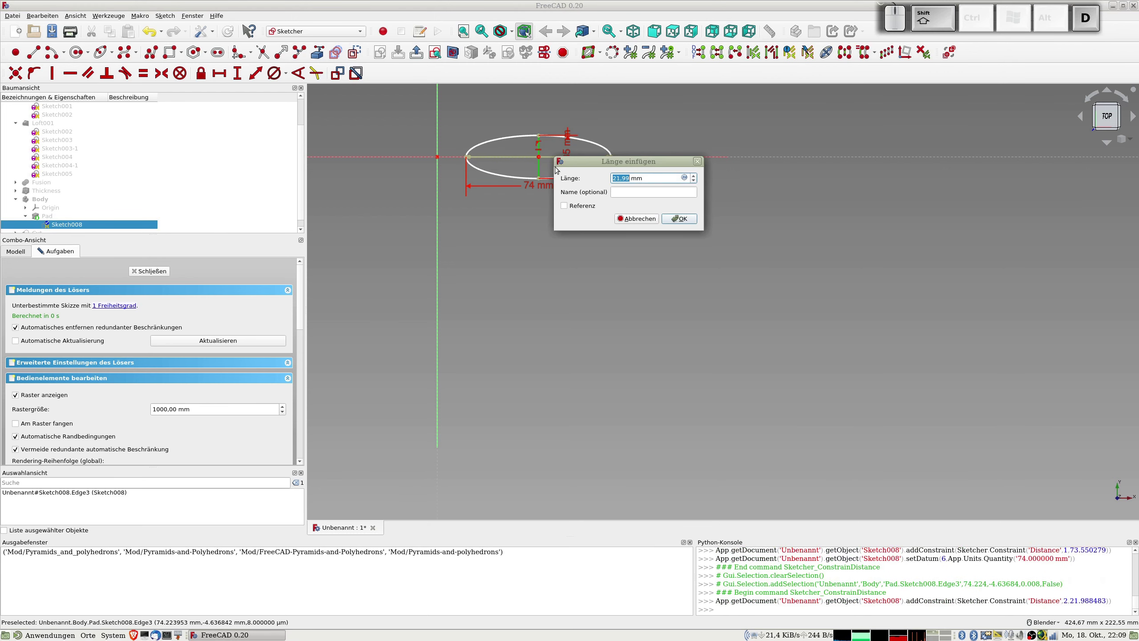
{"action": "key", "text": "KP_3"}
{"action": "key", "text": "KP_5"}
{"action": "key", "text": "KP_Enter"}
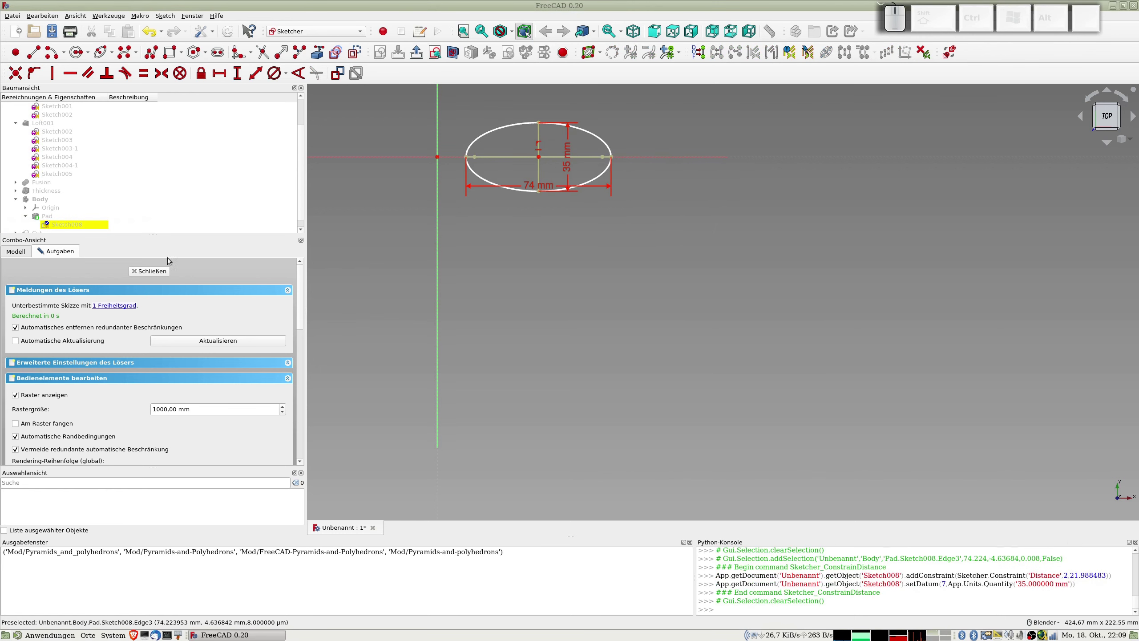
{"action": "left_click", "coordinate": [157, 269]}
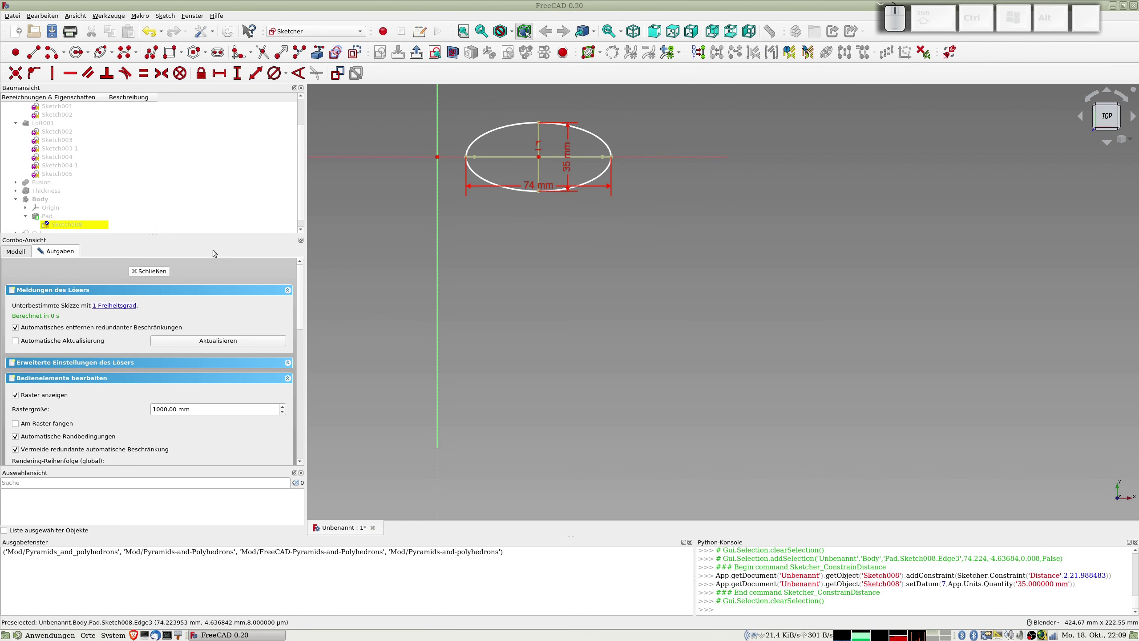
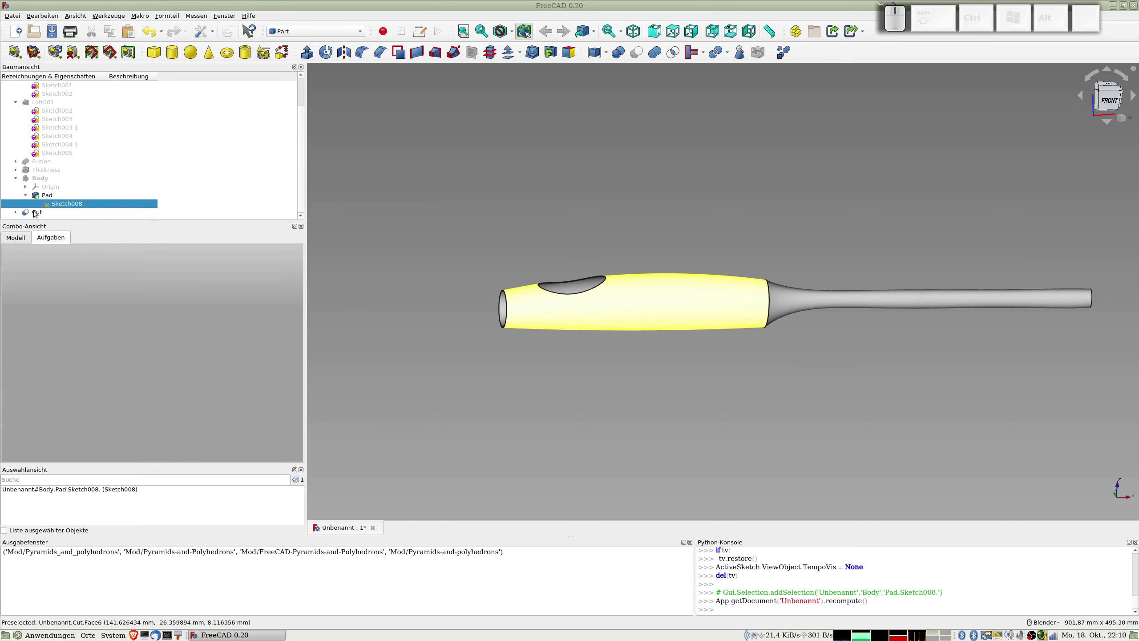
- Make a refined copy of the Cut fuselage and rename it Rumpf
{"action": "left_click", "coordinate": [42, 213]}
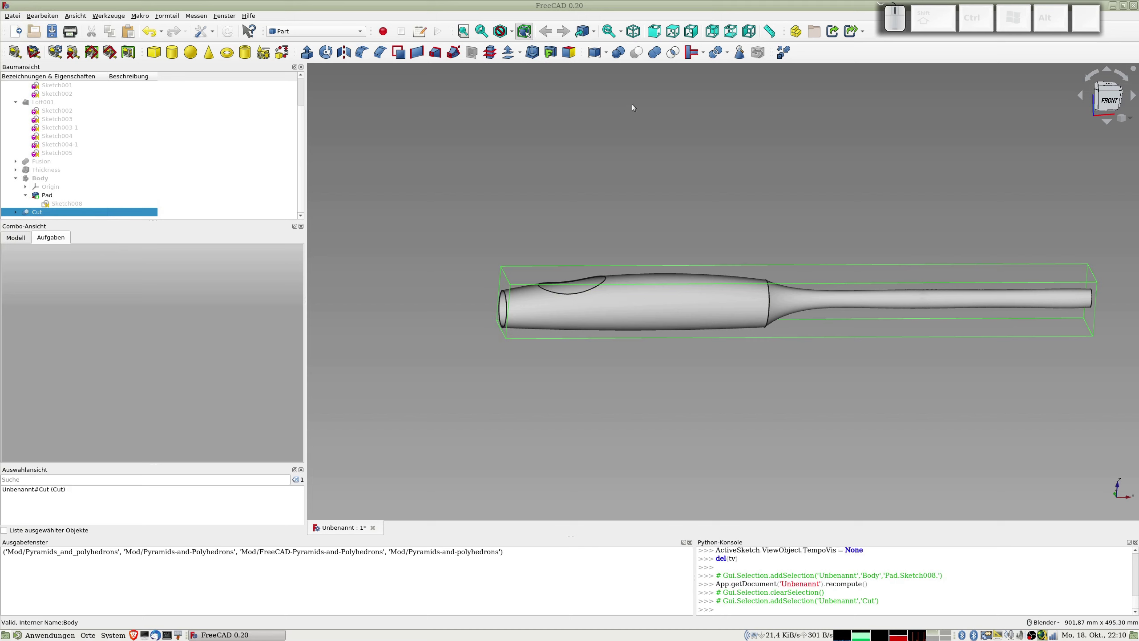
{"action": "left_click", "coordinate": [780, 50]}
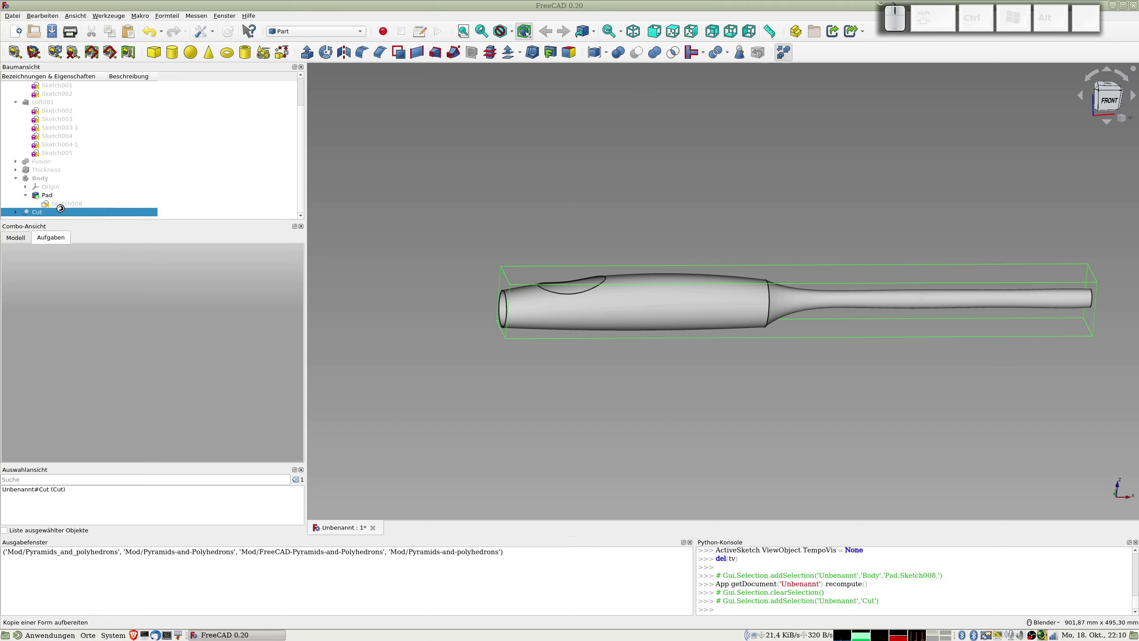
{"action": "scroll", "scroll_direction": "down", "scroll_amount": 3}
{"action": "scroll", "scroll_direction": "down", "scroll_amount": 3}
{"action": "left_click", "coordinate": [43, 216]}
{"action": "key", "text": "F2"}
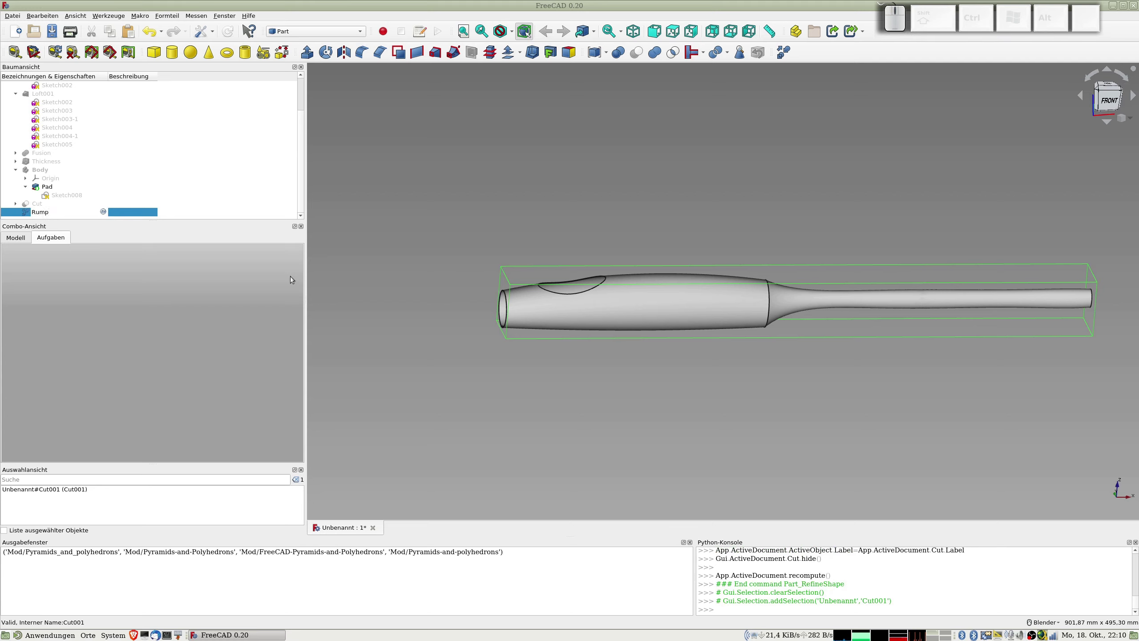
{"action": "key", "text": "f"}
{"action": "key", "text": "Return"}
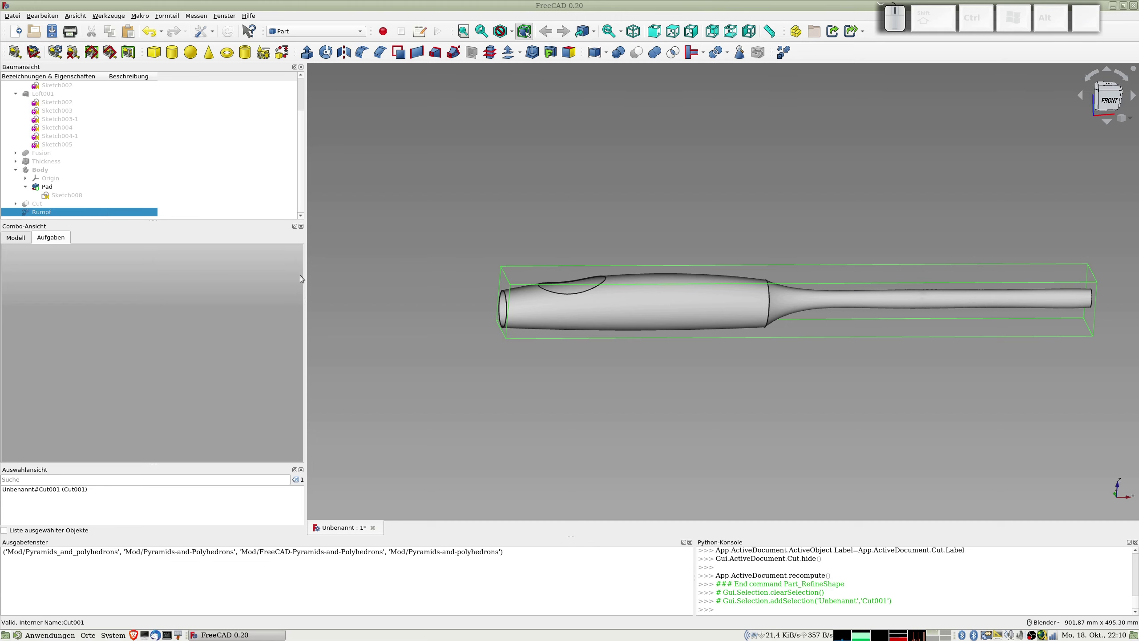
- Start File Import and browse to the FREECAD/20211003-TF folder
{"action": "left_click", "coordinate": [16, 12]}
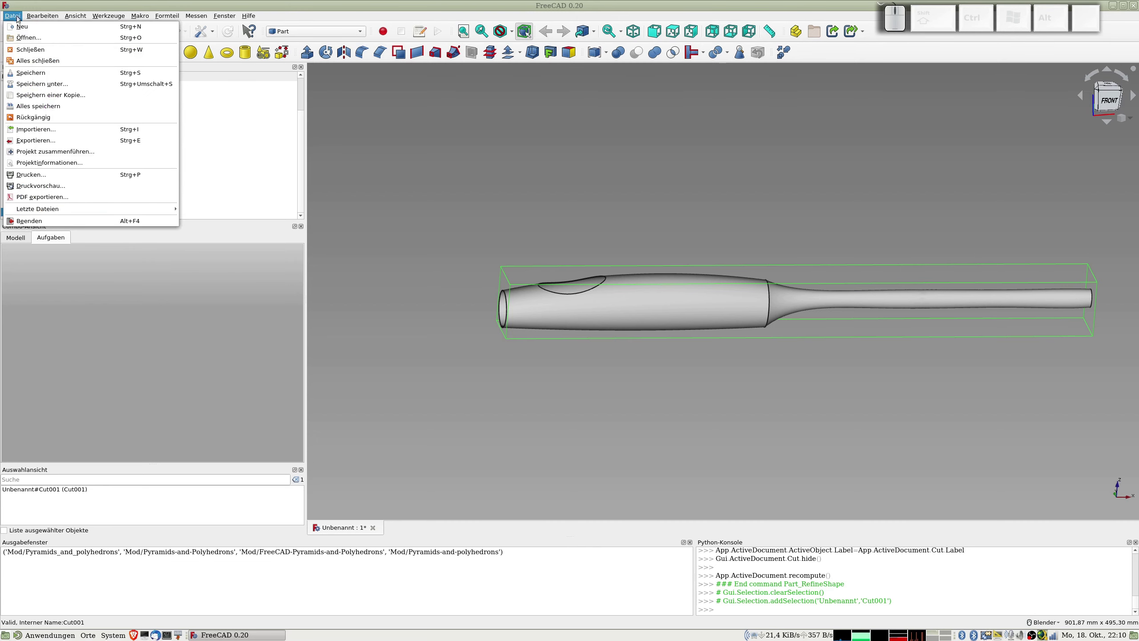
{"action": "left_click", "coordinate": [55, 126]}
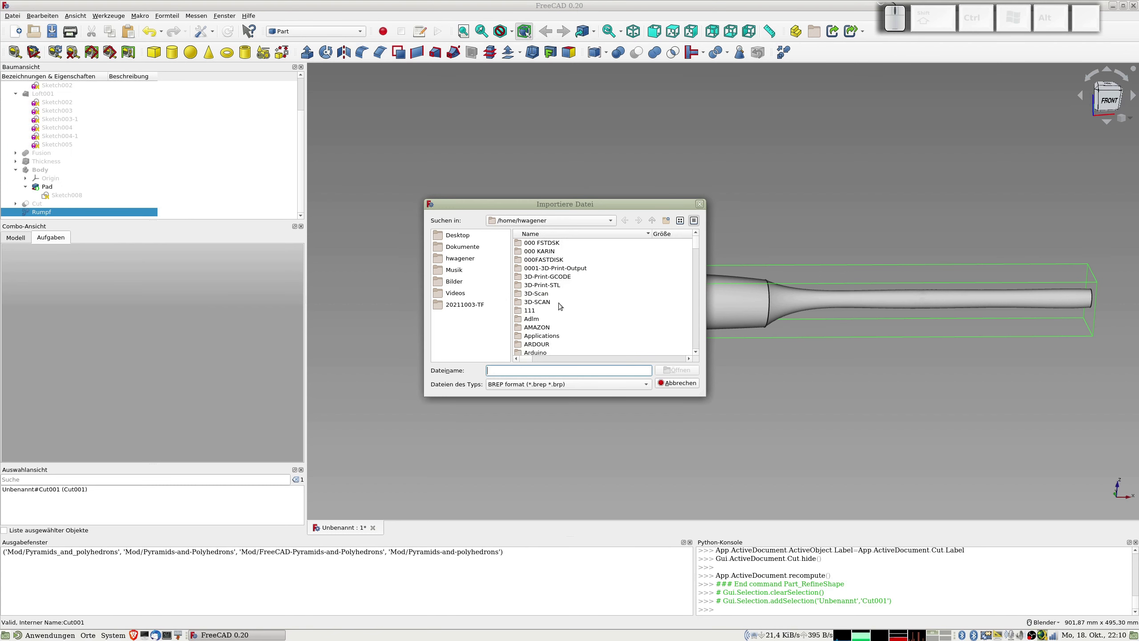
{"action": "scroll", "scroll_direction": "down", "scroll_amount": 3}
{"action": "scroll", "scroll_direction": "down", "scroll_amount": 3}
{"action": "scroll", "scroll_direction": "down", "scroll_amount": 3}
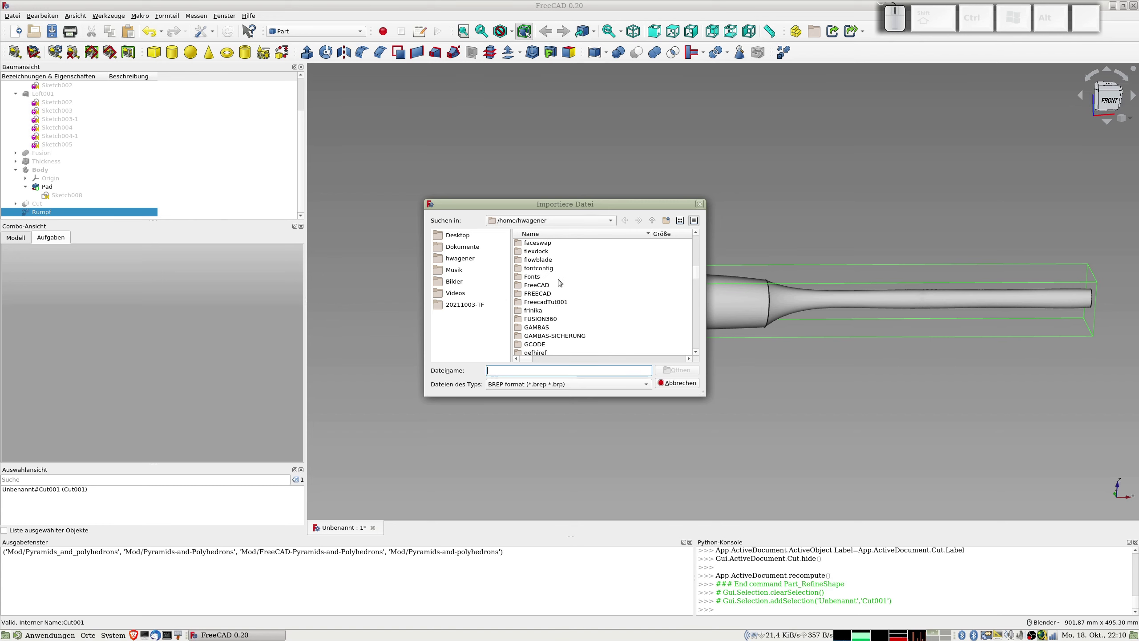
{"action": "left_click", "coordinate": [539, 293]}
{"action": "scroll", "scroll_direction": "down", "scroll_amount": 3}
{"action": "scroll", "scroll_direction": "down", "scroll_amount": 3}
{"action": "scroll", "scroll_direction": "down", "scroll_amount": 3}
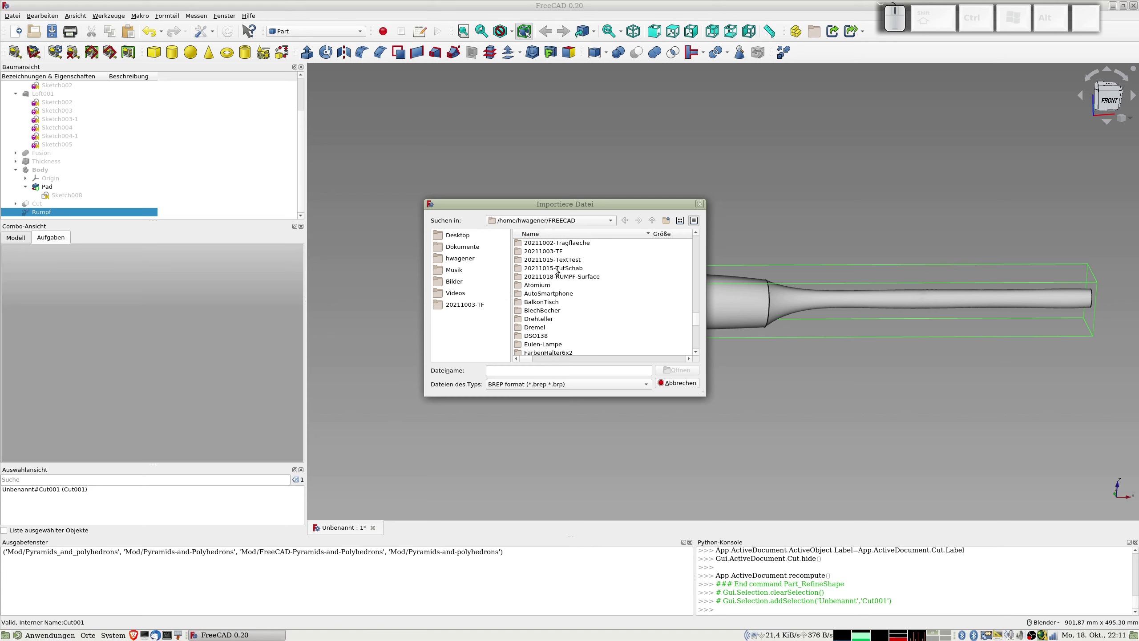
{"action": "left_click", "coordinate": [570, 275]}
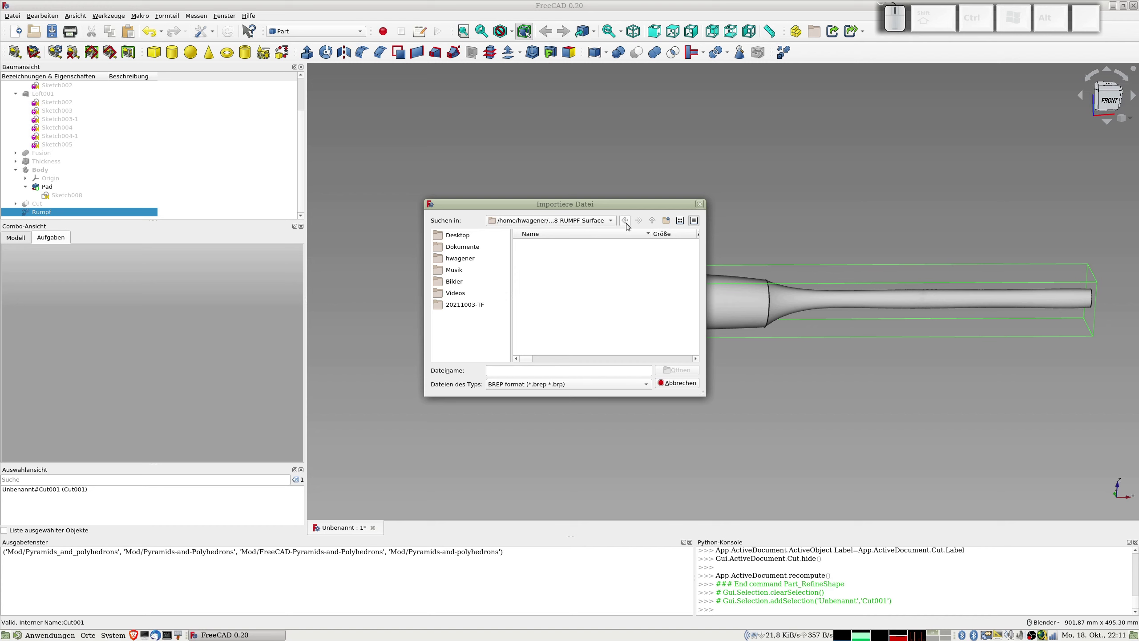
{"action": "left_click", "coordinate": [628, 221]}
{"action": "scroll", "scroll_direction": "down", "scroll_amount": 3}
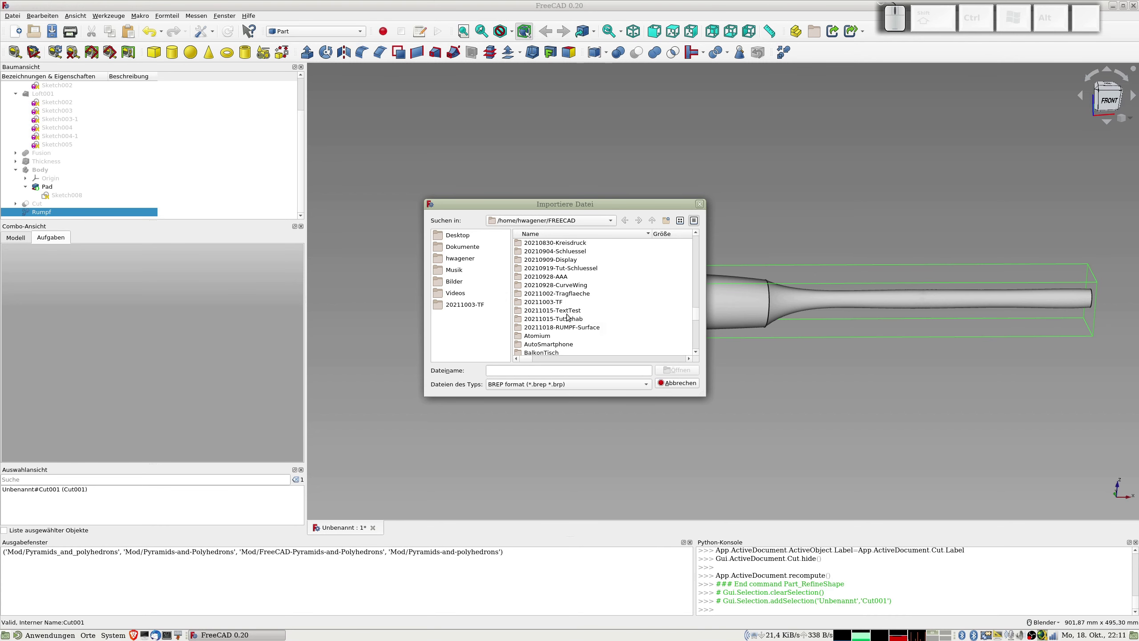
{"action": "left_click", "coordinate": [556, 301]}
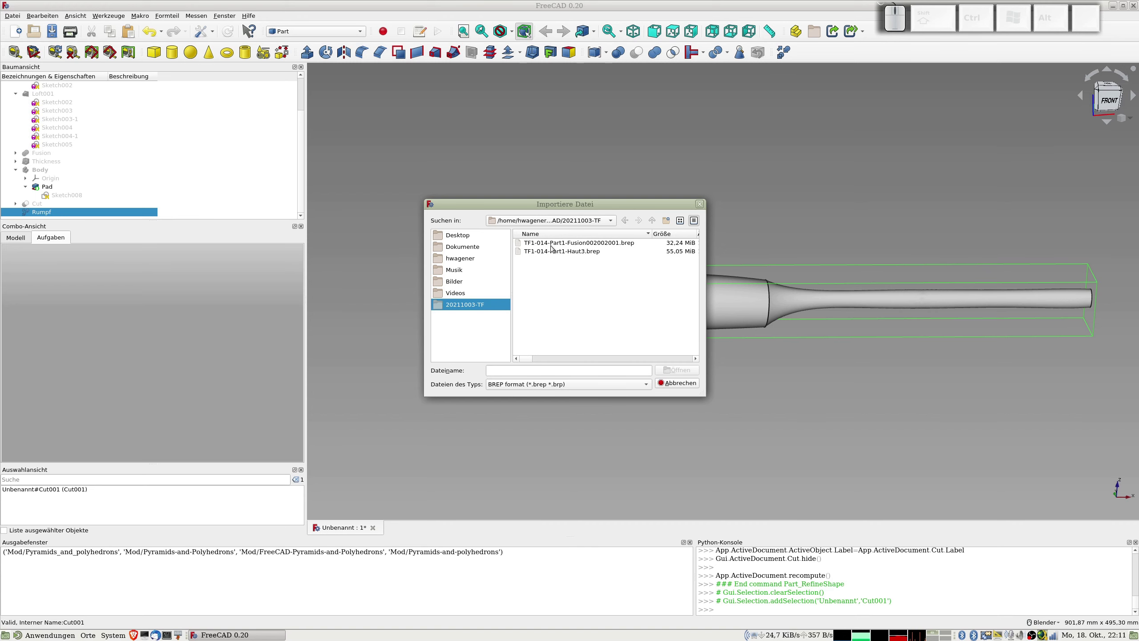
- Import both the Fusion002002001 and Haut3 .brep wing files
{"action": "left_click", "coordinate": [540, 243]}
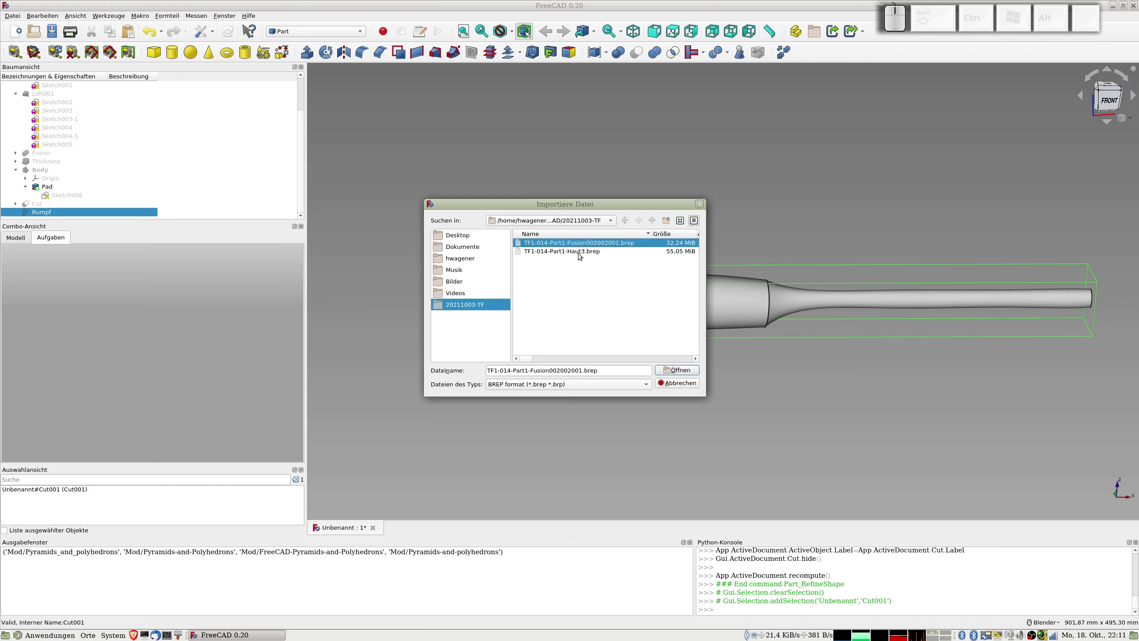
{"action": "left_click", "coordinate": [573, 247]}
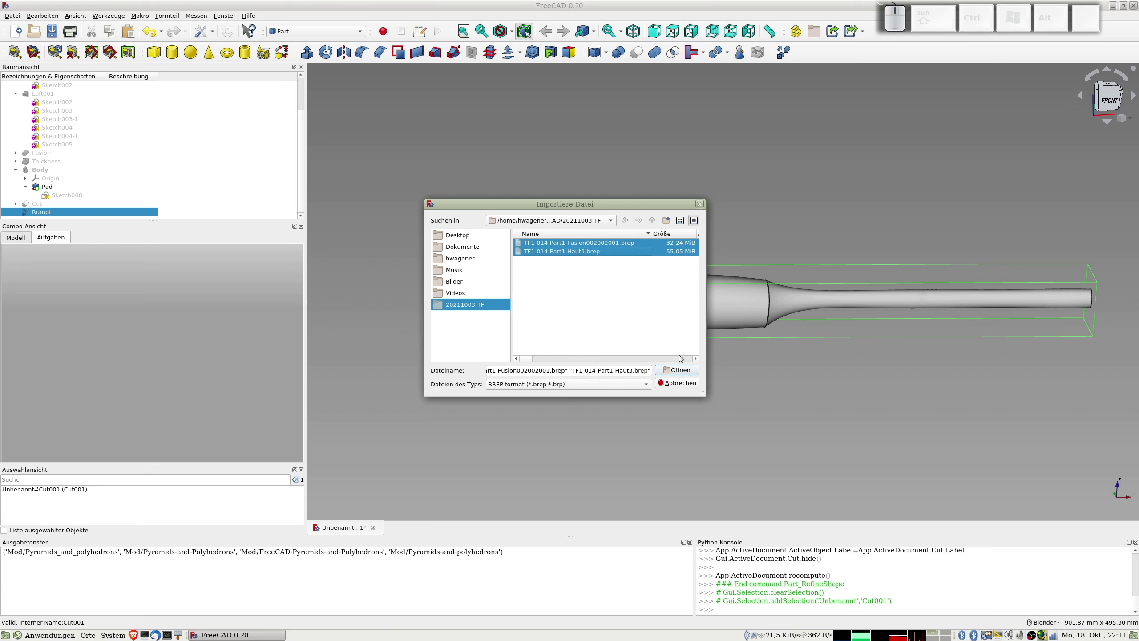
{"action": "left_click", "coordinate": [683, 367]}
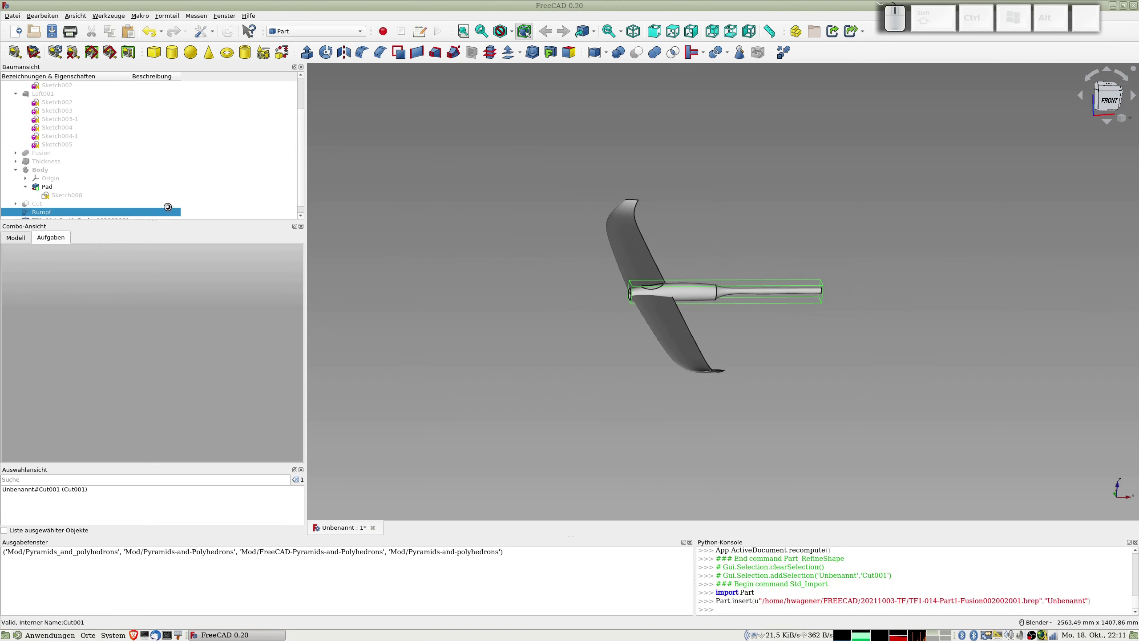
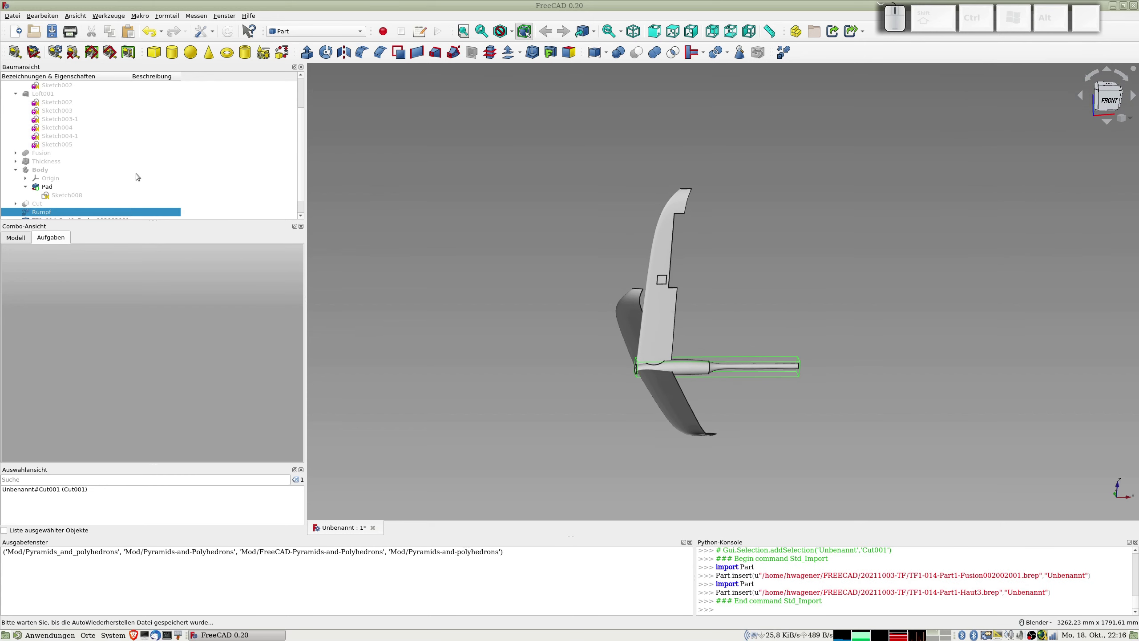
- Wait for the second BREP import to finish while navigating the view
{"action": "scroll", "scroll_direction": "up", "scroll_amount": 3}
{"action": "left_click", "coordinate": [684, 289]}
{"action": "left_click", "coordinate": [695, 281]}
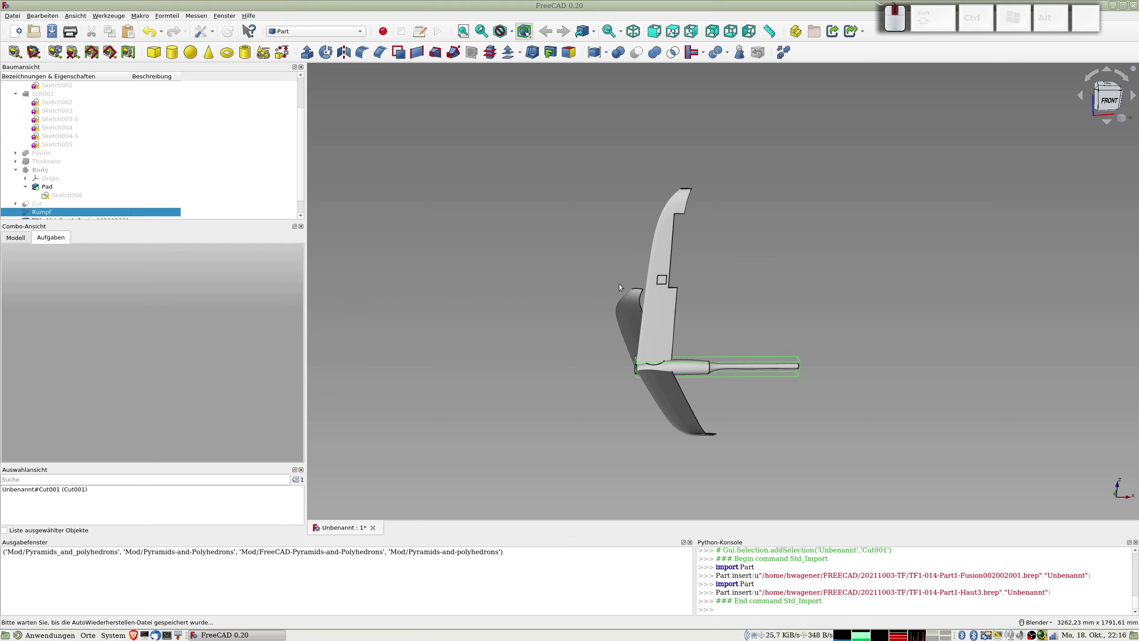
{"action": "scroll", "scroll_direction": "down", "scroll_amount": 3}
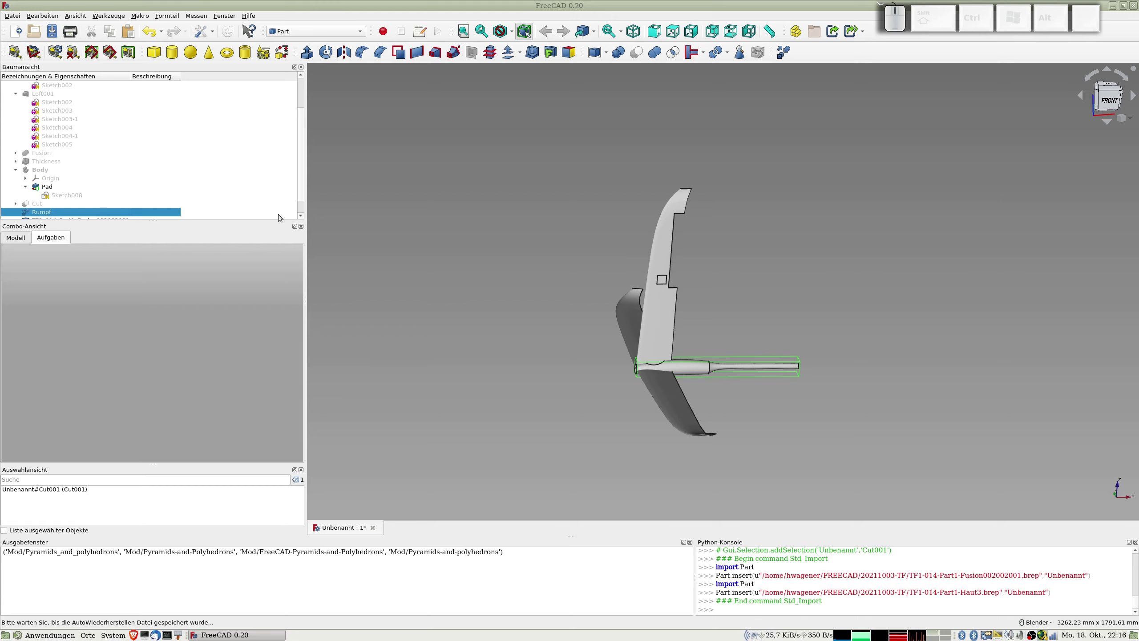
{"action": "left_click", "coordinate": [471, 301]}
{"action": "scroll", "scroll_direction": "down", "scroll_amount": 3}
{"action": "scroll", "scroll_direction": "up", "scroll_amount": 3}
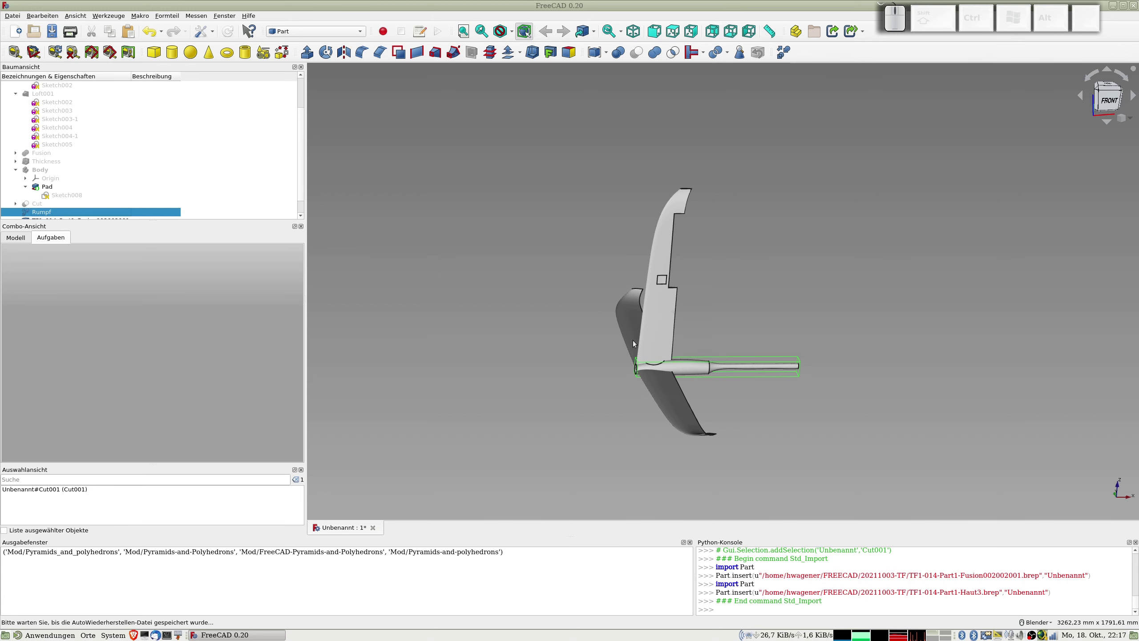
- Bring up the system monitor's resource graphs, move it aside and orbit back to the glider
{"action": "key", "text": "ctrl+alt+Delete"}
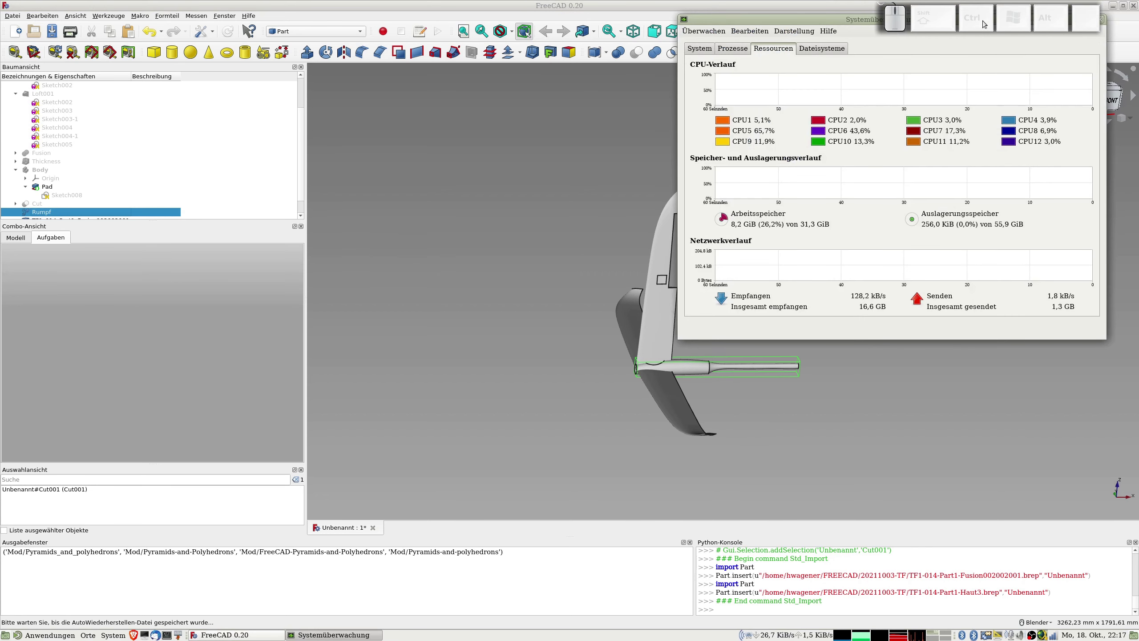
{"action": "left_click_drag", "start_coordinate": [845, 17], "coordinate": [185, 99]}
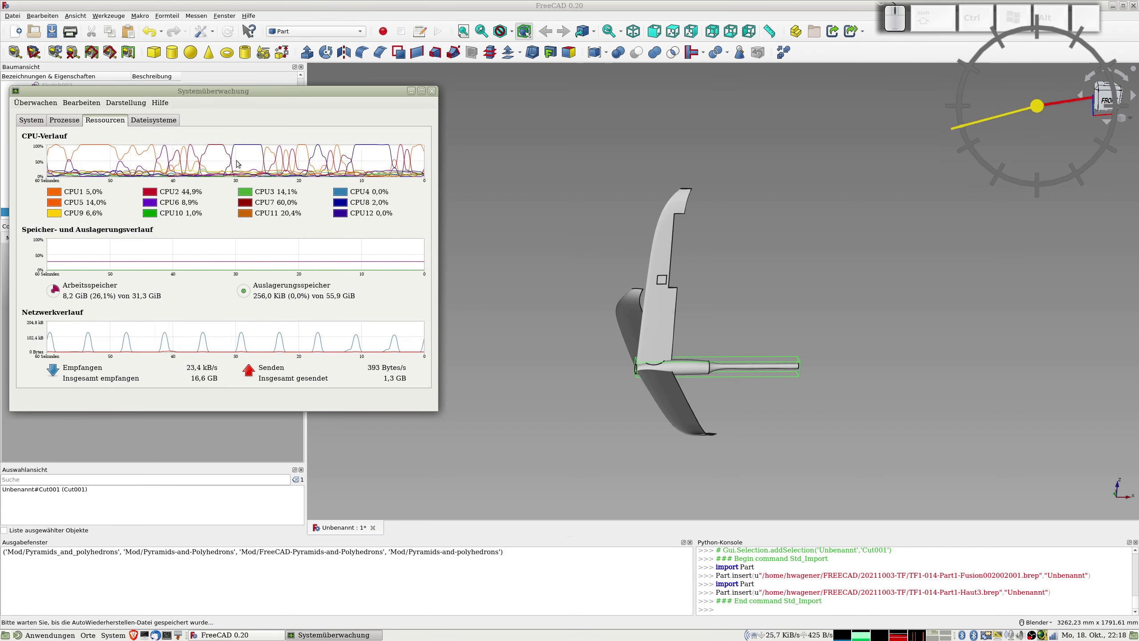
{"action": "middle_click", "coordinate": [648, 283]}
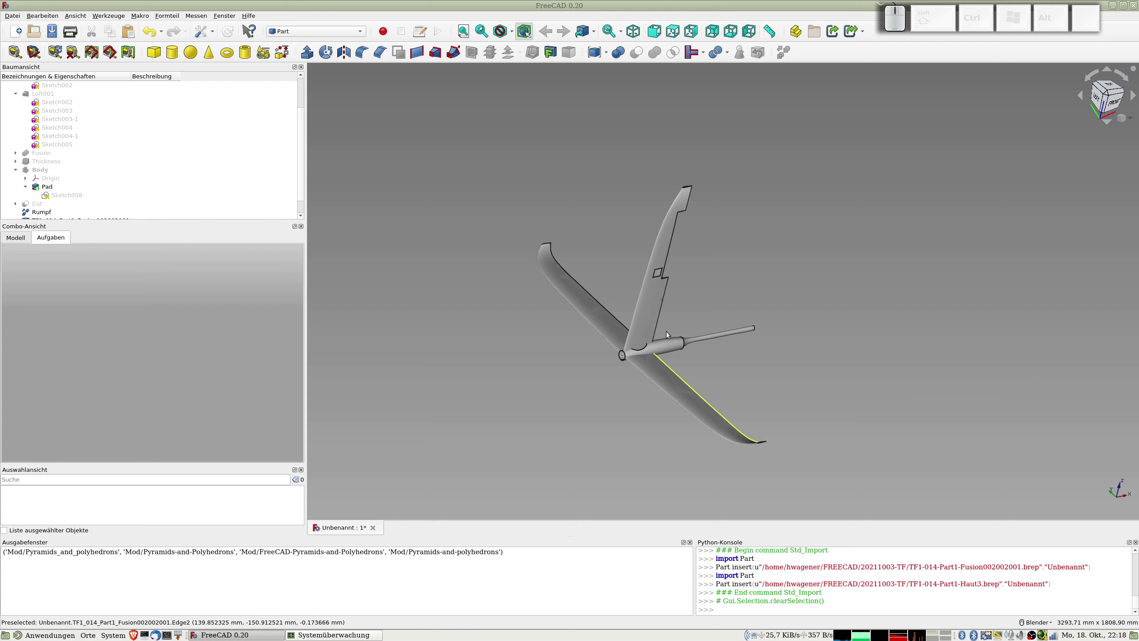
- Hide the TF1_014_Part1_Haut3 wing skin
{"action": "scroll", "scroll_direction": "down", "scroll_amount": 3}
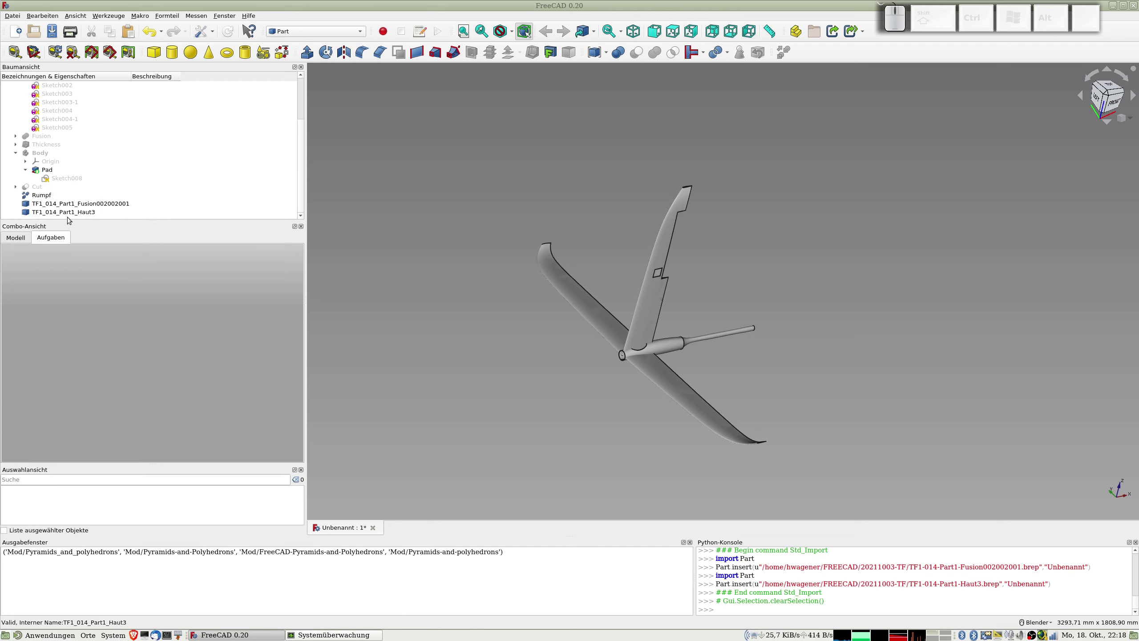
{"action": "left_click", "coordinate": [68, 215]}
{"action": "key", "text": "space"}
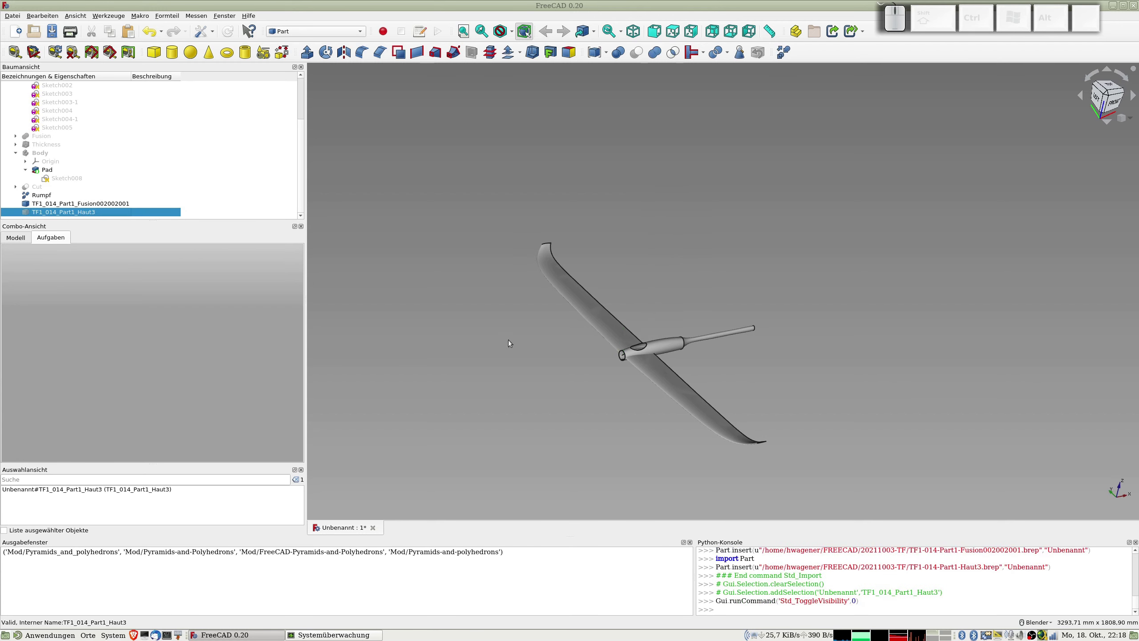
{"action": "scroll", "scroll_direction": "up", "scroll_amount": 3}
- Create a refined-shape copy of the TF1_014_Part1_Fusion002002001 wing and select it
{"action": "scroll", "scroll_direction": "down", "scroll_amount": 3}
{"action": "left_click", "coordinate": [51, 211]}
{"action": "left_click", "coordinate": [51, 203]}
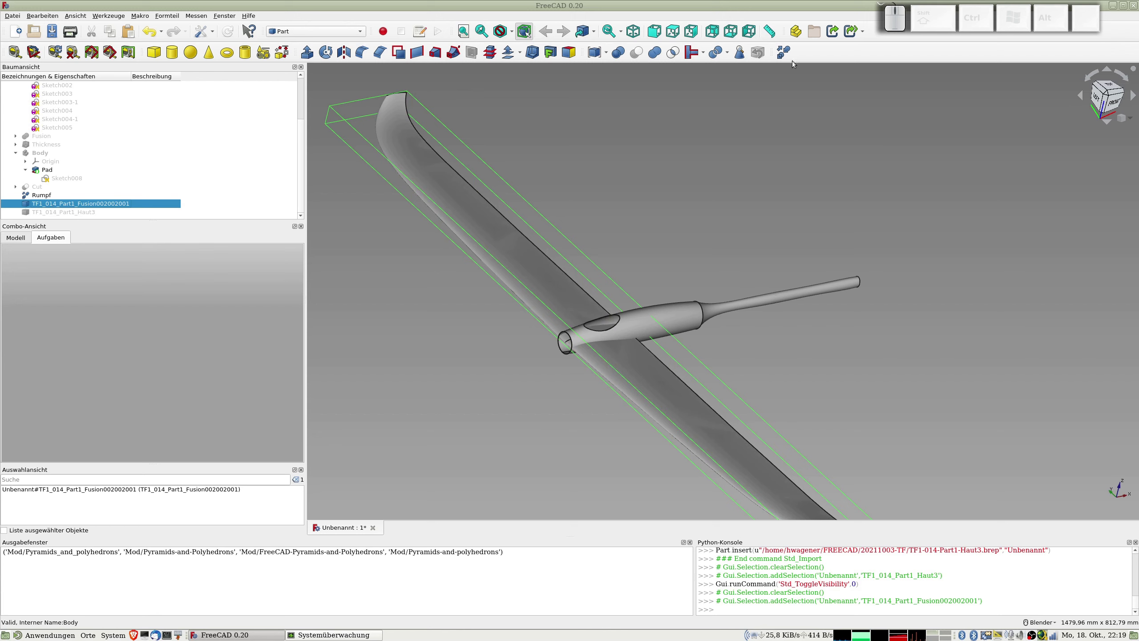
{"action": "left_click", "coordinate": [786, 51]}
{"action": "scroll", "scroll_direction": "down", "scroll_amount": 3}
{"action": "left_click", "coordinate": [63, 207]}
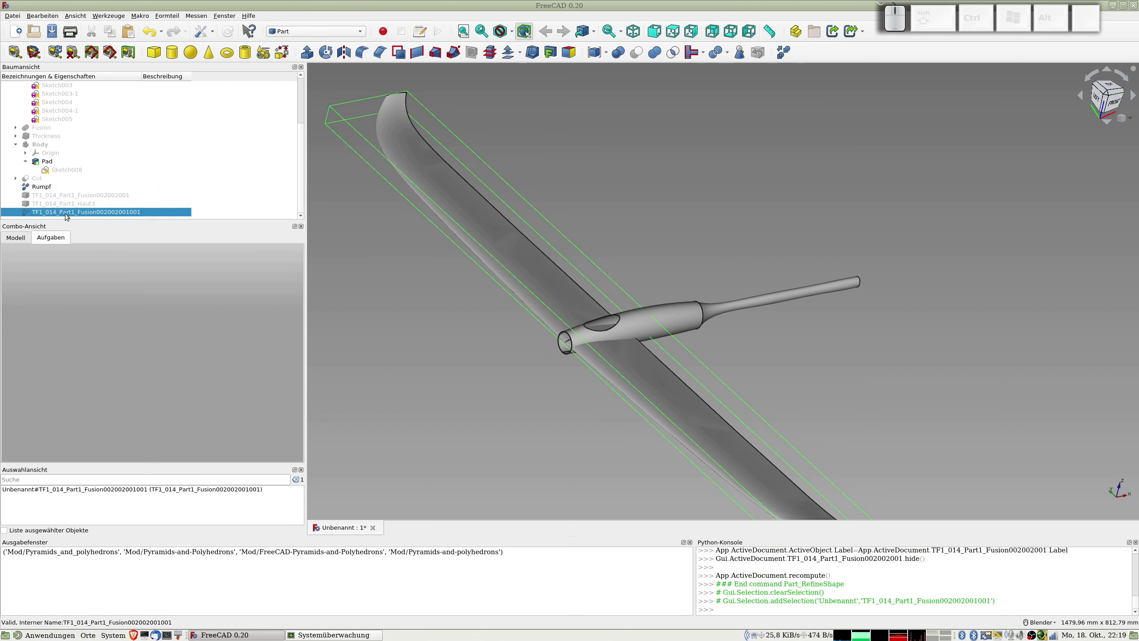
- Set the refined wing's Placement x position to 150 mm in the Data properties
{"action": "right_click", "coordinate": [68, 215]}
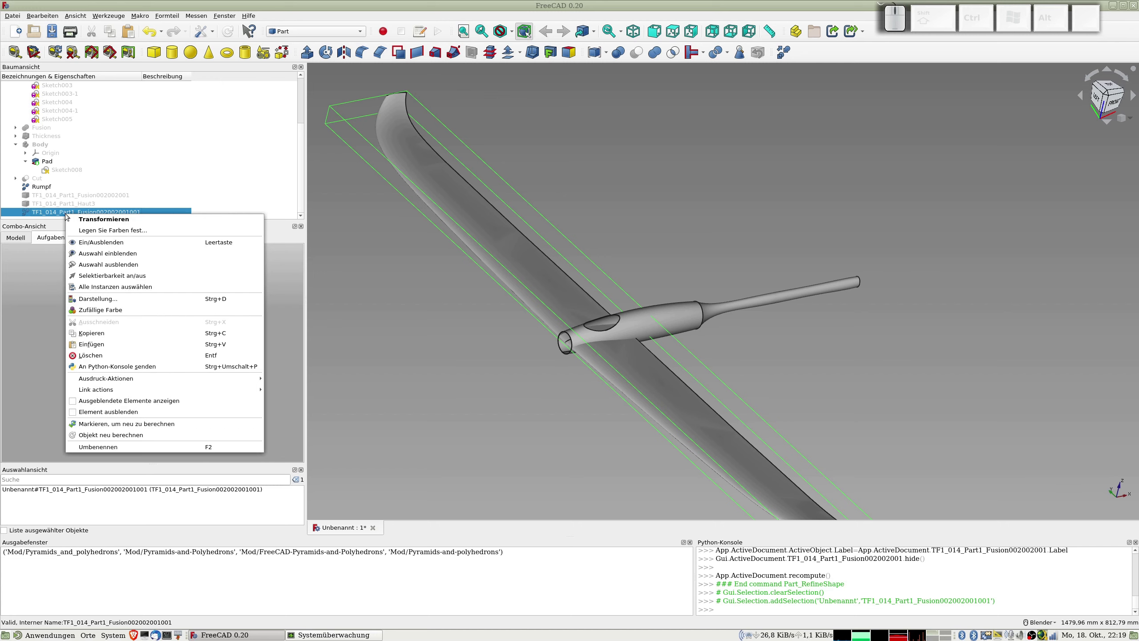
{"action": "key", "text": "Escape"}
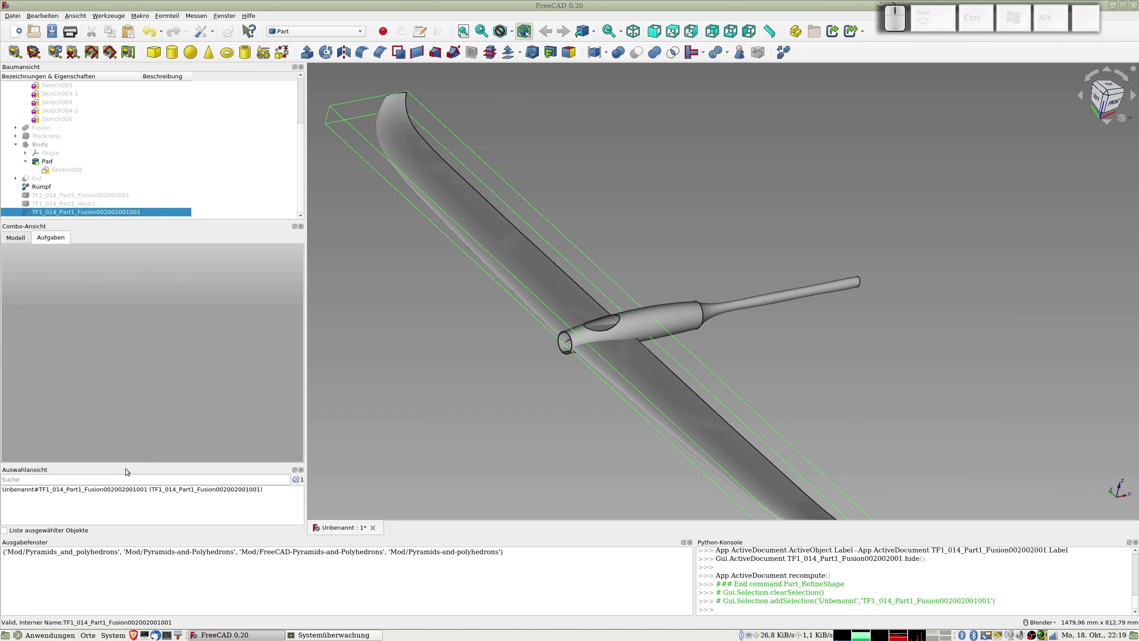
{"action": "left_click", "coordinate": [20, 238]}
{"action": "left_click", "coordinate": [8, 369]}
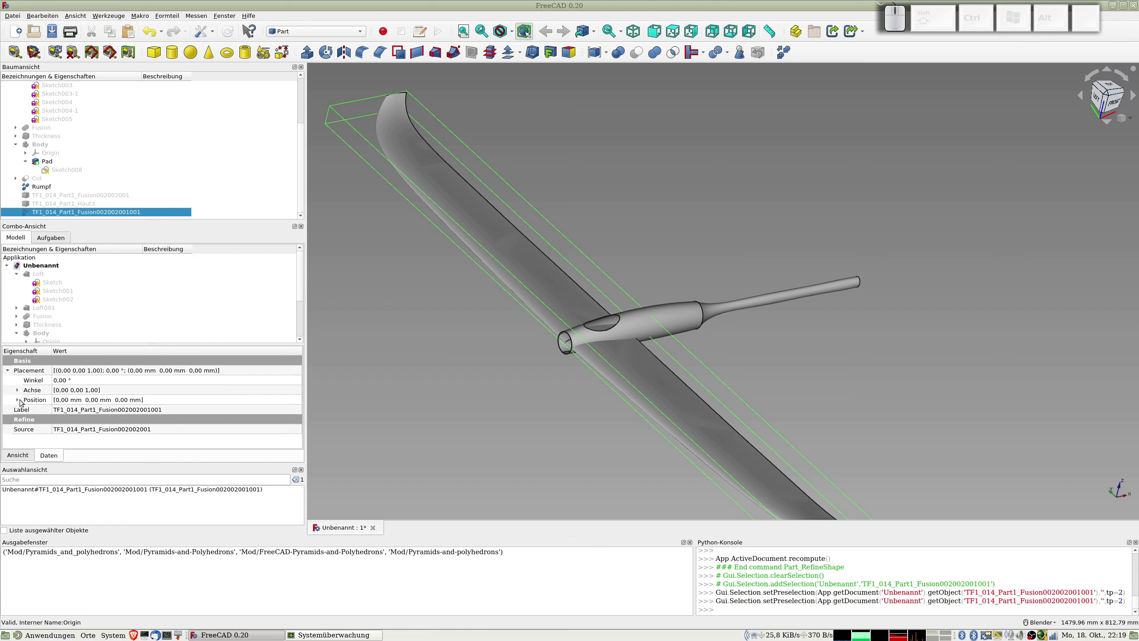
{"action": "left_click", "coordinate": [21, 398]}
{"action": "left_click", "coordinate": [62, 407]}
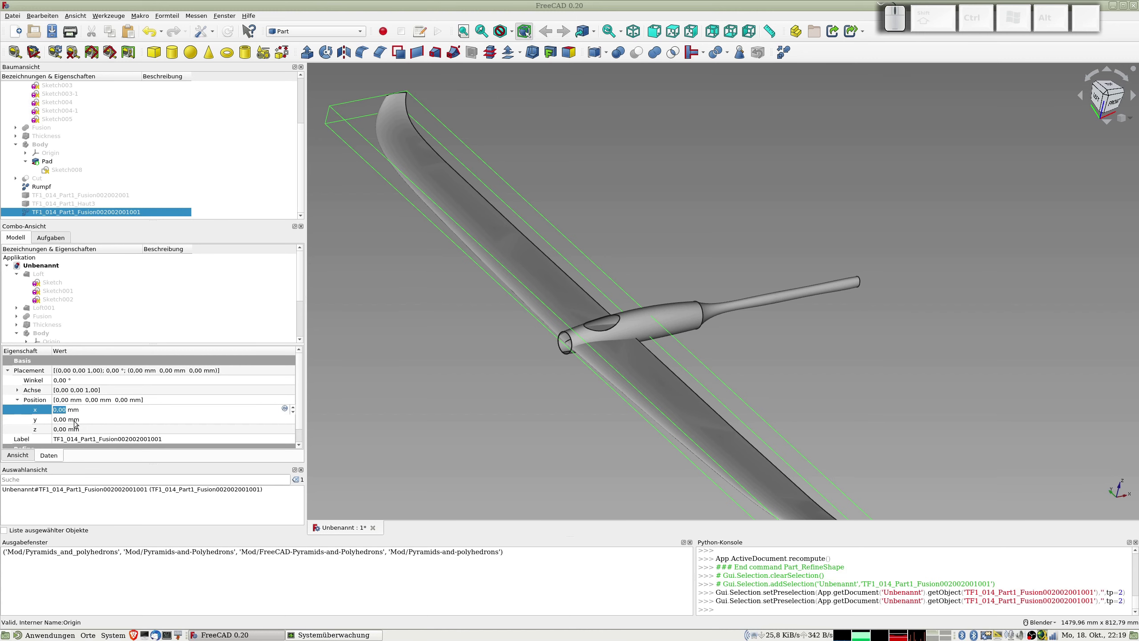
{"action": "key", "text": "KP_1"}
{"action": "key", "text": "KP_5"}
{"action": "key", "text": "KP_0"}
{"action": "key", "text": "KP_Enter"}
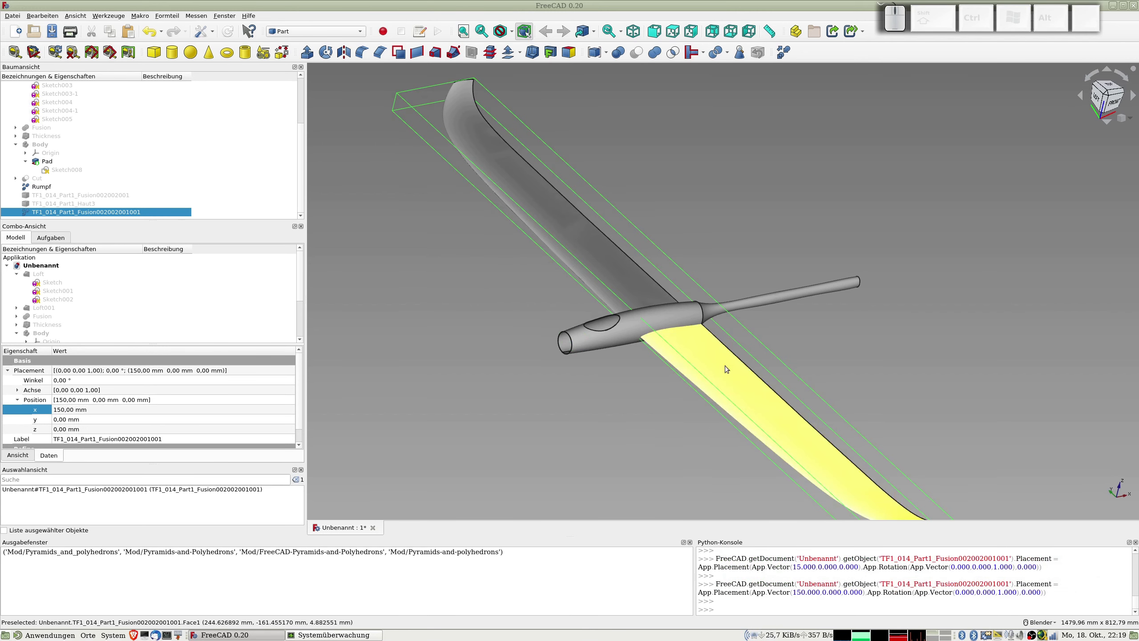
{"action": "left_click_drag", "start_coordinate": [734, 352], "coordinate": [650, 343]}
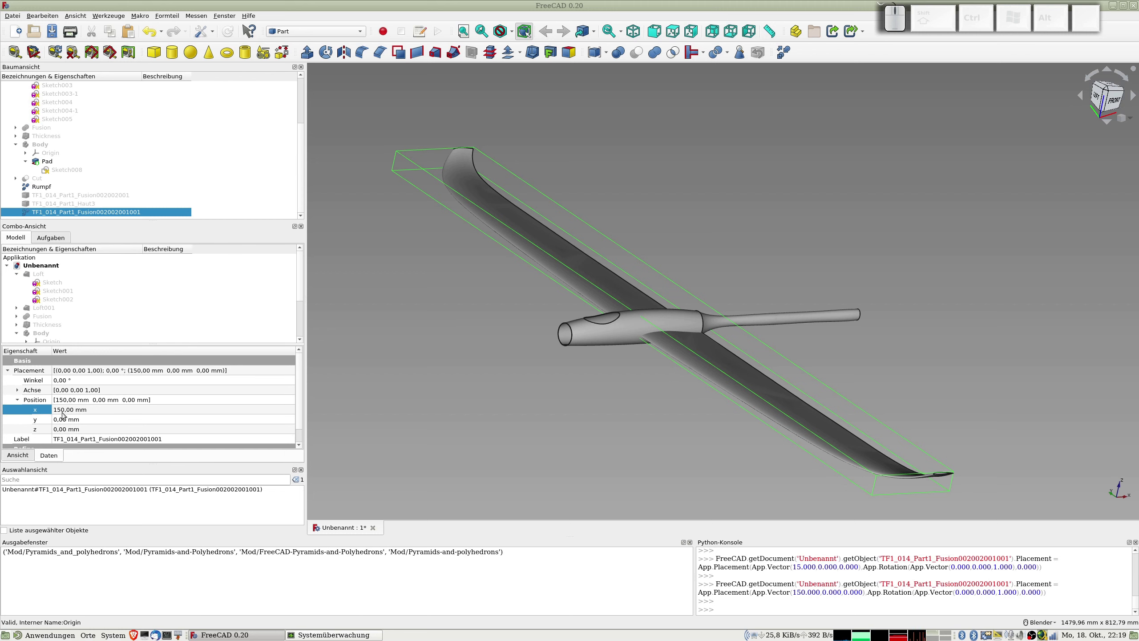
- Correct the x position to 149 mm and inspect the wing's fit in the slot
{"action": "left_click", "coordinate": [63, 410]}
{"action": "left_click", "coordinate": [64, 411]}
{"action": "key", "text": "KP_1"}
{"action": "key", "text": "KP_4"}
{"action": "key", "text": "KP_9"}
{"action": "key", "text": "KP_Enter"}
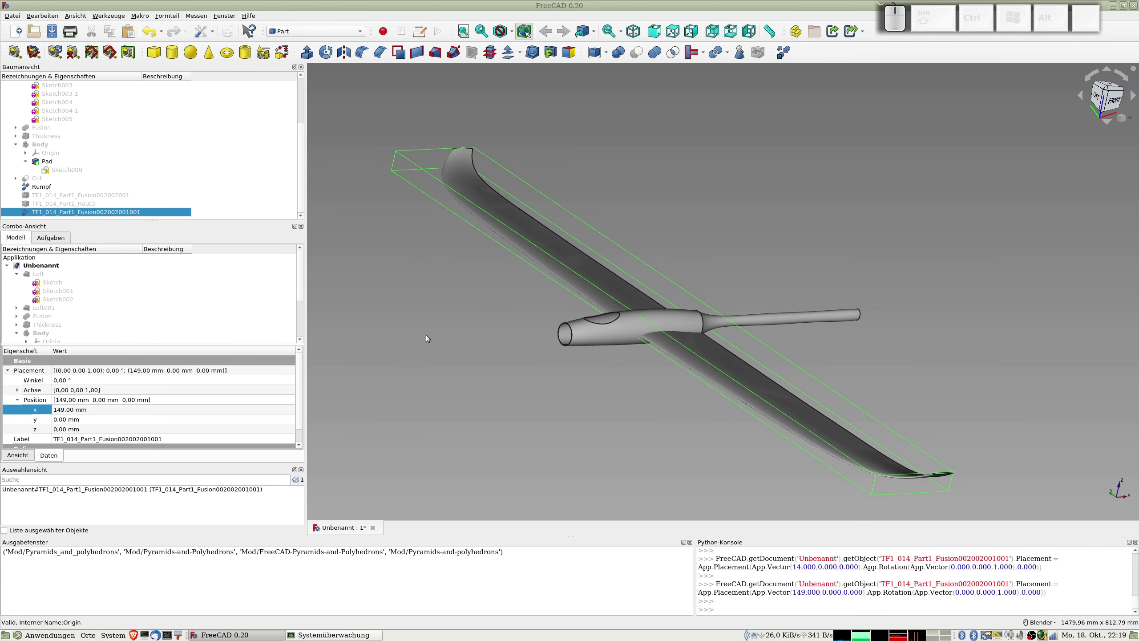
{"action": "scroll", "scroll_direction": "up", "scroll_amount": 3}
{"action": "left_click_drag", "start_coordinate": [635, 376], "coordinate": [546, 368]}
{"action": "scroll", "scroll_direction": "down", "scroll_amount": 3}
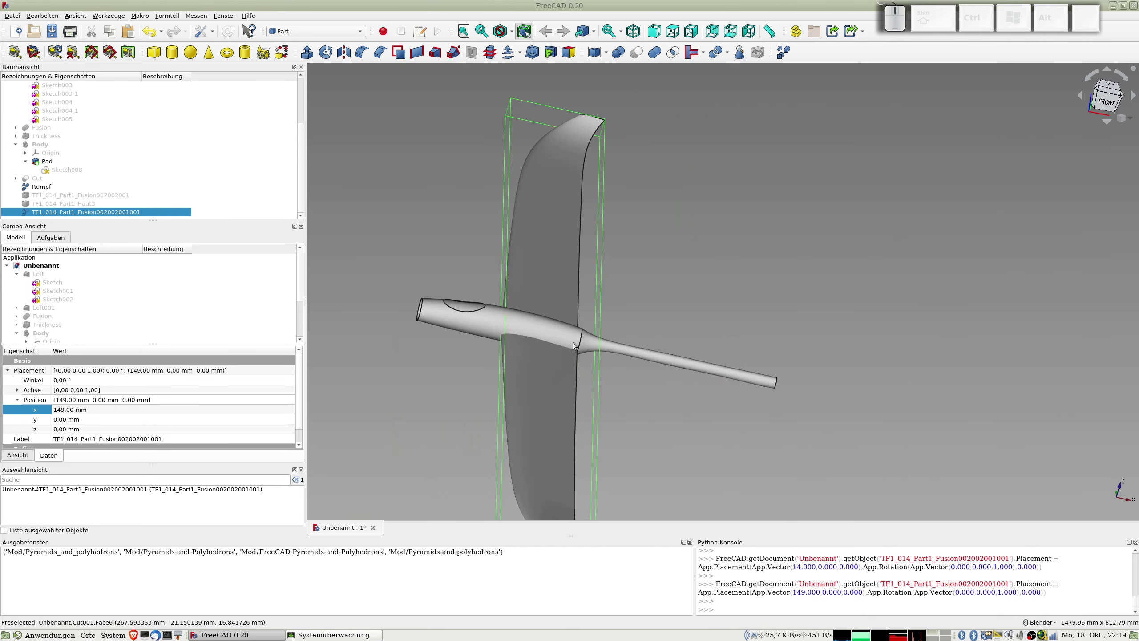
{"action": "left_click_drag", "start_coordinate": [588, 391], "coordinate": [675, 403]}
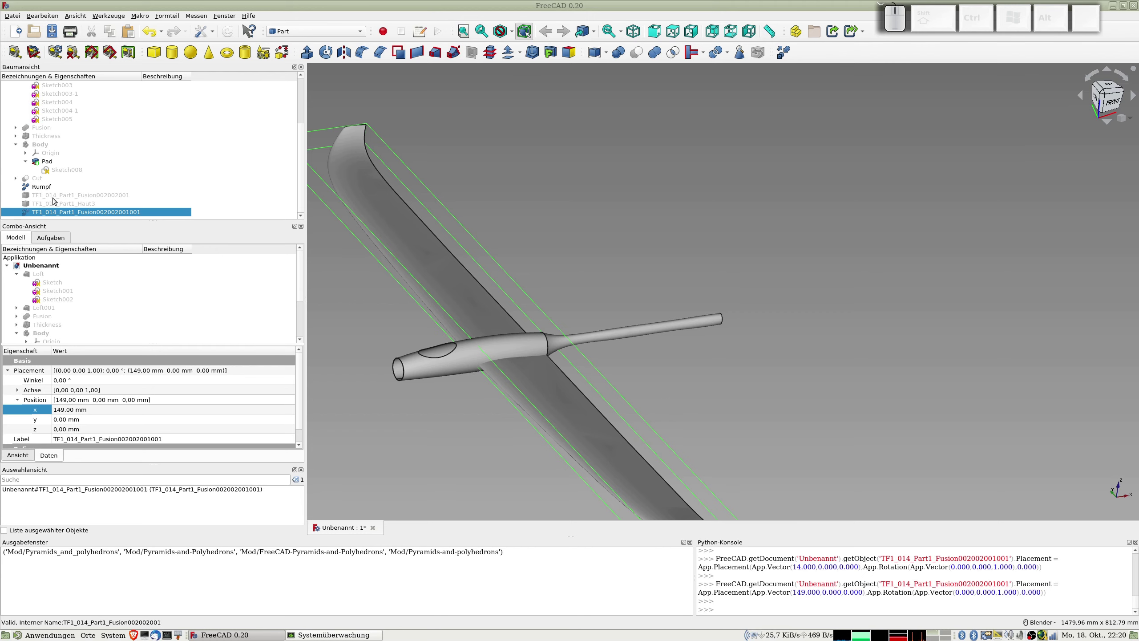
{"action": "left_click", "coordinate": [52, 187]}
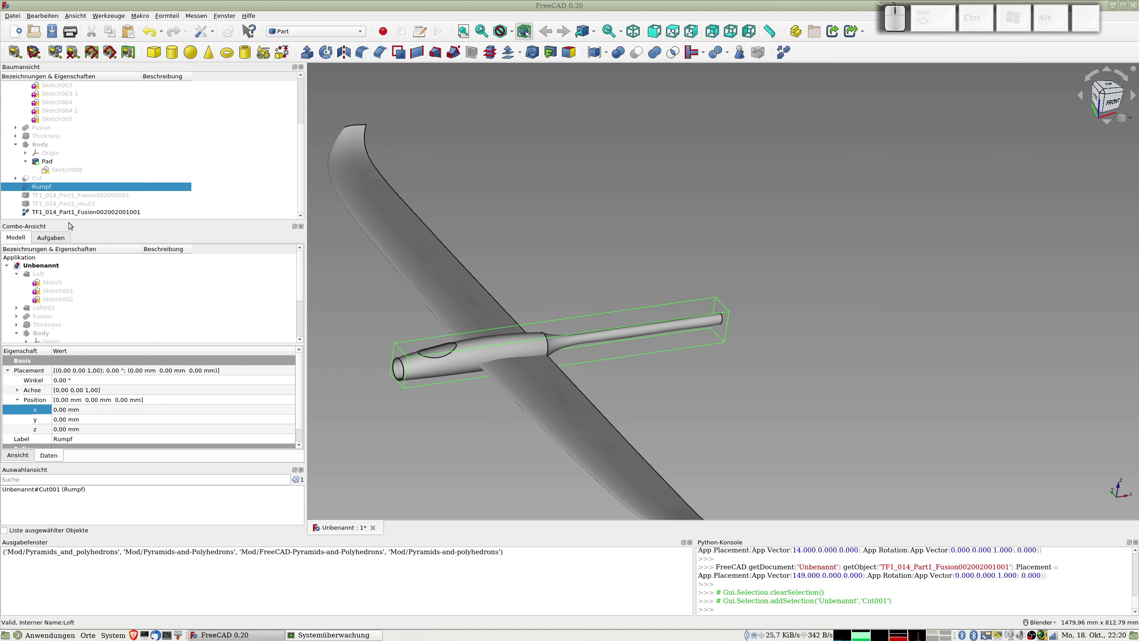
{"action": "left_click", "coordinate": [70, 213]}
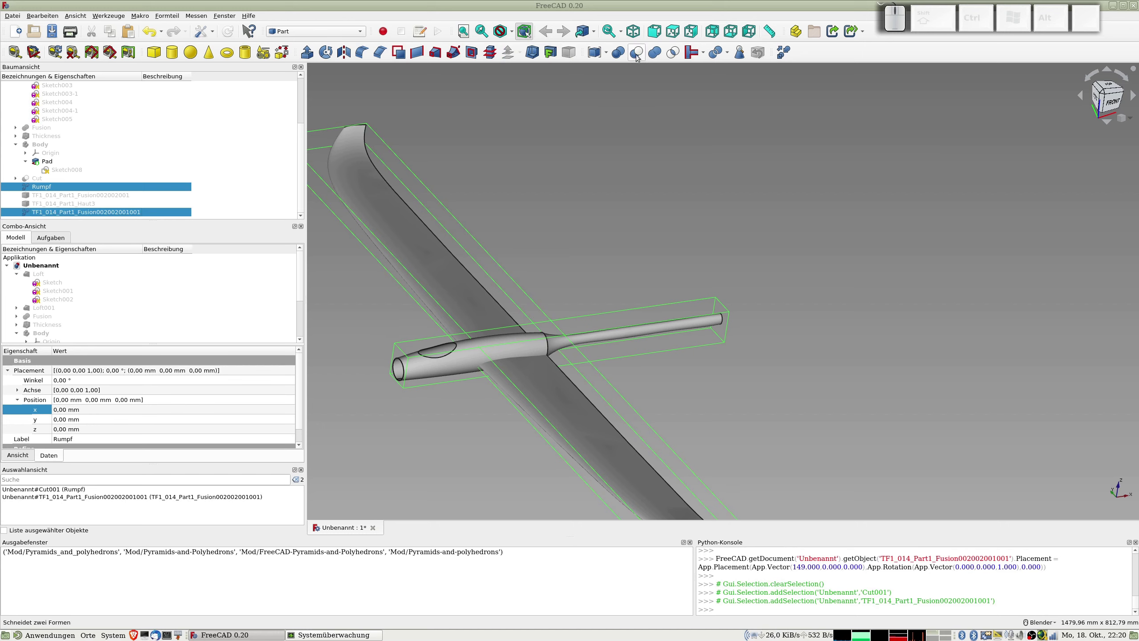
{"action": "left_click", "coordinate": [639, 50]}
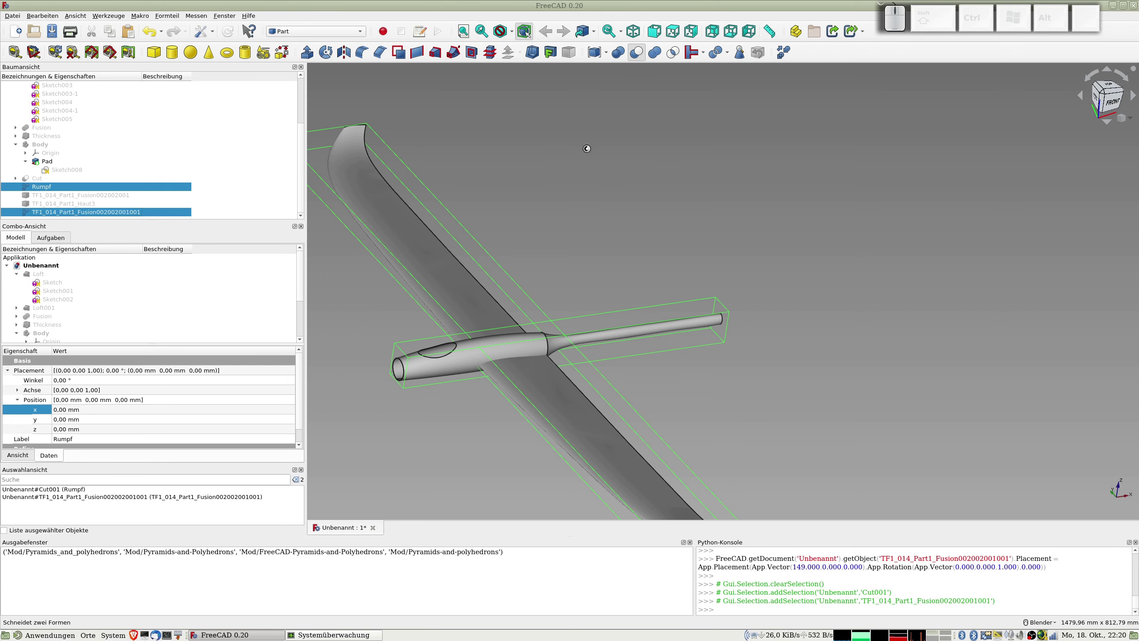
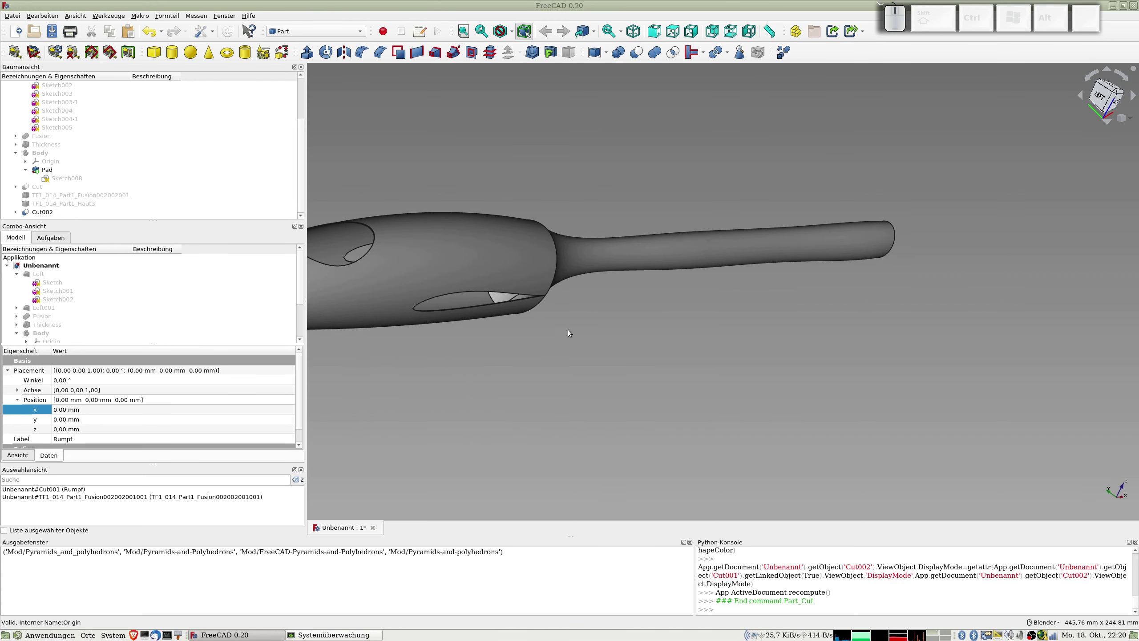
- Zoom and orbit around the new Cut002 to bring the wing slot into the front view
{"action": "scroll", "scroll_direction": "up", "scroll_amount": 3}
{"action": "scroll", "scroll_direction": "up", "scroll_amount": 3}
{"action": "scroll", "scroll_direction": "down", "scroll_amount": 3}
{"action": "left_click", "coordinate": [440, 339]}
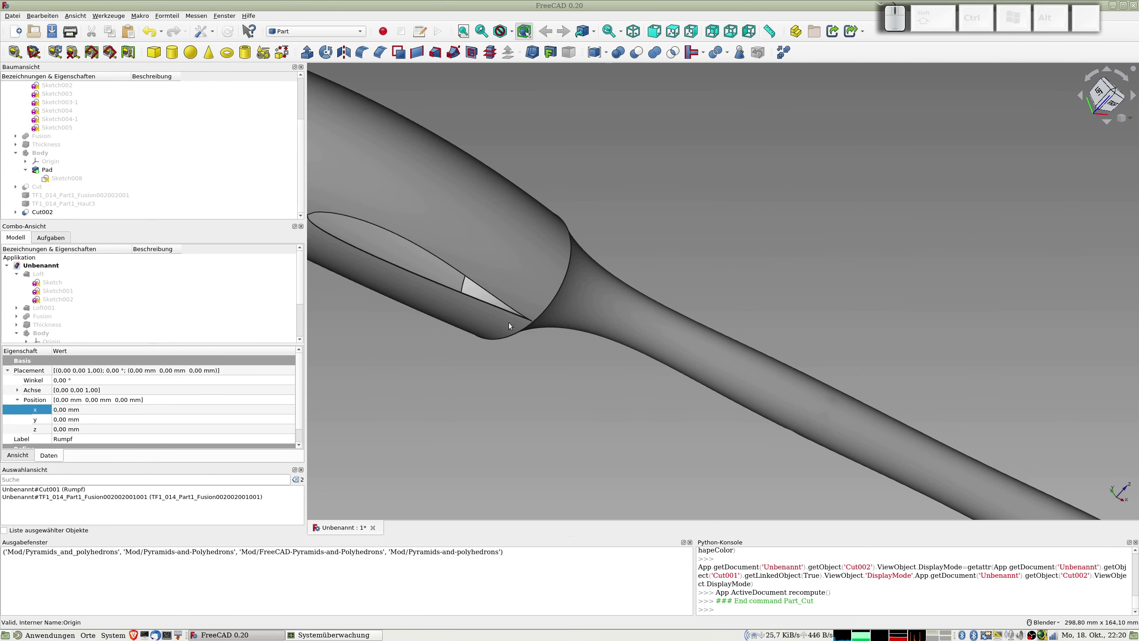
{"action": "key", "text": "KP_1"}
{"action": "left_click", "coordinate": [528, 436]}
{"action": "scroll", "scroll_direction": "up", "scroll_amount": 3}
{"action": "left_click_drag", "start_coordinate": [436, 308], "coordinate": [492, 330]}
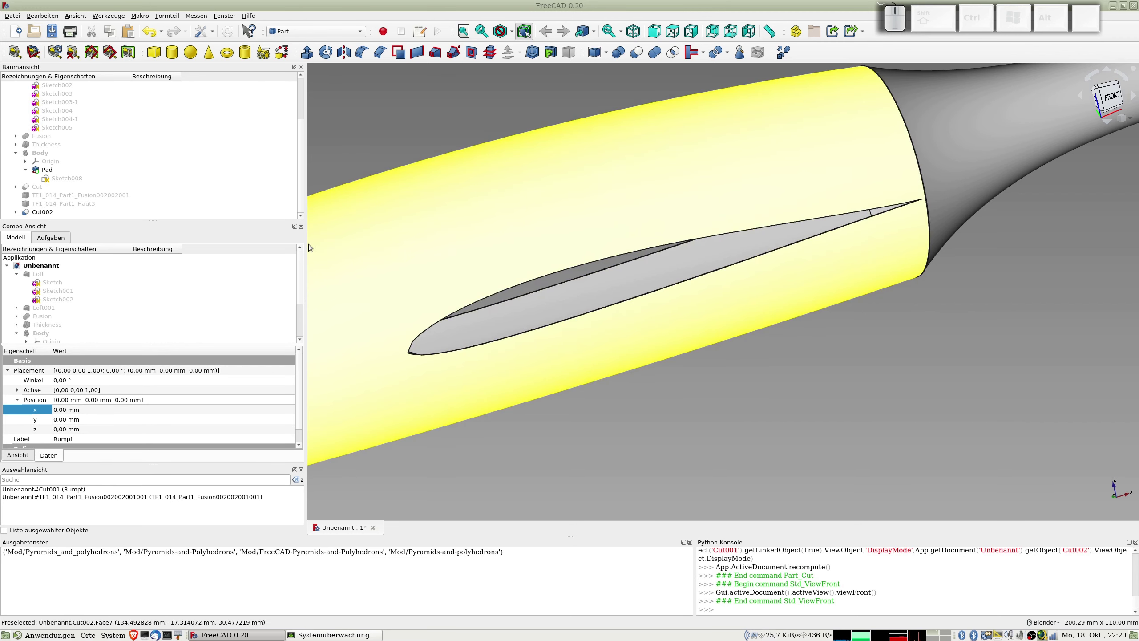
{"action": "left_click_drag", "start_coordinate": [487, 333], "coordinate": [412, 302]}
- Check the airfoil-shaped slot from the front, the rear and the front again
{"action": "key", "text": "KP_1"}
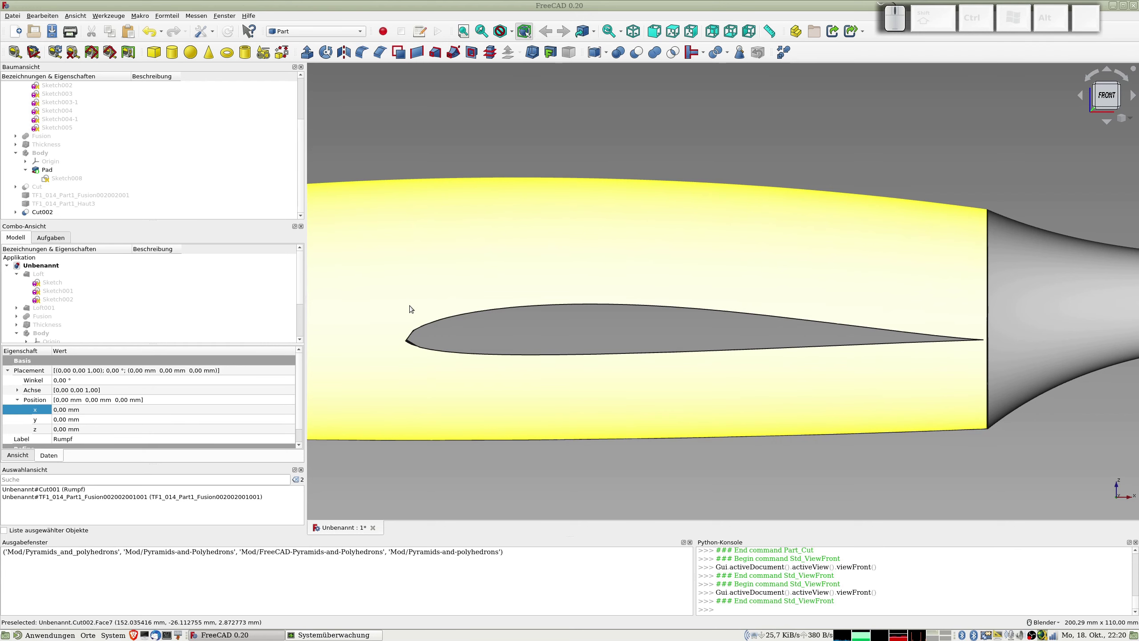
{"action": "key", "text": "KP_4"}
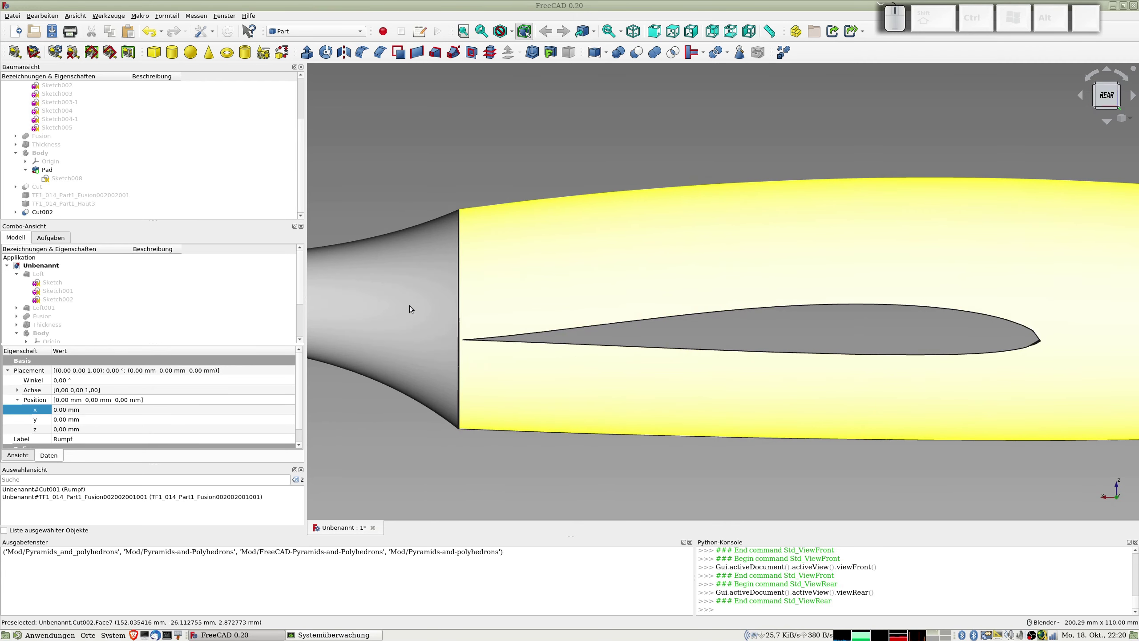
{"action": "key", "text": "KP_1"}
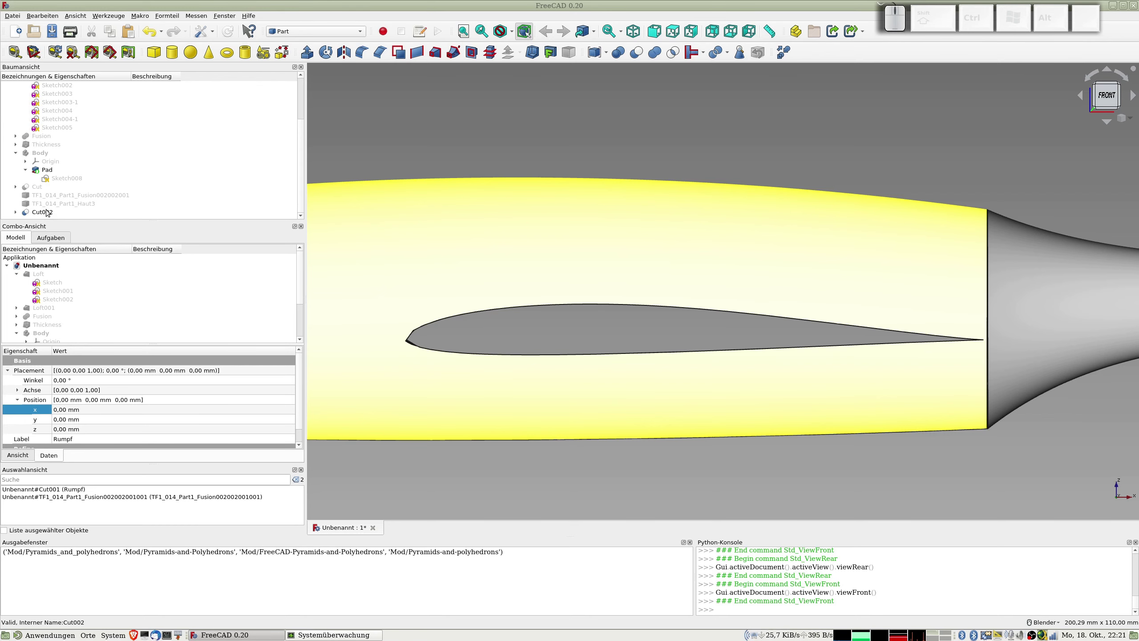
- Make a refined copy Cut002001 of the slotted fuselage Cut002
{"action": "left_click", "coordinate": [46, 208]}
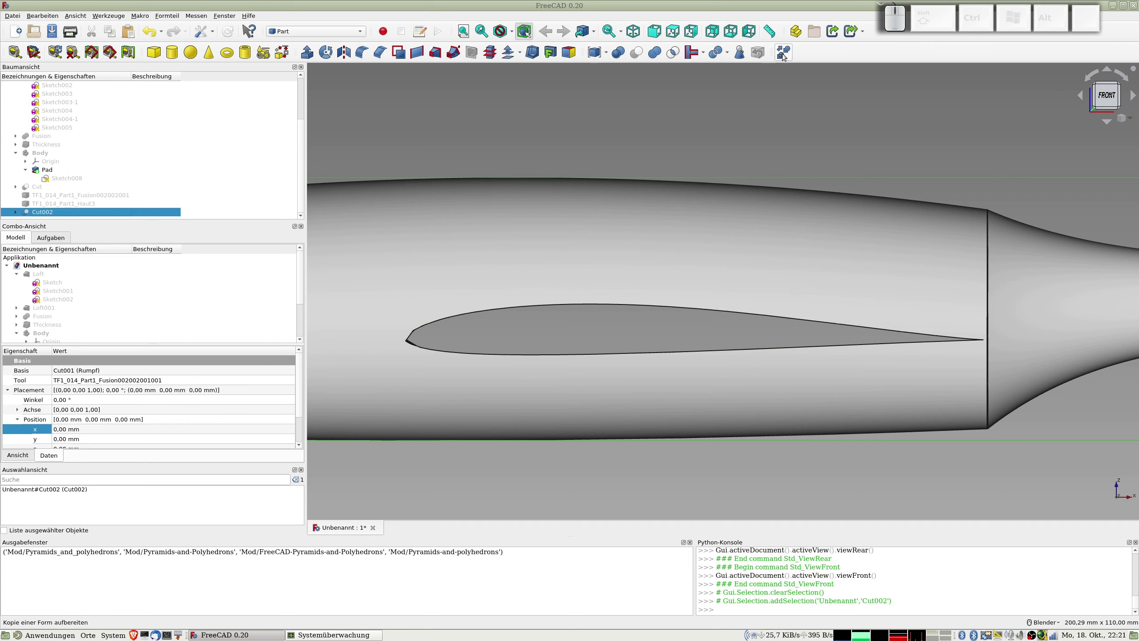
{"action": "left_click", "coordinate": [784, 52]}
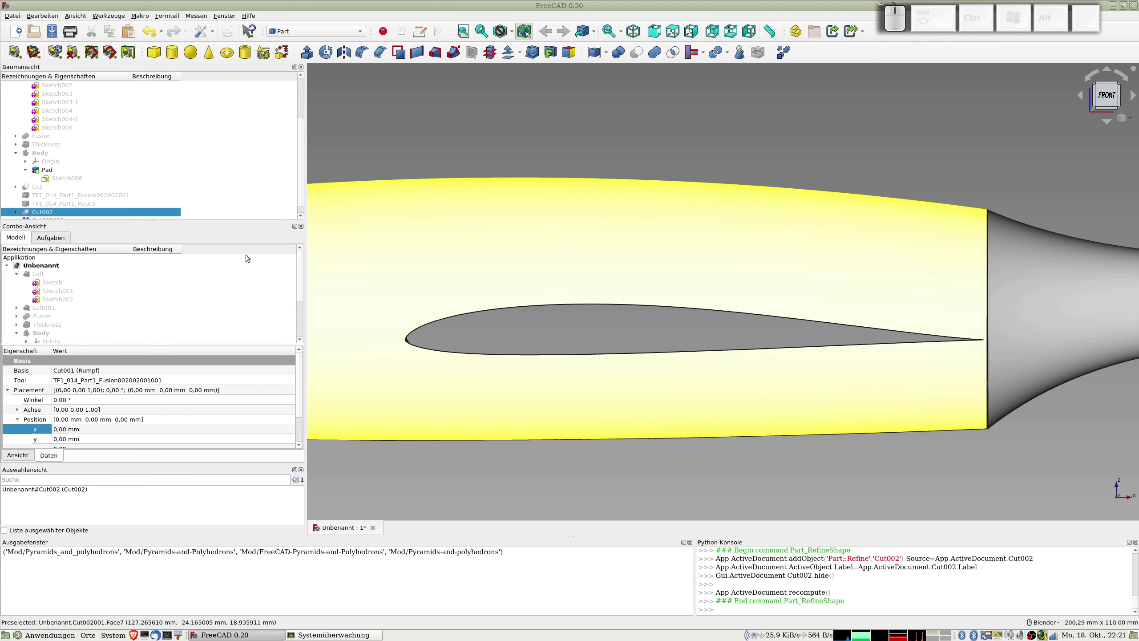
{"action": "scroll", "scroll_direction": "down", "scroll_amount": 3}
{"action": "left_click", "coordinate": [52, 210]}
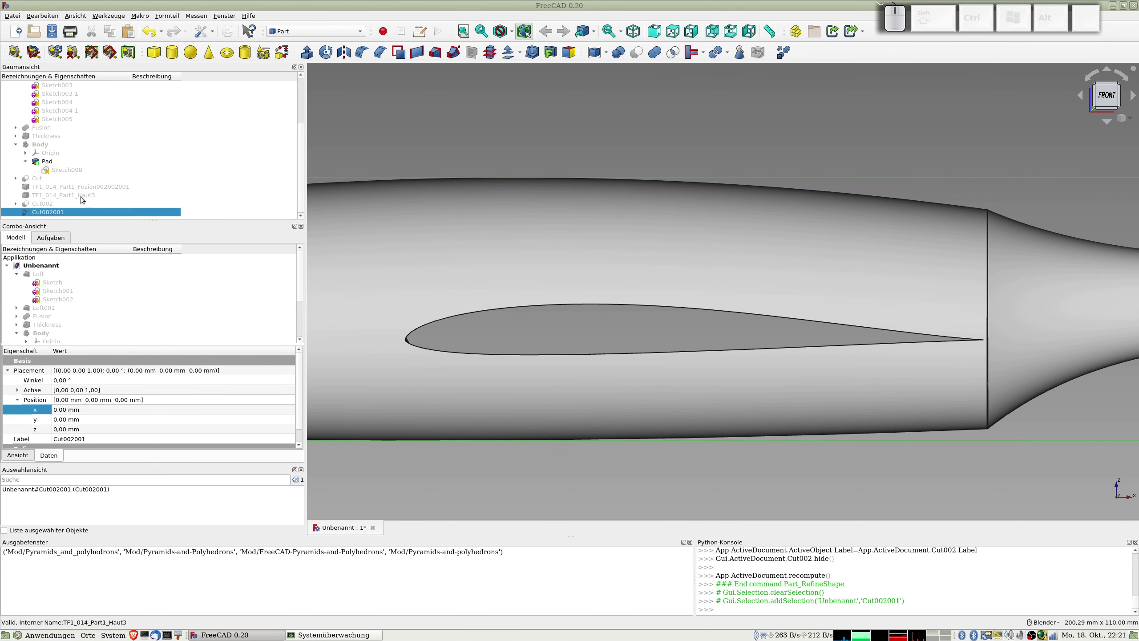
- Show the Haut3 wing skin again and zoom out to see it whole beside the fuselage
{"action": "left_click", "coordinate": [63, 199]}
{"action": "key", "text": "space"}
{"action": "scroll", "scroll_direction": "down", "scroll_amount": 3}
{"action": "scroll", "scroll_direction": "down", "scroll_amount": 3}
{"action": "middle_click", "coordinate": [447, 171]}
{"action": "left_click_drag", "start_coordinate": [459, 177], "coordinate": [194, 188]}
- Rotate the Haut3 wing skin 90° about the X axis with the Transform dragger and confirm
{"action": "right_click", "coordinate": [83, 192]}
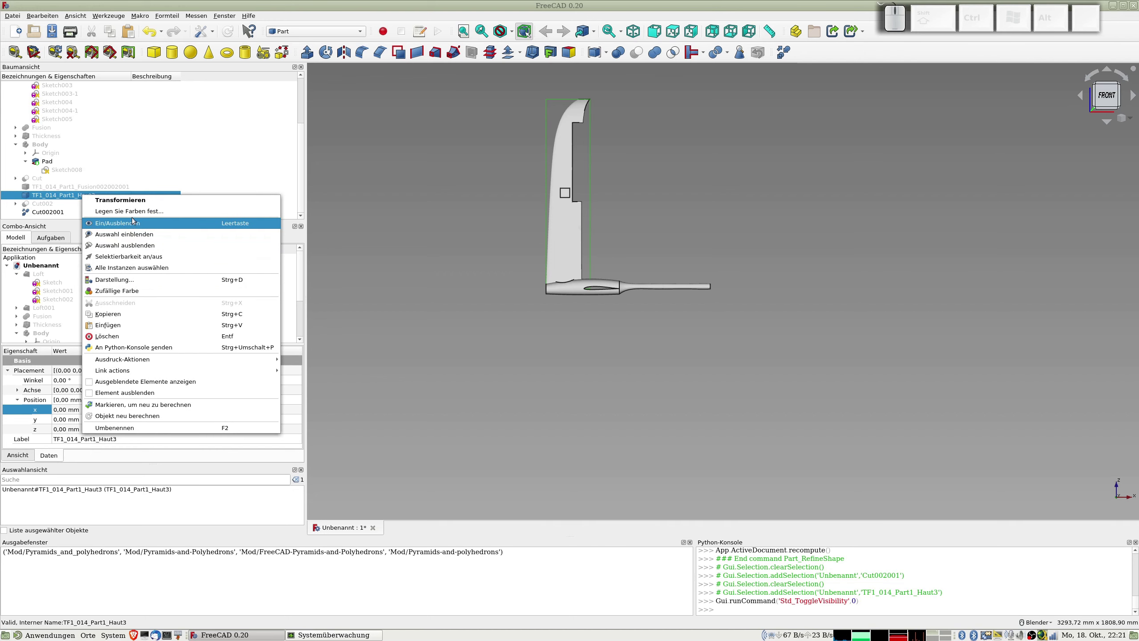
{"action": "right_click", "coordinate": [132, 198]}
{"action": "middle_click", "coordinate": [557, 230]}
{"action": "scroll", "scroll_direction": "down", "scroll_amount": 3}
{"action": "middle_click", "coordinate": [523, 216]}
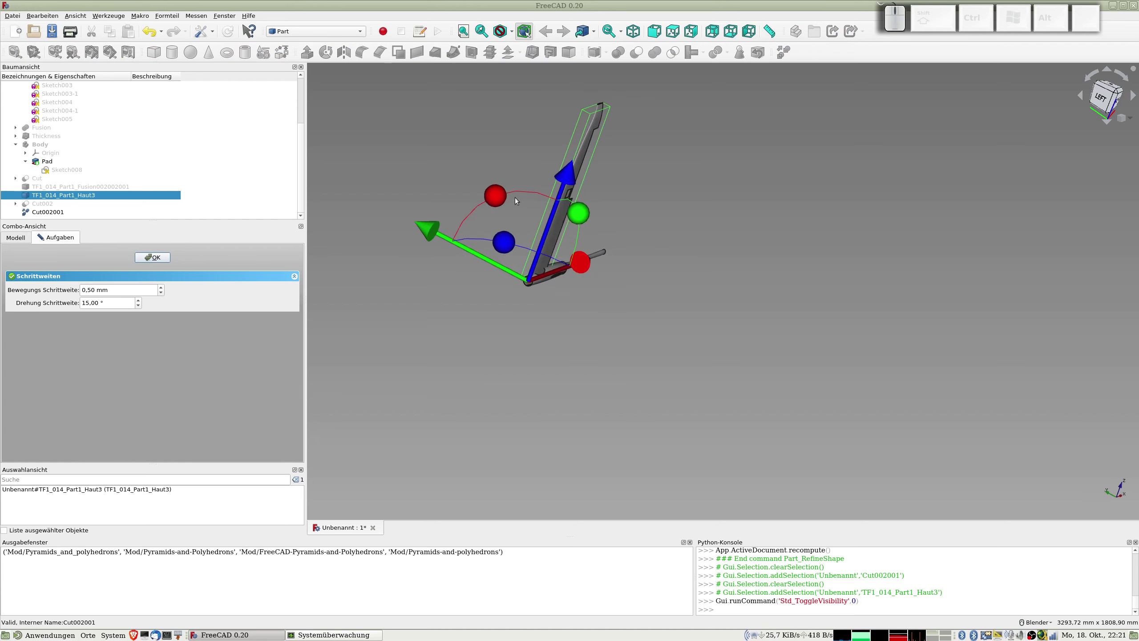
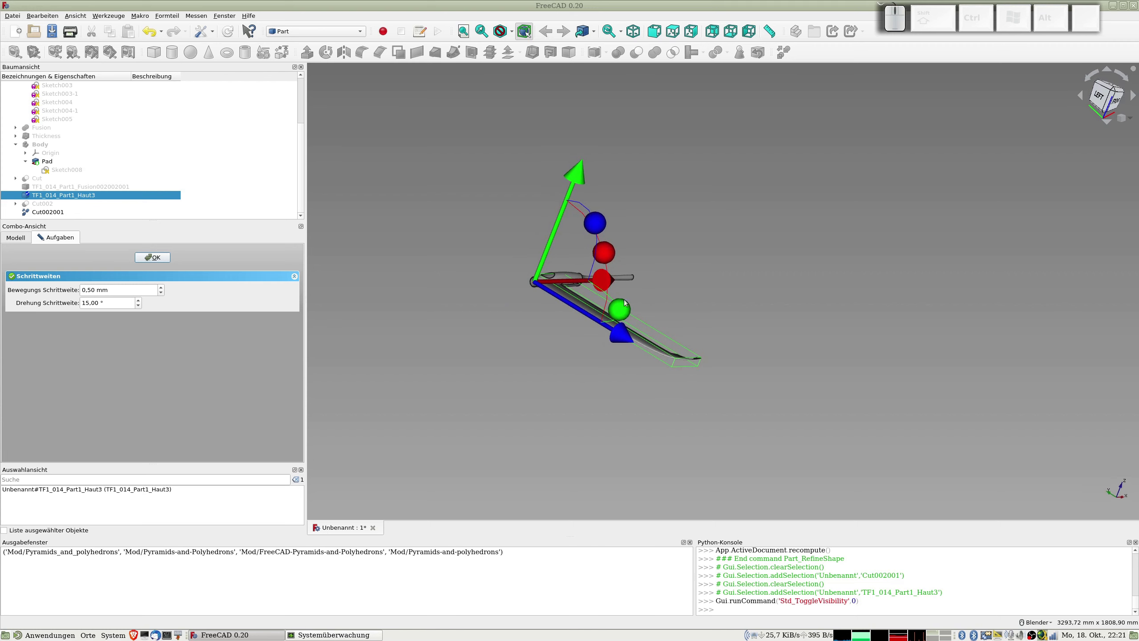
{"action": "middle_click", "coordinate": [672, 307]}
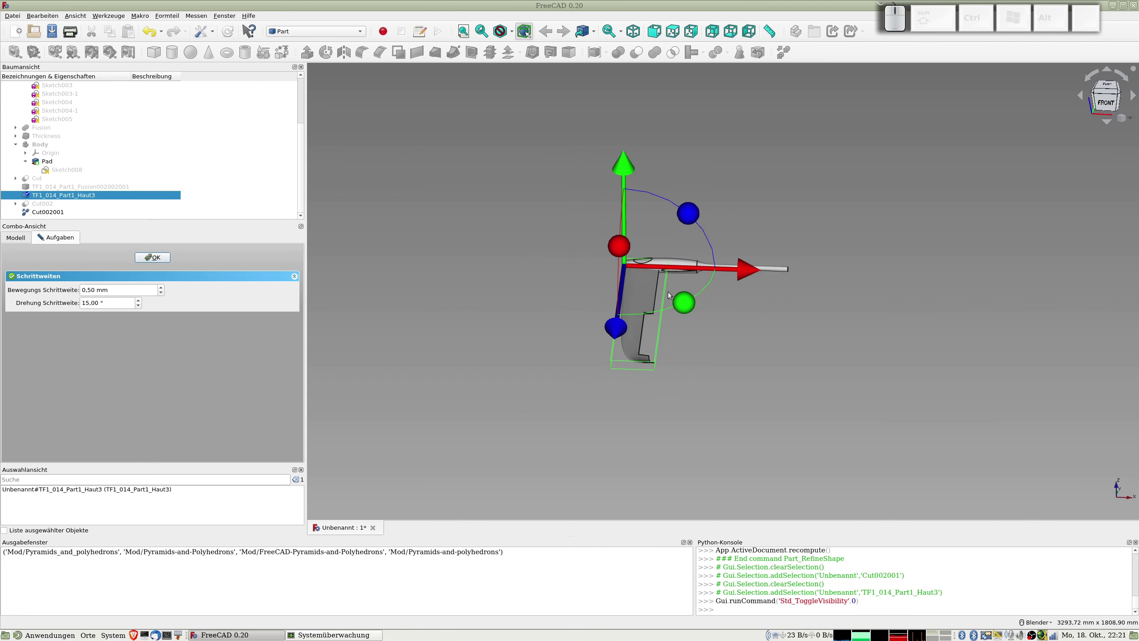
{"action": "scroll", "scroll_direction": "up", "scroll_amount": 3}
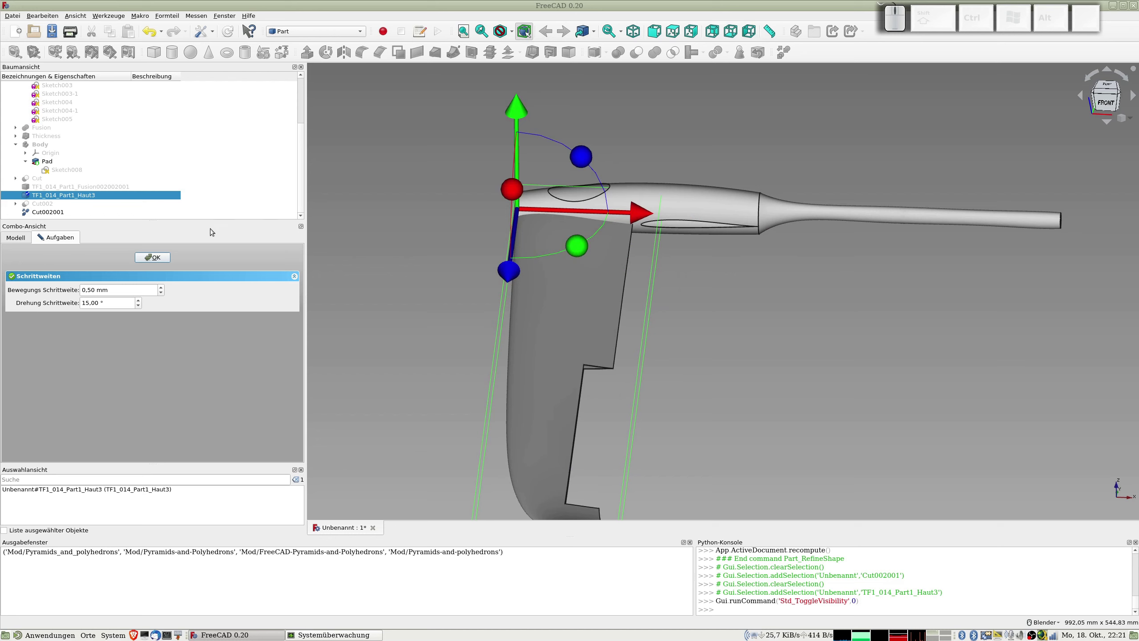
{"action": "left_click", "coordinate": [162, 252]}
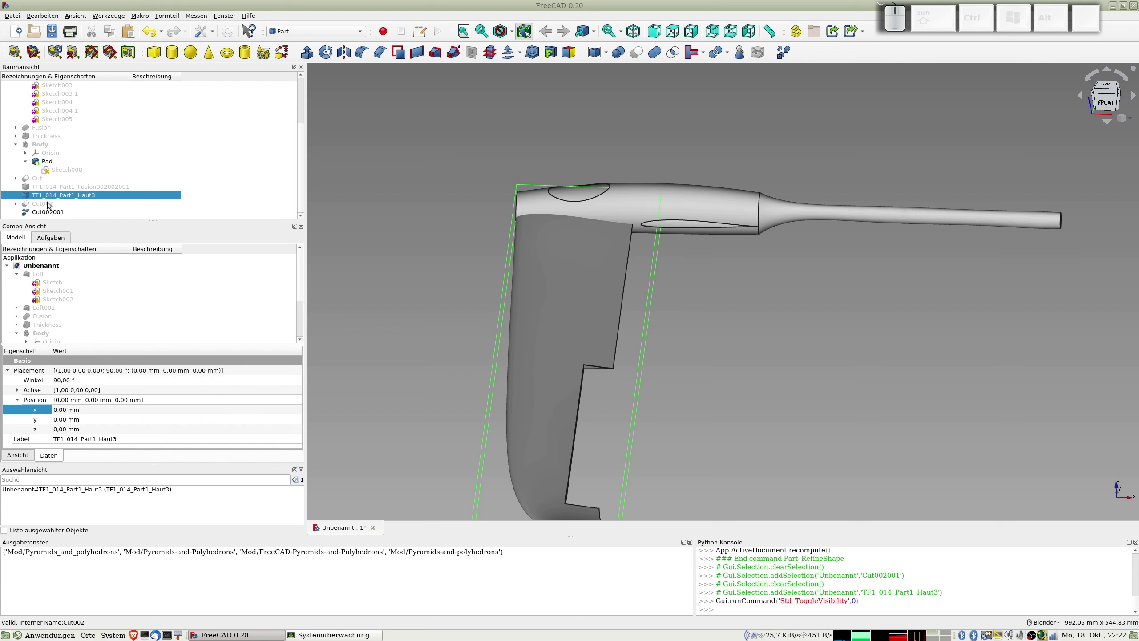
{"action": "left_click", "coordinate": [45, 211]}
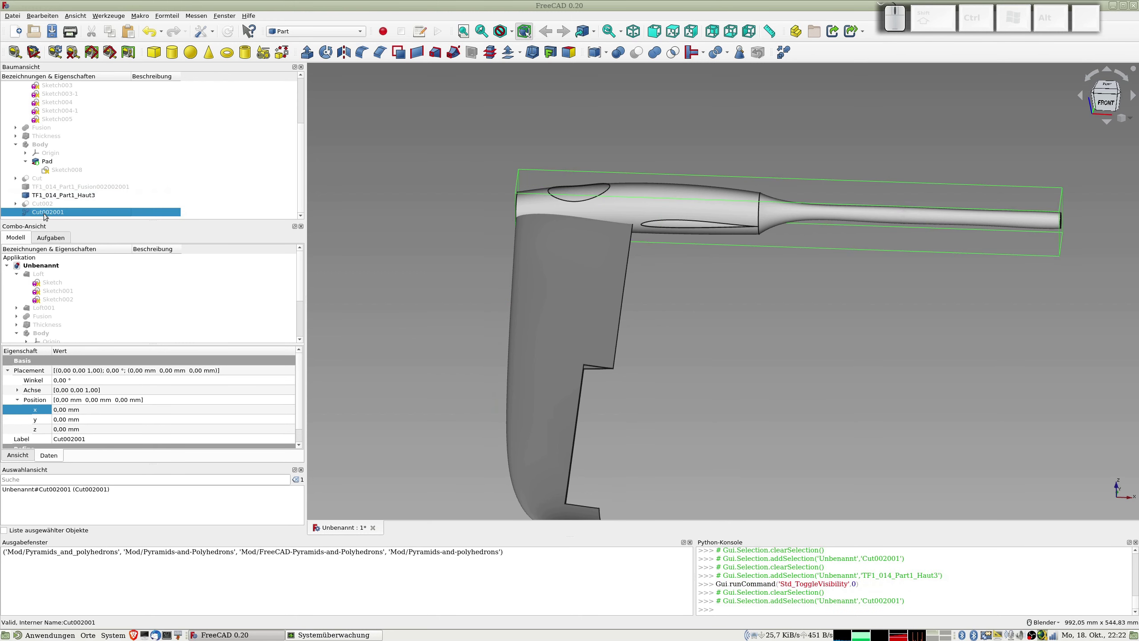
- Make a refined copy Haut3001 of the rotated wing skin
{"action": "left_click", "coordinate": [47, 196]}
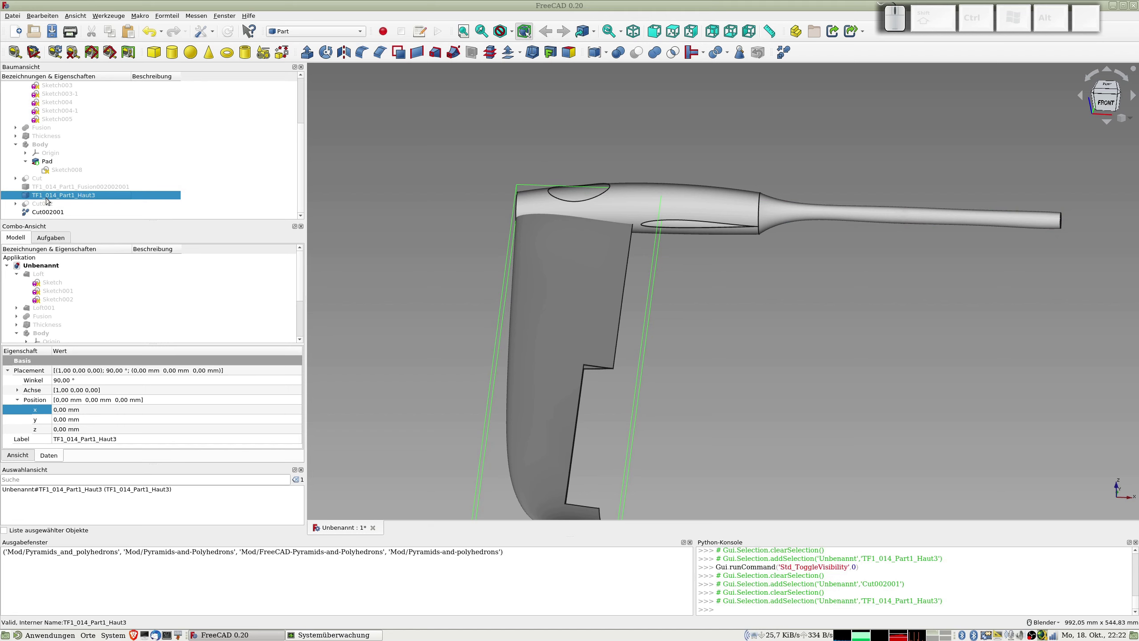
{"action": "left_click", "coordinate": [781, 51]}
{"action": "scroll", "scroll_direction": "down", "scroll_amount": 3}
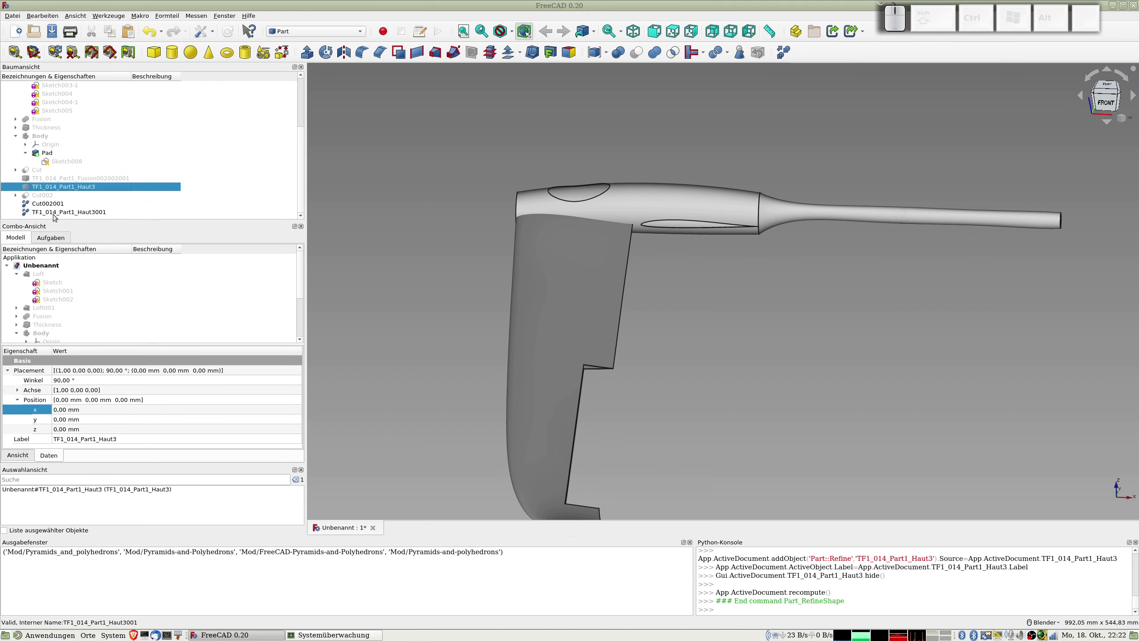
{"action": "left_click", "coordinate": [53, 213]}
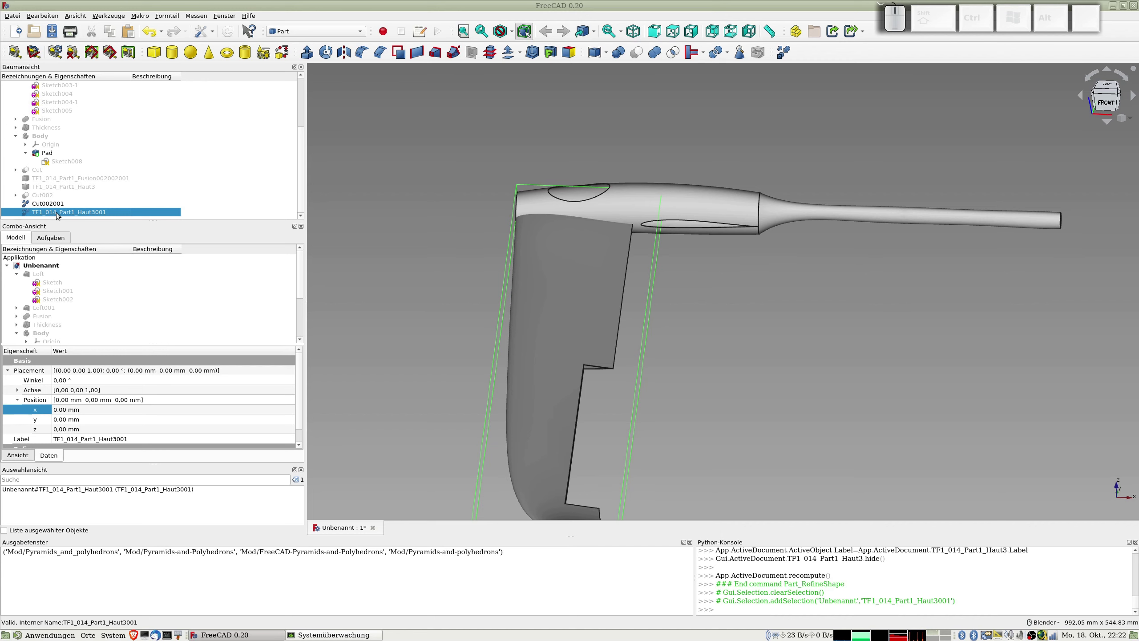
- Set the wing copy's Placement Position X to 149 mm
{"action": "left_click", "coordinate": [63, 405]}
{"action": "key", "text": "KP_1"}
{"action": "key", "text": "KP_4"}
{"action": "key", "text": "KP_9"}
{"action": "key", "text": "KP_Enter"}
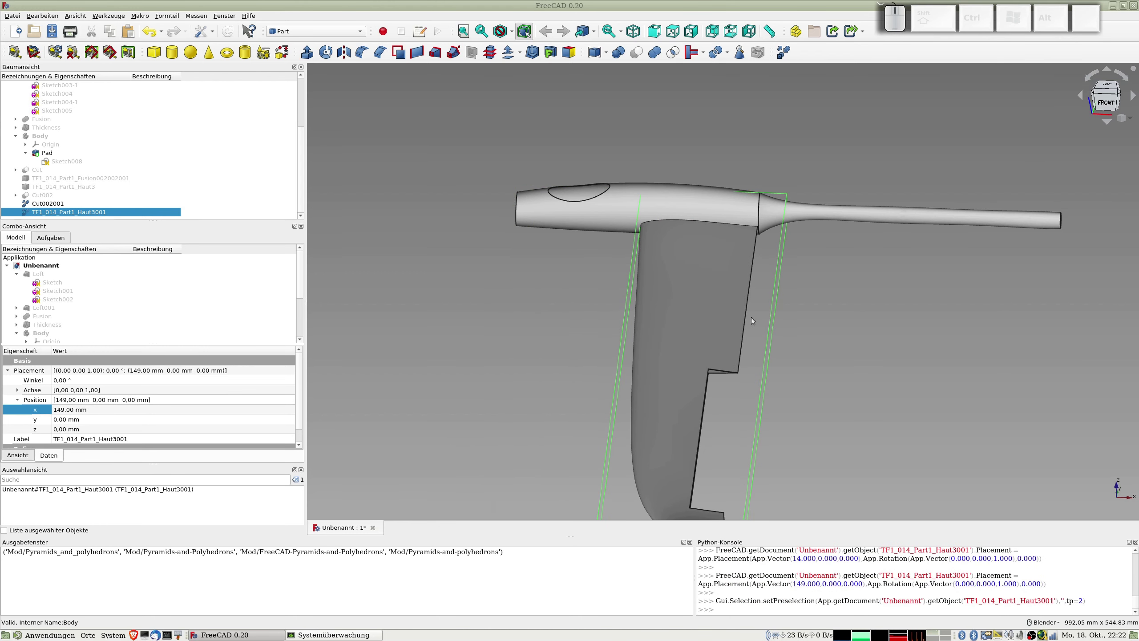
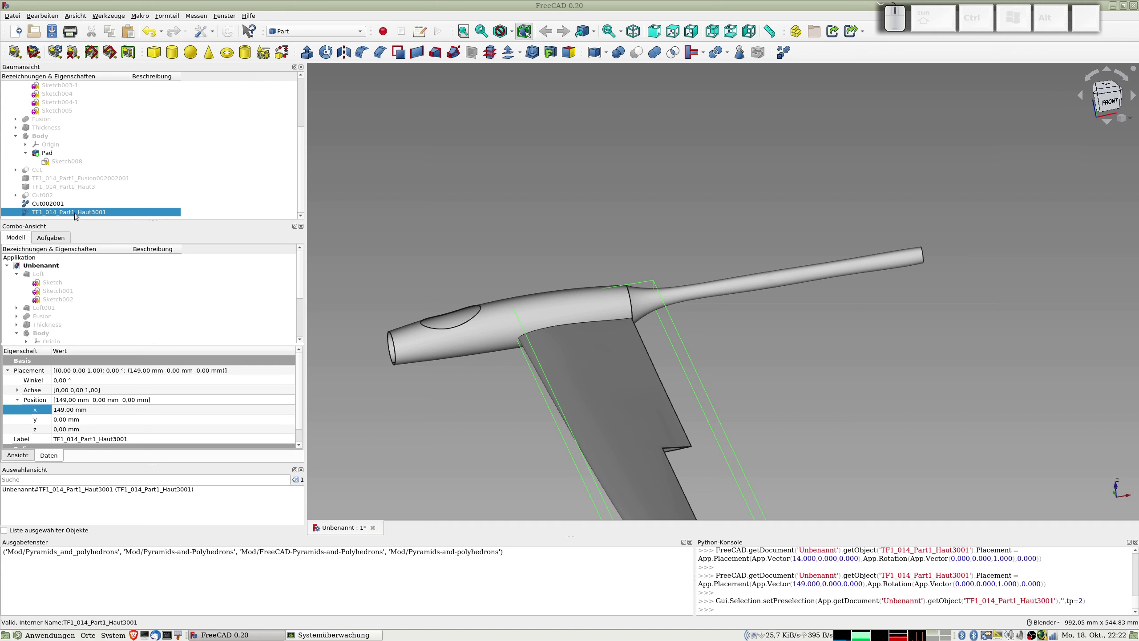
- Refine Haut3001 into Haut3001001, hide the refined copy and keep Haut3001 shown
{"action": "left_click", "coordinate": [50, 205]}
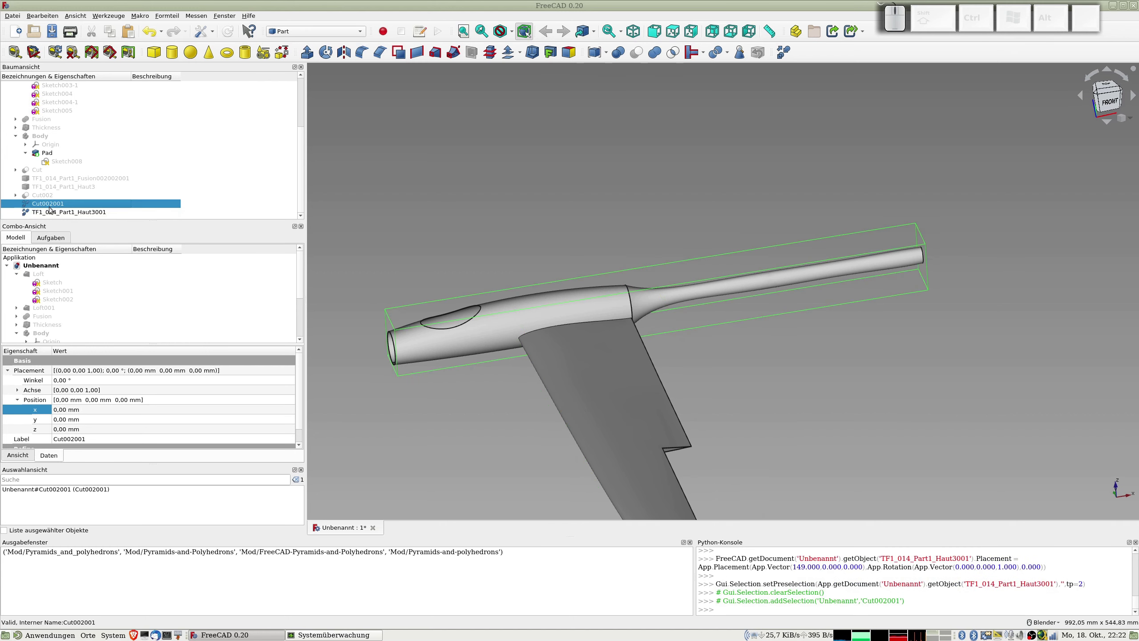
{"action": "left_click", "coordinate": [57, 210]}
{"action": "left_click", "coordinate": [53, 206]}
{"action": "left_click", "coordinate": [50, 211]}
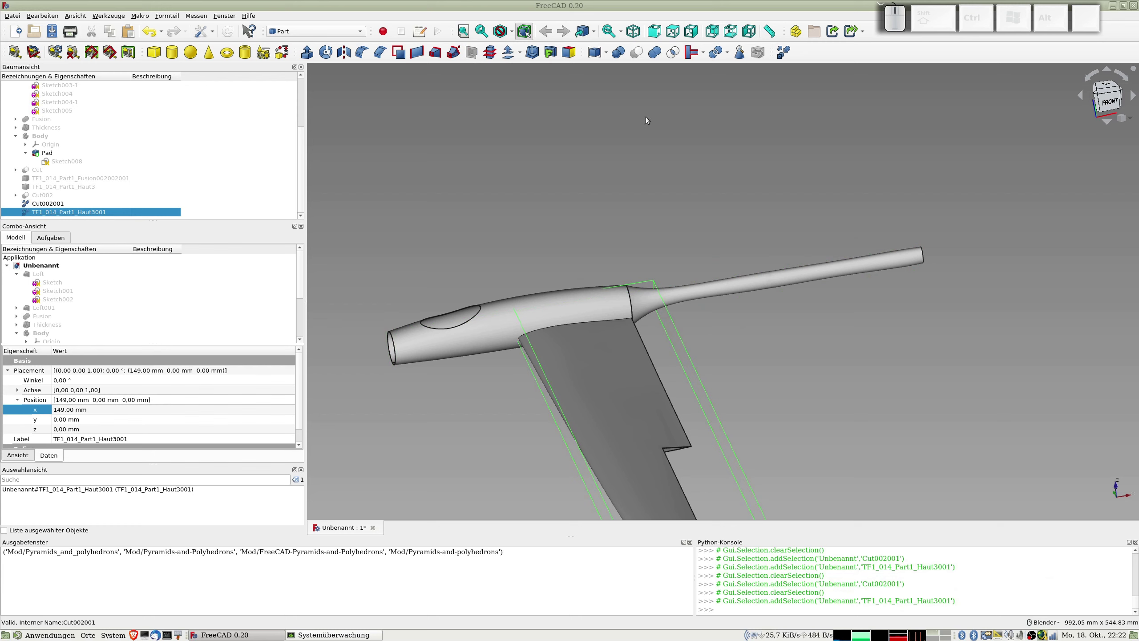
{"action": "left_click", "coordinate": [785, 52]}
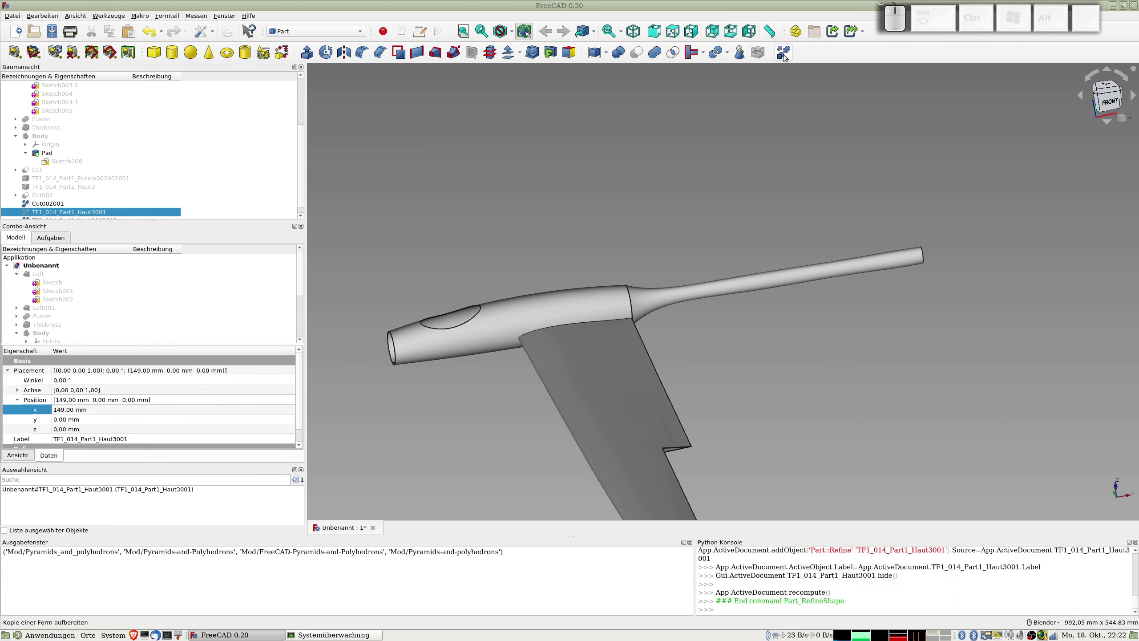
{"action": "scroll", "scroll_direction": "down", "scroll_amount": 3}
{"action": "left_click", "coordinate": [63, 212]}
{"action": "key", "text": "space"}
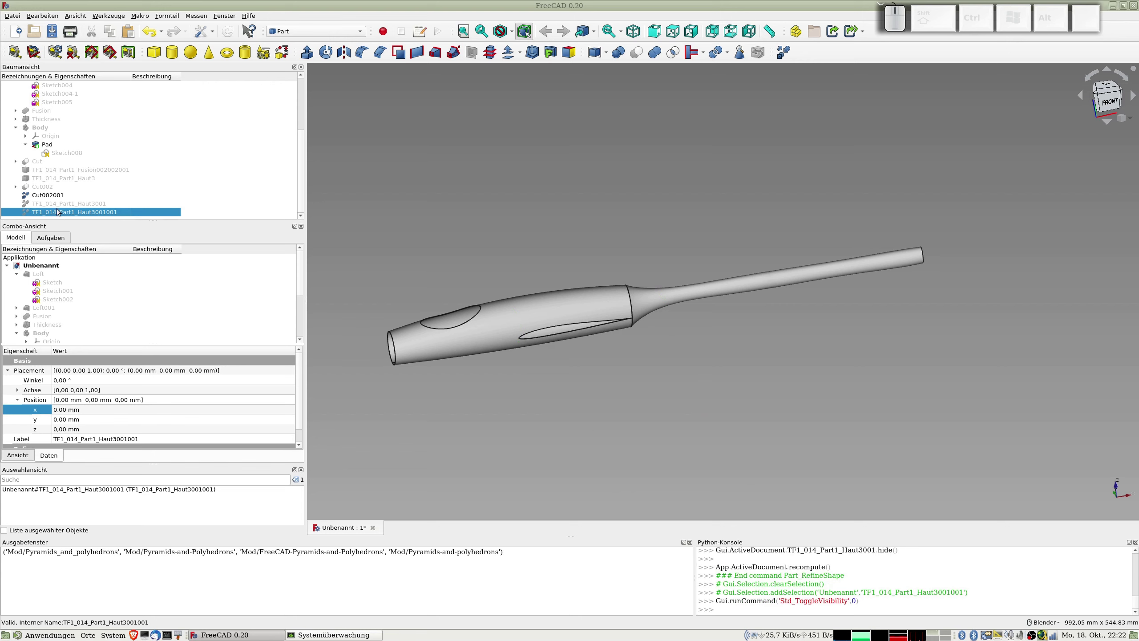
{"action": "left_click", "coordinate": [63, 204]}
{"action": "key", "text": "space"}
- Cut the Haut3001 wing skin from the refined fuselage Cut002001, creating Cut002002
{"action": "left_click", "coordinate": [391, 224]}
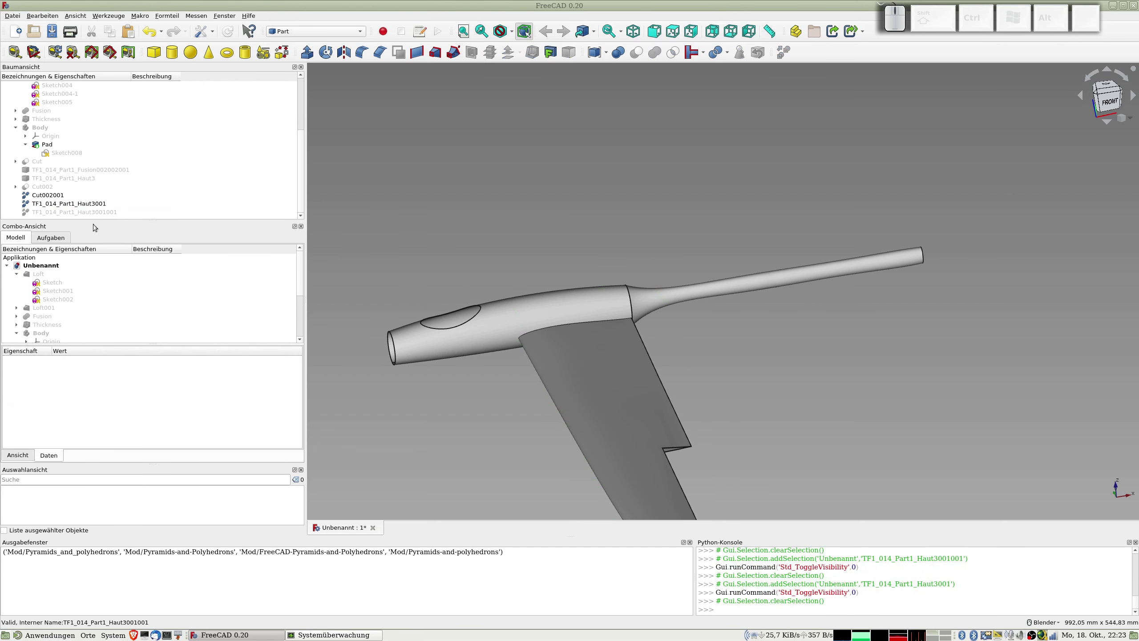
{"action": "left_click", "coordinate": [47, 195]}
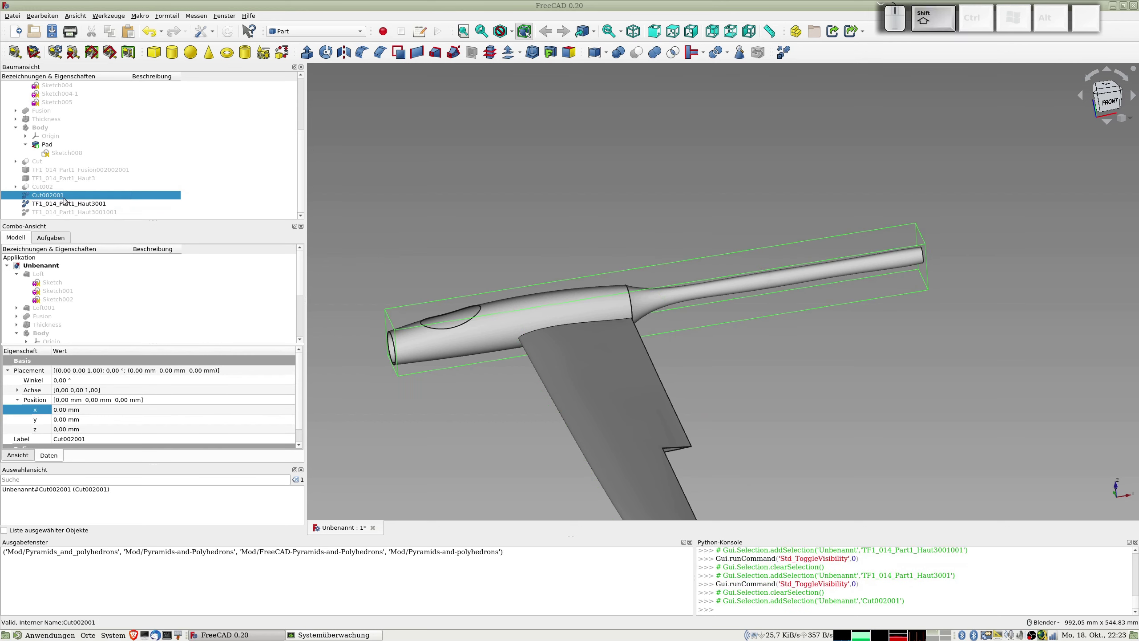
{"action": "left_click", "coordinate": [69, 203]}
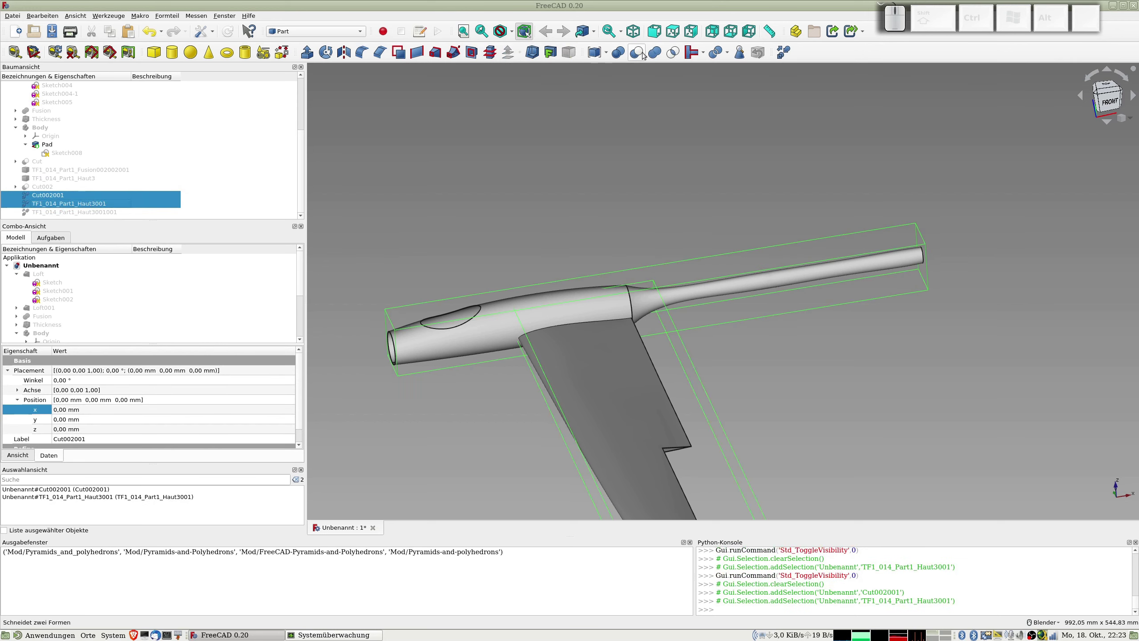
{"action": "left_click", "coordinate": [640, 52]}
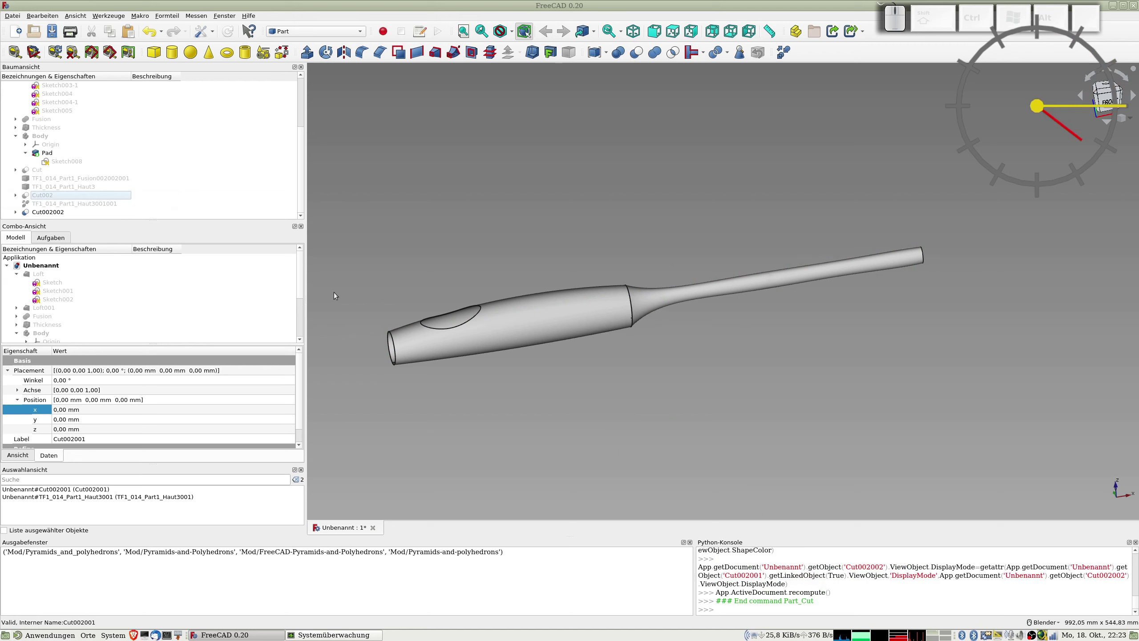
- Orbit around the fuselage to inspect the result of the new cut
{"action": "scroll", "scroll_direction": "down", "scroll_amount": 3}
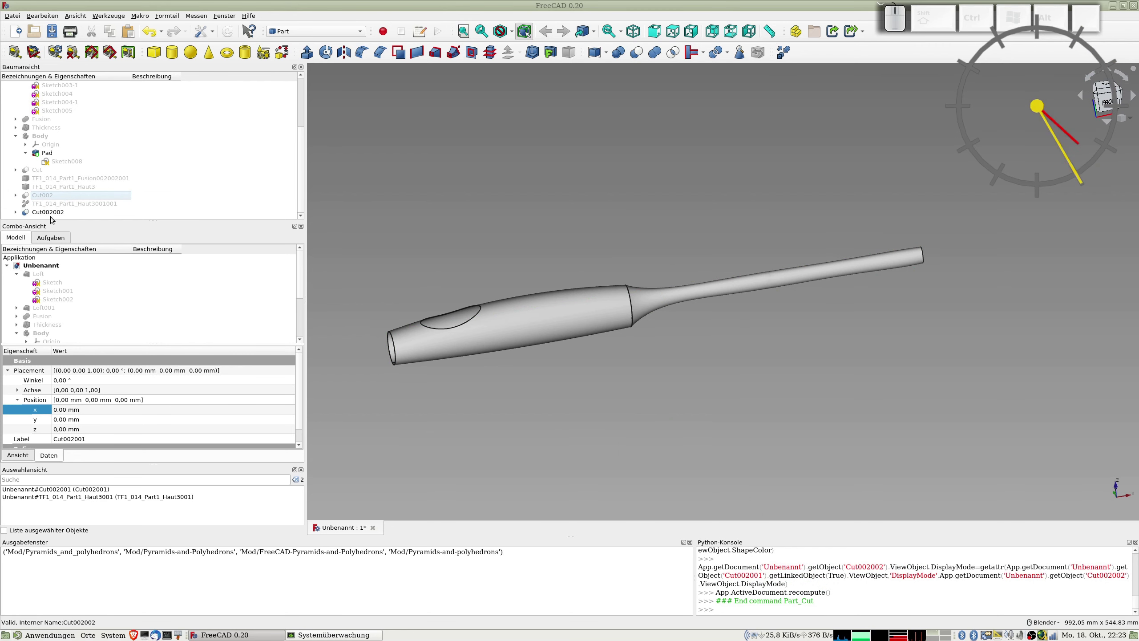
{"action": "scroll", "scroll_direction": "up", "scroll_amount": 3}
{"action": "left_click_drag", "start_coordinate": [680, 328], "coordinate": [264, 222]}
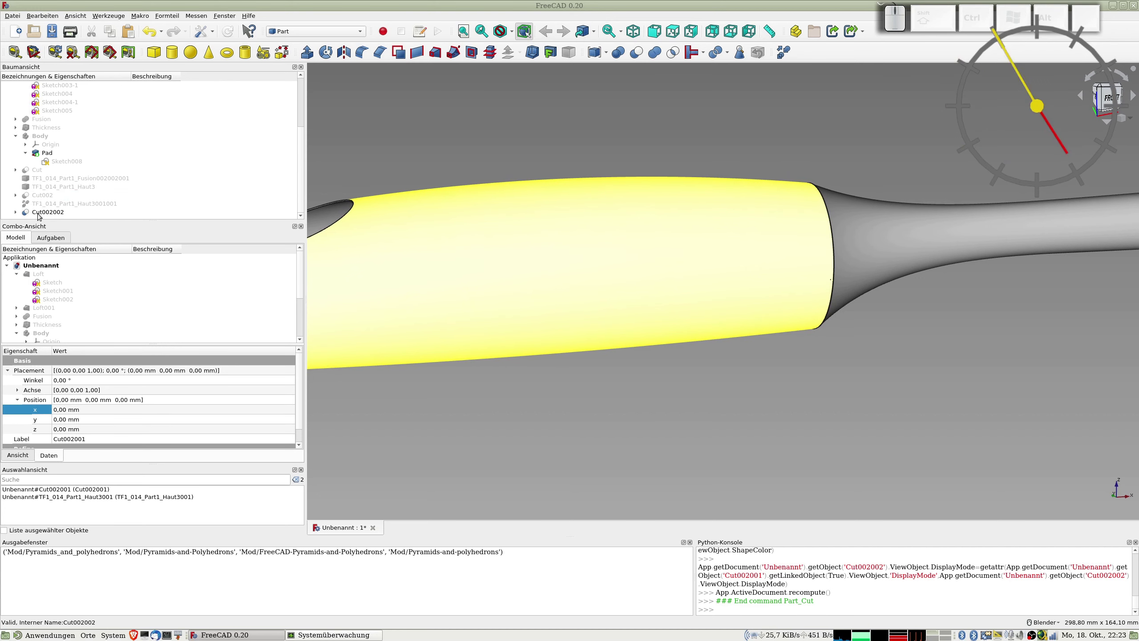
{"action": "scroll", "scroll_direction": "down", "scroll_amount": 3}
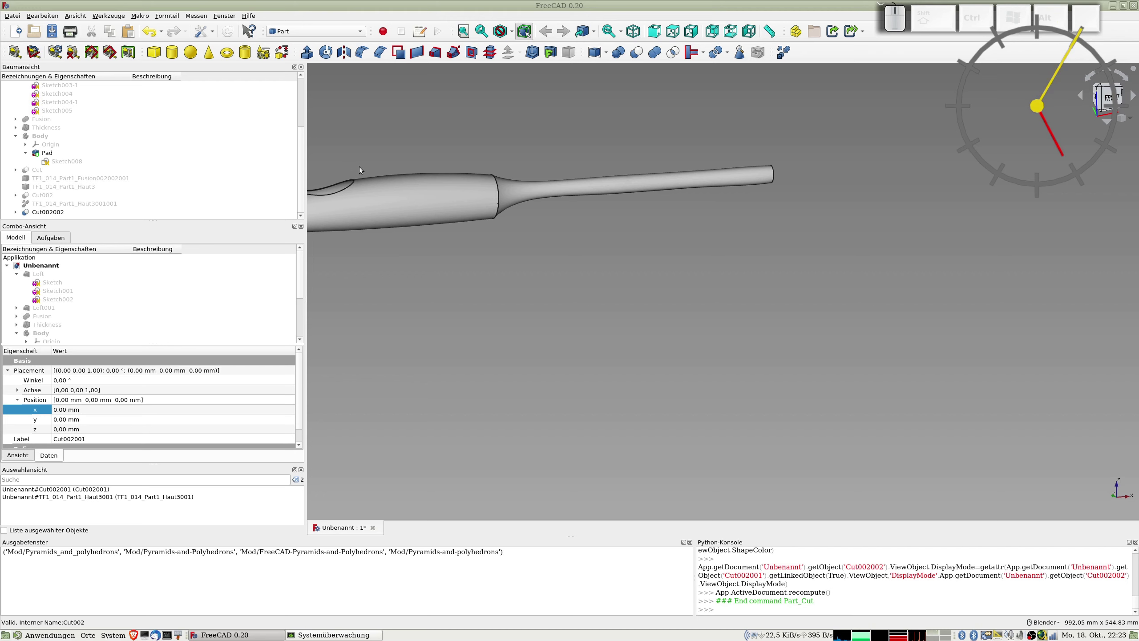
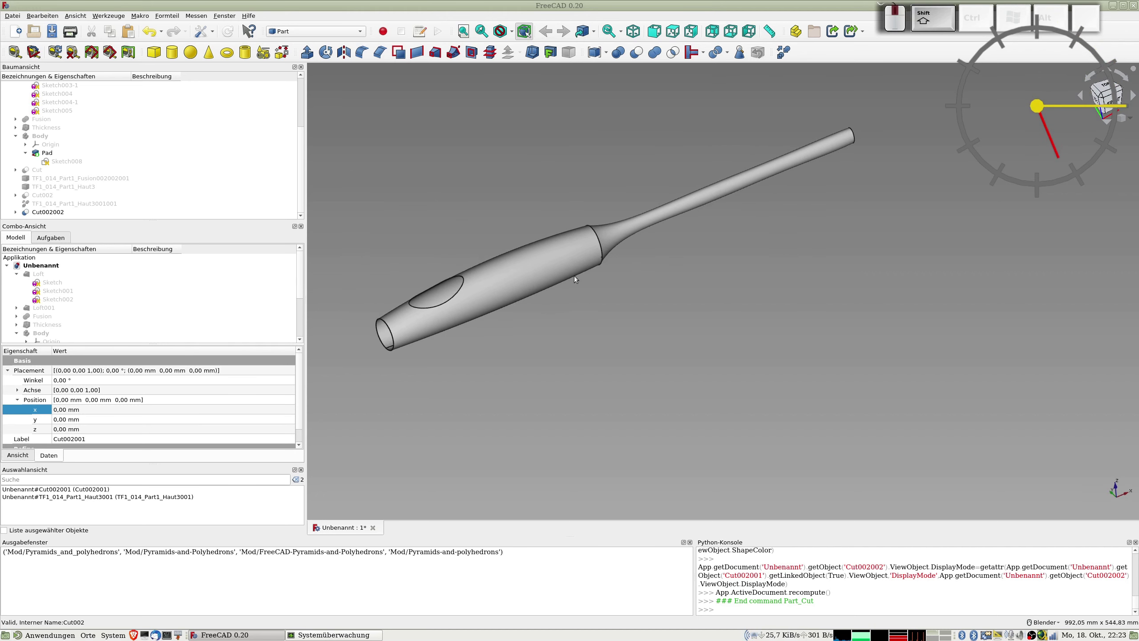
{"action": "left_click", "coordinate": [531, 290]}
{"action": "left_click_drag", "start_coordinate": [528, 291], "coordinate": [468, 256]}
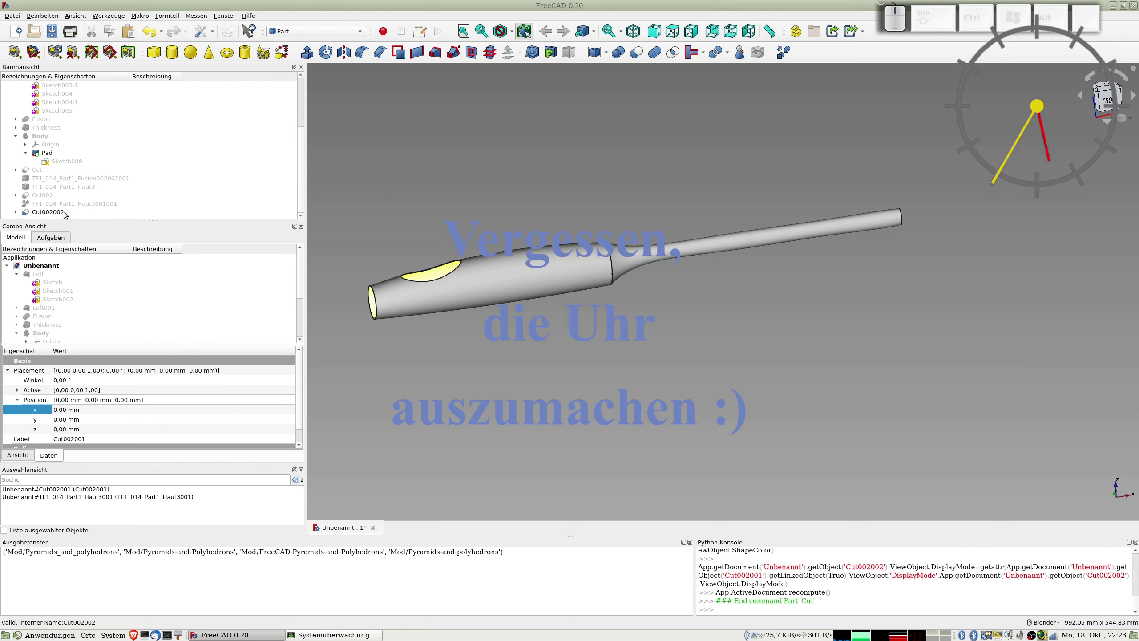
- Delete Cut002002 so Cut002001 and the Haut3001 wing reappear separately
{"action": "left_click", "coordinate": [53, 209]}
{"action": "key", "text": "Delete"}
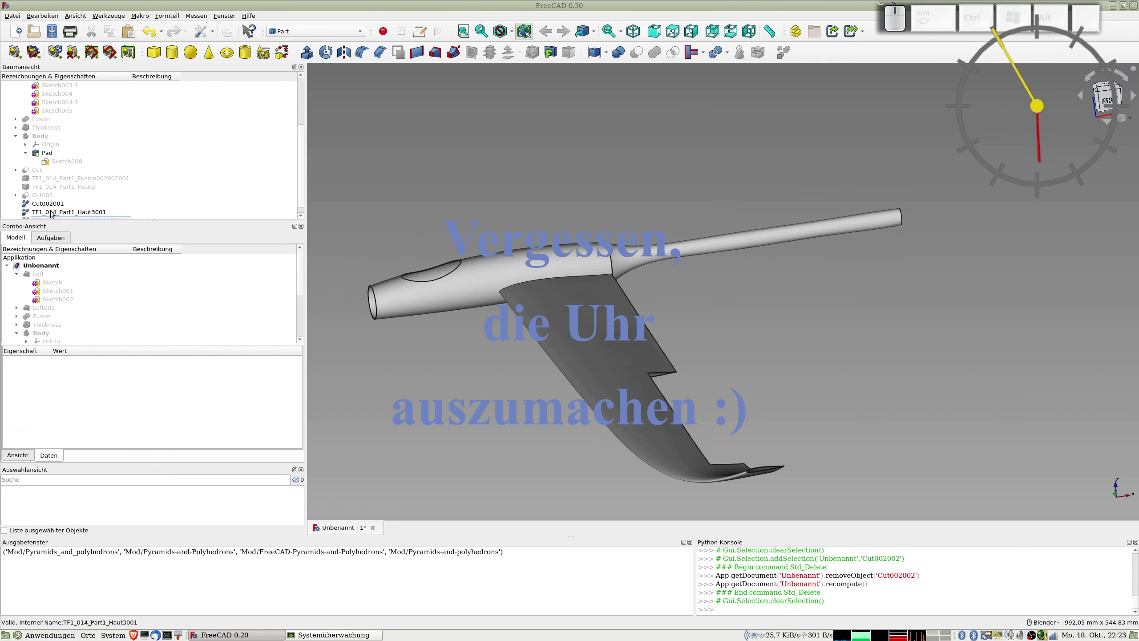
{"action": "left_click", "coordinate": [52, 208]}
{"action": "scroll", "scroll_direction": "down", "scroll_amount": 3}
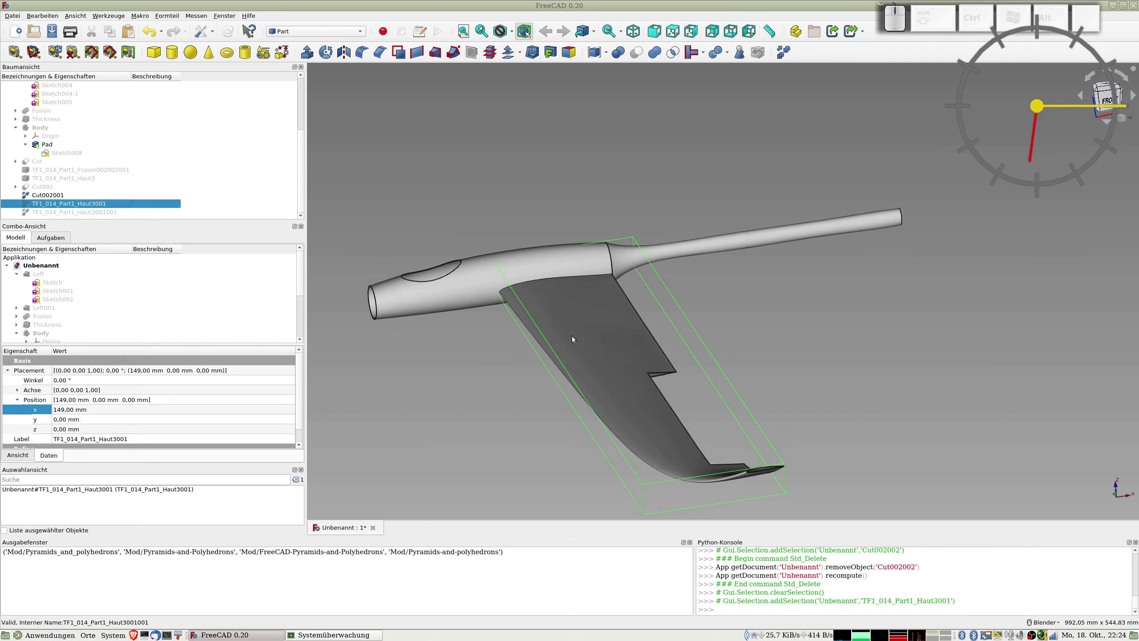
- Make the second wing copy TF1_014_Part1_Haut3001001 visible
{"action": "left_click", "coordinate": [69, 214]}
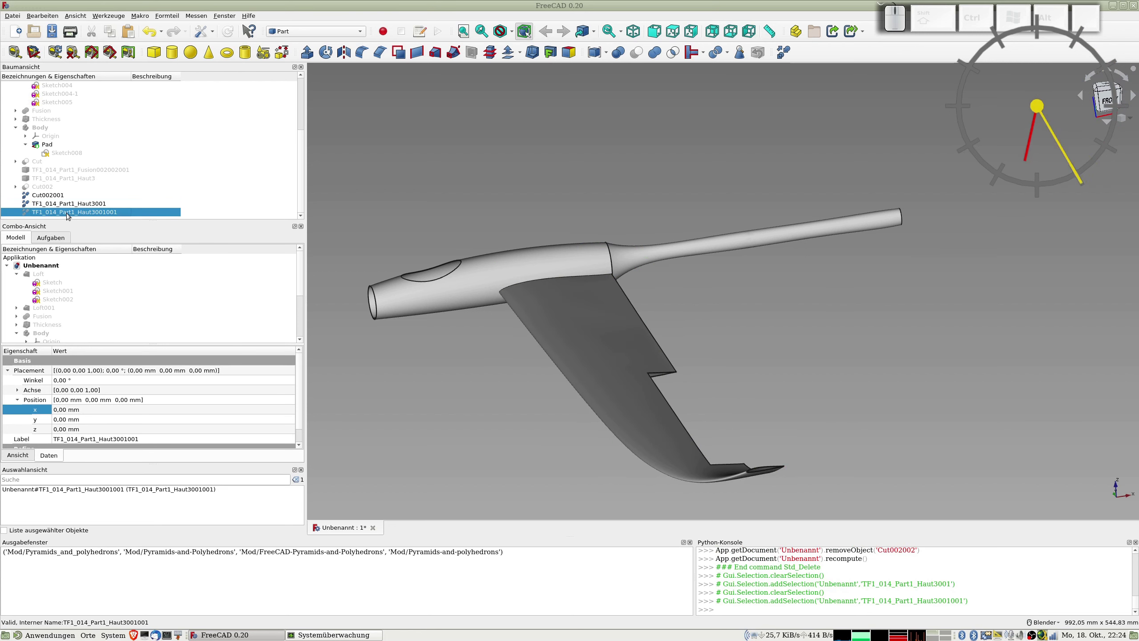
{"action": "key", "text": "space"}
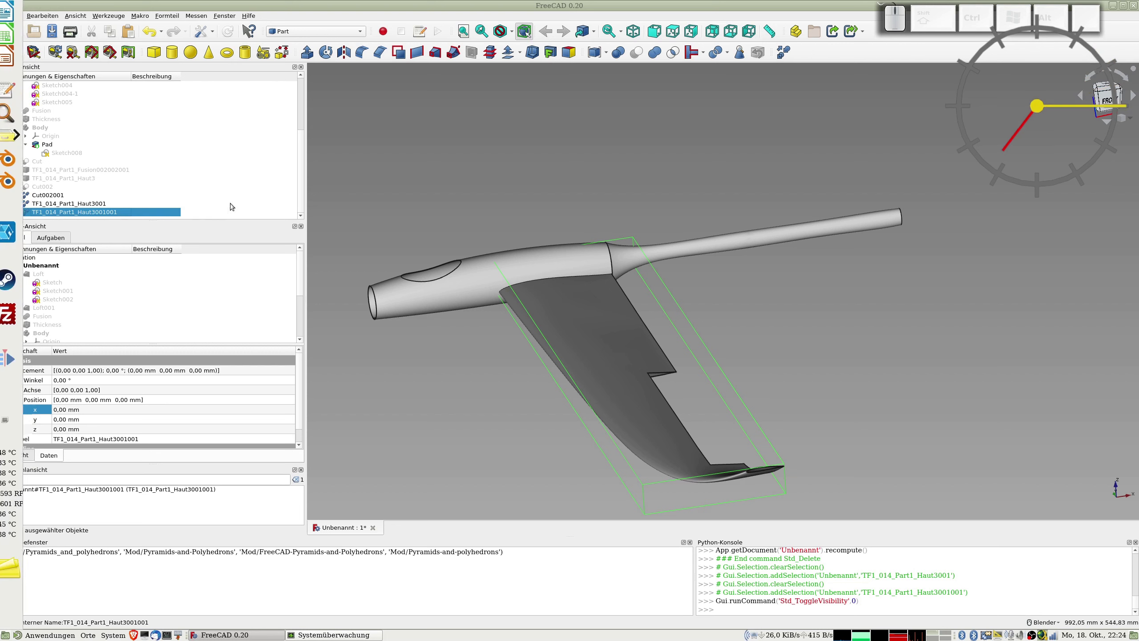
{"action": "scroll", "scroll_direction": "up", "scroll_amount": 3}
{"action": "scroll", "scroll_direction": "up", "scroll_amount": 3}
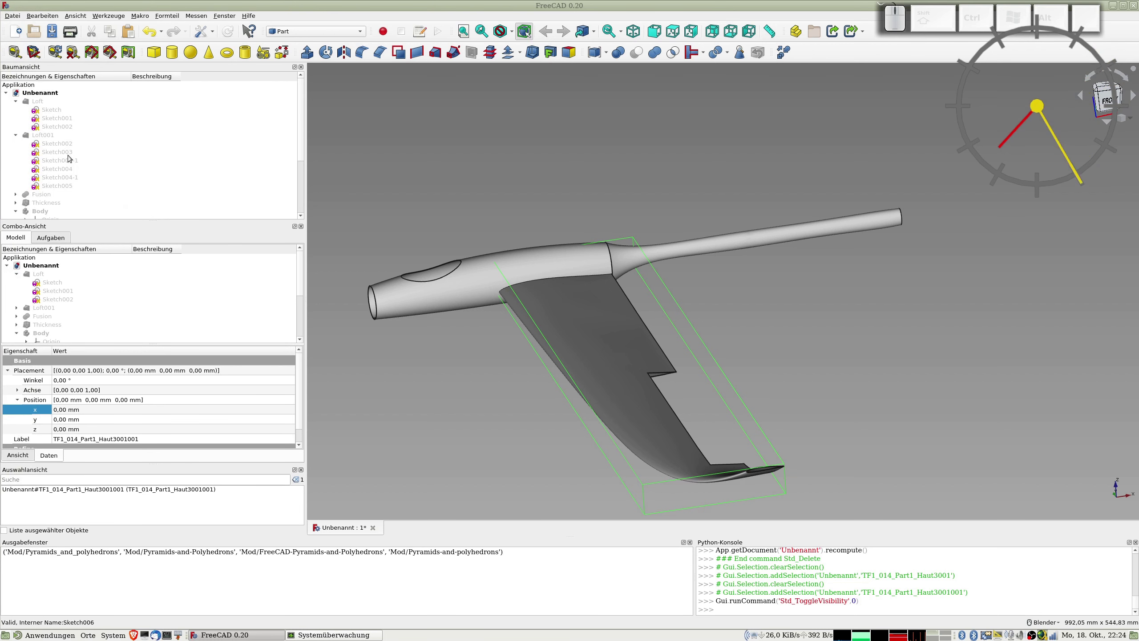
{"action": "scroll", "scroll_direction": "down", "scroll_amount": 3}
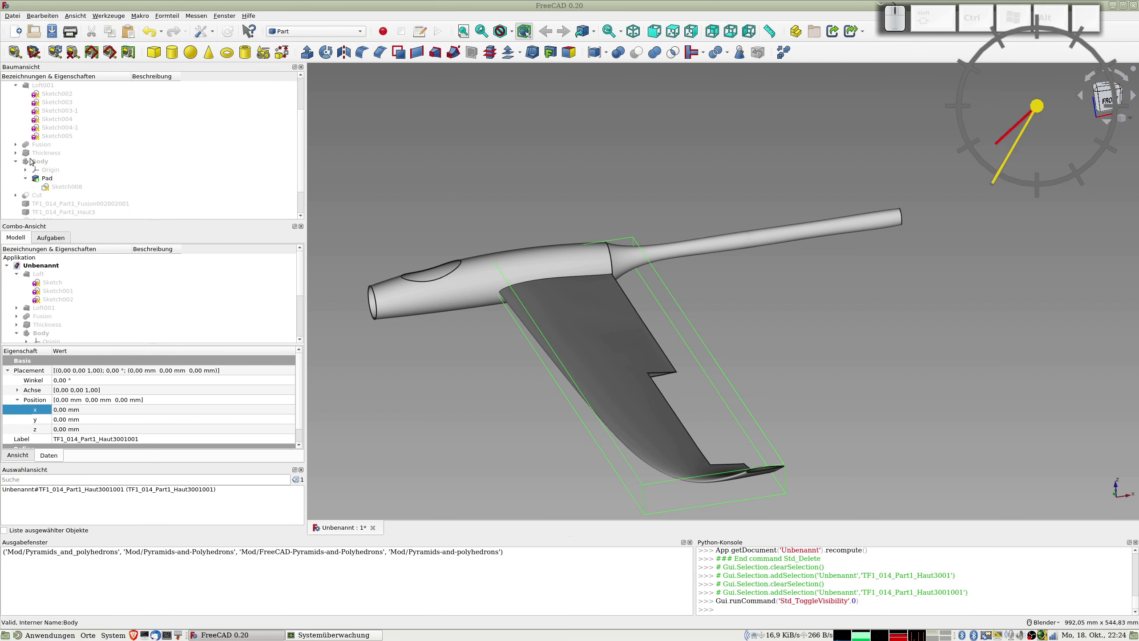
- Select the Body's XY_Plane under Origin and switch to the Draft workbench
{"action": "left_click", "coordinate": [49, 169]}
{"action": "left_click", "coordinate": [27, 168]}
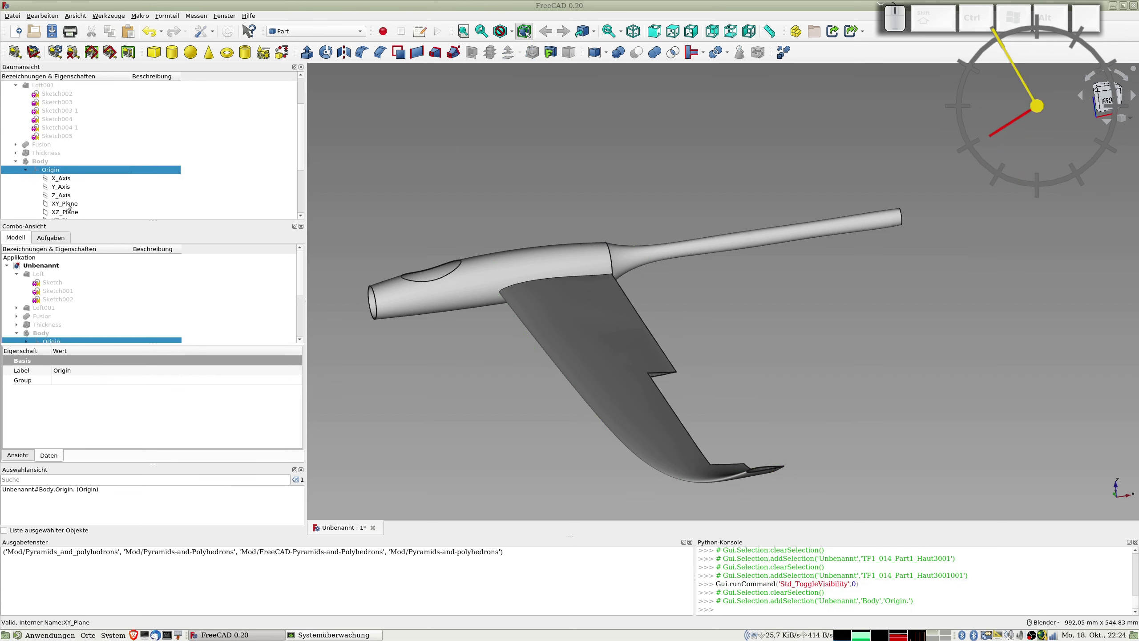
{"action": "left_click", "coordinate": [60, 203]}
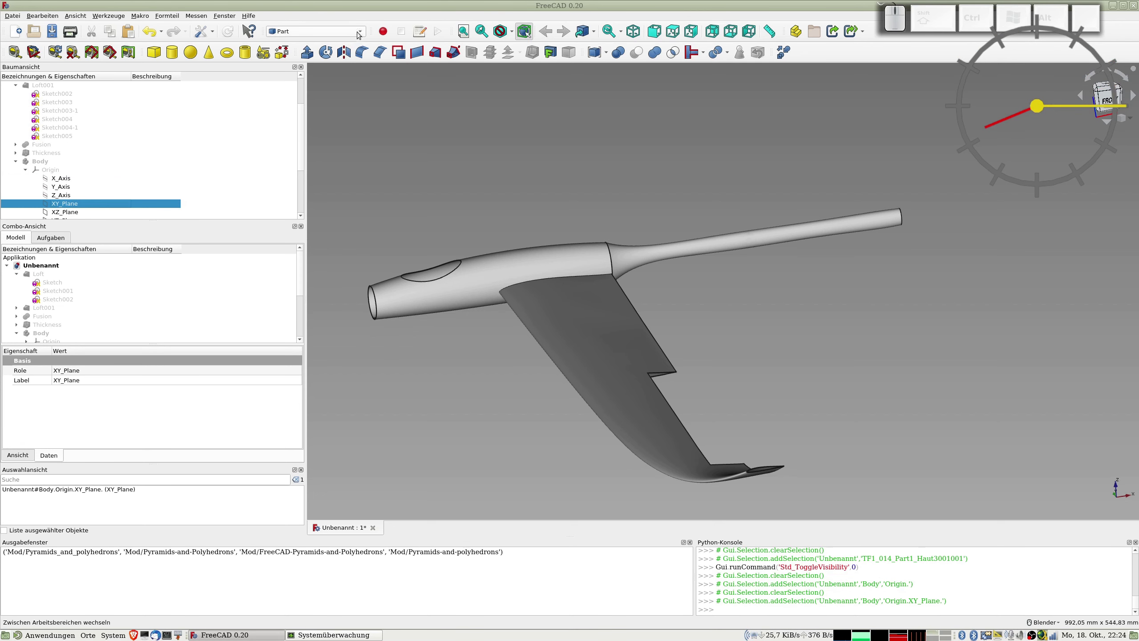
{"action": "left_click", "coordinate": [361, 36]}
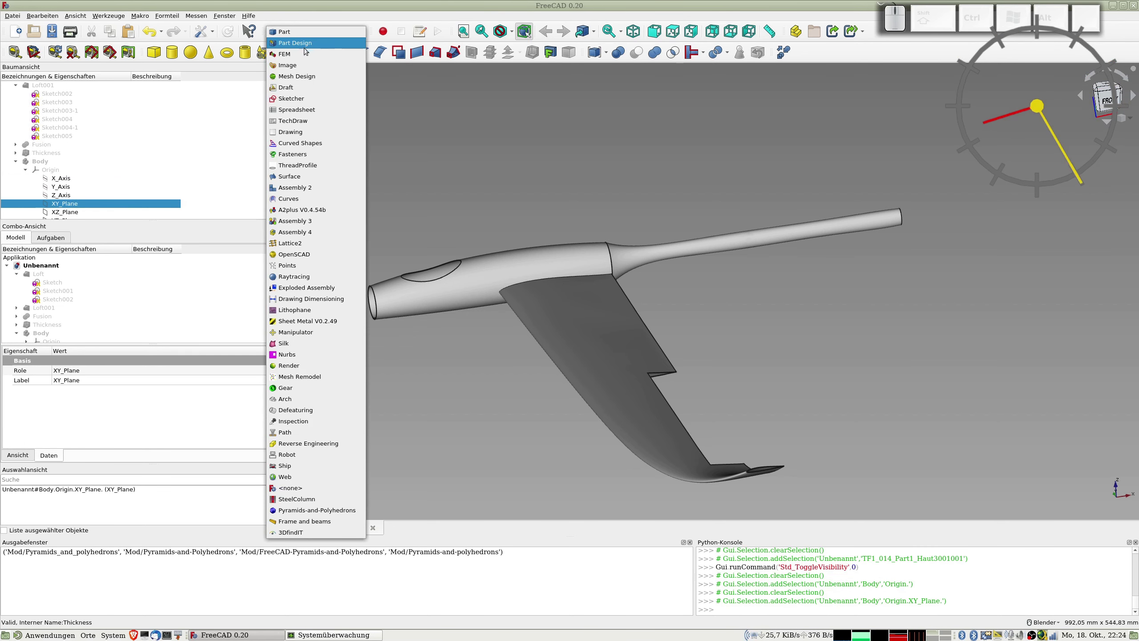
{"action": "left_click", "coordinate": [293, 86]}
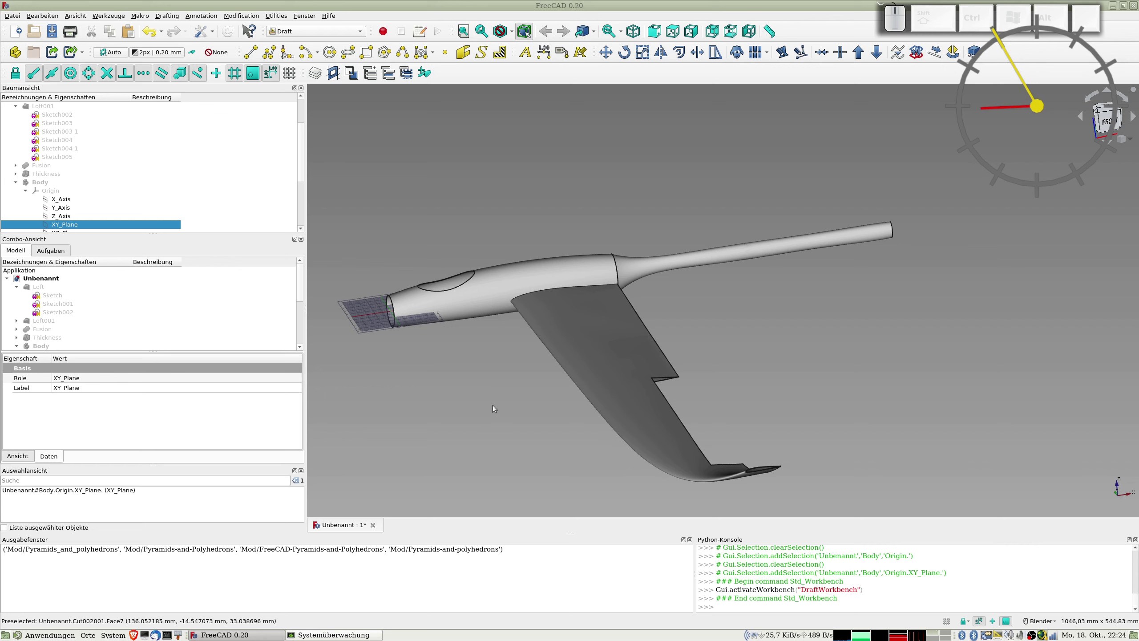
- From the top view, start a Draft Mirror on the wing copy Haut3001001
{"action": "key", "text": "KP_2"}
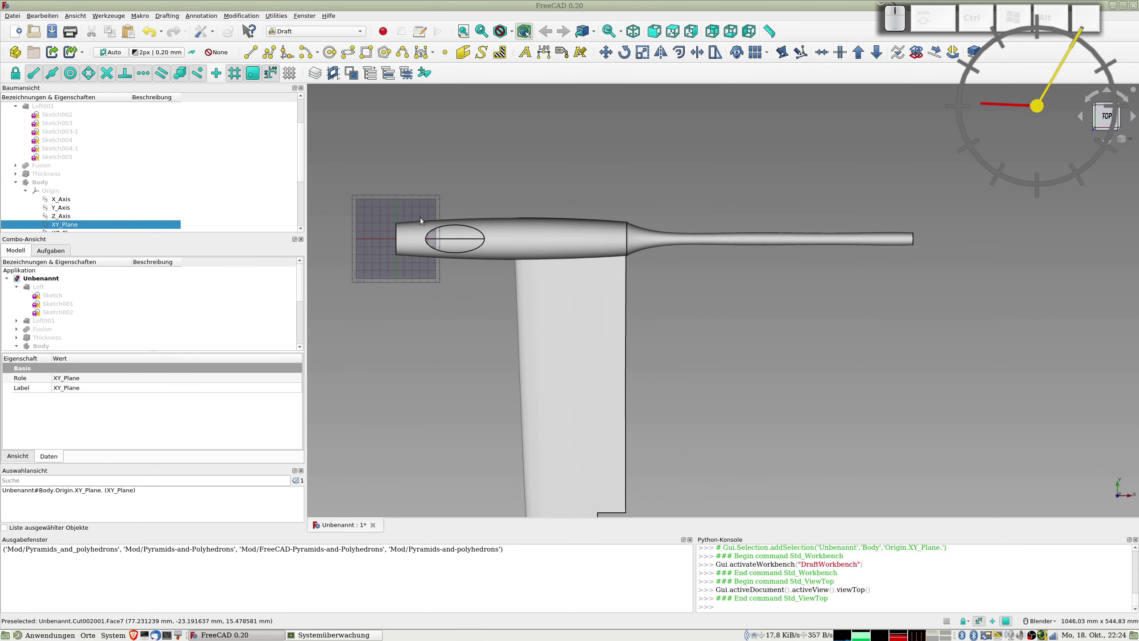
{"action": "scroll", "scroll_direction": "down", "scroll_amount": 3}
{"action": "scroll", "scroll_direction": "down", "scroll_amount": 3}
{"action": "left_click", "coordinate": [53, 212]}
{"action": "left_click", "coordinate": [63, 220]}
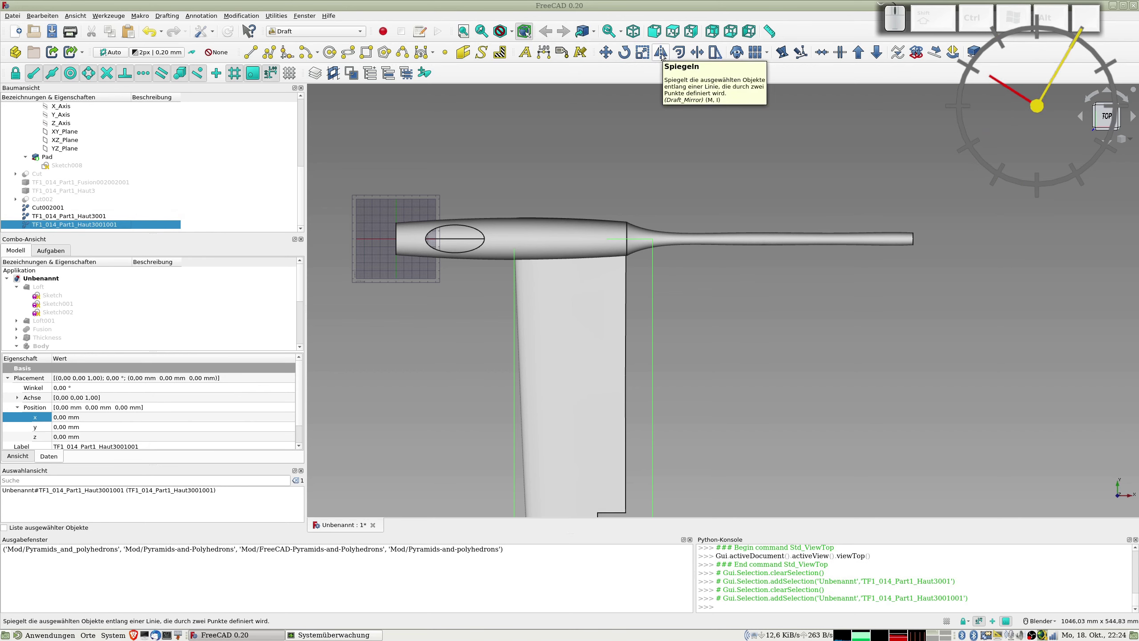
{"action": "left_click", "coordinate": [663, 51]}
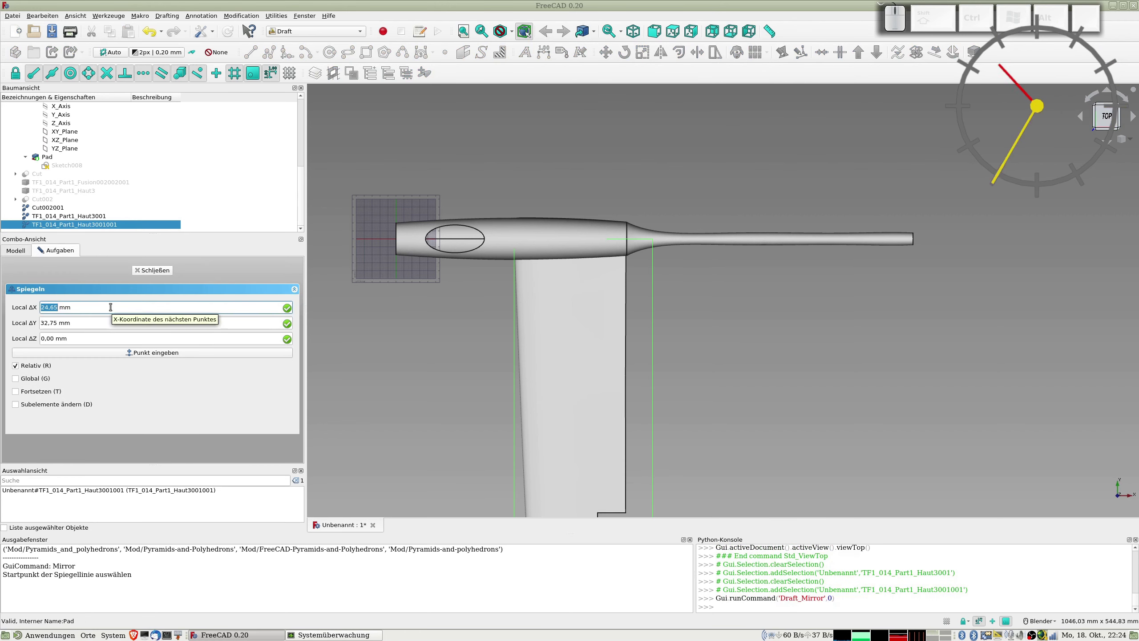
- Enter the mirror line's start point 0,0,0
{"action": "key", "text": "KP_0"}
{"action": "key", "text": "Tab"}
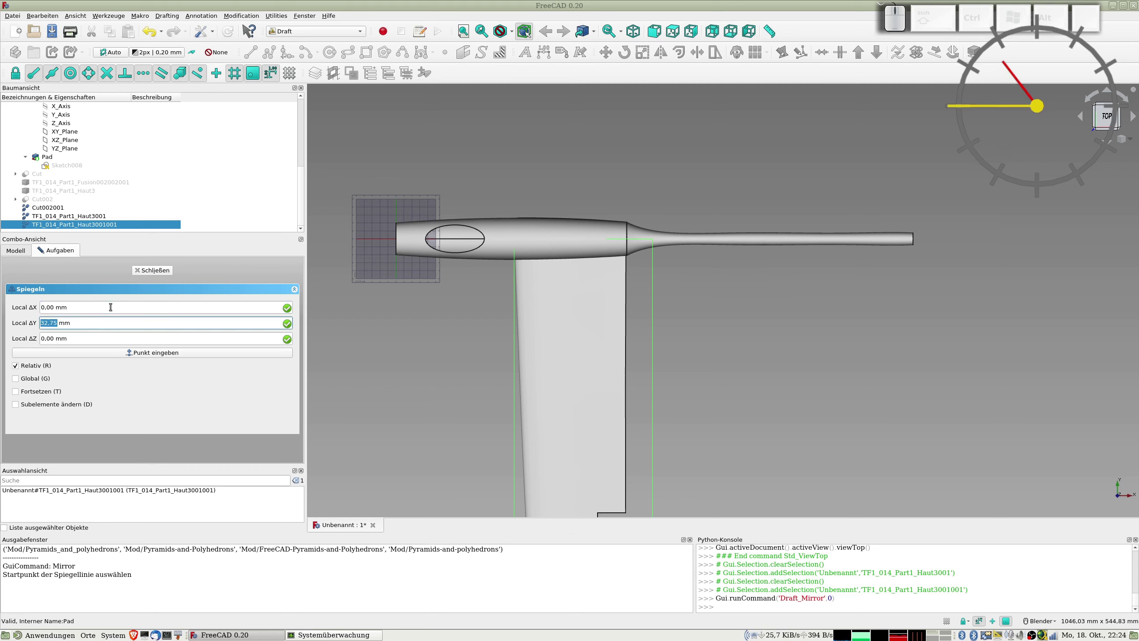
{"action": "key", "text": "KP_0"}
{"action": "key", "text": "Tab"}
{"action": "key", "text": "KP_0"}
{"action": "key", "text": "KP_Enter"}
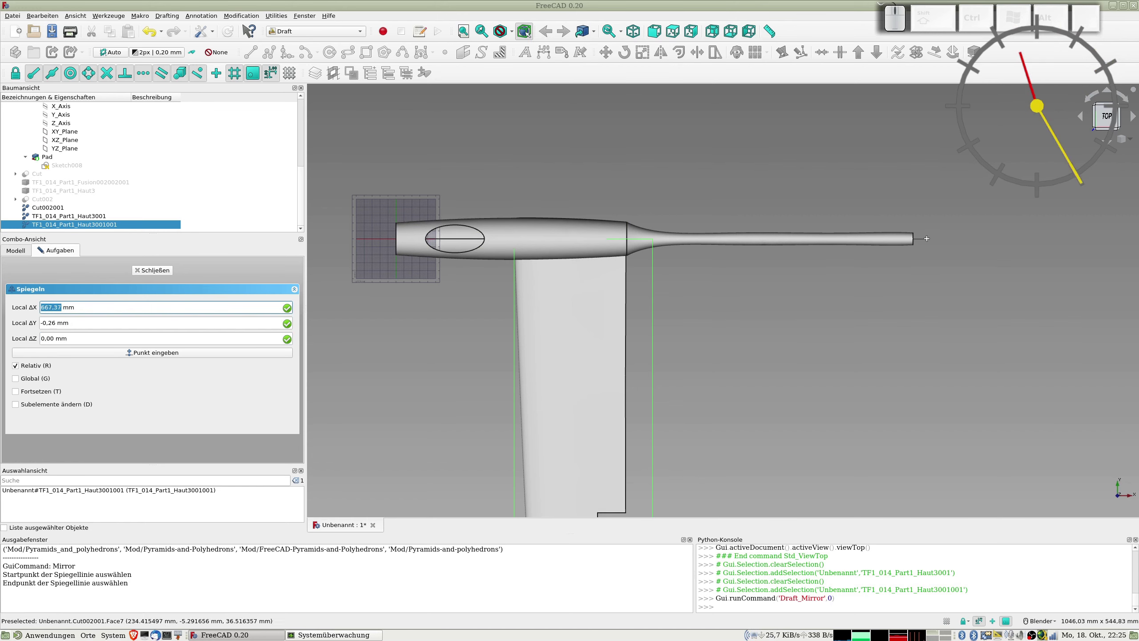
- Enter the end point 650,0,0 and finish the mirrored opposite wing half
{"action": "key", "text": "KP_6"}
{"action": "key", "text": "KP_5"}
{"action": "key", "text": "KP_0"}
{"action": "key", "text": "Tab"}
{"action": "key", "text": "KP_0"}
{"action": "key", "text": "Tab"}
{"action": "key", "text": "KP_0"}
{"action": "key", "text": "KP_Enter"}
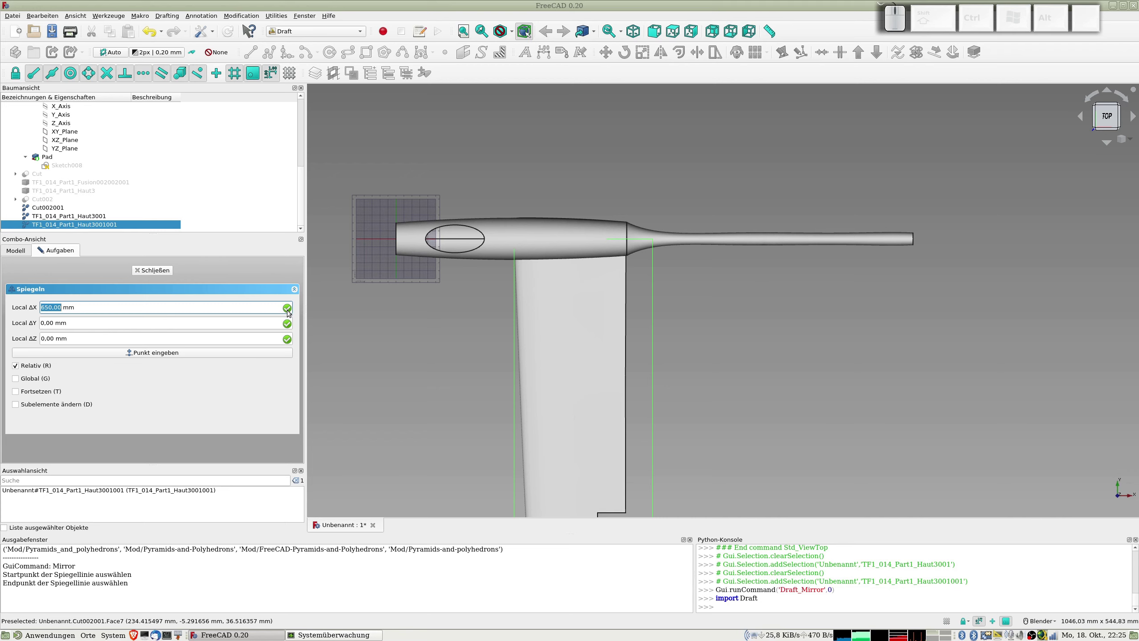
{"action": "key", "text": "ctrl+alt+Left"}
{"action": "key", "text": "ctrl+alt+Left"}
{"action": "left_click", "coordinate": [266, 303]}
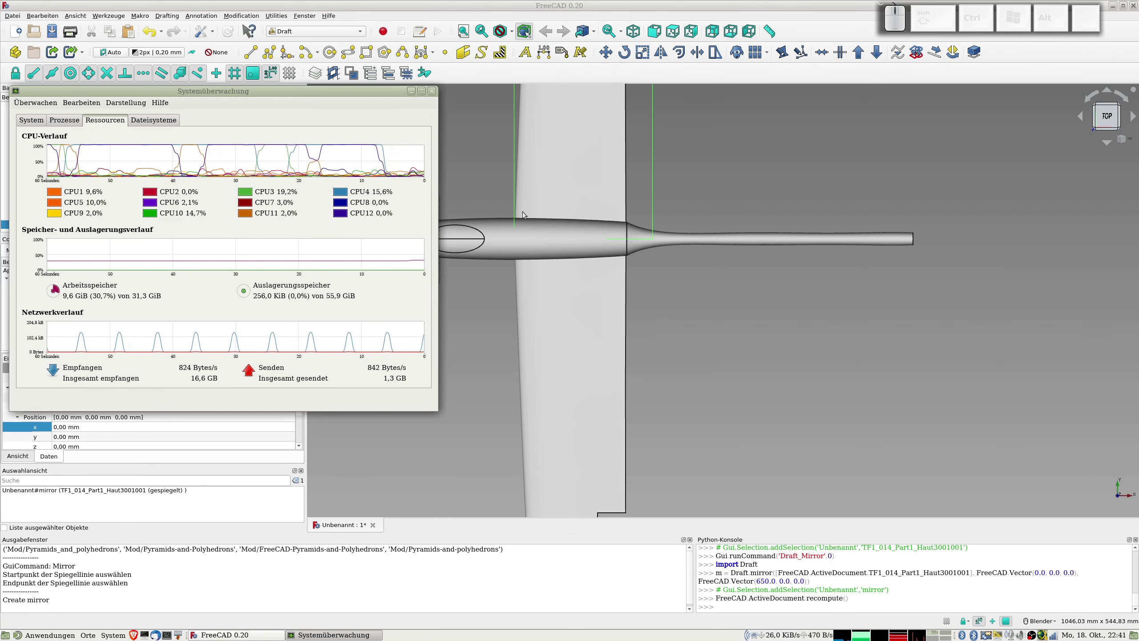
- Orbit and zoom the glider to inspect both wing halves from the side and above
{"action": "left_click_drag", "start_coordinate": [676, 350], "coordinate": [590, 239]}
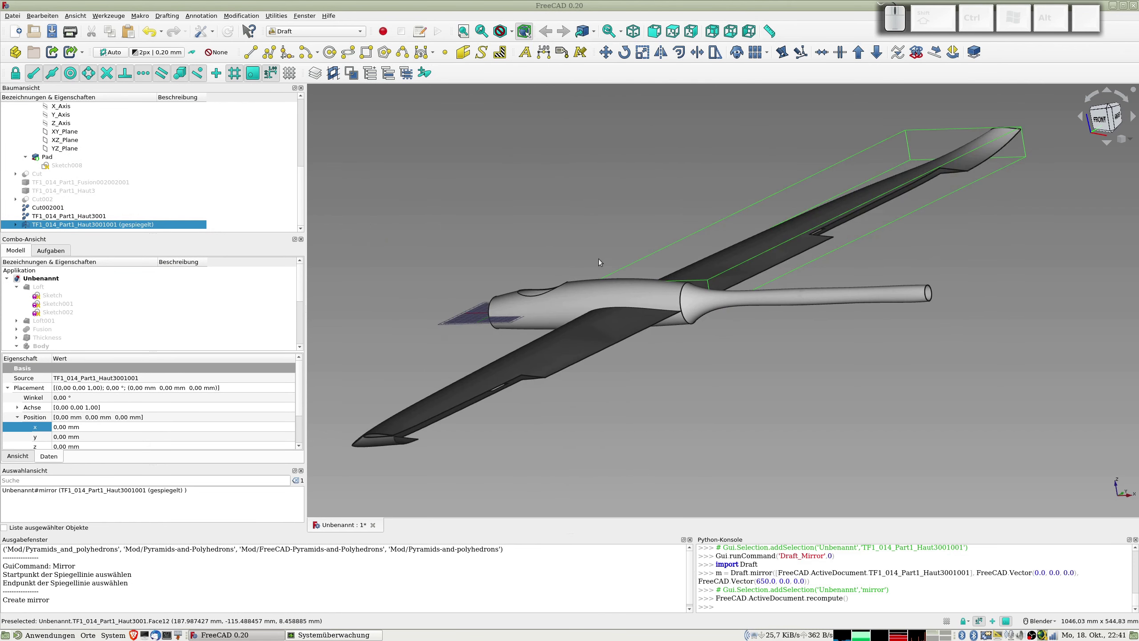
{"action": "left_click_drag", "start_coordinate": [661, 281], "coordinate": [638, 287]}
{"action": "left_click_drag", "start_coordinate": [532, 306], "coordinate": [703, 339]}
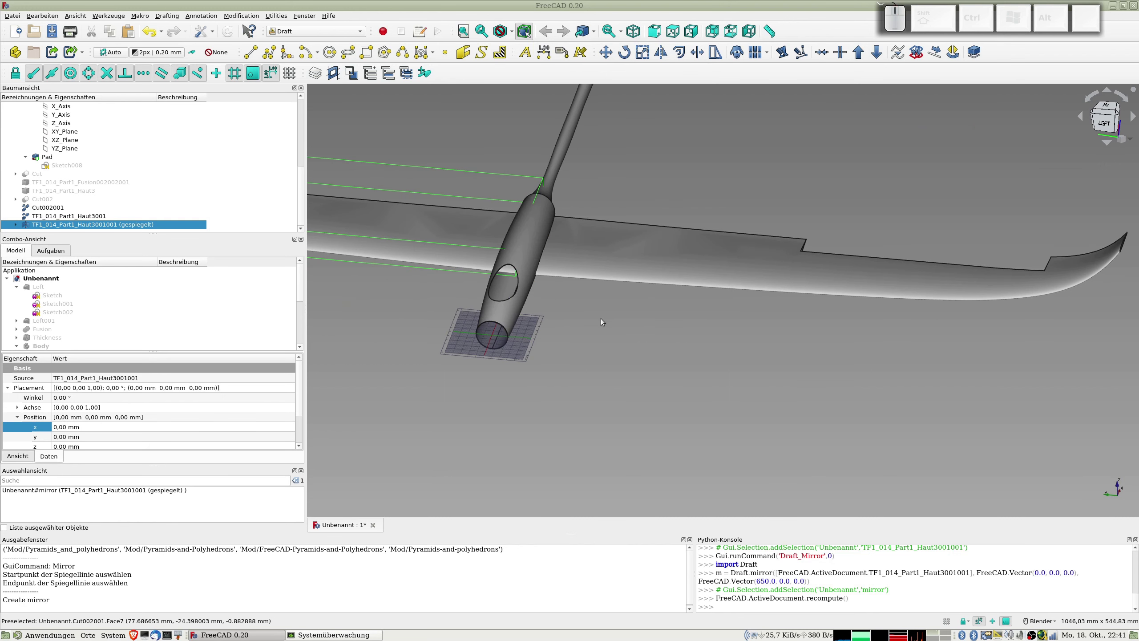
{"action": "left_click_drag", "start_coordinate": [553, 315], "coordinate": [575, 284]}
{"action": "scroll", "scroll_direction": "down", "scroll_amount": 3}
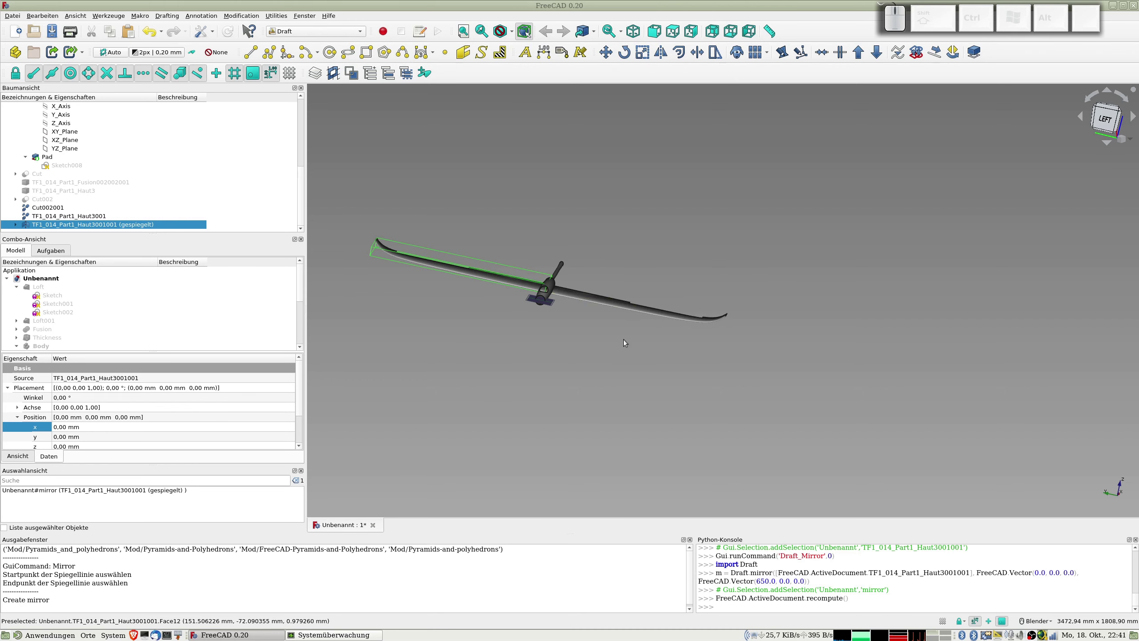
{"action": "left_click_drag", "start_coordinate": [627, 345], "coordinate": [637, 273]}
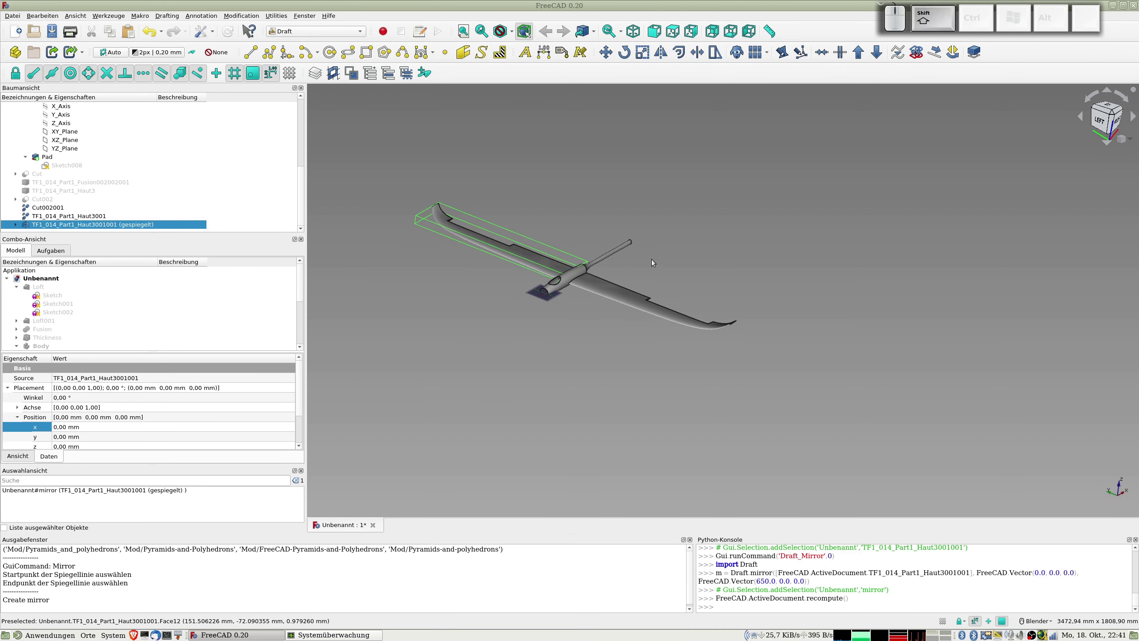
{"action": "left_click", "coordinate": [653, 267]}
- Inspect the glider's underside, then bring up the list of workbenches
{"action": "left_click_drag", "start_coordinate": [605, 327], "coordinate": [515, 331]}
{"action": "scroll", "scroll_direction": "up", "scroll_amount": 3}
{"action": "scroll", "scroll_direction": "down", "scroll_amount": 3}
{"action": "scroll", "scroll_direction": "down", "scroll_amount": 3}
{"action": "left_click_drag", "start_coordinate": [737, 368], "coordinate": [740, 338]}
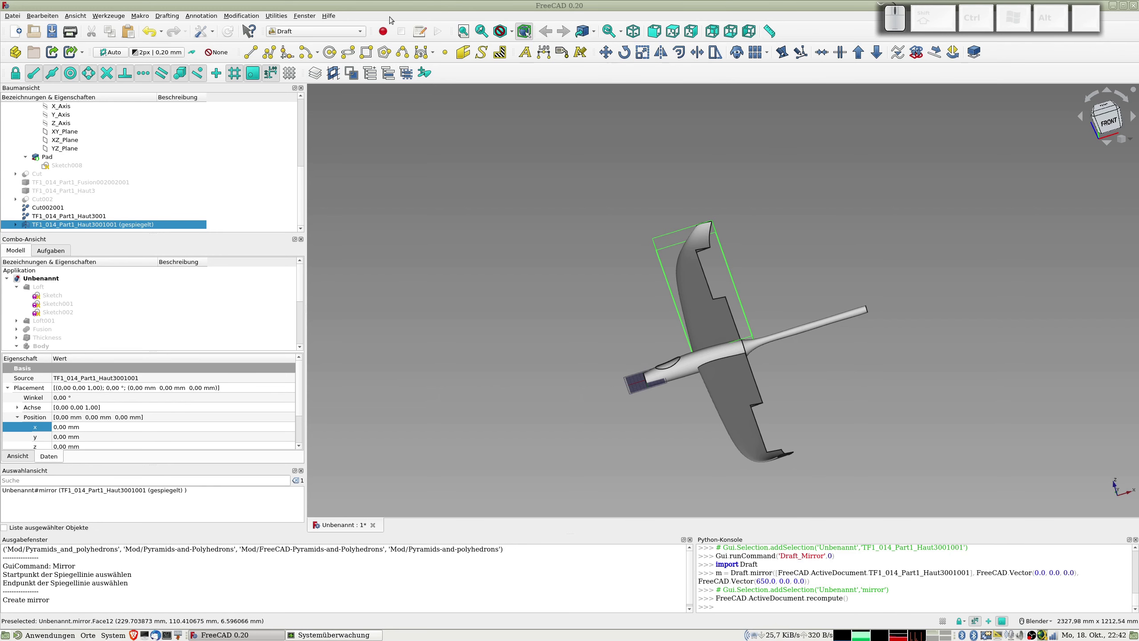
{"action": "left_click", "coordinate": [331, 28]}
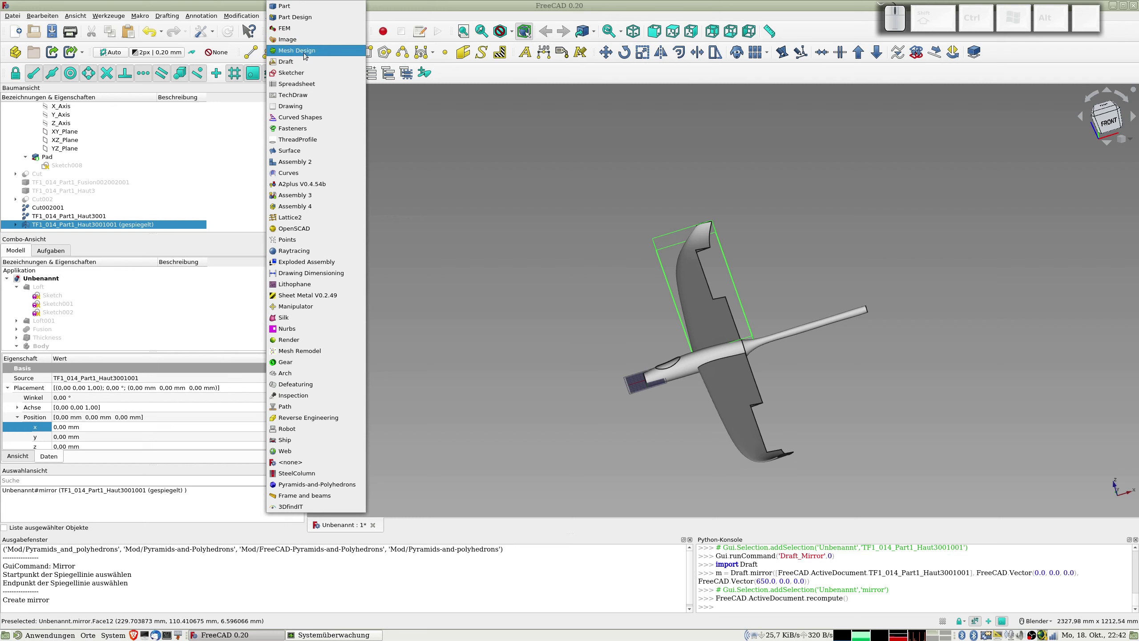